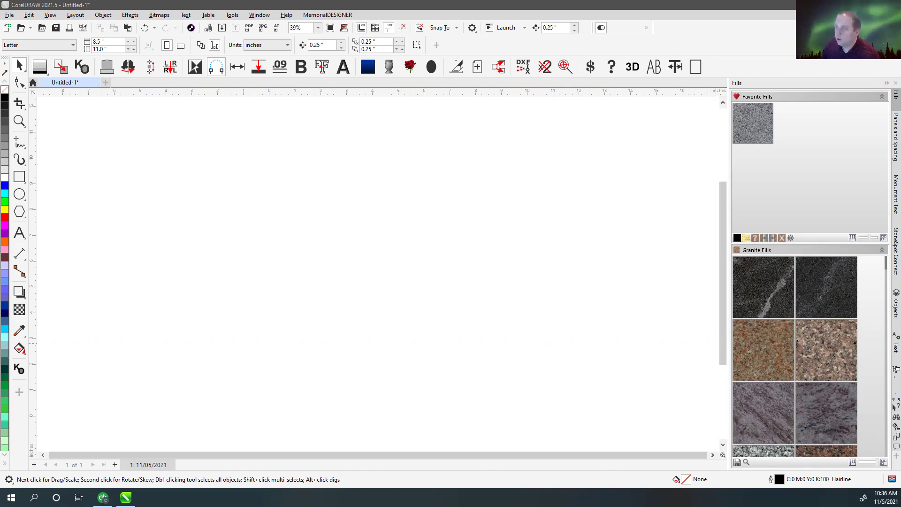
- Copy the memorial lettering photo with the swirl ornament from the photo viewer
{"action": "left_click", "coordinate": [417, 42]}
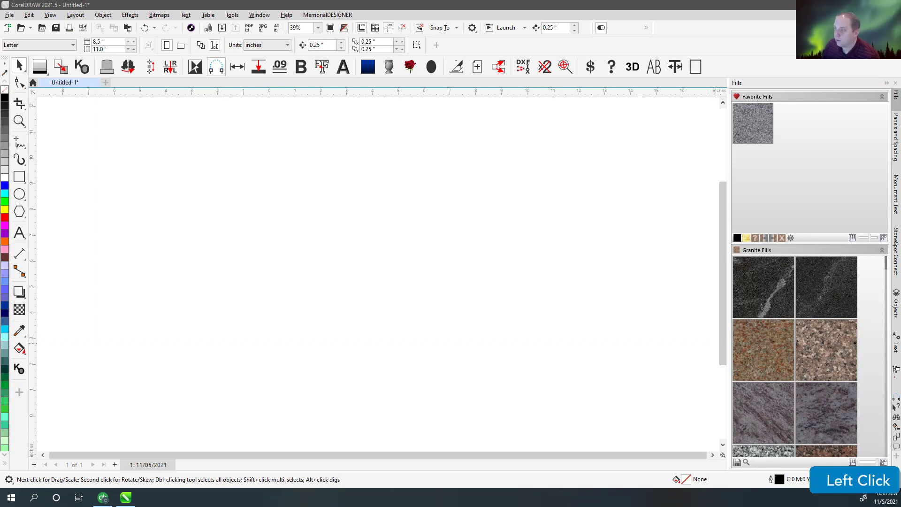
{"action": "scroll", "scroll_direction": "up", "scroll_amount": 3}
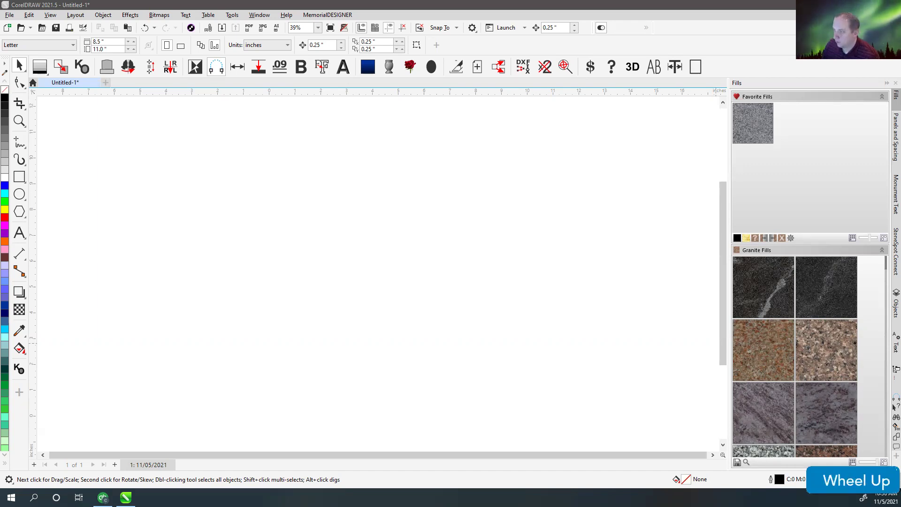
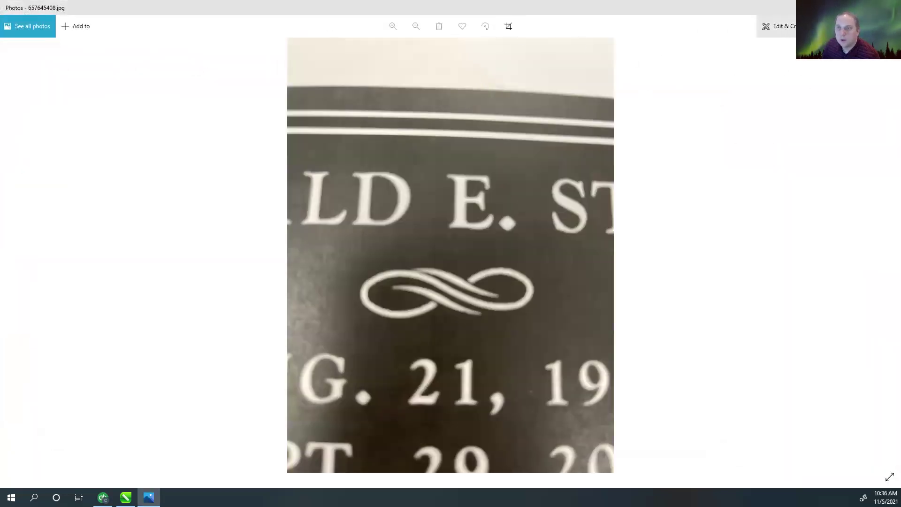
{"action": "right_click", "coordinate": [492, 244]}
{"action": "left_click", "coordinate": [518, 385]}
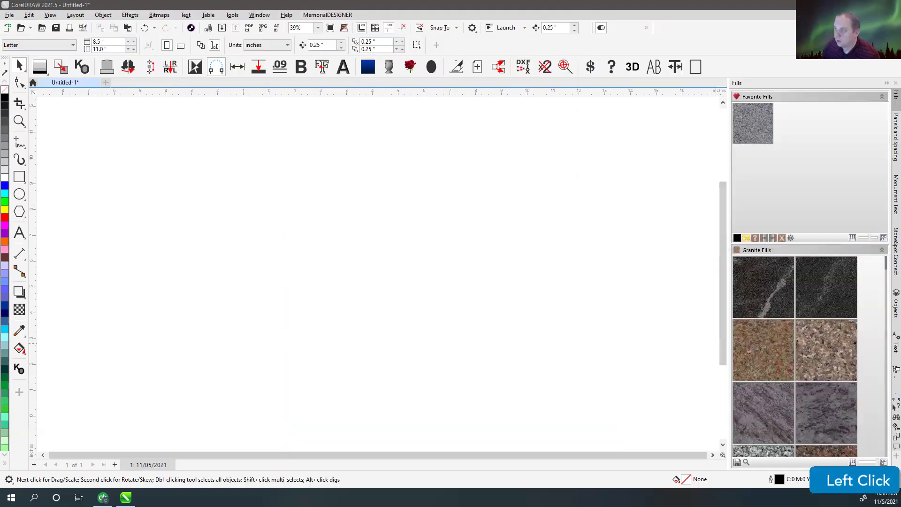
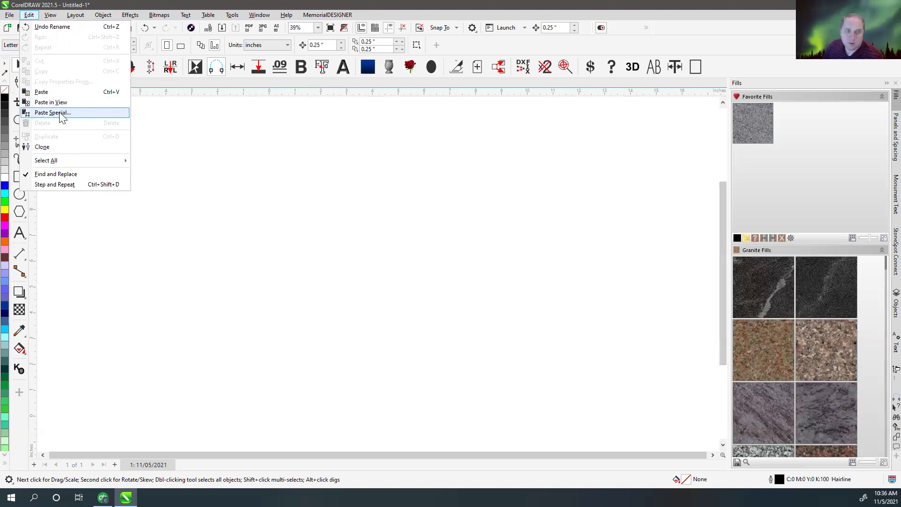
- Paste the copied photo onto the page as a Bitmap via Paste Special
{"action": "left_click", "coordinate": [63, 115]}
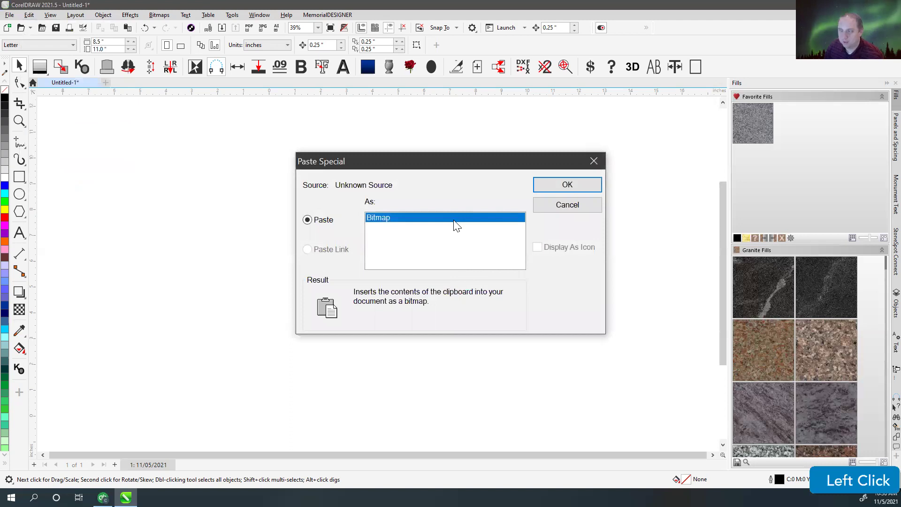
{"action": "left_click", "coordinate": [477, 166]}
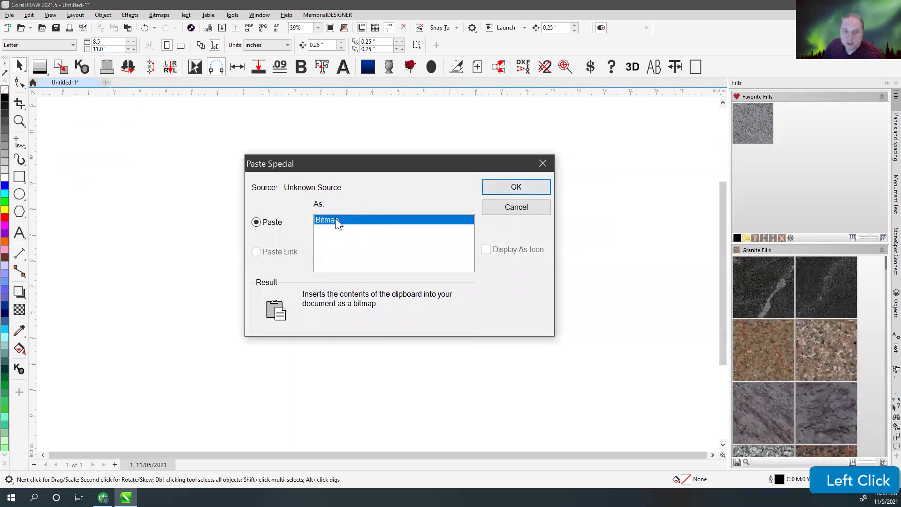
{"action": "left_click", "coordinate": [520, 192]}
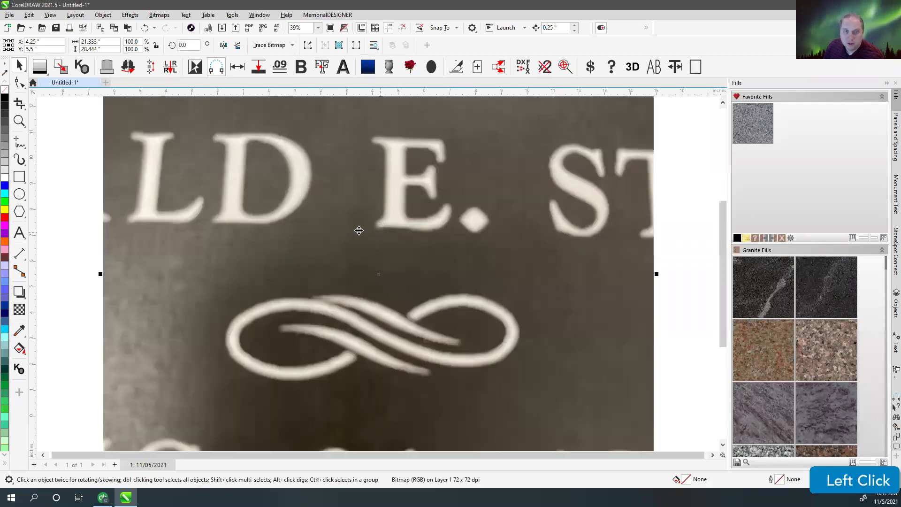
{"action": "scroll", "scroll_direction": "down", "scroll_amount": 3}
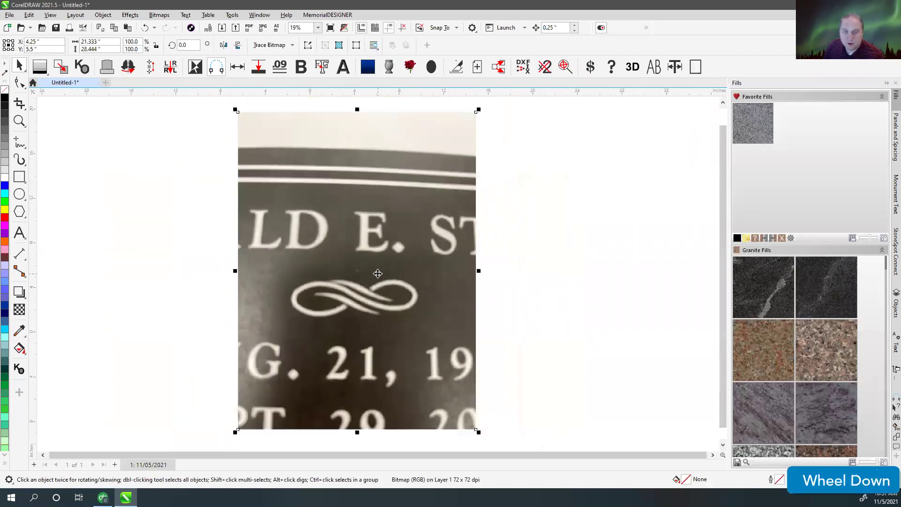
{"action": "scroll", "scroll_direction": "up", "scroll_amount": 3}
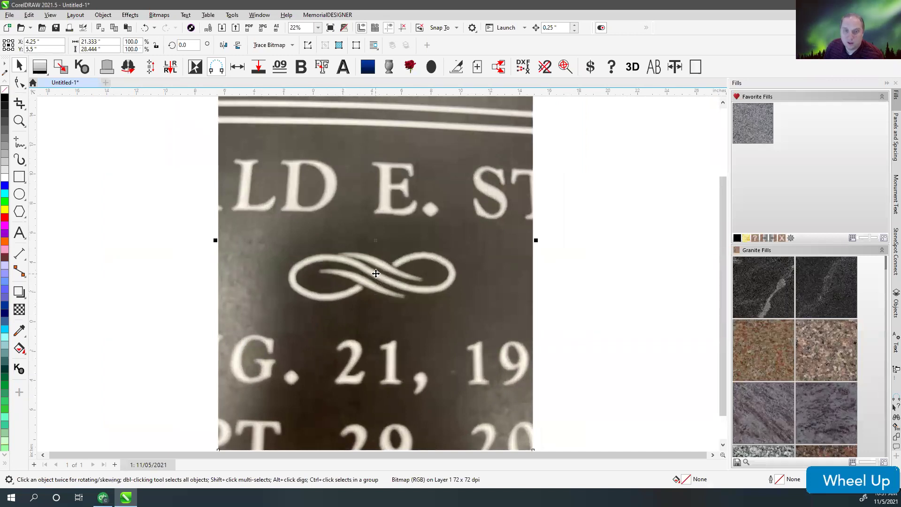
- Start inserting a serp-top stone with base from the MemorialDESIGNER toolbar
{"action": "left_click", "coordinate": [602, 211]}
{"action": "scroll", "scroll_direction": "down", "scroll_amount": 3}
{"action": "left_click", "coordinate": [283, 212]}
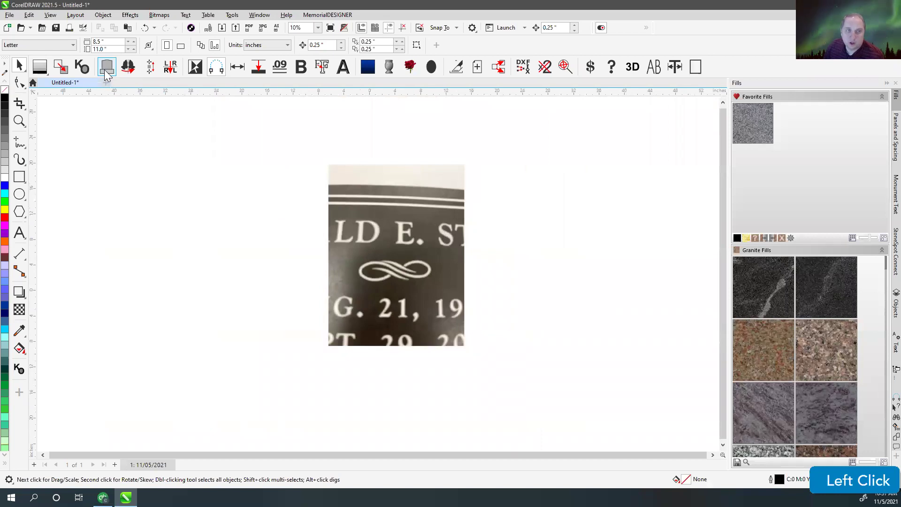
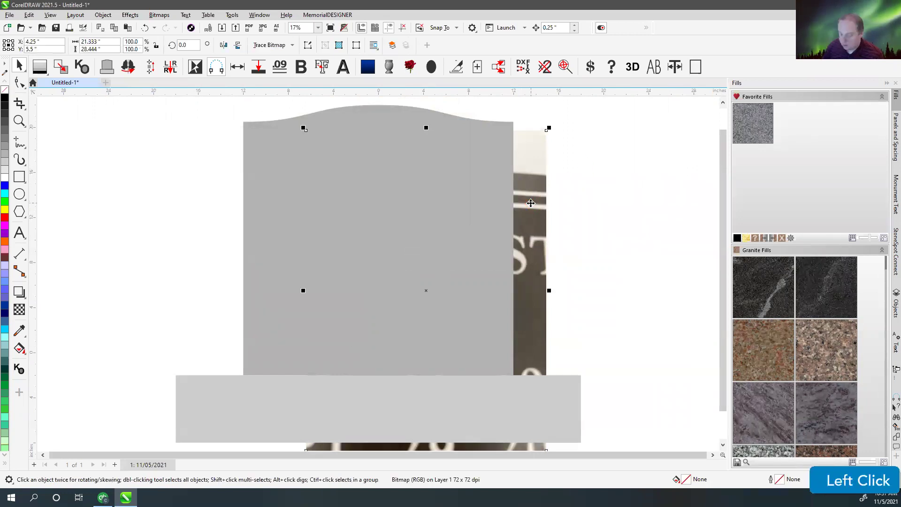
- Bring the pasted photo in front of the serp-top stone
{"action": "key", "text": "shift+Page_Up"}
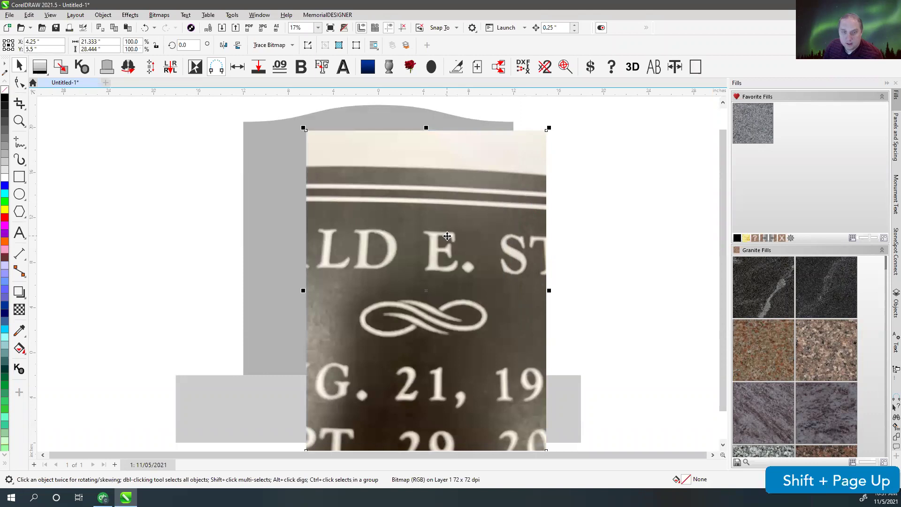
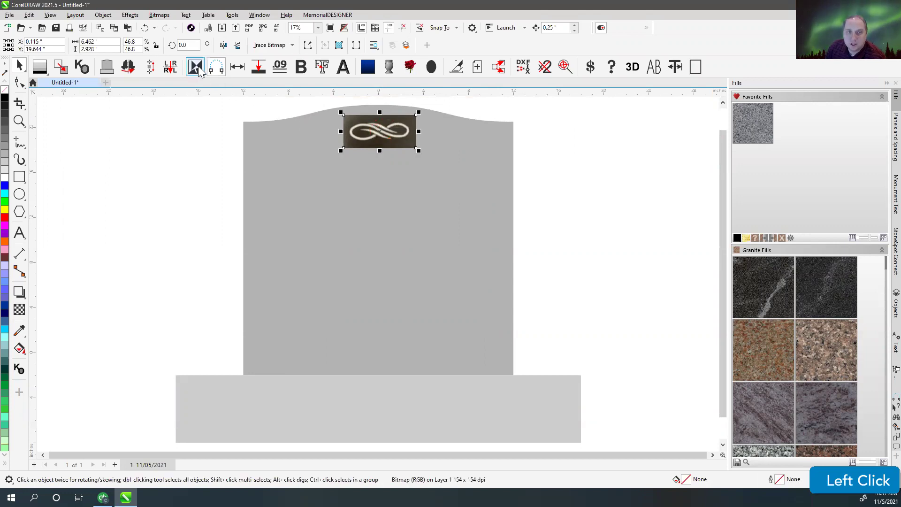
- Invert the selection and hide the stone shapes, leaving only the swirl bitmap zoomed in view
{"action": "left_click", "coordinate": [203, 70]}
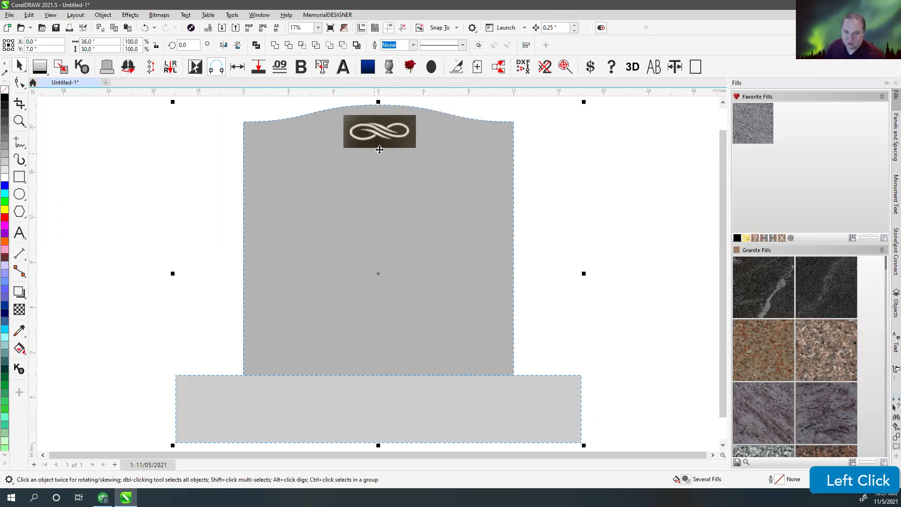
{"action": "left_click", "coordinate": [112, 19]}
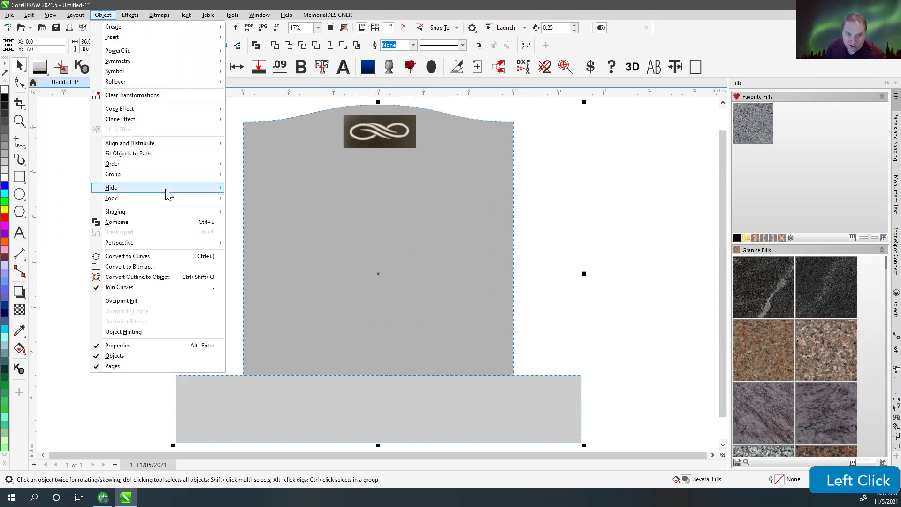
{"action": "left_click", "coordinate": [258, 196]}
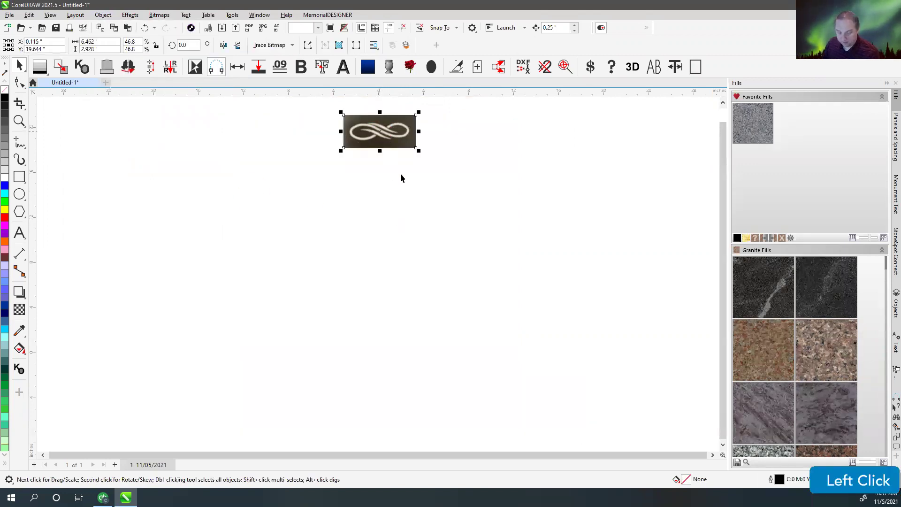
{"action": "key", "text": "shift+F2"}
{"action": "left_click", "coordinate": [292, 170]}
{"action": "scroll", "scroll_direction": "down", "scroll_amount": 3}
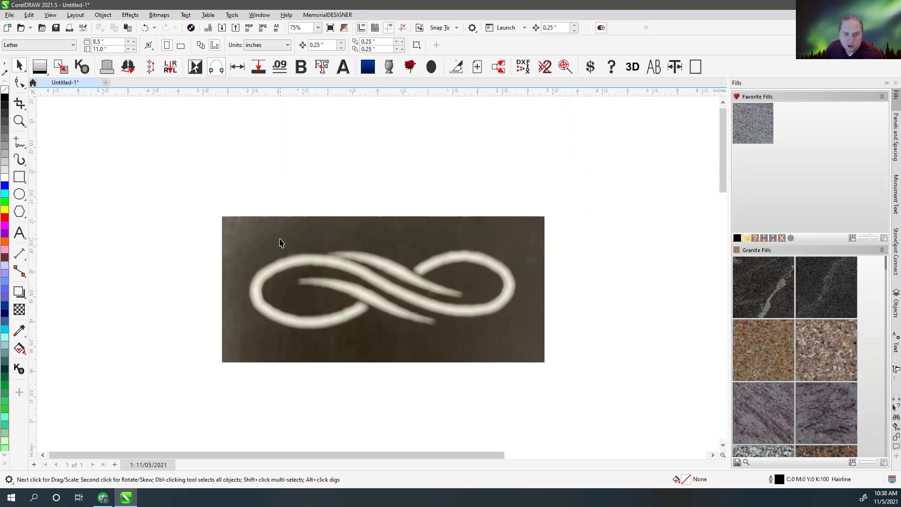
- Fade the swirl photo and lock it in place as a tracing guide
{"action": "left_click", "coordinate": [282, 240]}
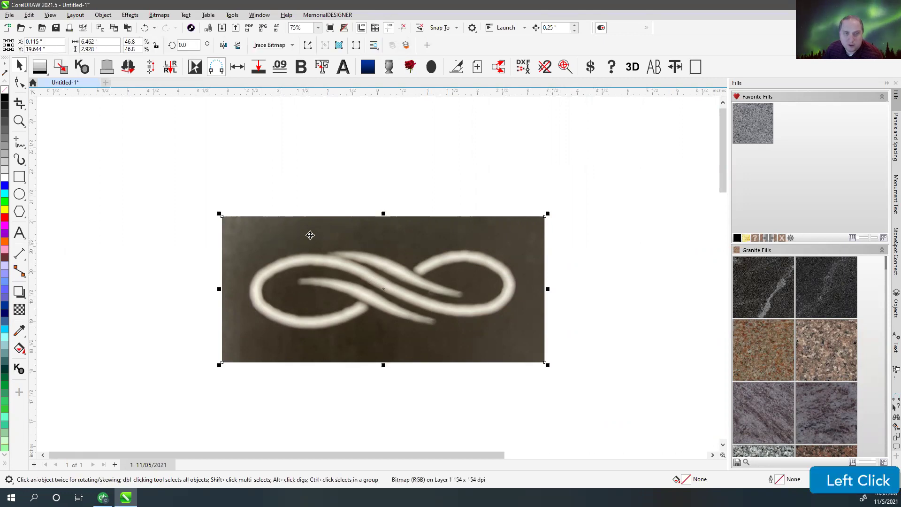
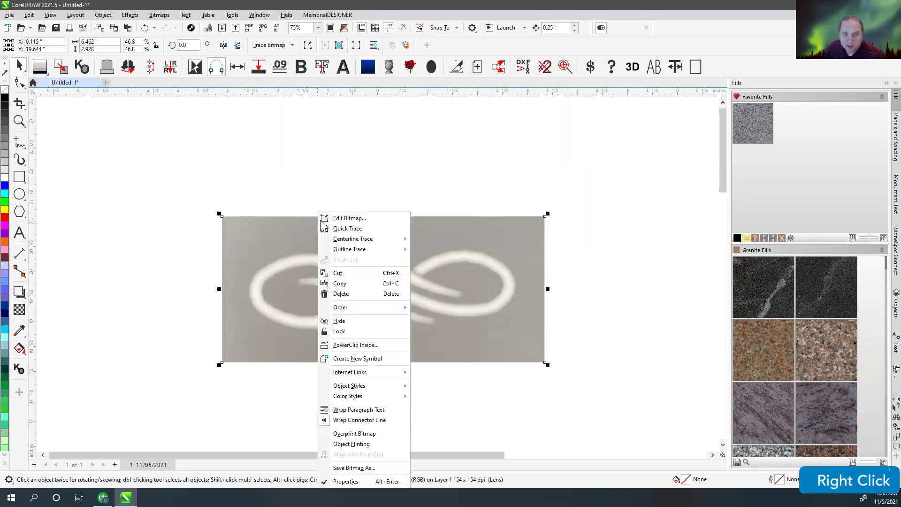
{"action": "left_click", "coordinate": [355, 334]}
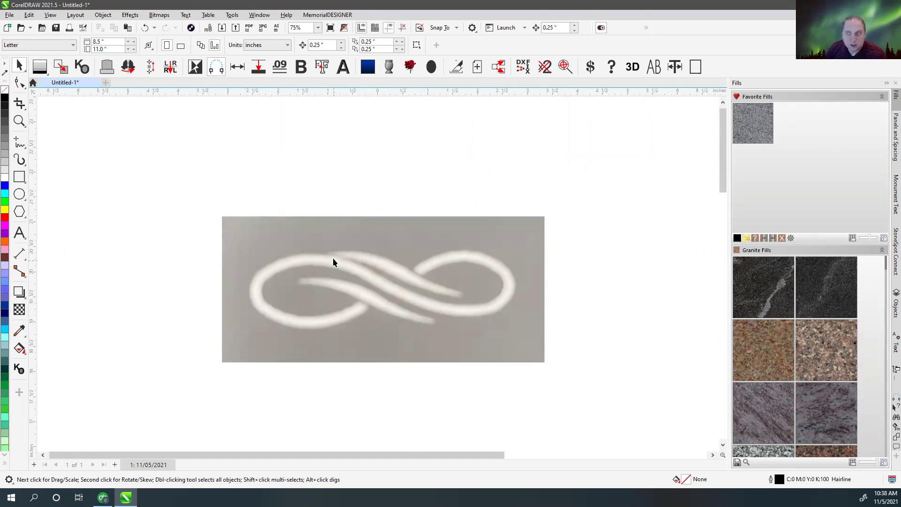
{"action": "left_click", "coordinate": [307, 160]}
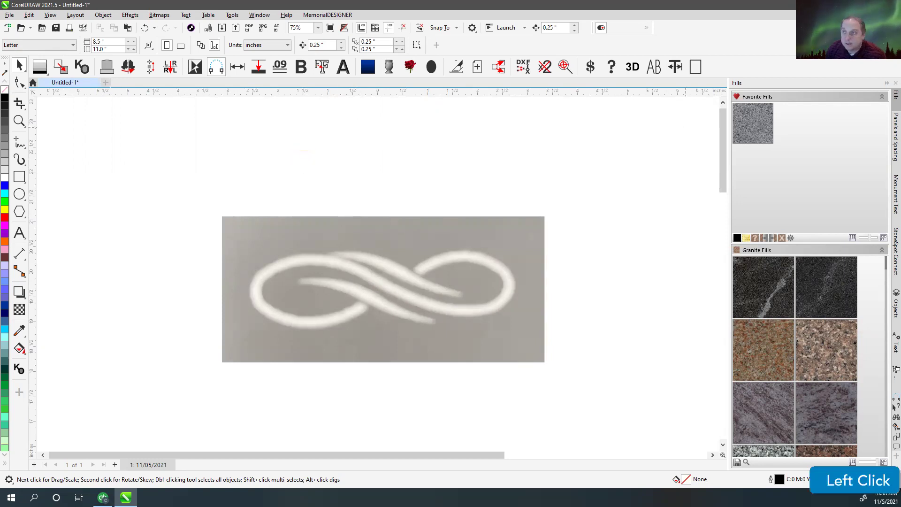
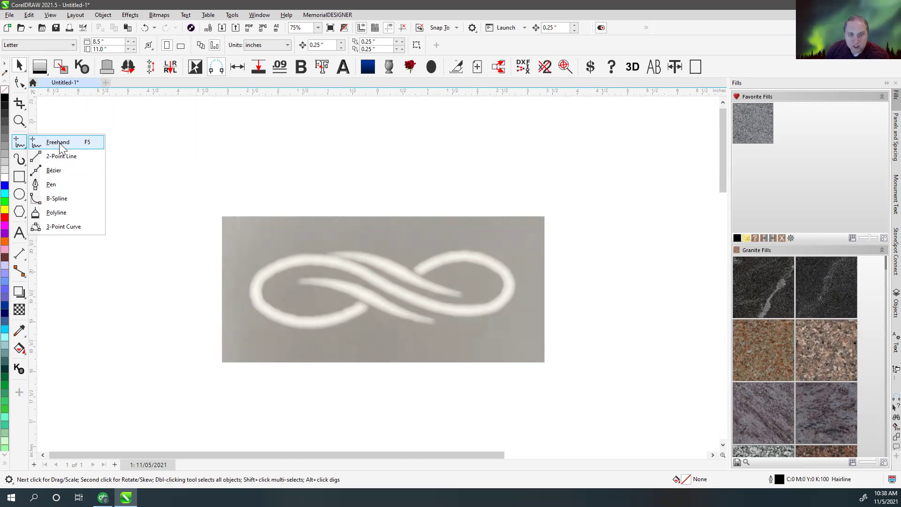
{"action": "left_click", "coordinate": [61, 144]}
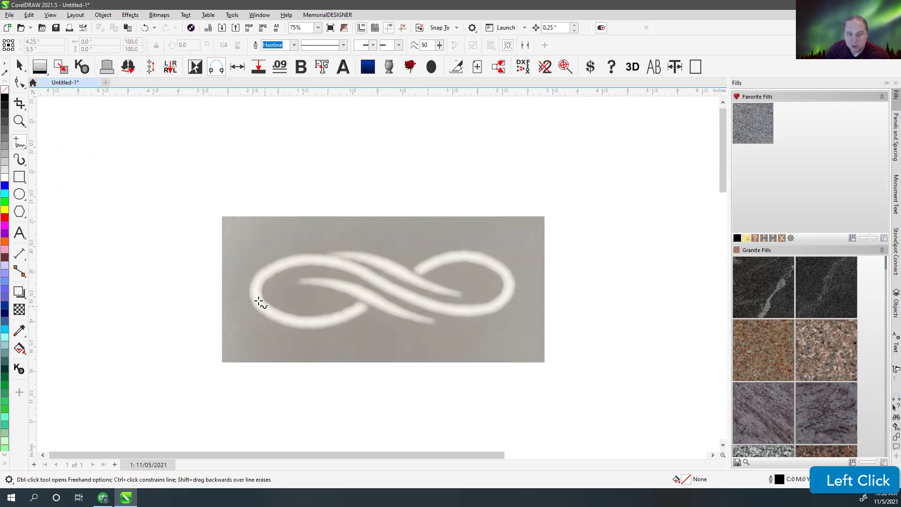
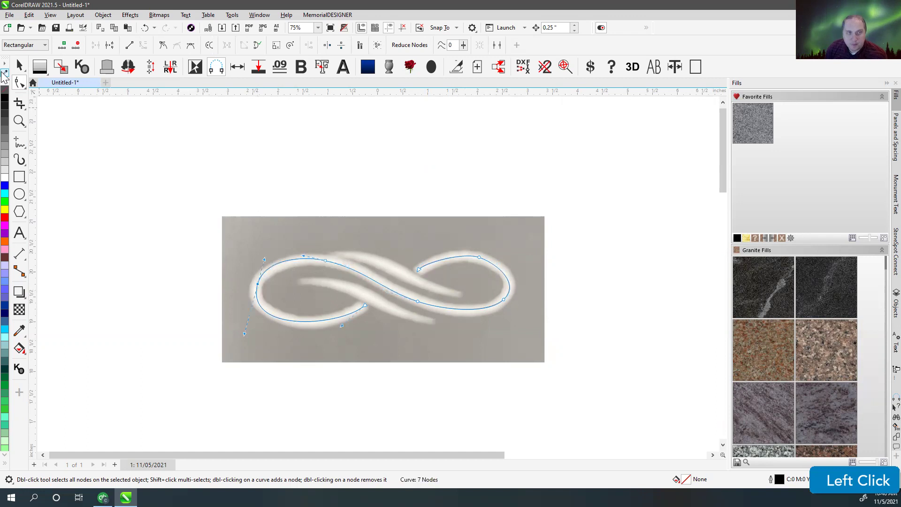
{"action": "key", "text": "Delete"}
{"action": "left_click", "coordinate": [22, 143]}
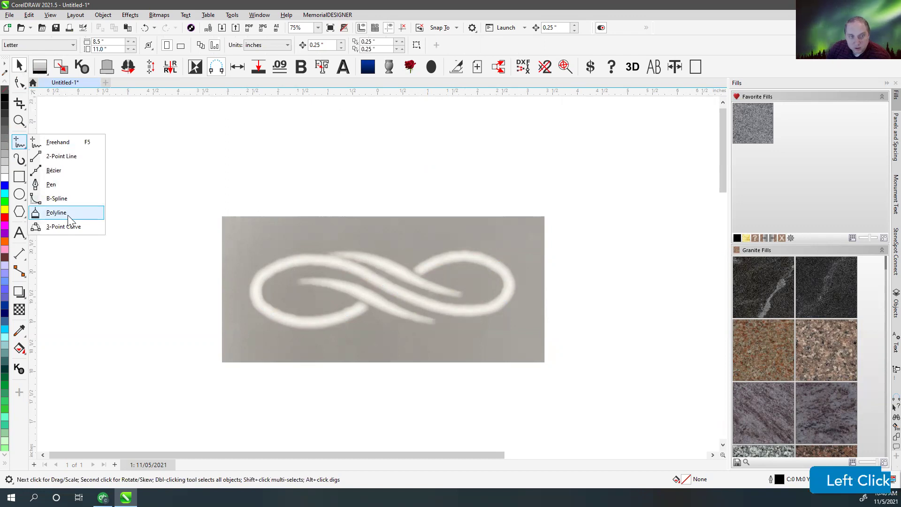
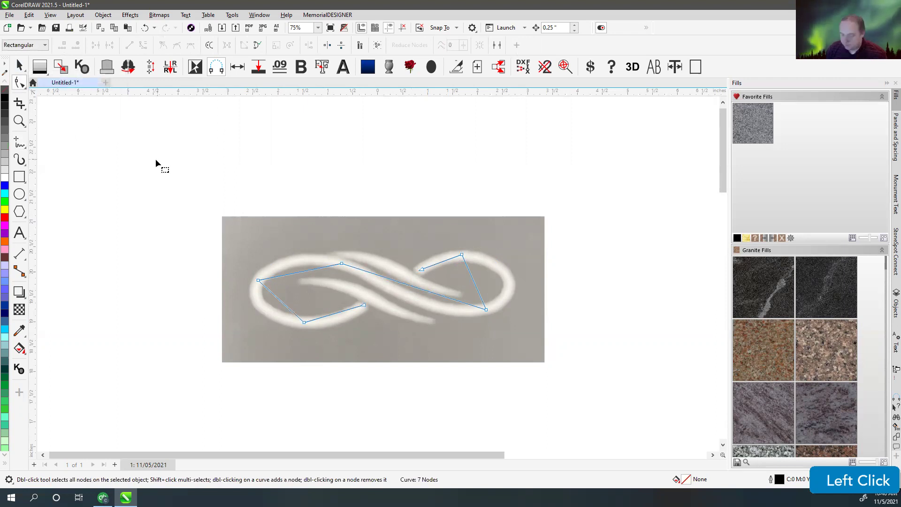
- Delete the first traced outline and retrace the swirl loops with the Polyline tool
{"action": "left_click", "coordinate": [26, 73]}
{"action": "key", "text": "Delete"}
{"action": "left_click", "coordinate": [24, 148]}
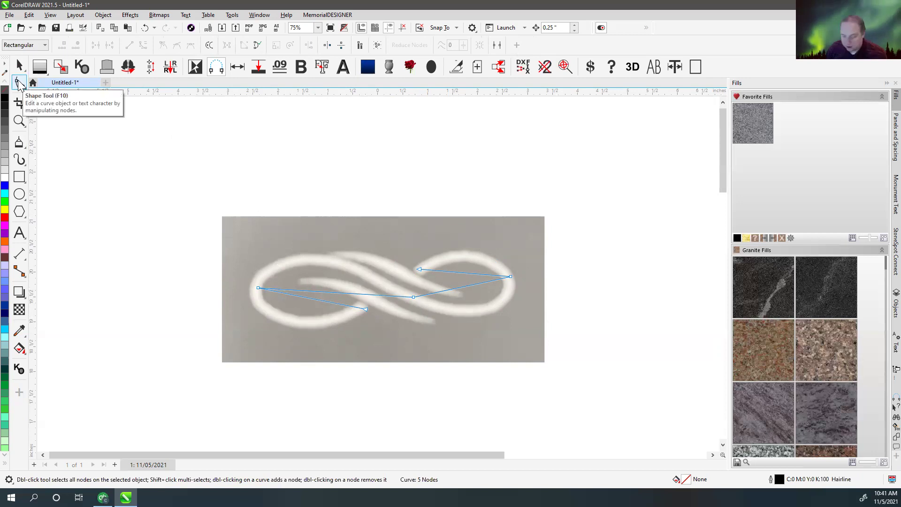
- Select all nodes of the five-node trace and convert its segments to curves
{"action": "key", "text": "ctrl+a"}
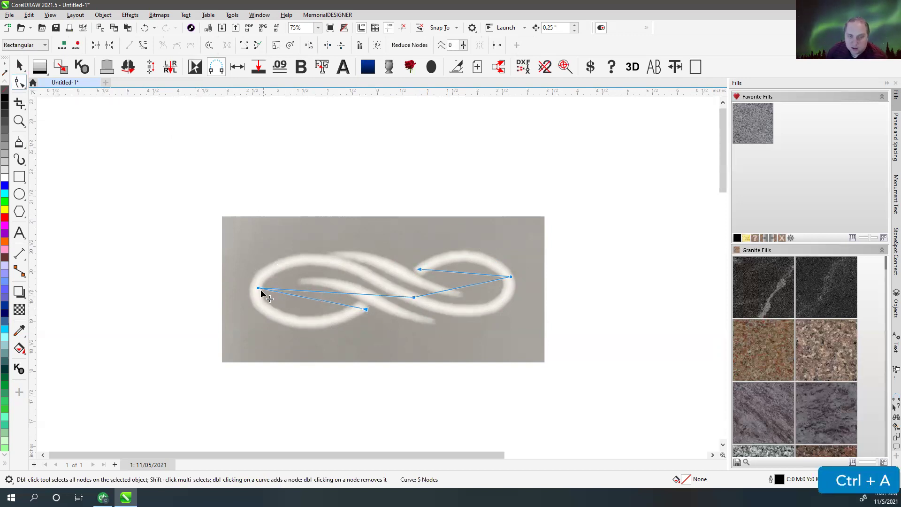
{"action": "left_click", "coordinate": [268, 267]}
{"action": "key", "text": "ctrl+a"}
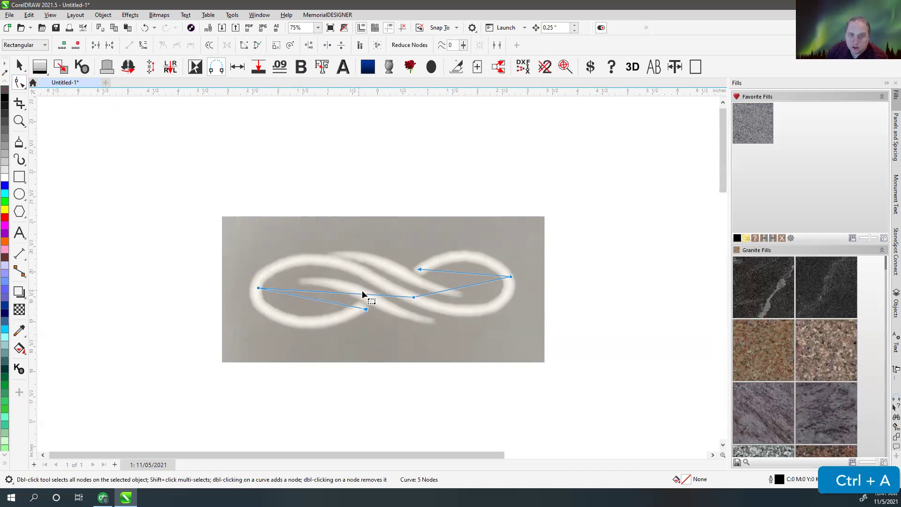
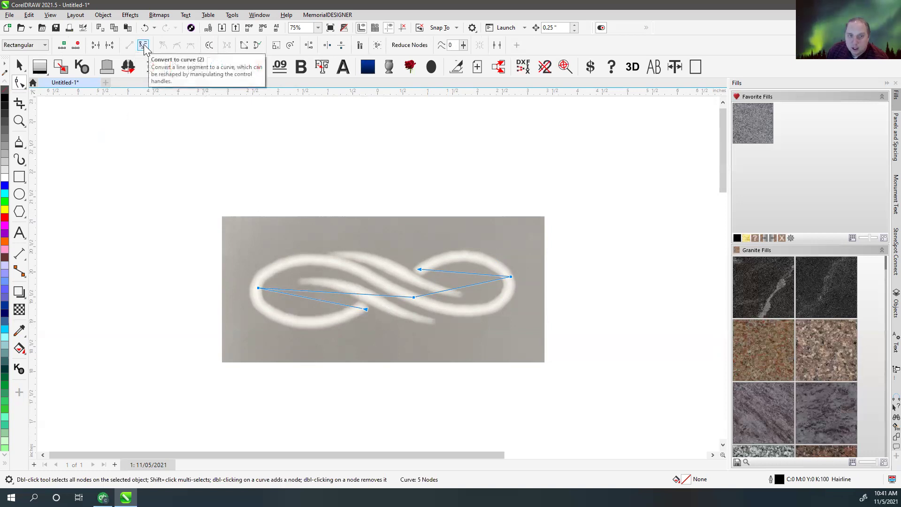
{"action": "left_click", "coordinate": [148, 48]}
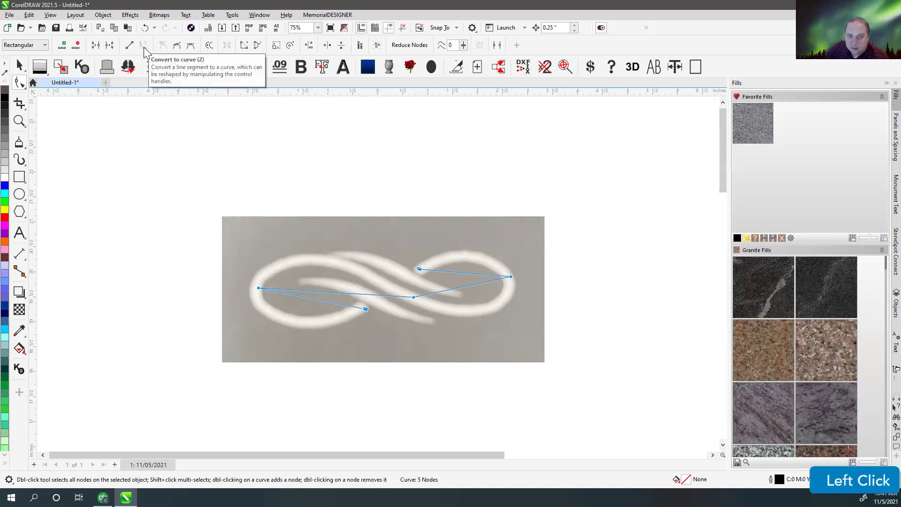
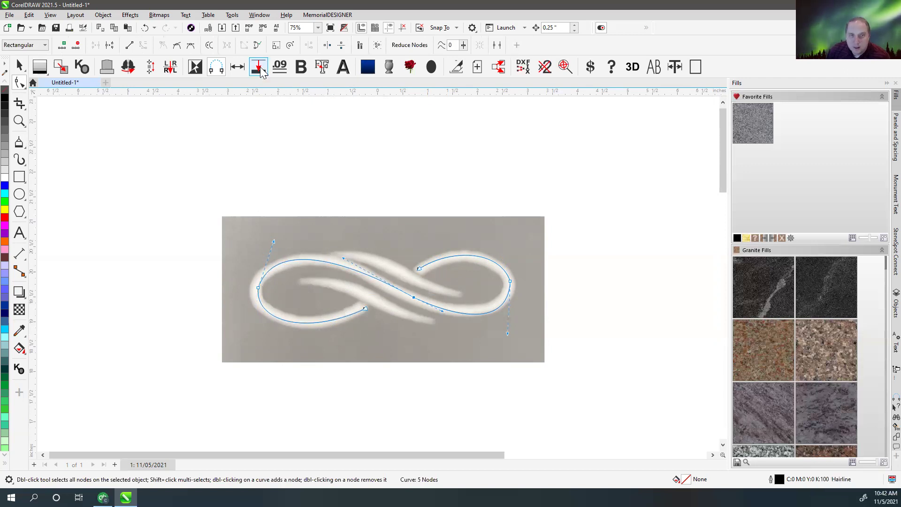
- Apply a preset black outline width to the traced infinity curve
{"action": "left_click", "coordinate": [264, 70]}
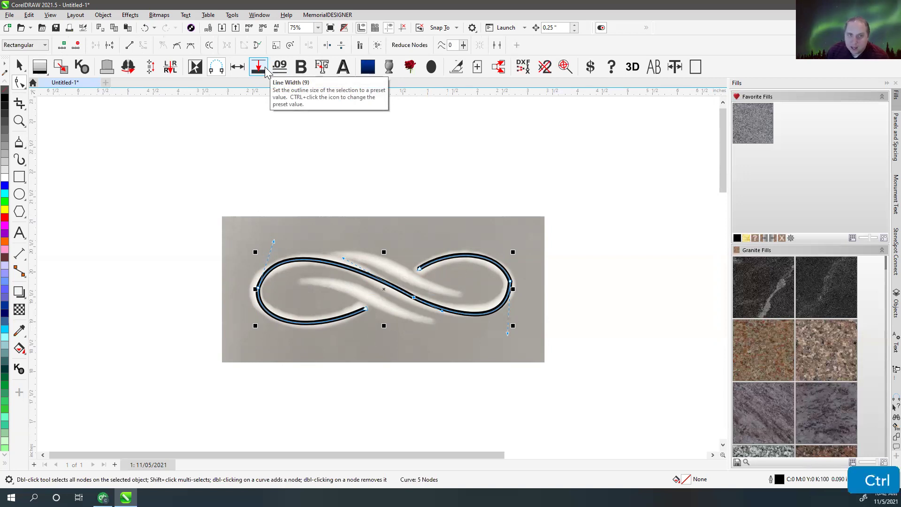
{"action": "left_click", "coordinate": [270, 71]}
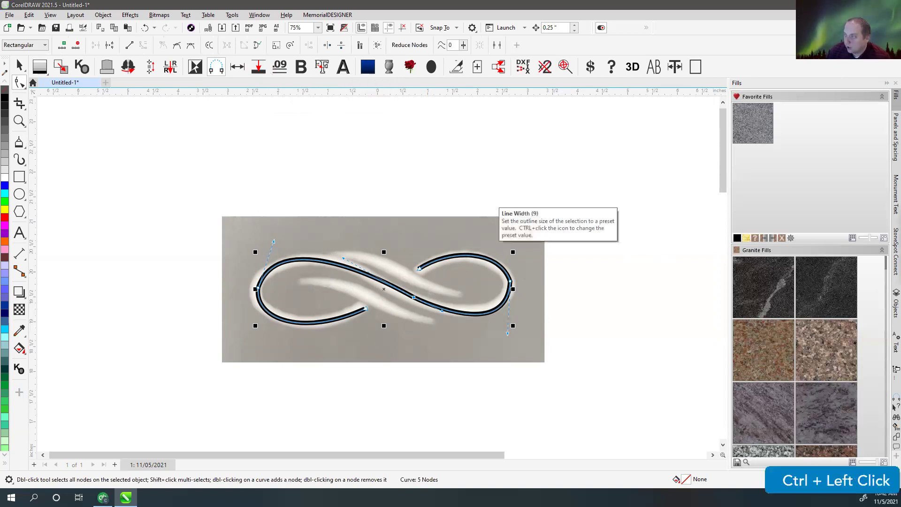
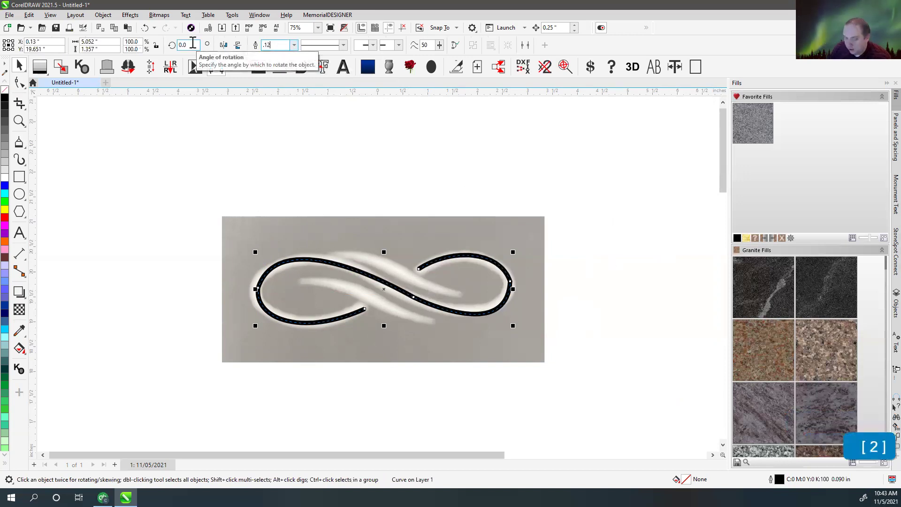
- Set the infinity curve's outline width to 1/8 inch, then change it to 1/16 inch
{"action": "key", "text": "Return"}
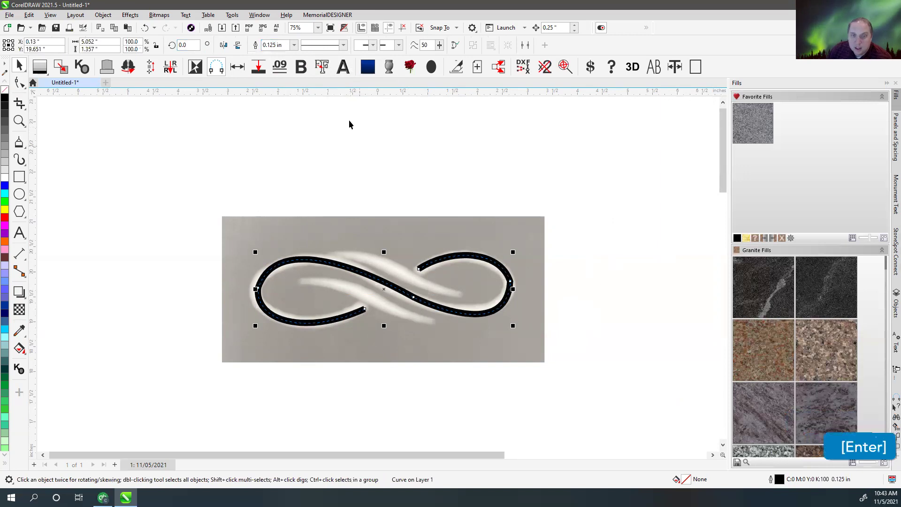
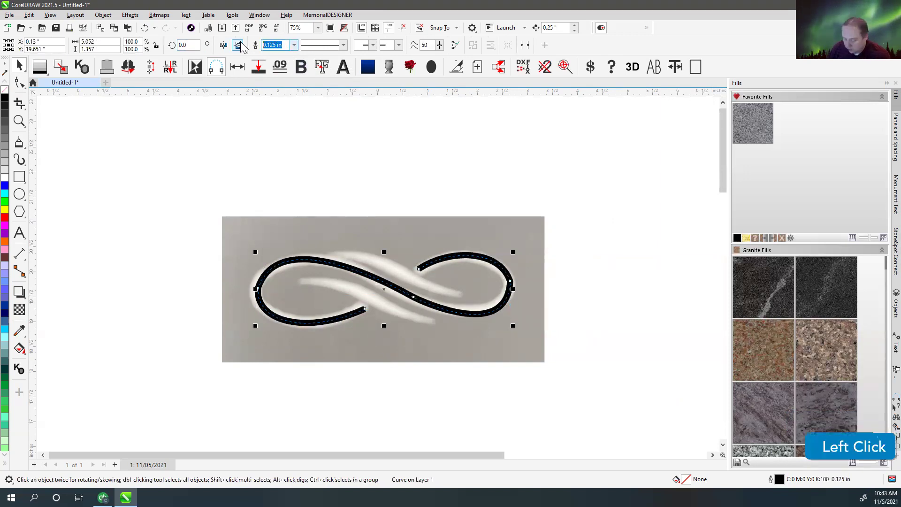
{"action": "key", "text": "1"}
{"action": "key", "text": "8"}
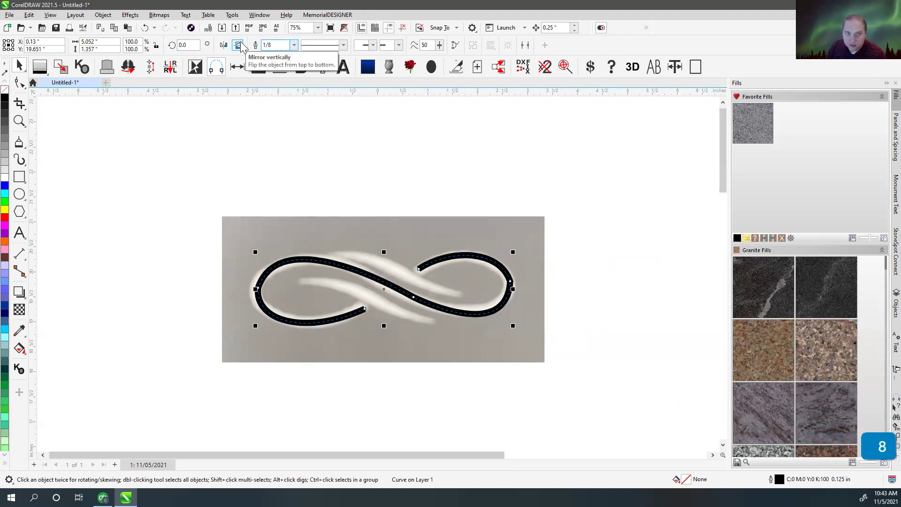
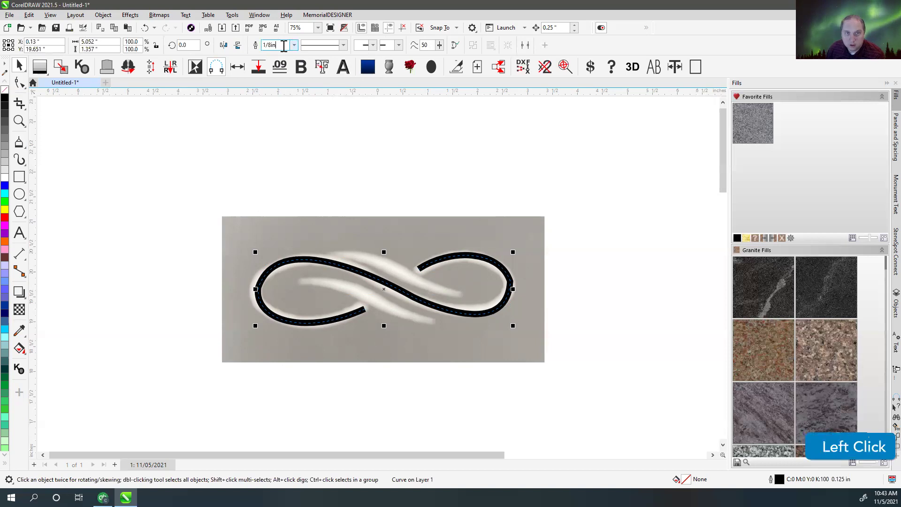
{"action": "key", "text": "Return"}
{"action": "left_click", "coordinate": [275, 169]}
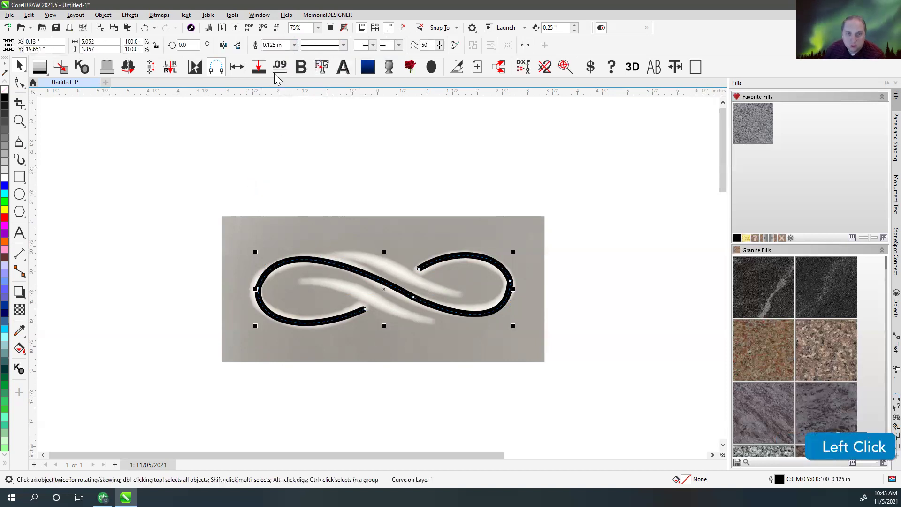
{"action": "key", "text": "1"}
{"action": "key", "text": "6"}
{"action": "key", "text": "Return"}
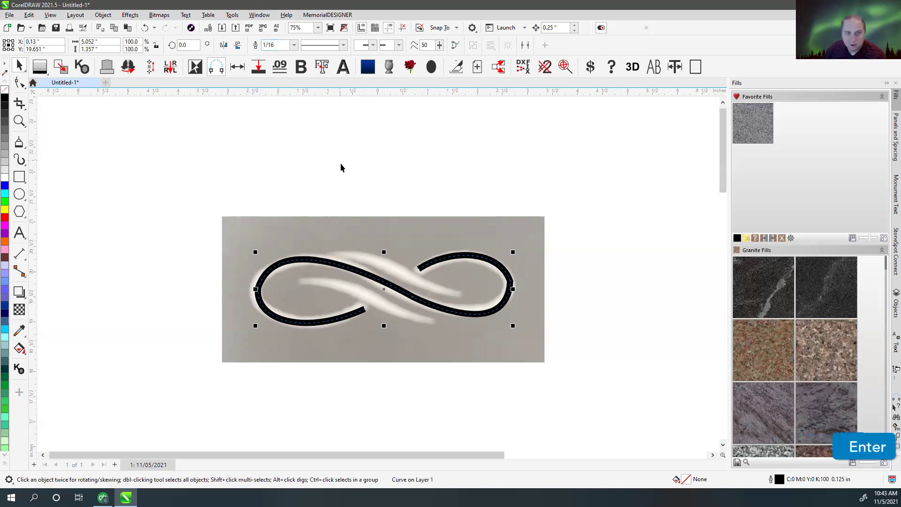
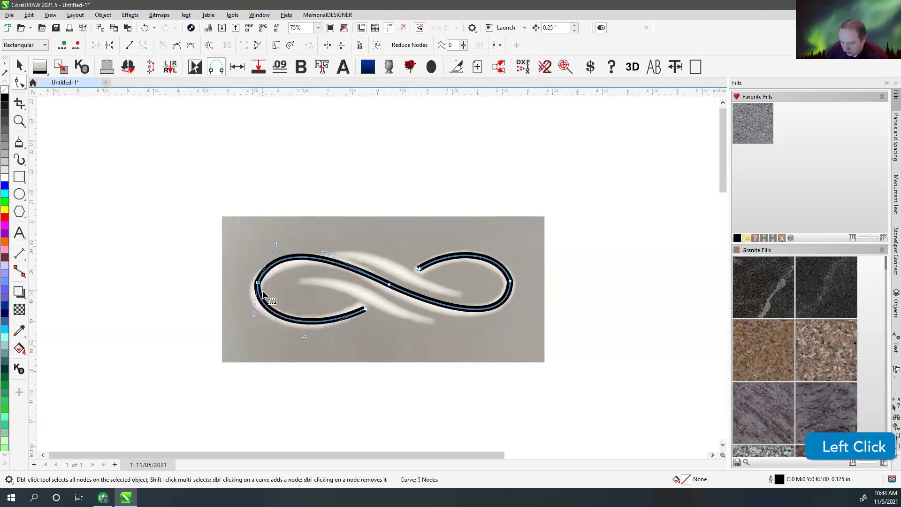
- Reshape and smooth the curve's nodes so the loops follow the swirl, then finish node editing
{"action": "key", "text": "ctrl+z"}
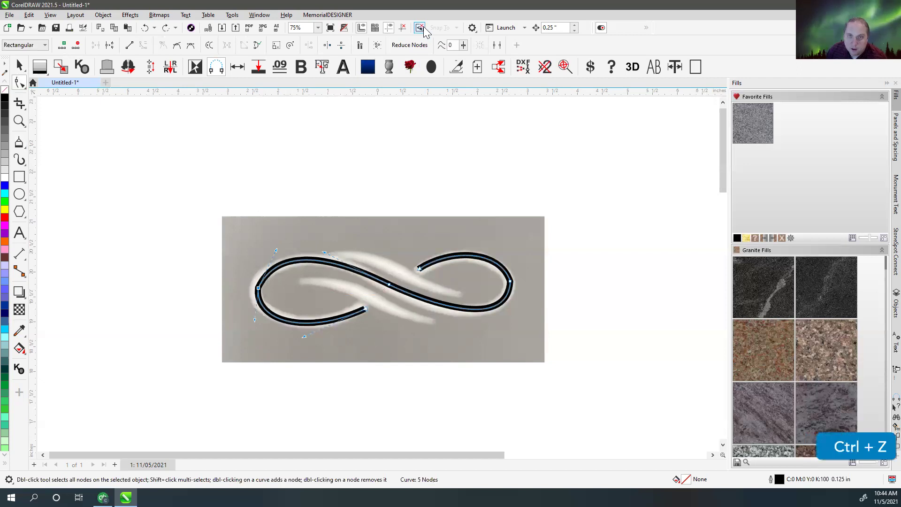
{"action": "left_click", "coordinate": [428, 30]}
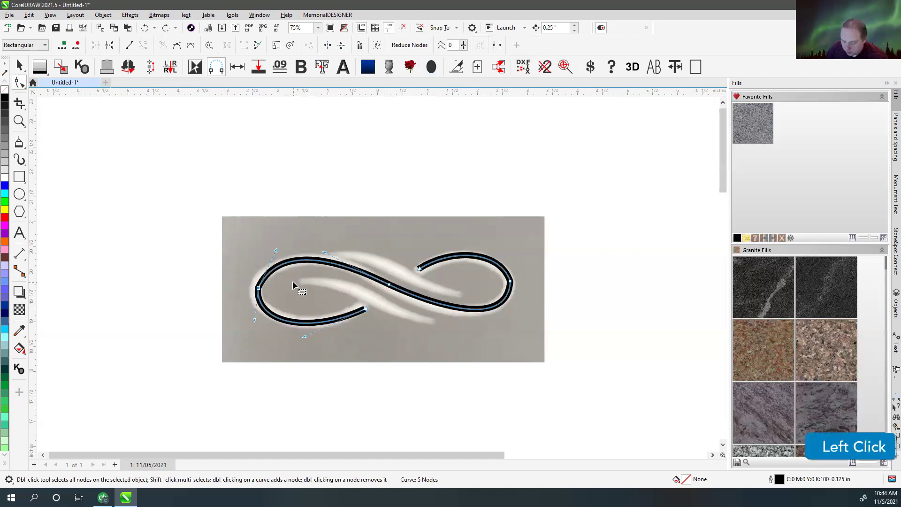
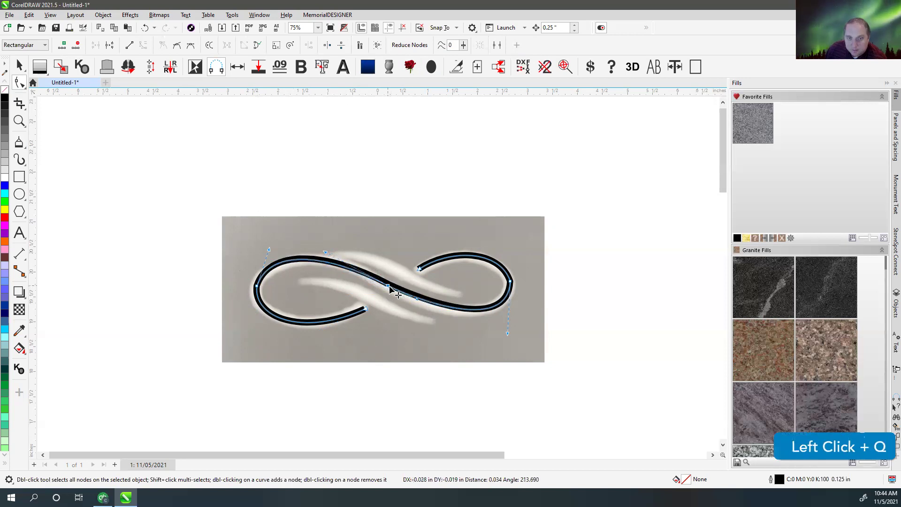
{"action": "key", "text": "q"}
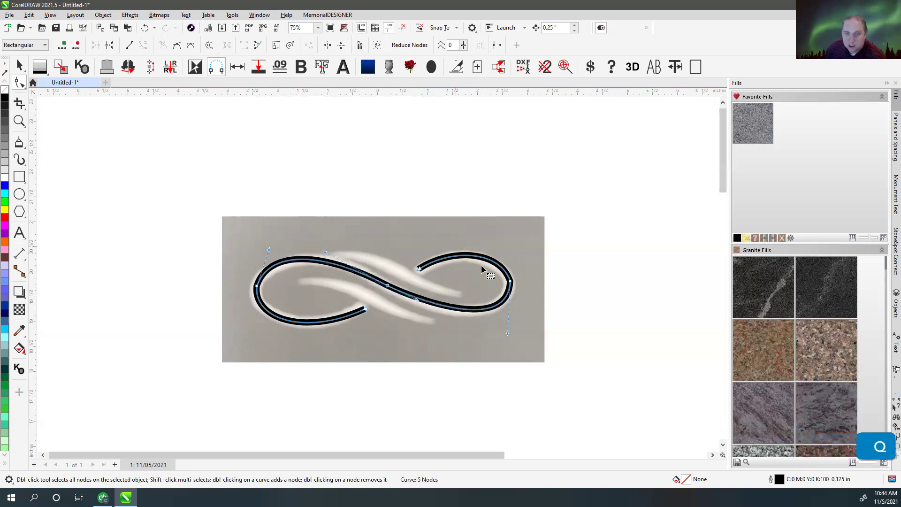
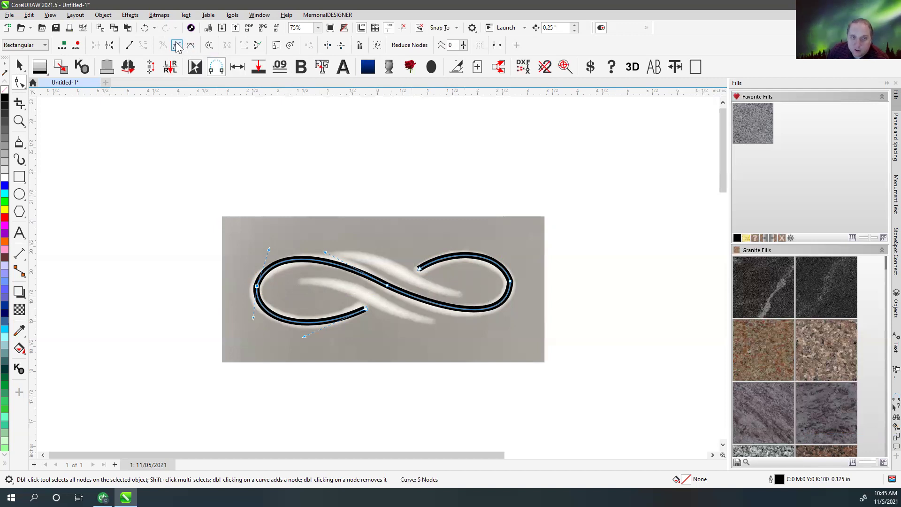
{"action": "left_click", "coordinate": [181, 45]}
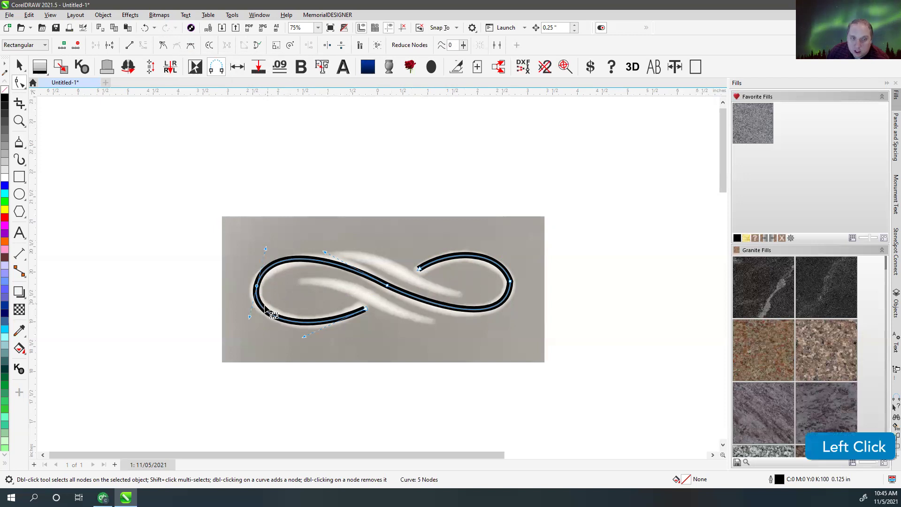
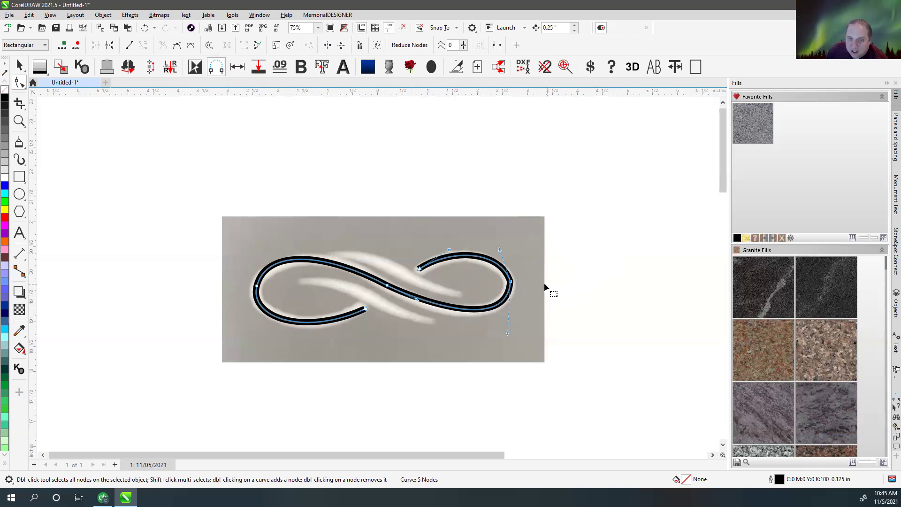
{"action": "key", "text": "c"}
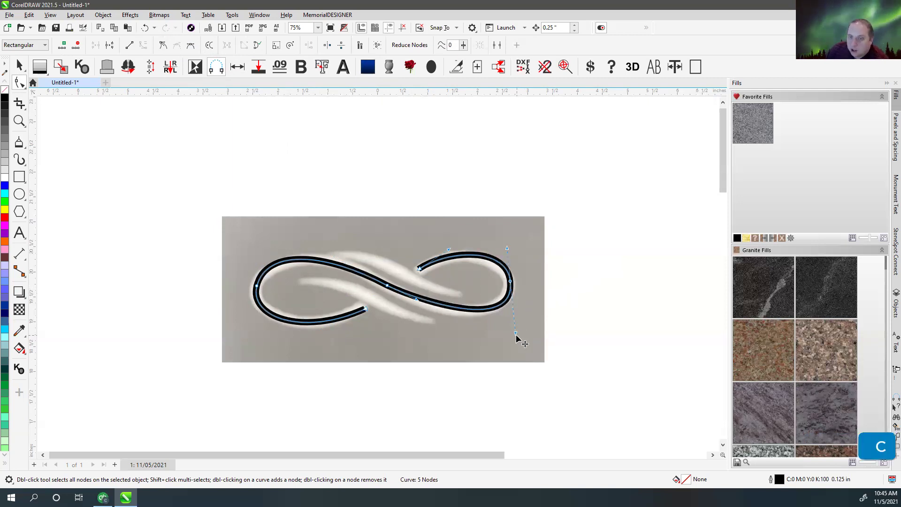
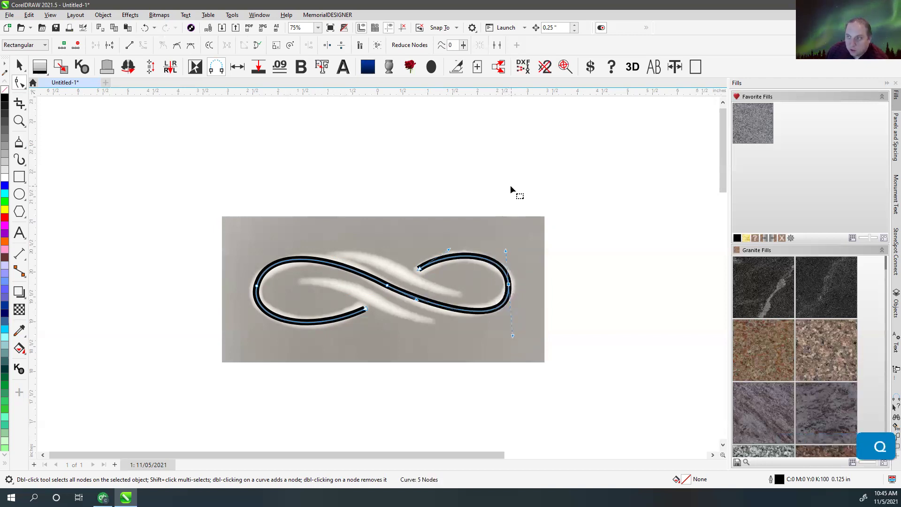
{"action": "left_click", "coordinate": [474, 194]}
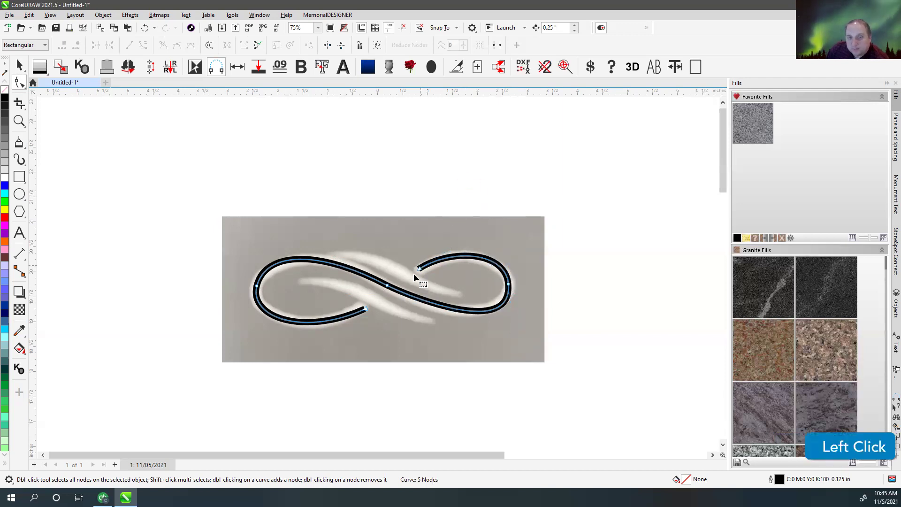
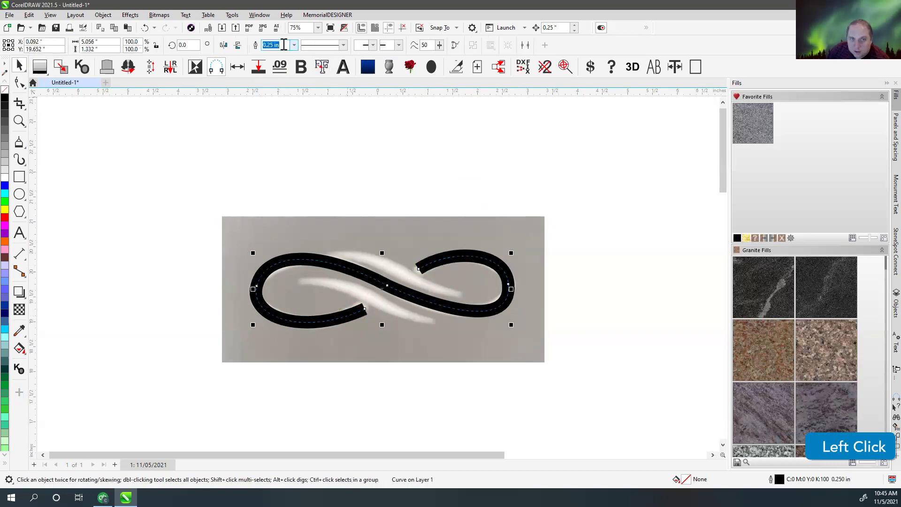
- Apply the 1/4 inch outline width to the infinity curve and deselect it
{"action": "key", "text": "Return"}
{"action": "left_click", "coordinate": [383, 168]}
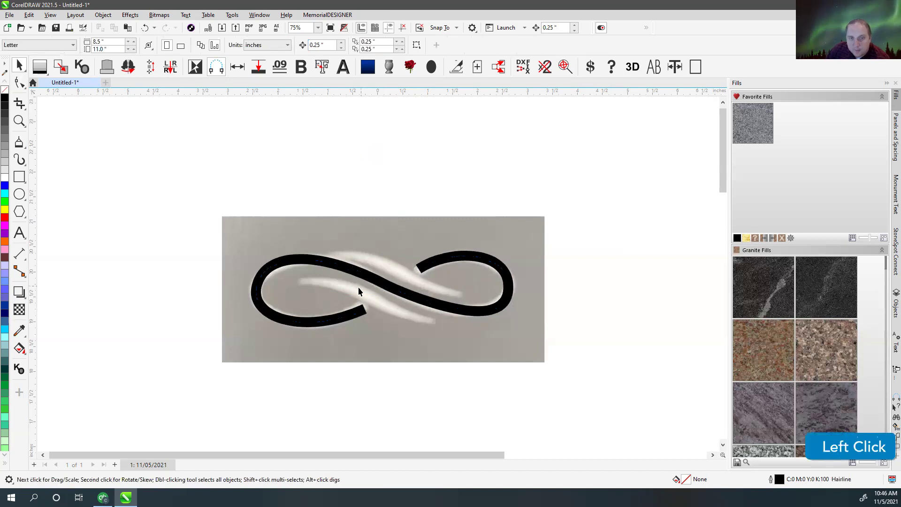
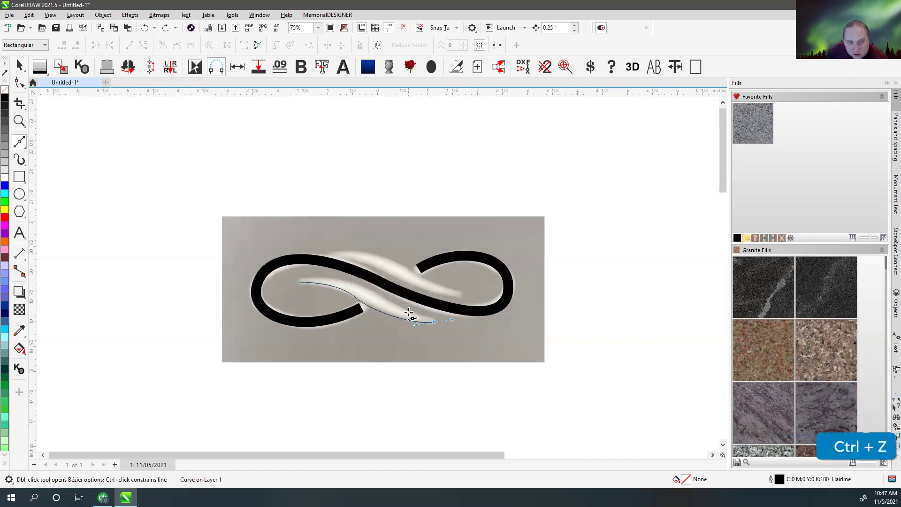
- Adjust the swoosh curve's nodes along the infinity crossing with the Shape tool
{"action": "key", "text": "c"}
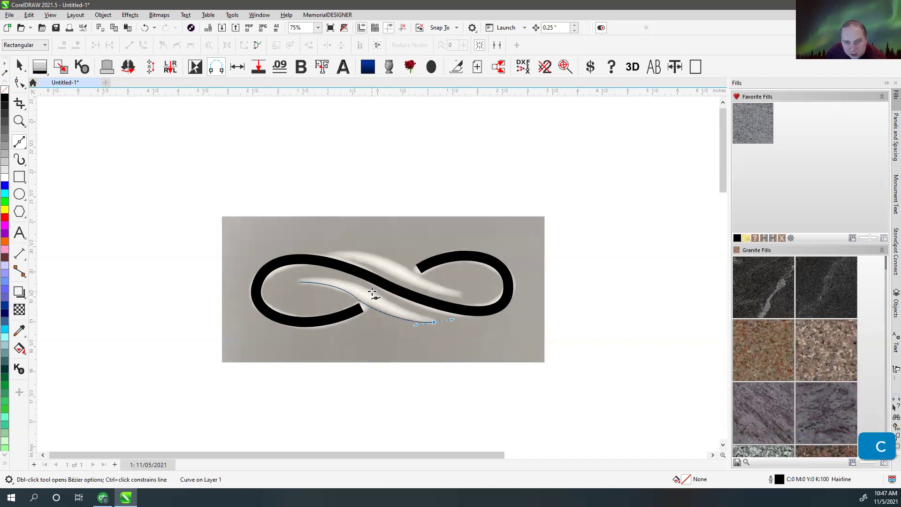
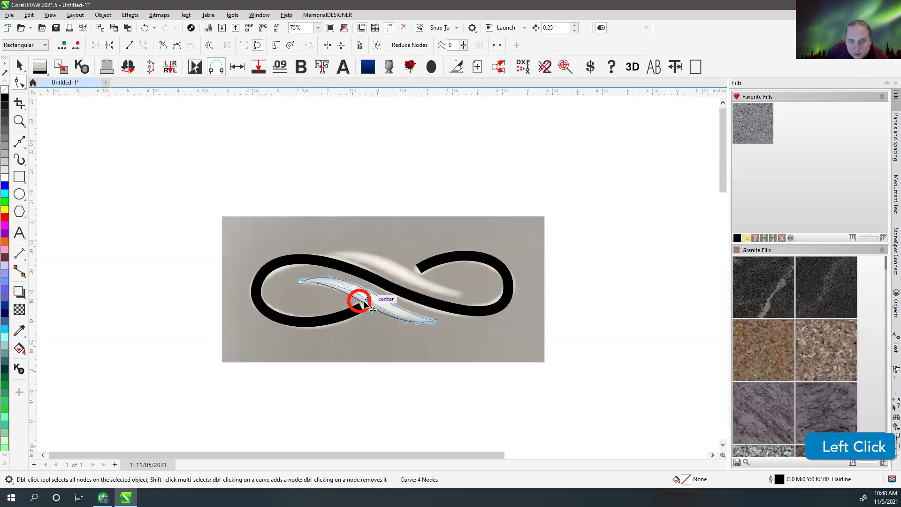
{"action": "key", "text": "c"}
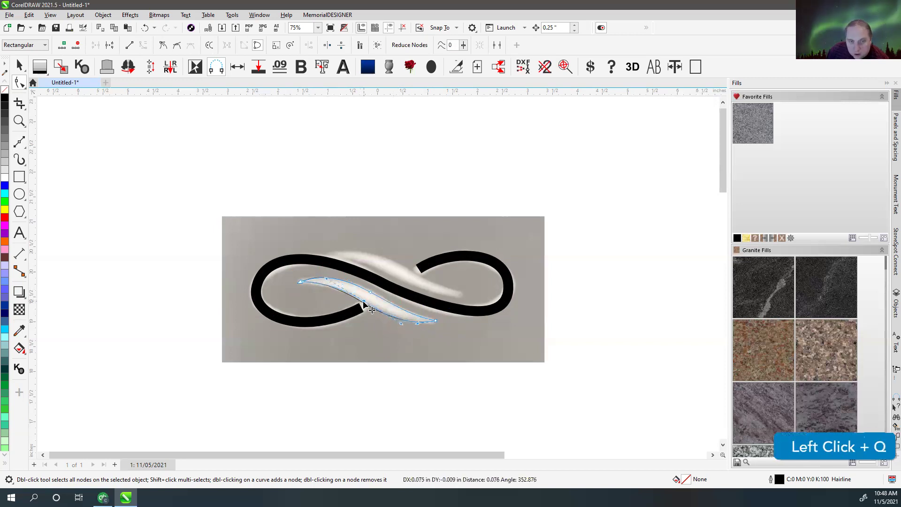
{"action": "key", "text": "q"}
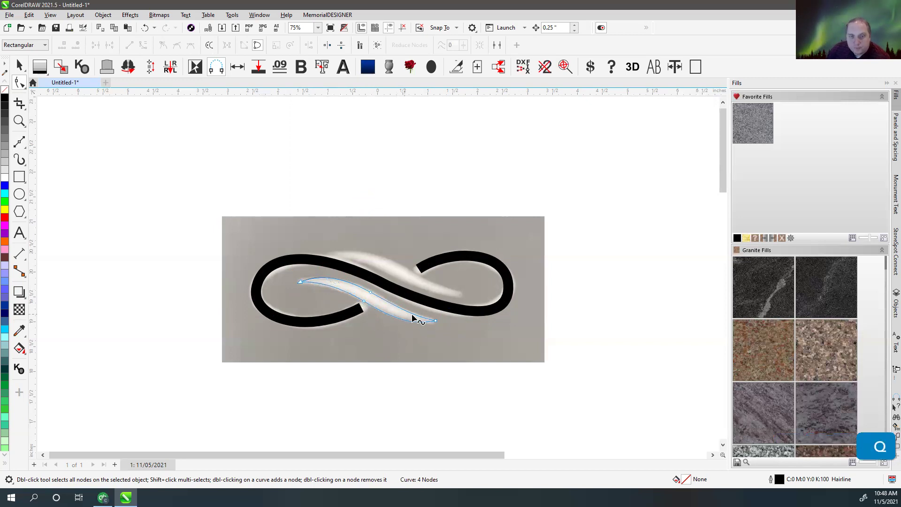
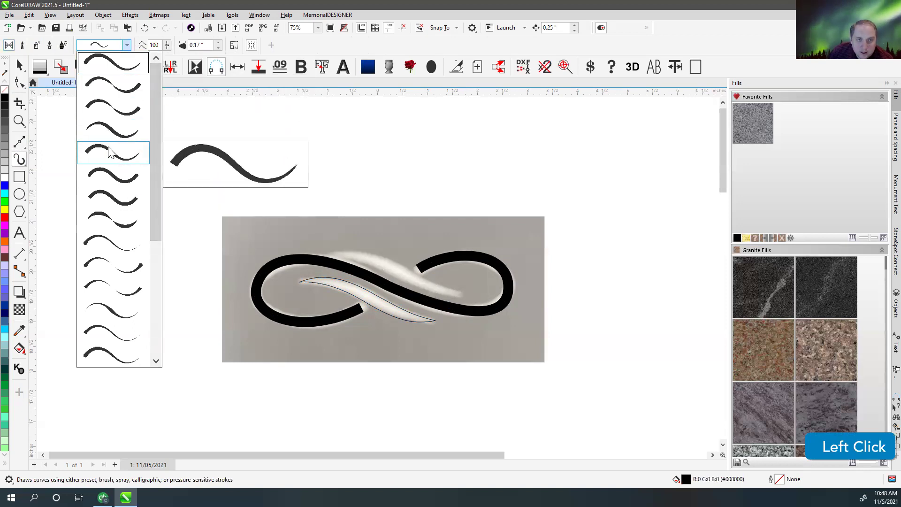
- Make the upper swoosh a tapered Artistic Media stroke 0.2 inch wide
{"action": "left_click", "coordinate": [161, 230]}
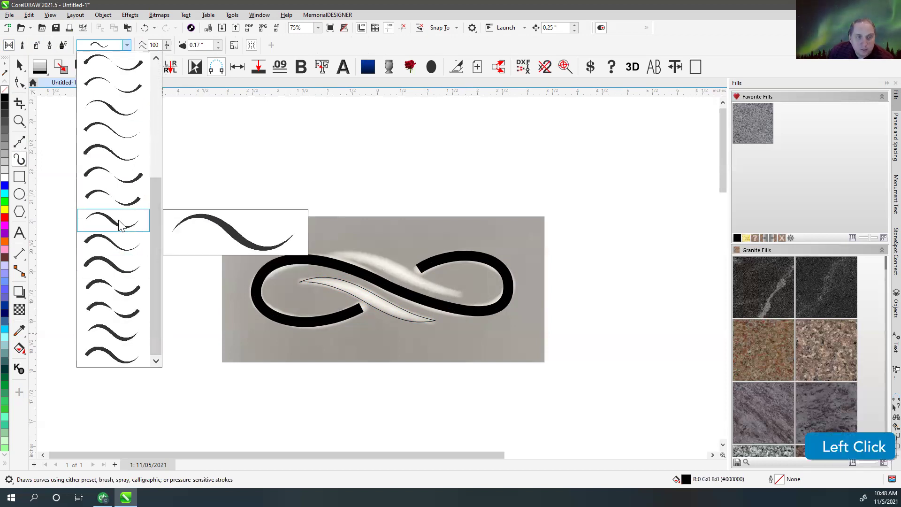
{"action": "left_click", "coordinate": [125, 336]}
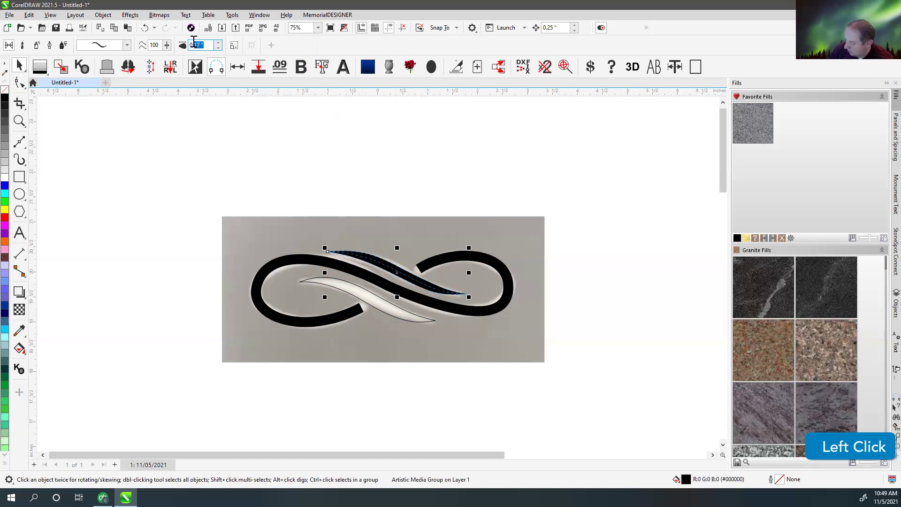
{"action": "key", "text": "2"}
{"action": "key", "text": "Return"}
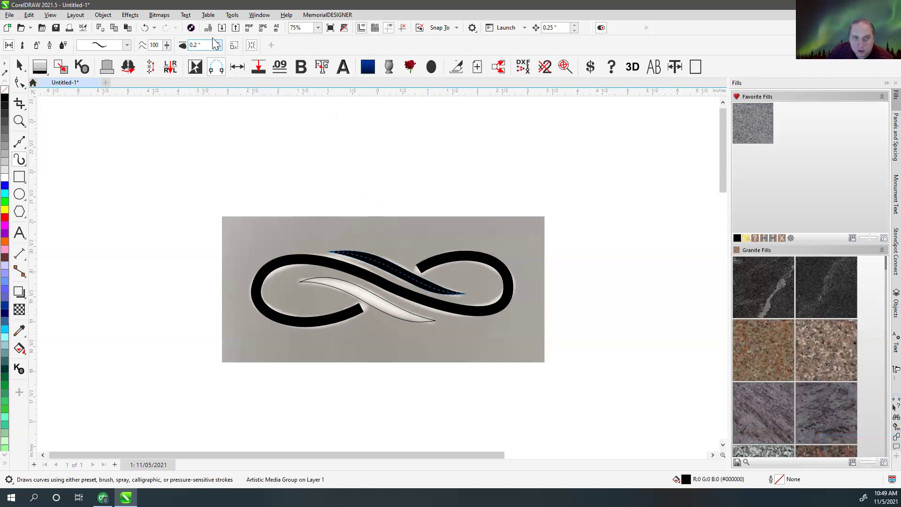
{"action": "left_click", "coordinate": [224, 45]}
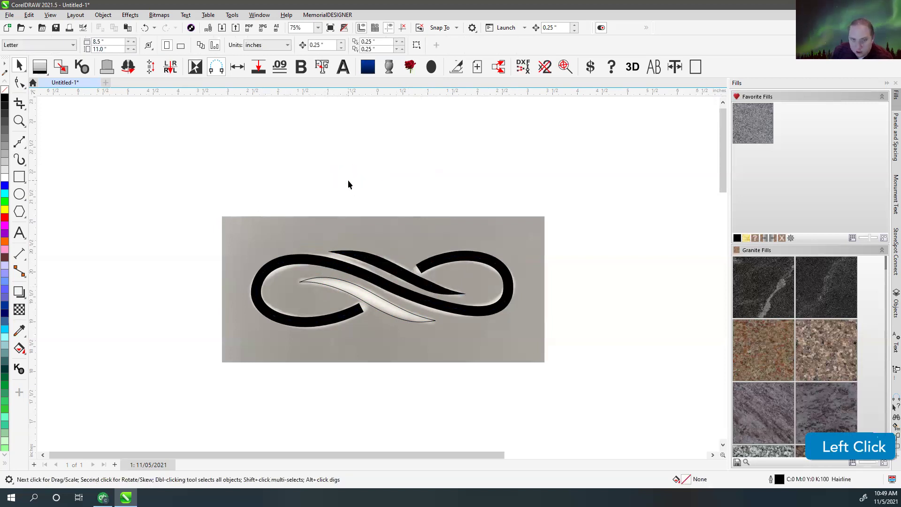
{"action": "key", "text": "v"}
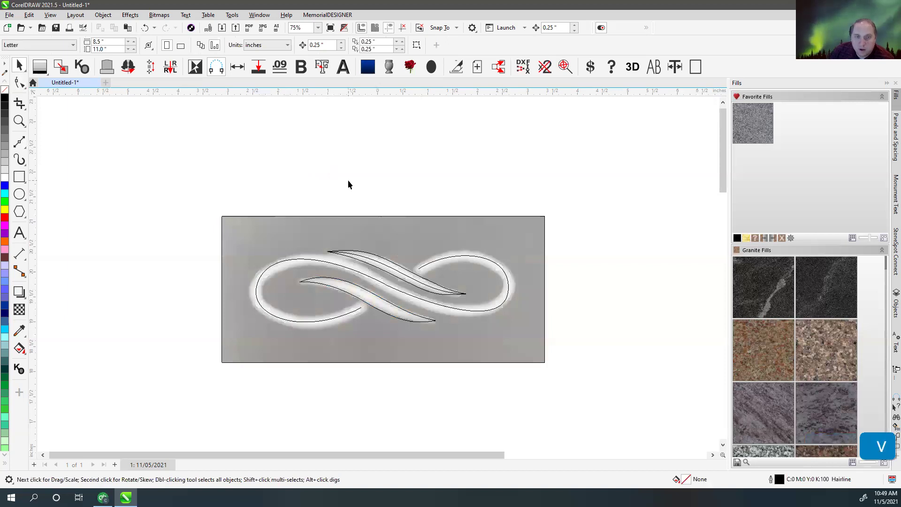
{"action": "left_click", "coordinate": [363, 257]}
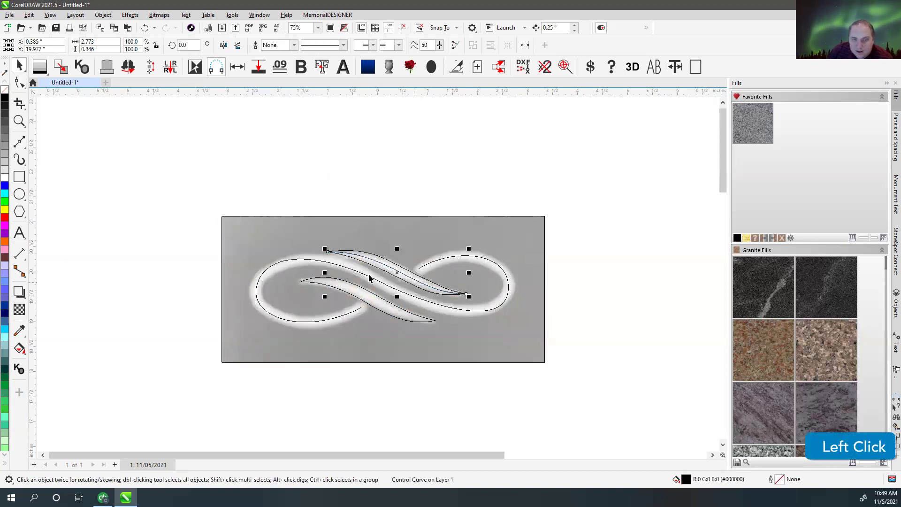
{"action": "left_click", "coordinate": [303, 260]}
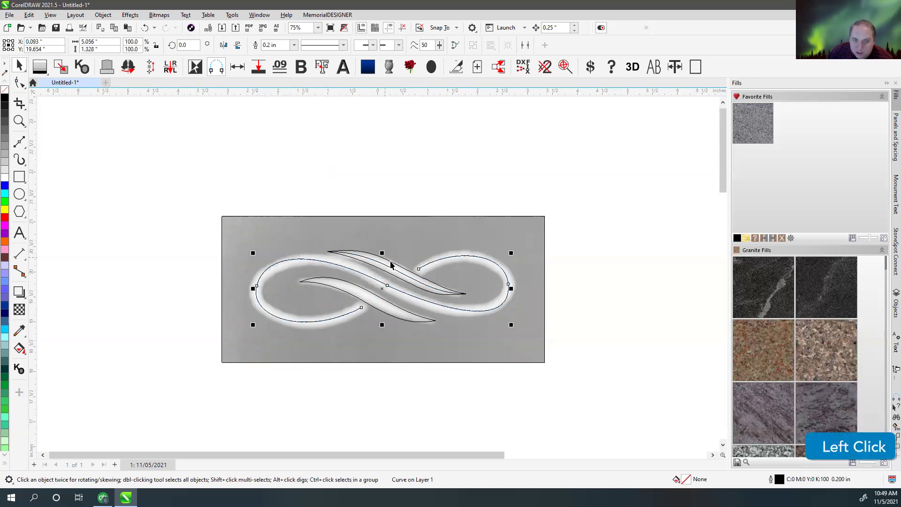
{"action": "left_click", "coordinate": [376, 257]}
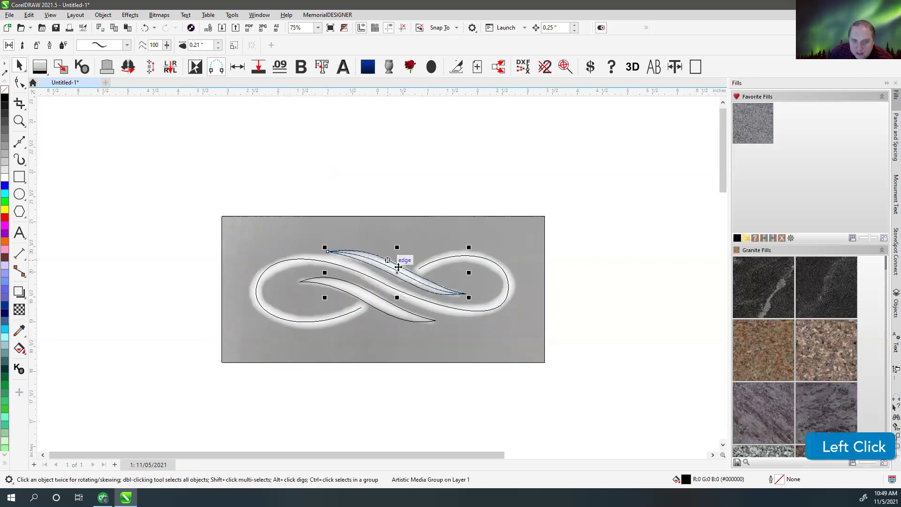
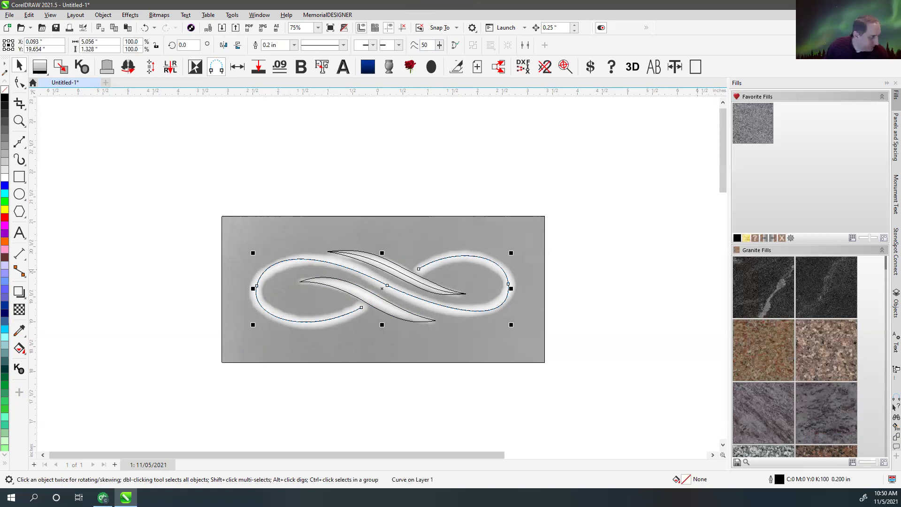
{"action": "left_click", "coordinate": [415, 162]}
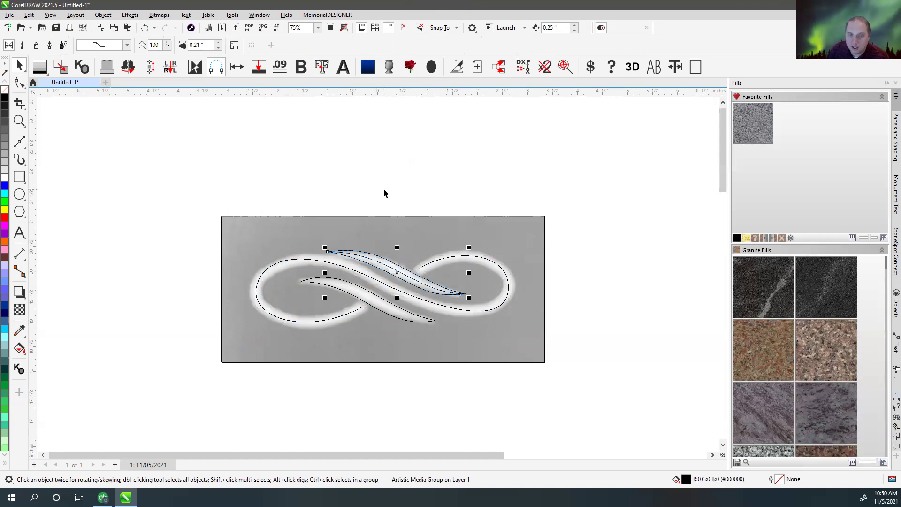
{"action": "left_click", "coordinate": [387, 191]}
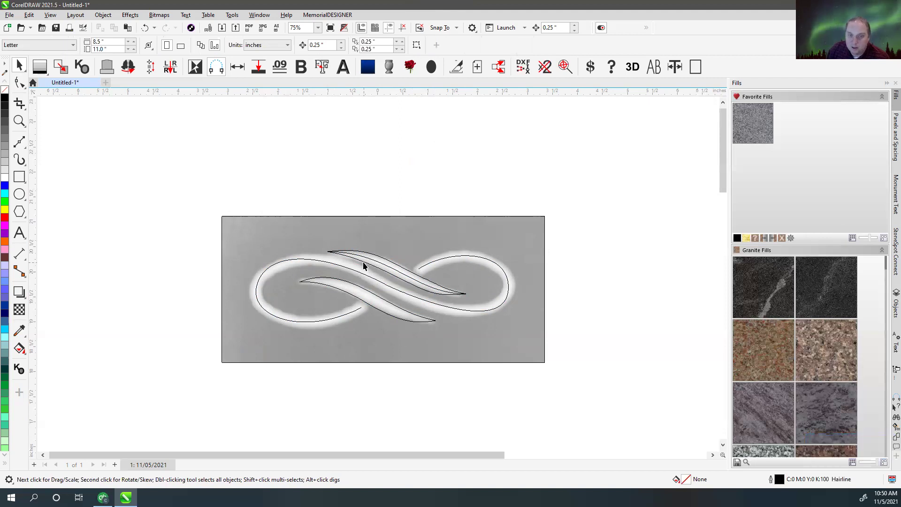
{"action": "left_click", "coordinate": [375, 187]}
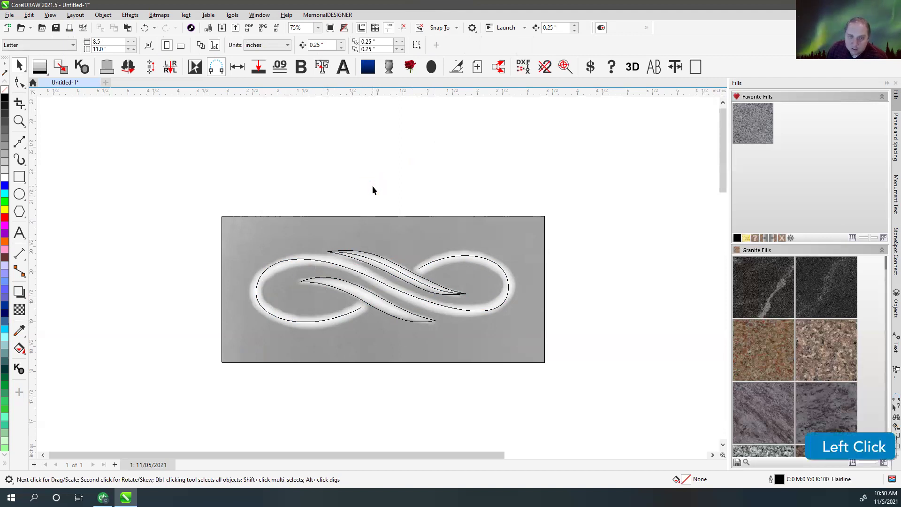
{"action": "key", "text": "v"}
- Apply the tapered black Artistic Media preset to the lower swoosh curve
{"action": "left_click", "coordinate": [386, 188]}
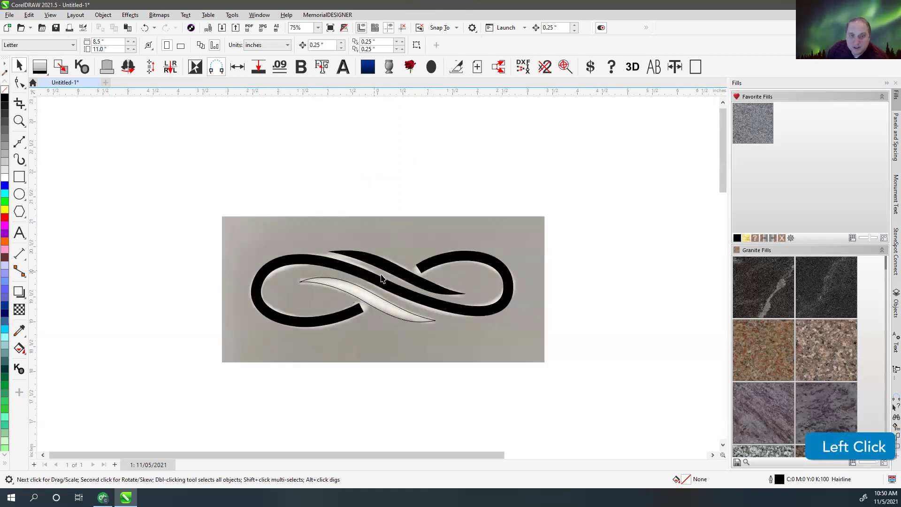
{"action": "left_click", "coordinate": [429, 185]}
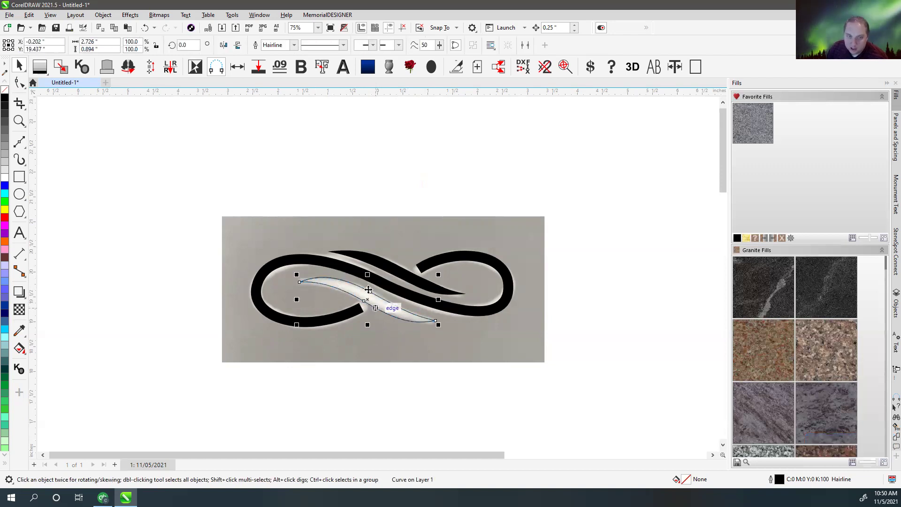
{"action": "left_click", "coordinate": [8, 101]}
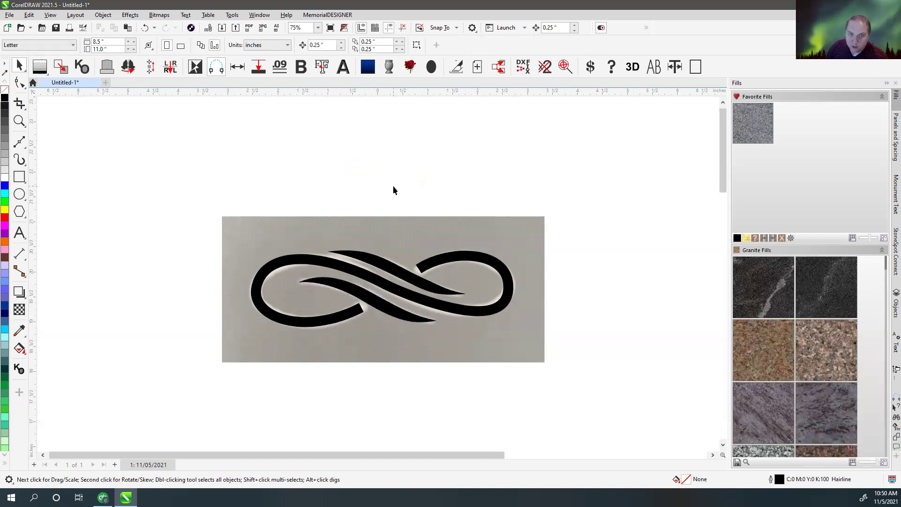
{"action": "scroll", "scroll_direction": "down", "scroll_amount": 3}
- Zoom to the emblem and select a swoosh curve of the separated tracing
{"action": "left_click", "coordinate": [344, 261]}
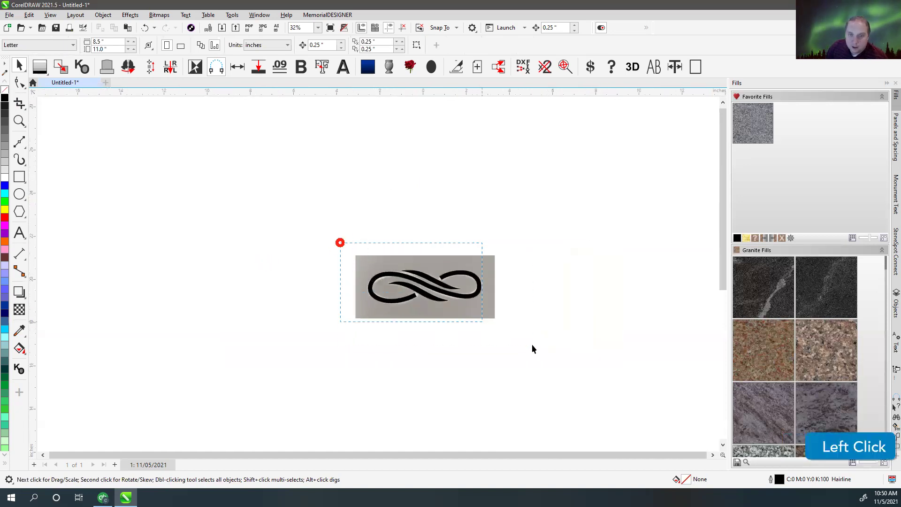
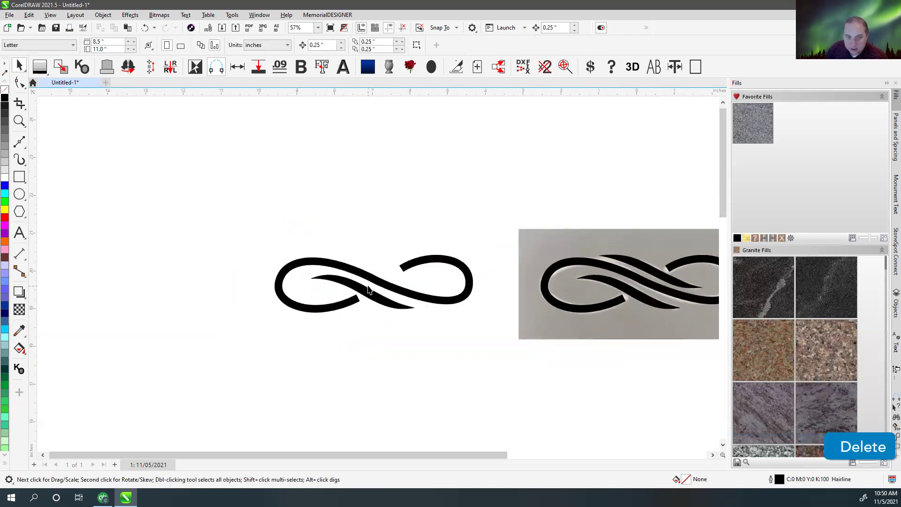
{"action": "left_click", "coordinate": [370, 297]}
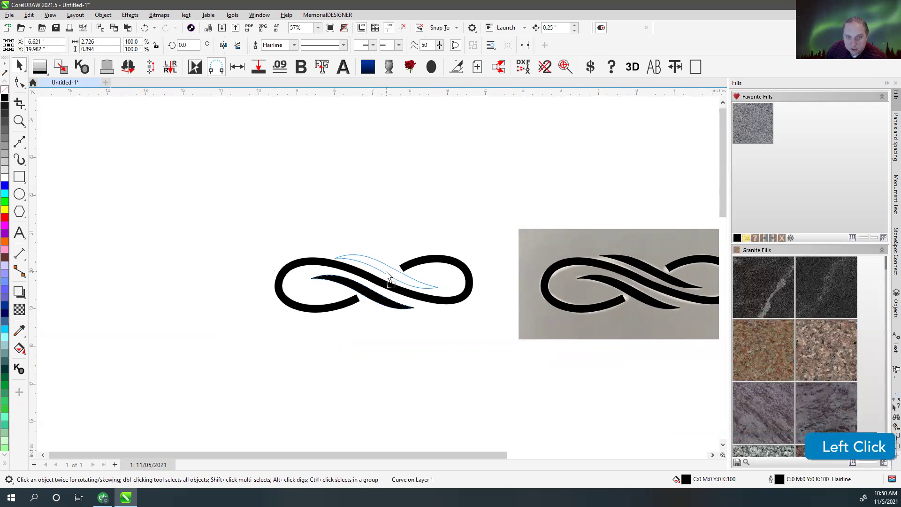
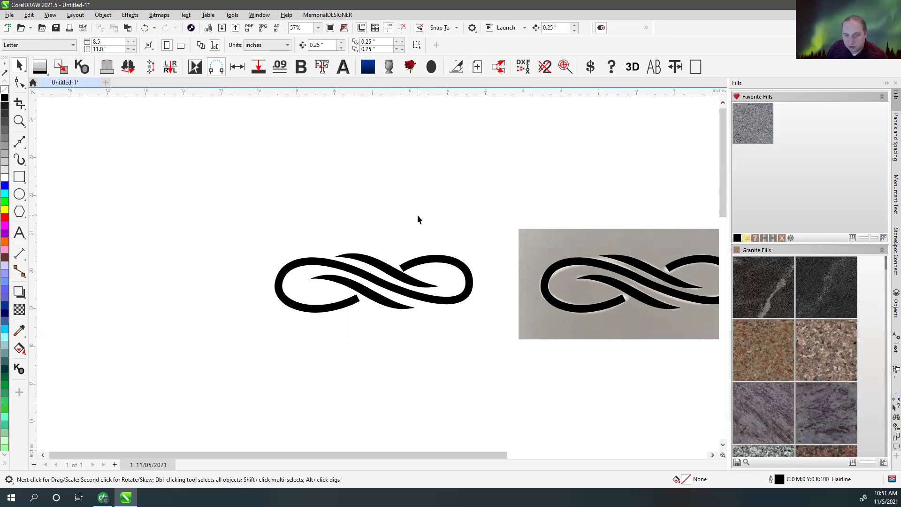
- Delete the standalone emblem copy, leaving the tracing over the photo
{"action": "left_click", "coordinate": [426, 305]}
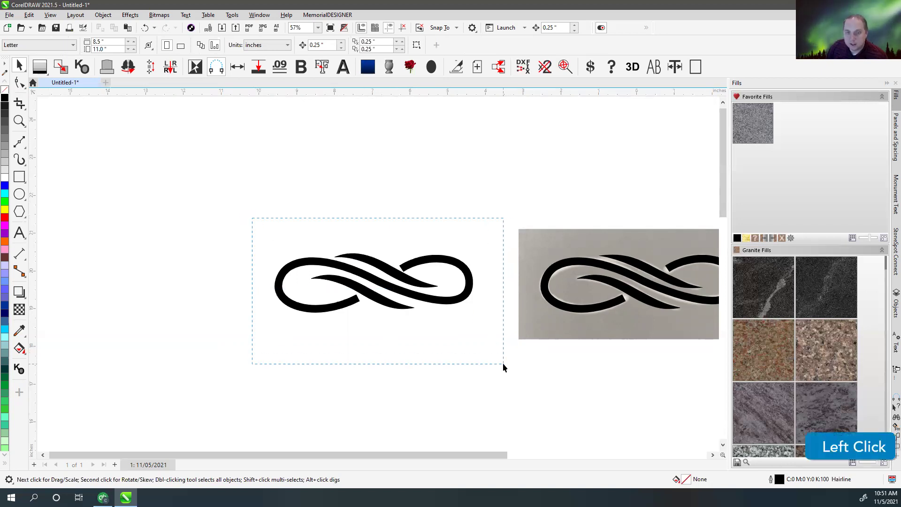
{"action": "key", "text": "Delete"}
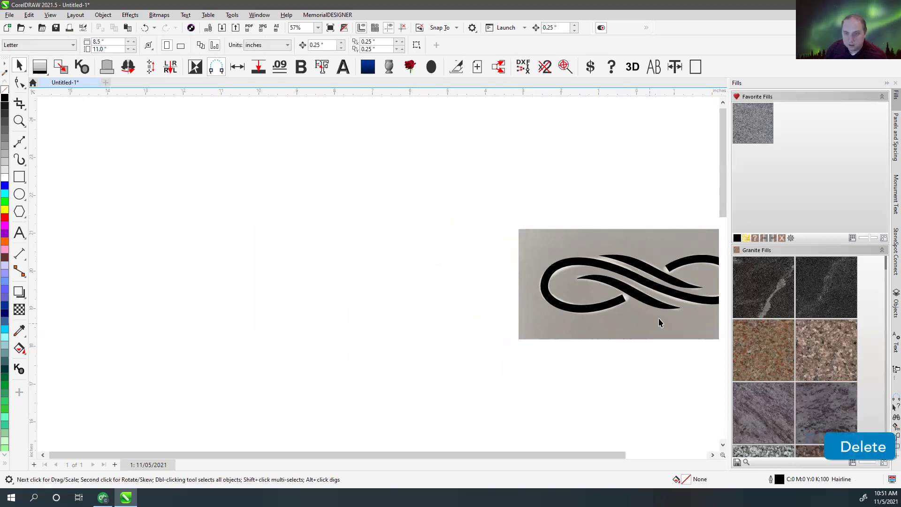
{"action": "scroll", "scroll_direction": "down", "scroll_amount": 3}
{"action": "scroll", "scroll_direction": "up", "scroll_amount": 3}
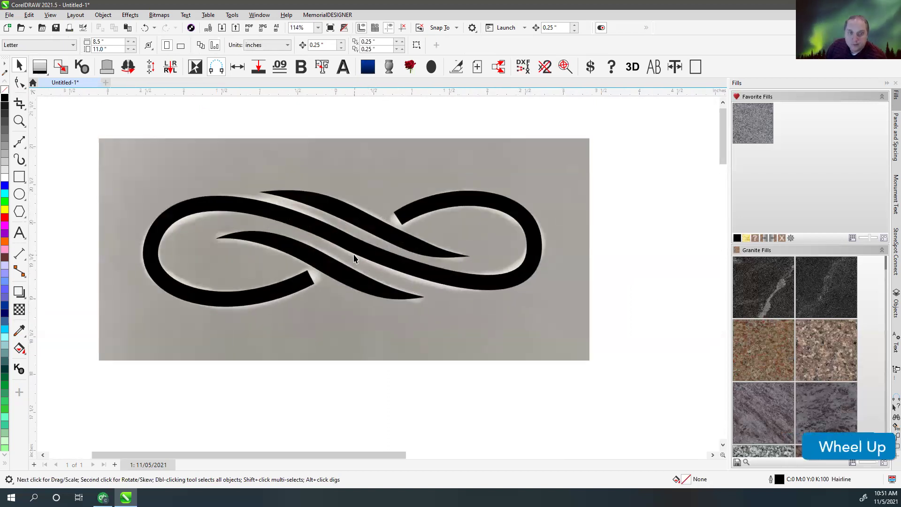
{"action": "scroll", "scroll_direction": "down", "scroll_amount": 3}
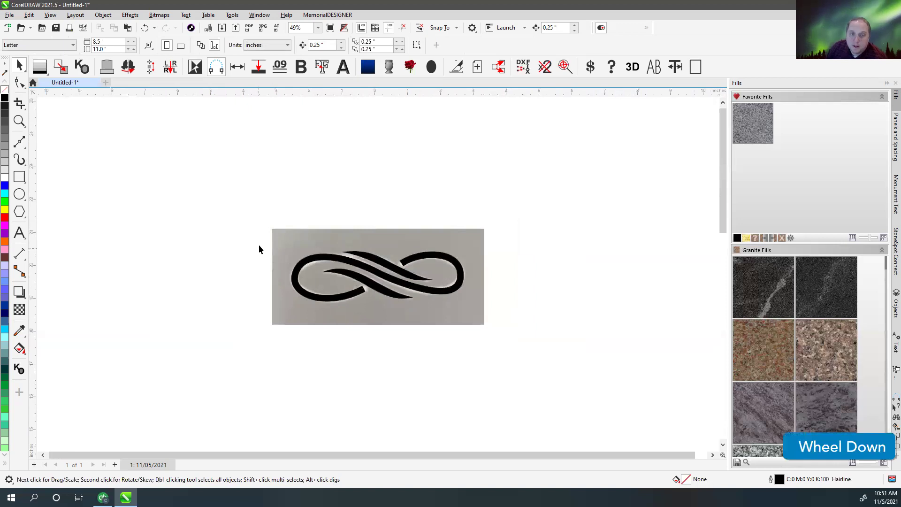
{"action": "left_click", "coordinate": [280, 253]}
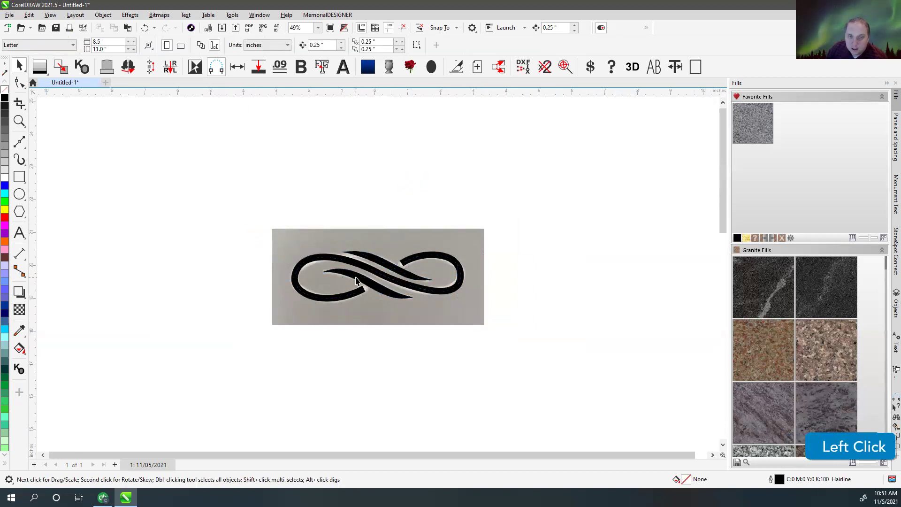
- Select all five emblem objects and move them right of the photo
{"action": "key", "text": "Delete"}
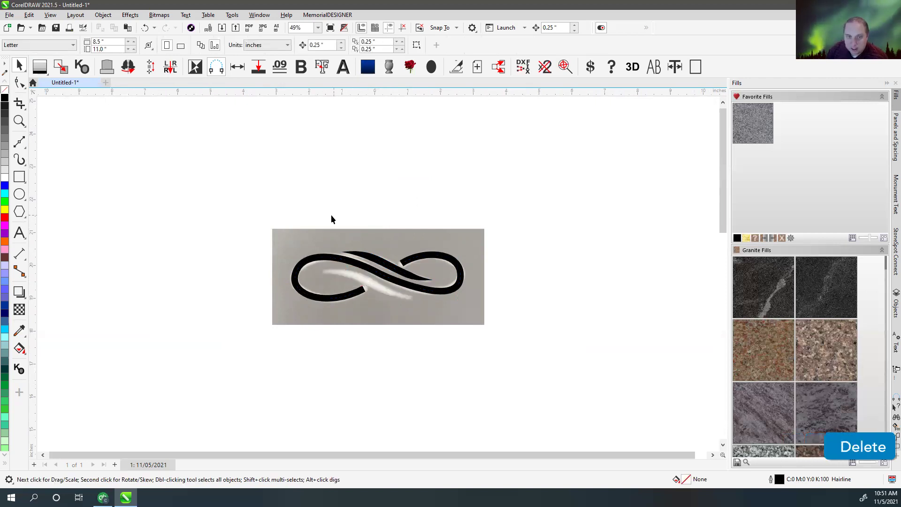
{"action": "left_click", "coordinate": [374, 243]}
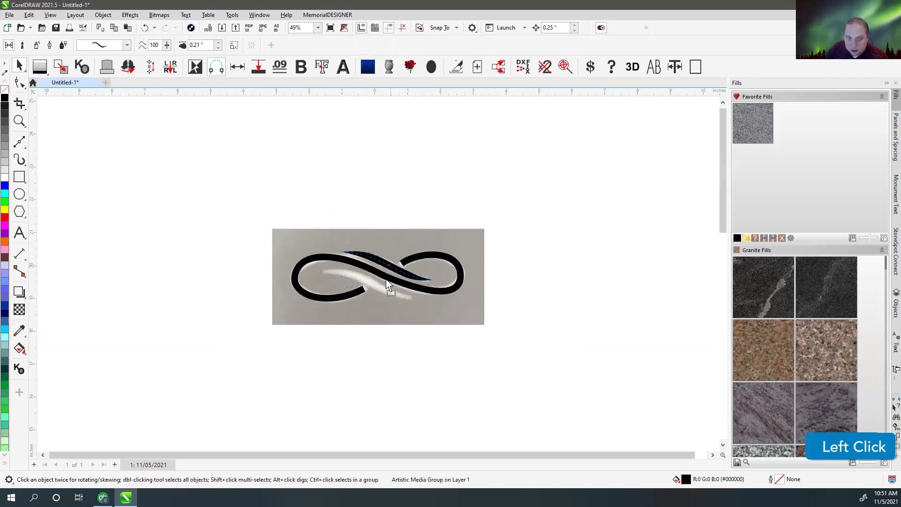
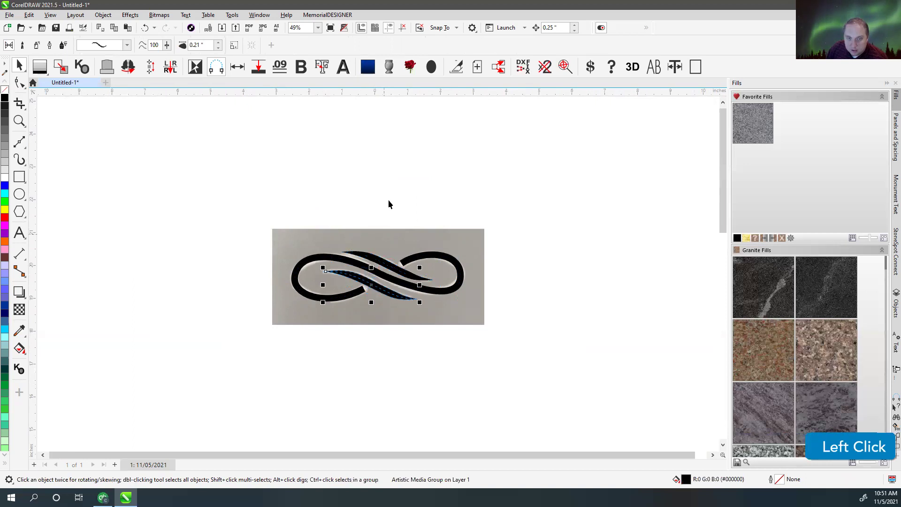
{"action": "scroll", "scroll_direction": "up", "scroll_amount": 3}
{"action": "scroll", "scroll_direction": "down", "scroll_amount": 3}
{"action": "left_click", "coordinate": [480, 341]}
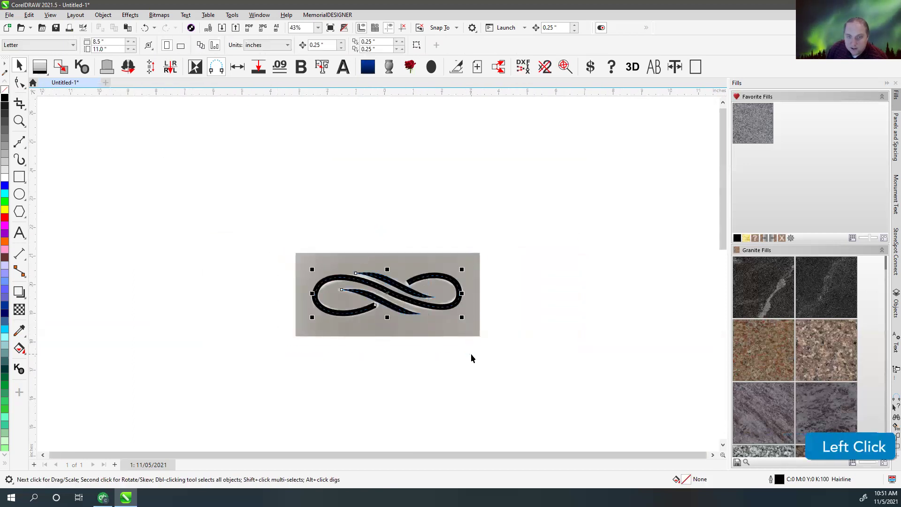
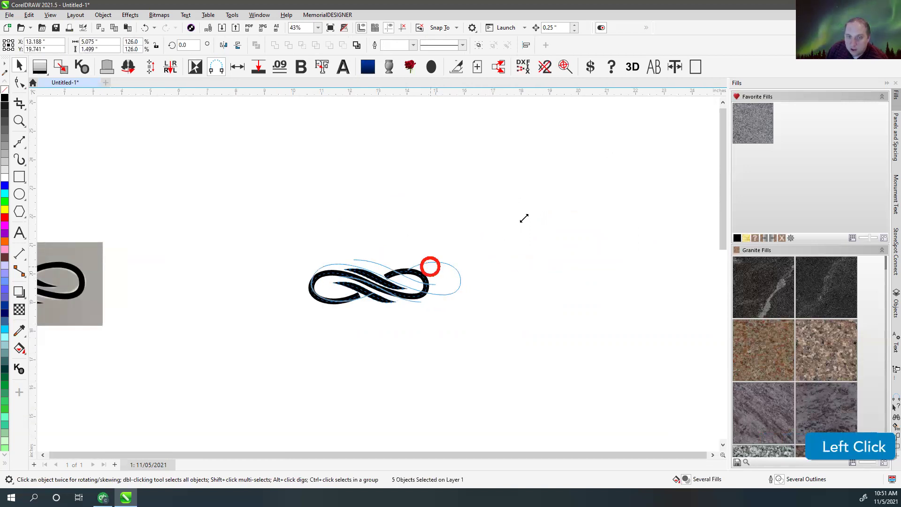
{"action": "scroll", "scroll_direction": "down", "scroll_amount": 3}
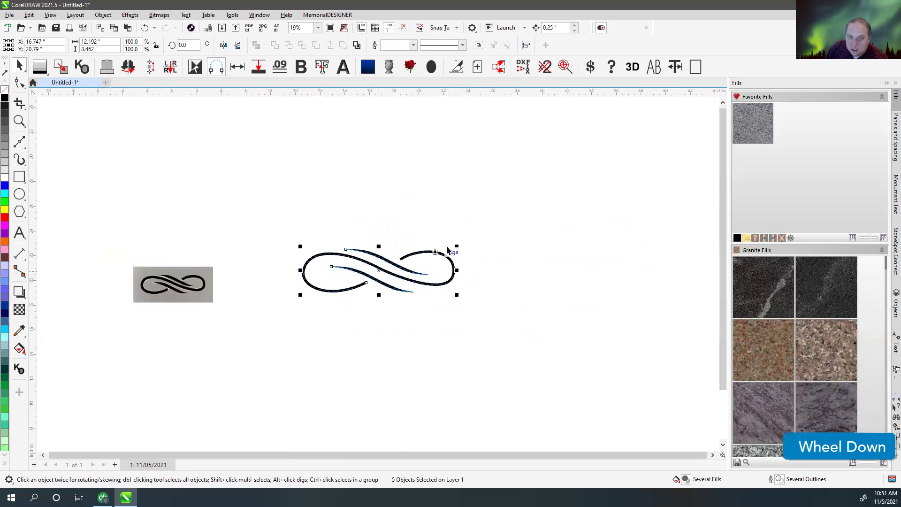
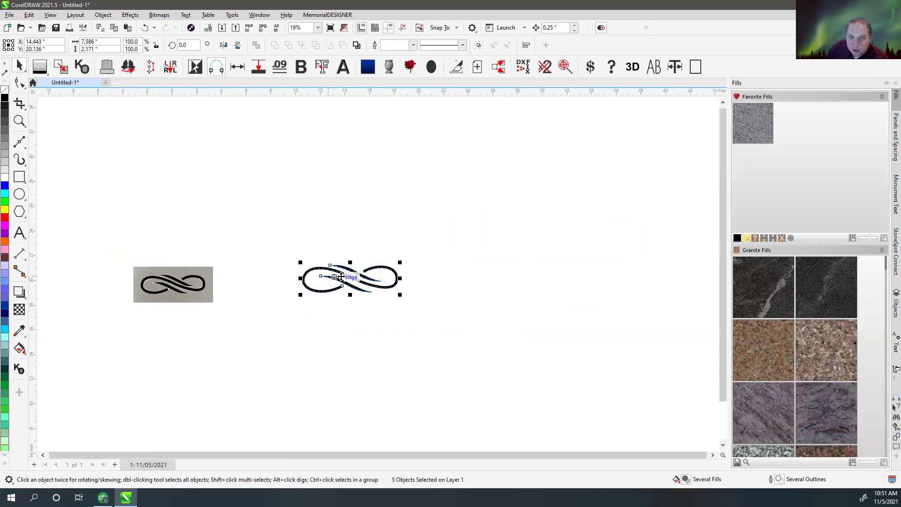
- Turn the inner swoosh curves into tapered Artistic Media strokes of width 0.21
{"action": "left_click", "coordinate": [299, 238]}
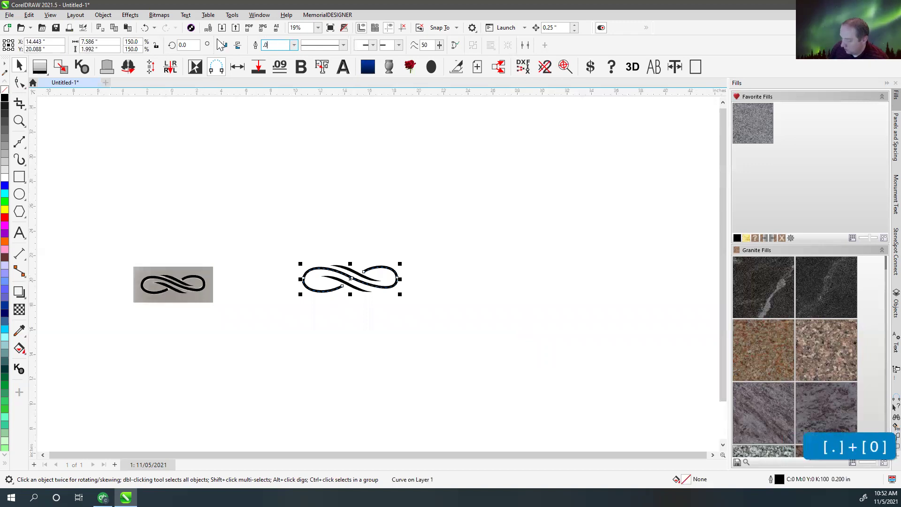
{"action": "key", "text": "Return"}
{"action": "left_click", "coordinate": [330, 248]}
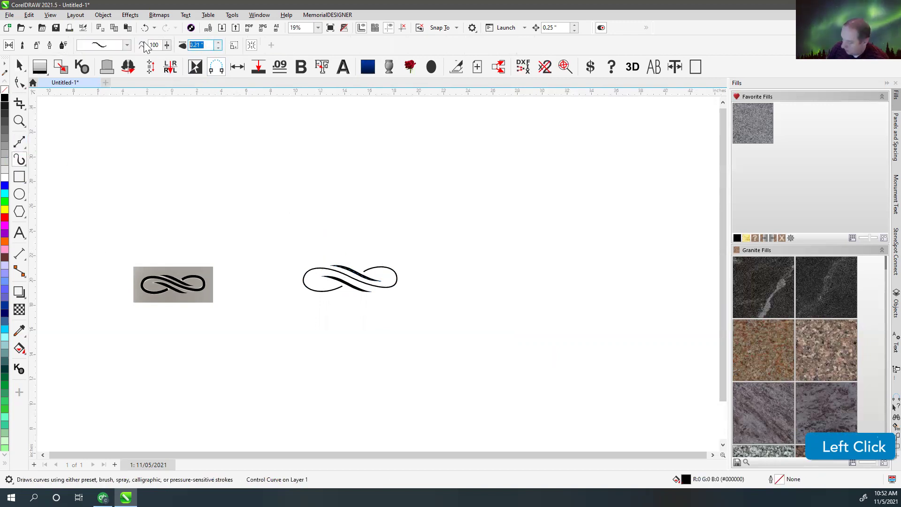
{"action": "key", "text": "Return"}
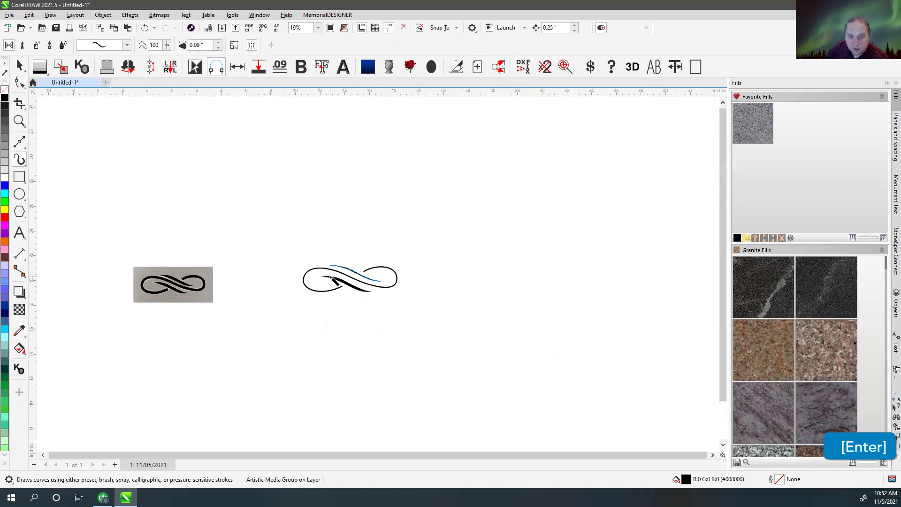
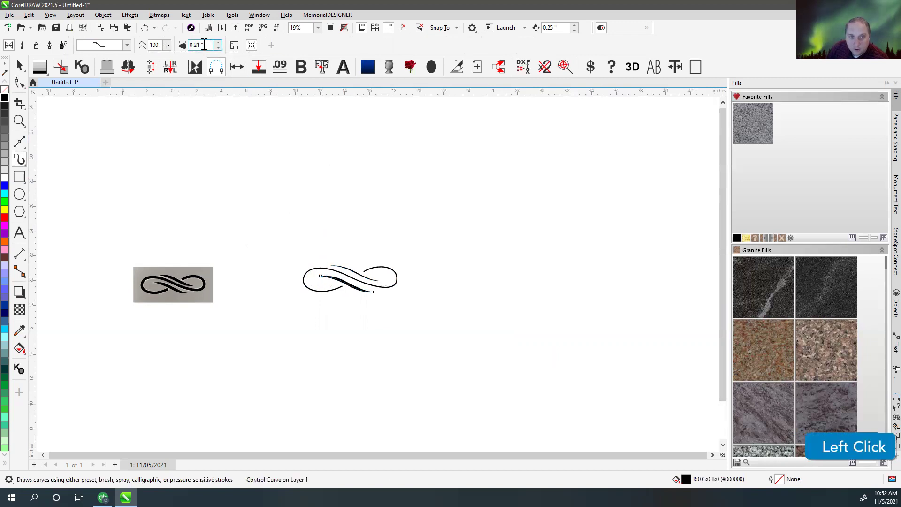
{"action": "key", "text": "."}
{"action": "key", "text": "9"}
{"action": "key", "text": "Return"}
{"action": "left_click", "coordinate": [147, 108]}
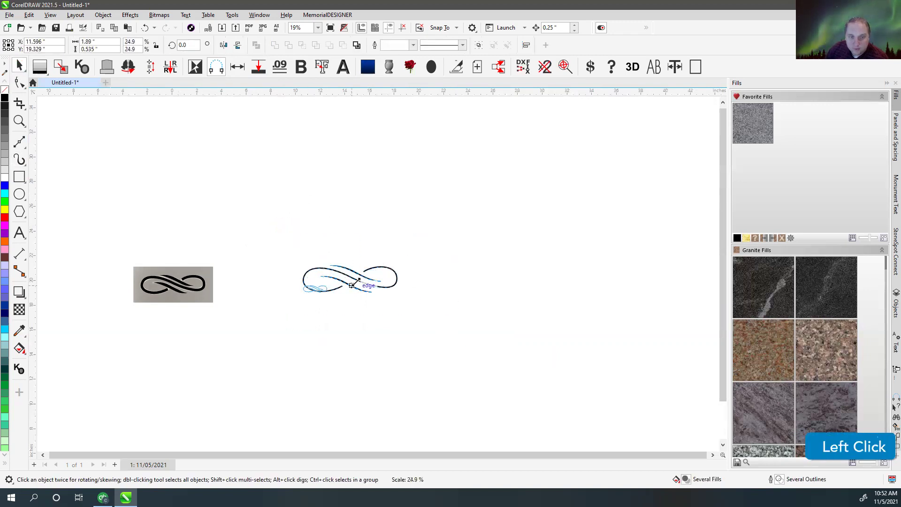
{"action": "scroll", "scroll_direction": "up", "scroll_amount": 3}
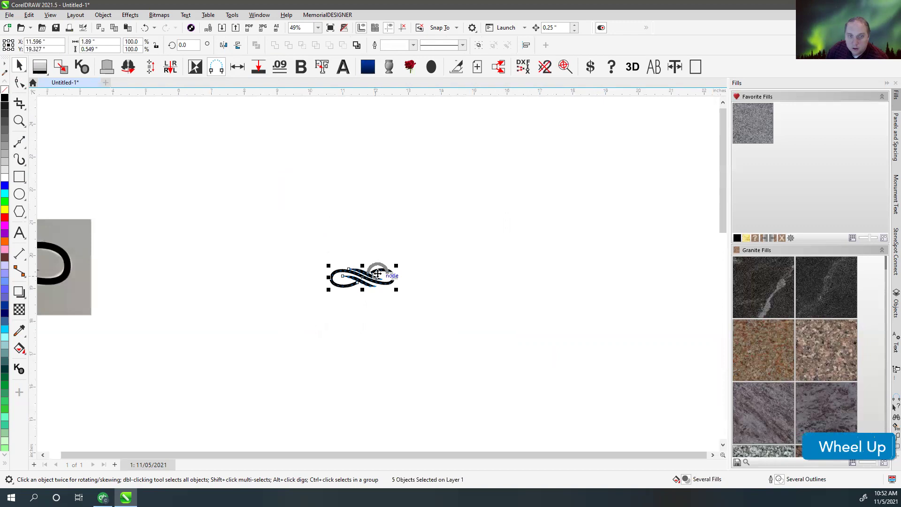
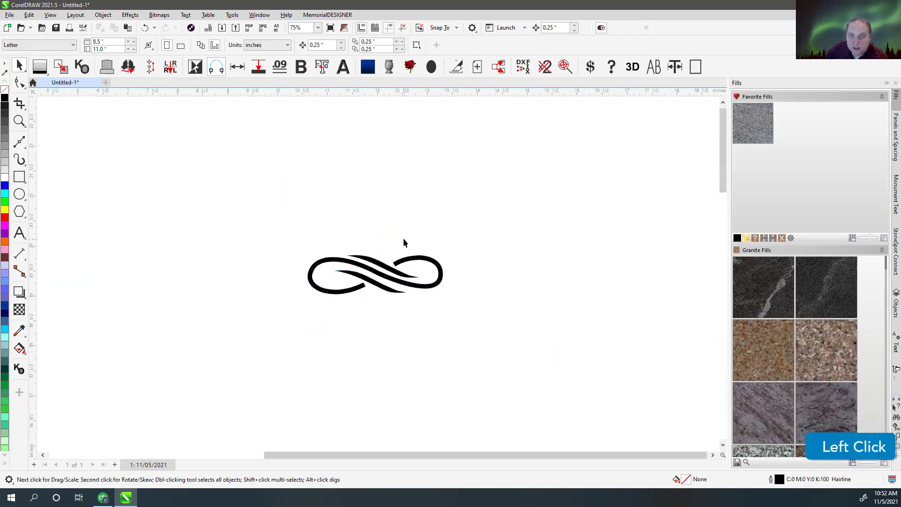
{"action": "scroll", "scroll_direction": "down", "scroll_amount": 3}
- Group the symbol's pieces and position the group over the reference photo
{"action": "left_click", "coordinate": [433, 326]}
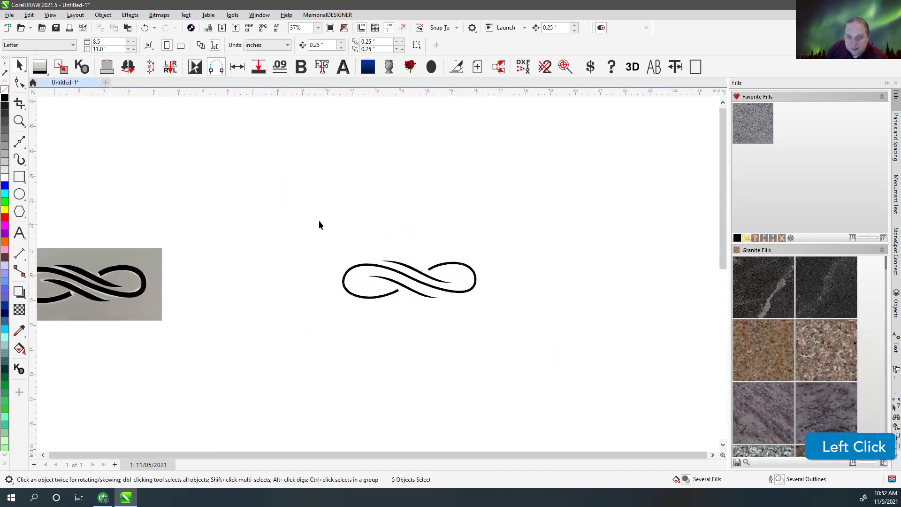
{"action": "key", "text": "Delete"}
{"action": "key", "text": "F4"}
{"action": "left_click", "coordinate": [379, 138]}
{"action": "scroll", "scroll_direction": "up", "scroll_amount": 3}
{"action": "left_click", "coordinate": [188, 153]}
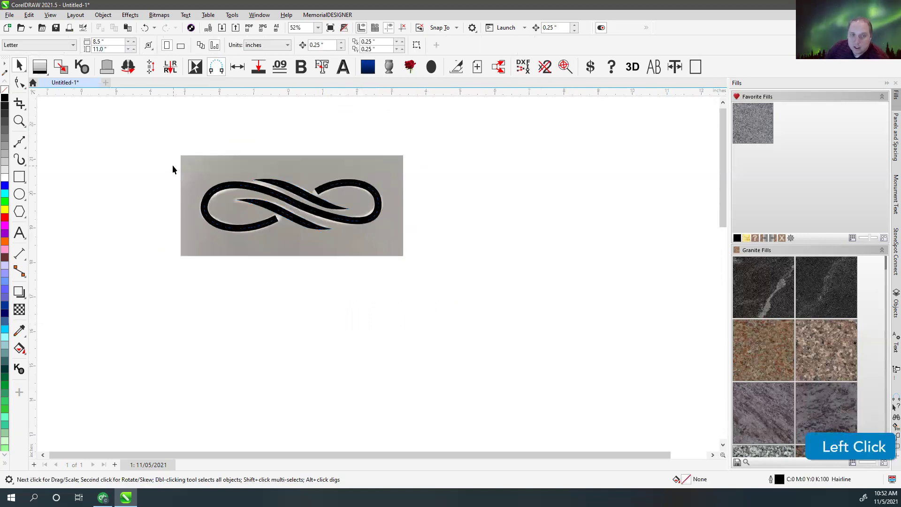
- Start saving the selected symbol into Classic Collection 2021\Scalable
{"action": "left_click", "coordinate": [171, 164]}
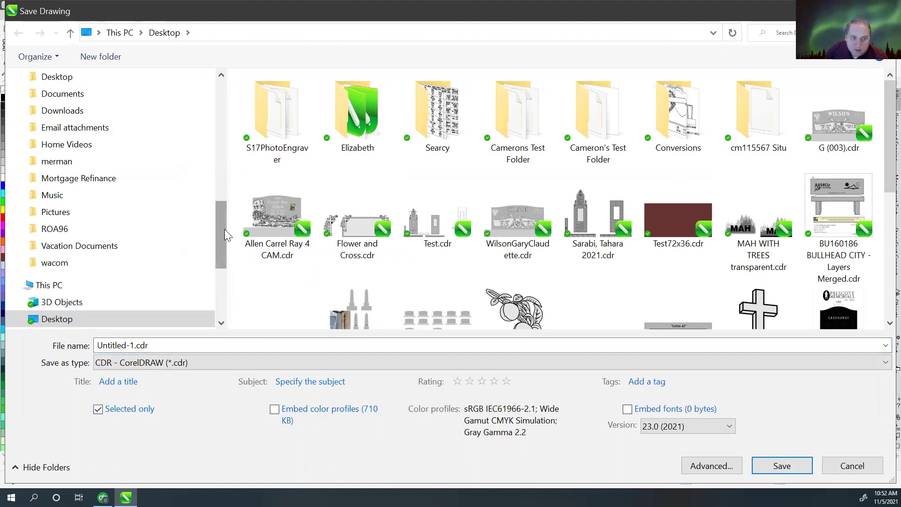
{"action": "left_click", "coordinate": [229, 233]}
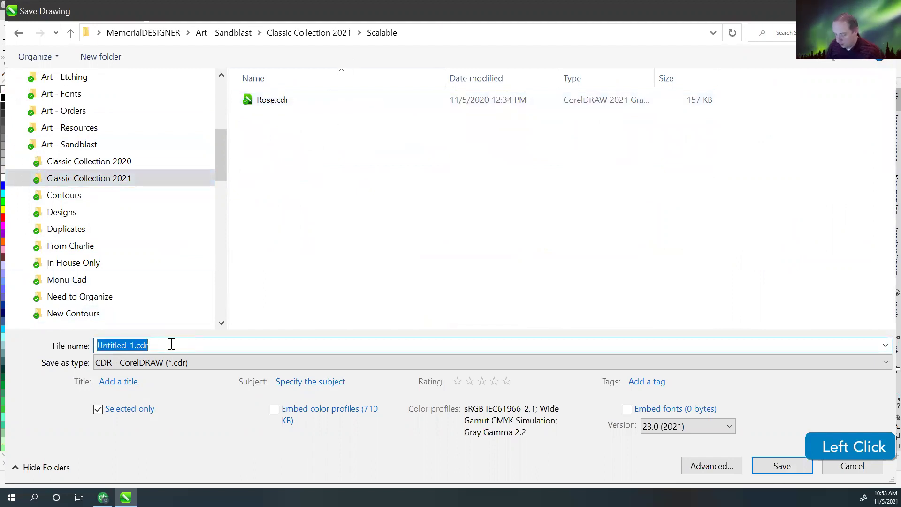
- Name it Infinity Symbol with tags Infinity, Forever, Endless, Emblem, Symbol and save
{"action": "key", "text": "space"}
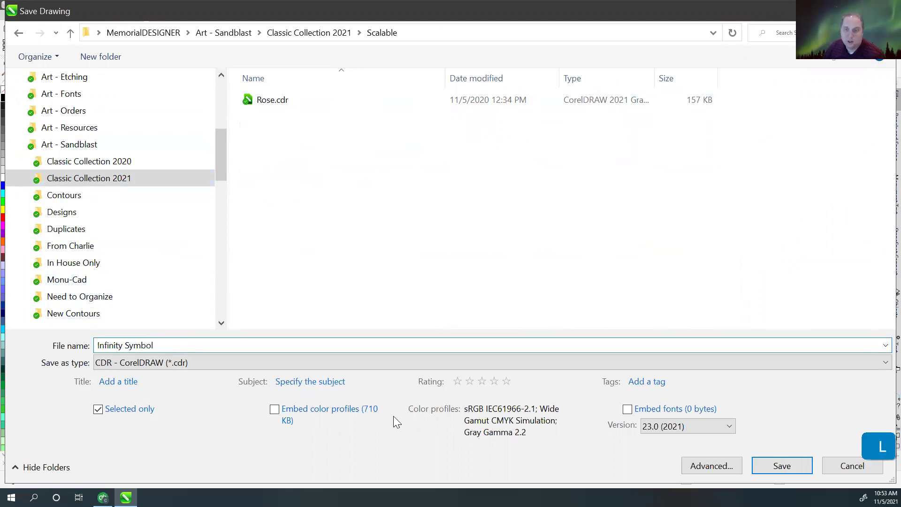
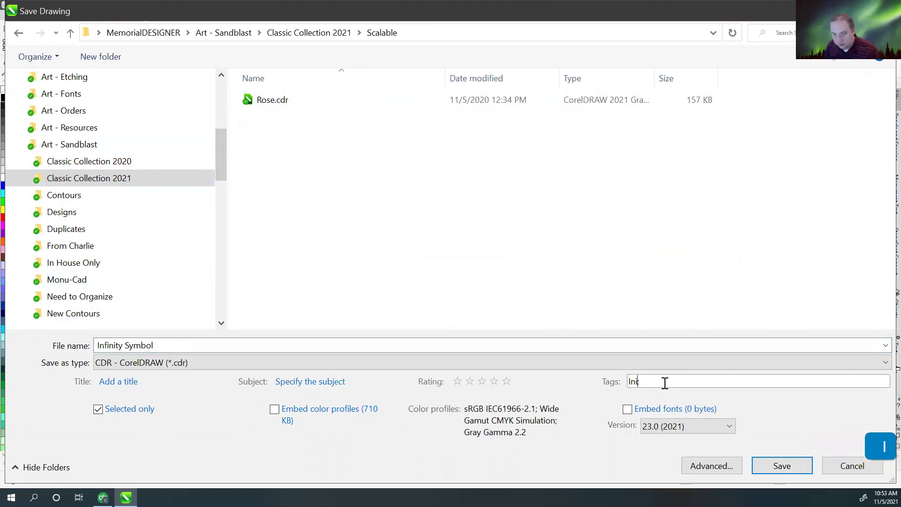
{"action": "key", "text": "BackSpace"}
{"action": "key", "text": ";"}
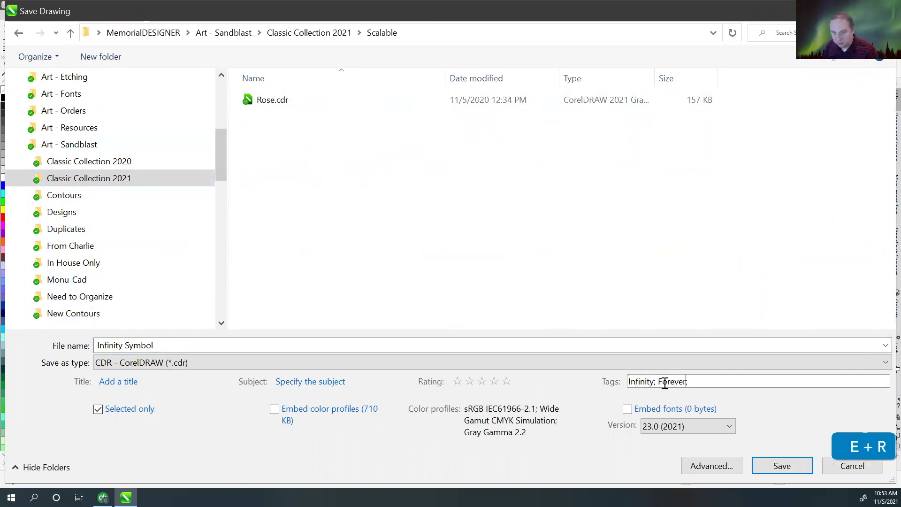
{"action": "key", "text": "BackSpace"}
{"action": "key", "text": "BackSpace"}
{"action": "key", "text": "BackSpace"}
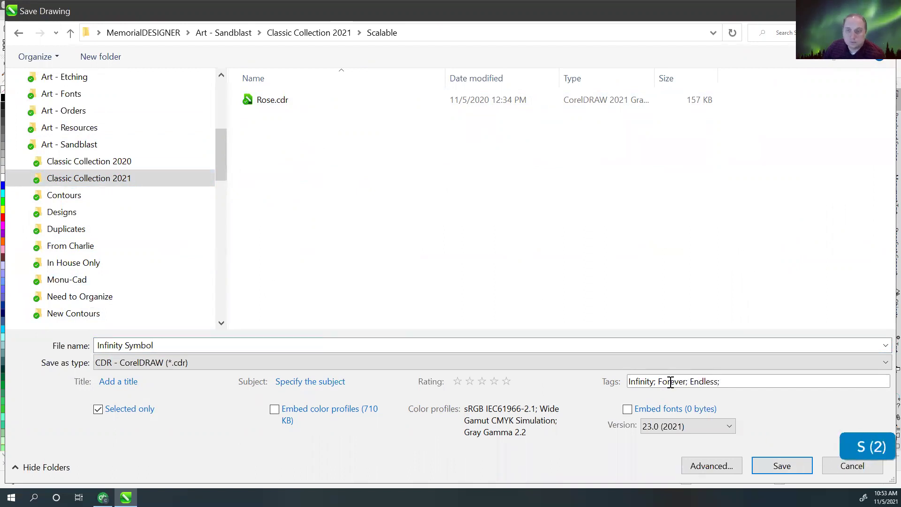
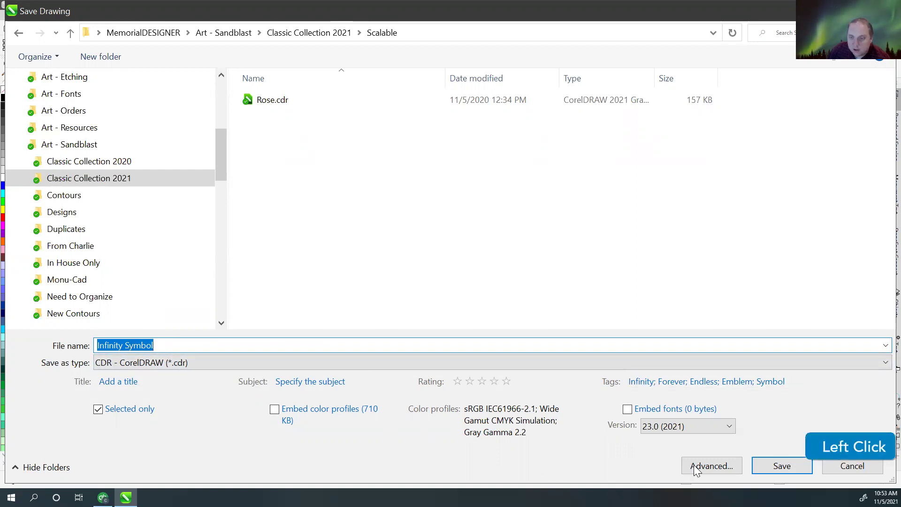
{"action": "left_click", "coordinate": [788, 470]}
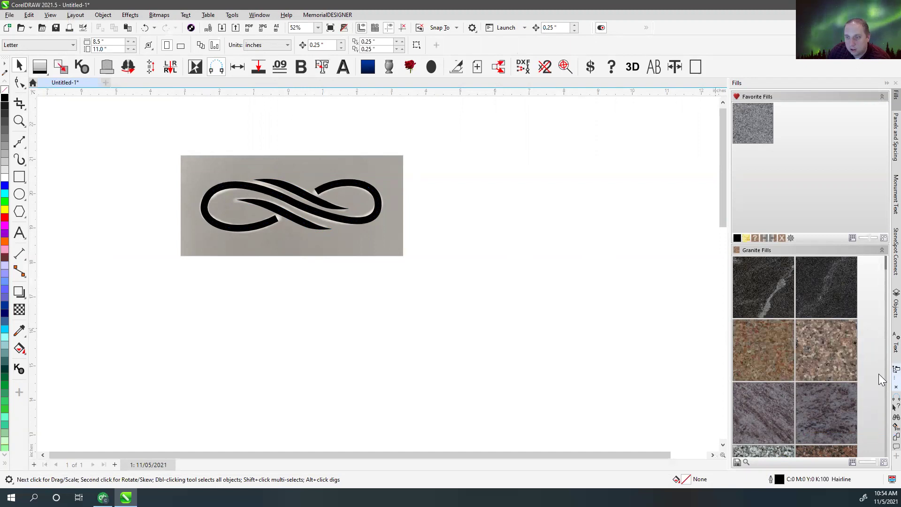
- Show the cloud assets in the Assets docker and expand the list of content collections
{"action": "left_click", "coordinate": [884, 377]}
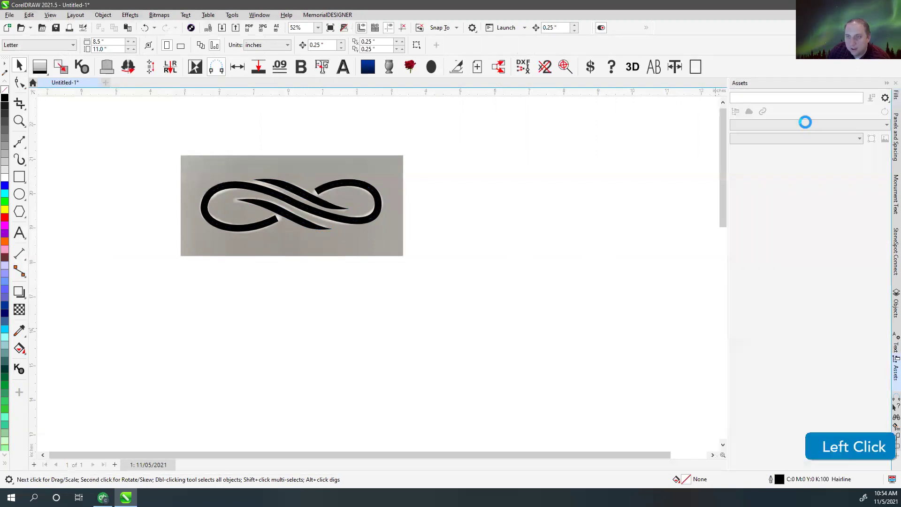
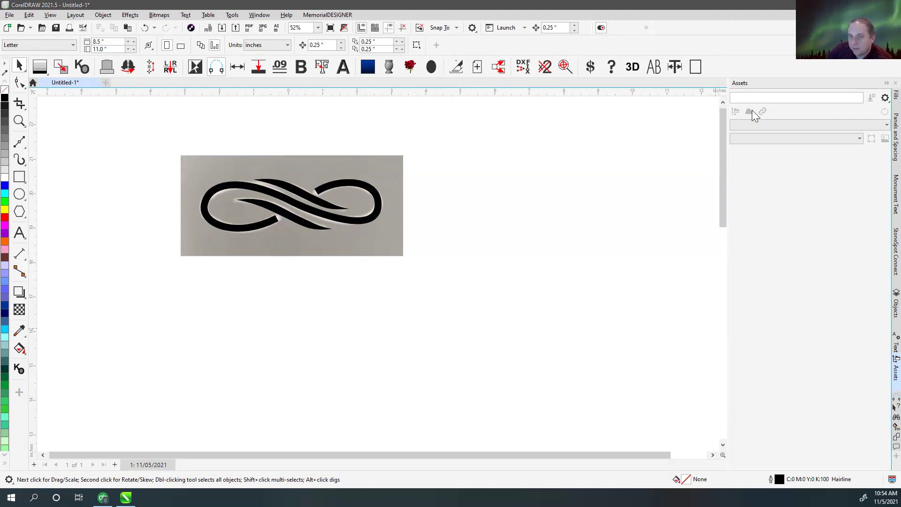
{"action": "left_click", "coordinate": [794, 116]}
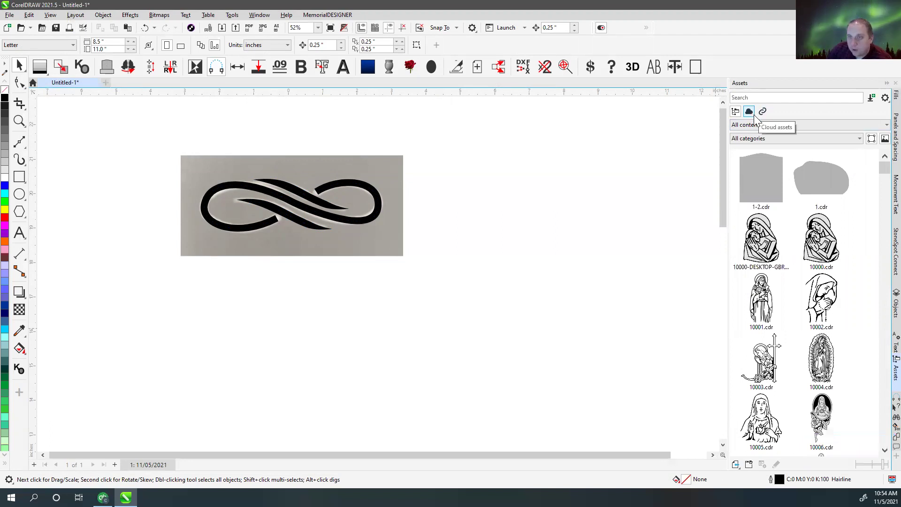
{"action": "left_click", "coordinate": [755, 126]}
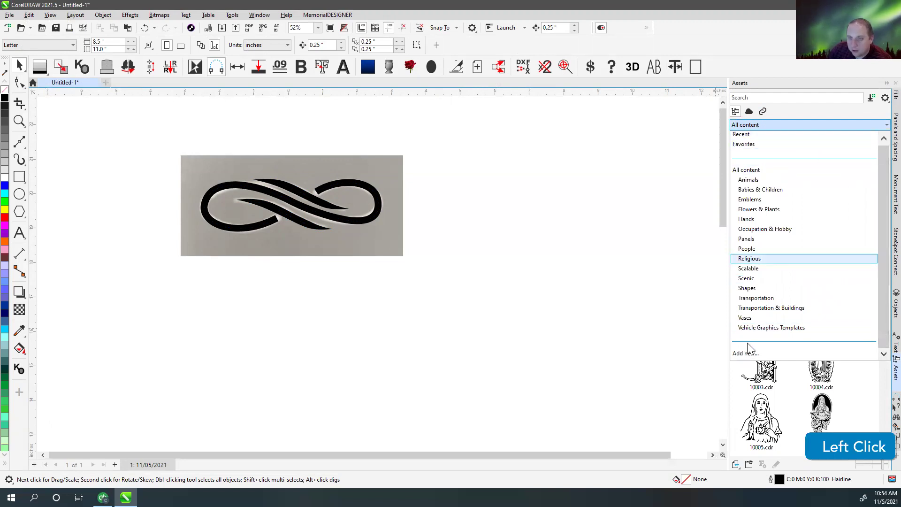
- Add the Classic Collection 2021 folder as a new asset collection alias
{"action": "left_click", "coordinate": [754, 358]}
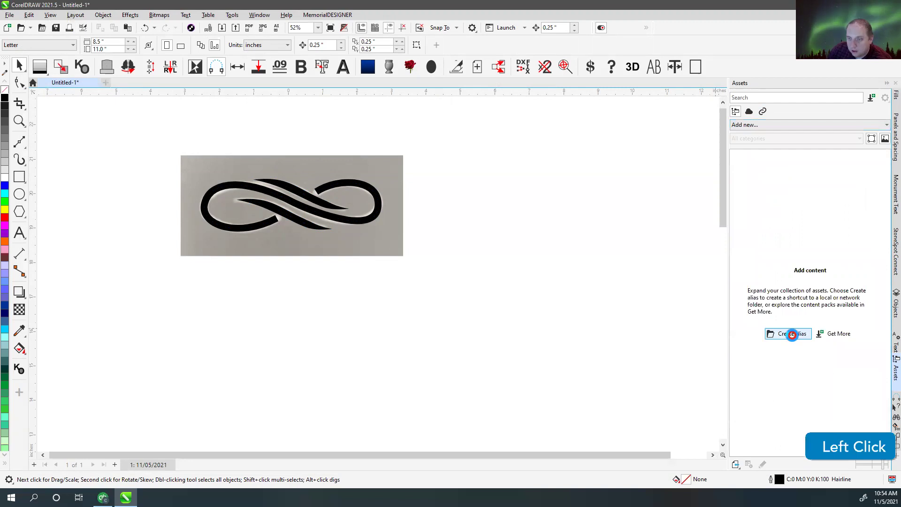
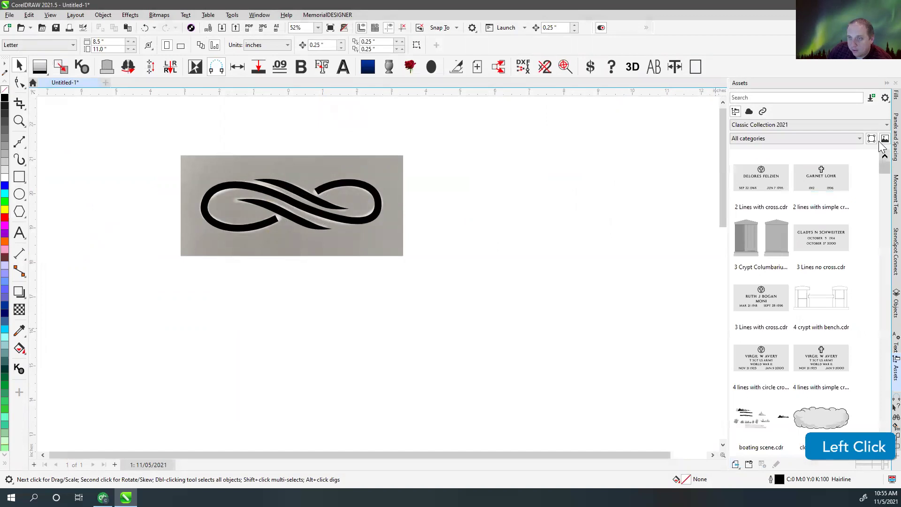
{"action": "left_click", "coordinate": [807, 131]}
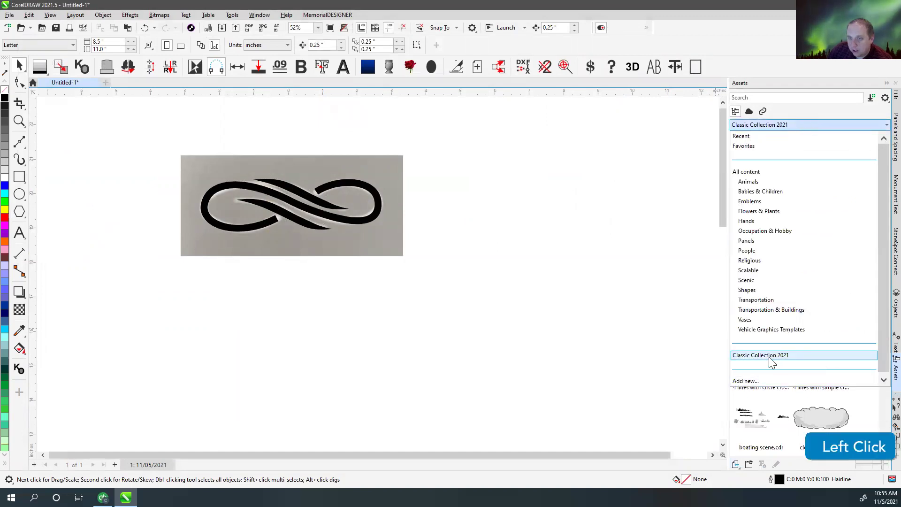
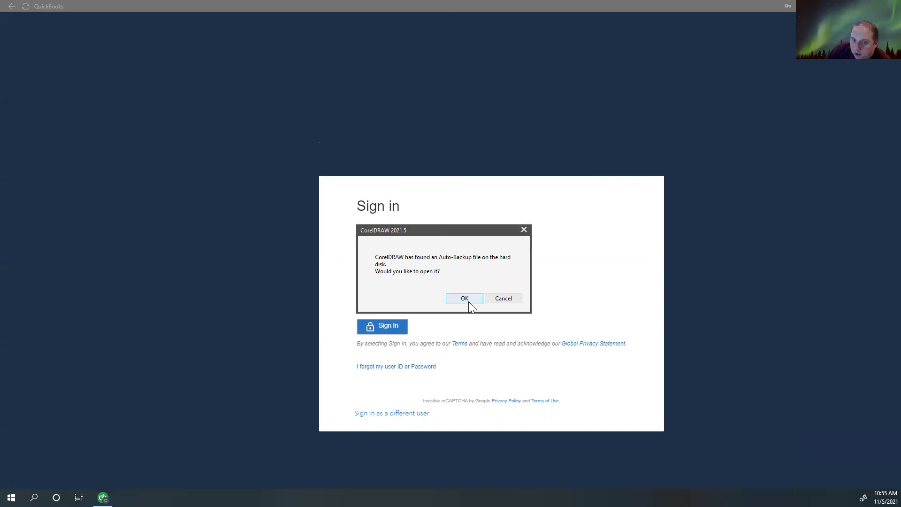
- Confirm the CorelDRAW Auto-Backup prompt to reopen the recovered drawing
{"action": "left_click", "coordinate": [471, 304]}
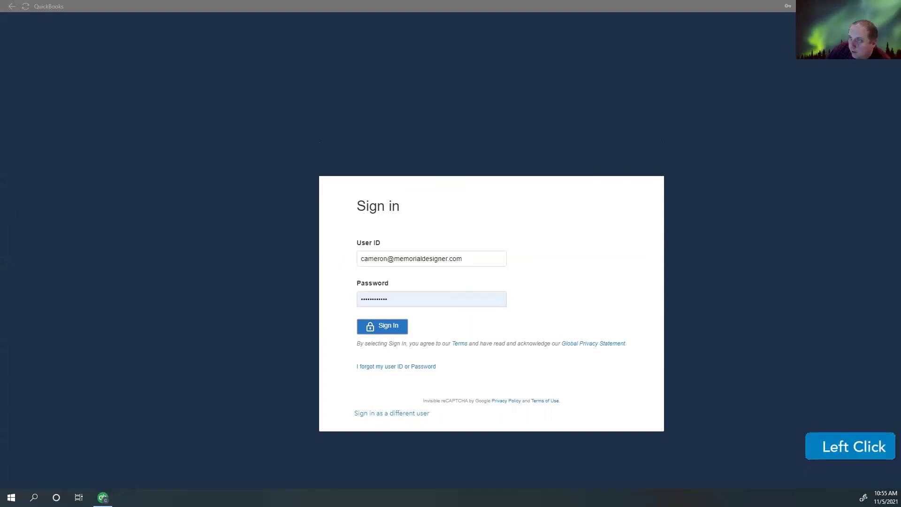
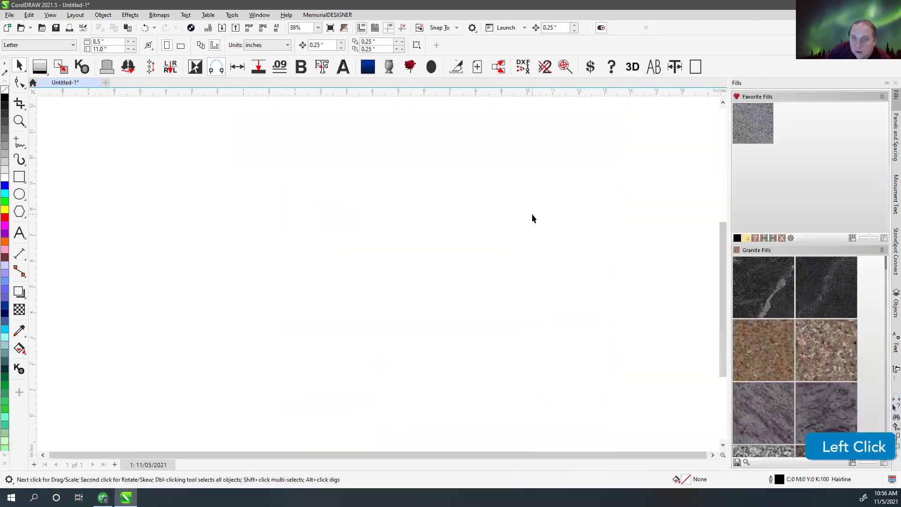
- Zoom to the recovered drawing and place Infinity Symbol.cdr over the swirl reference photo
{"action": "key", "text": "F4"}
{"action": "left_click", "coordinate": [296, 154]}
{"action": "scroll", "scroll_direction": "up", "scroll_amount": 3}
{"action": "left_click", "coordinate": [384, 261]}
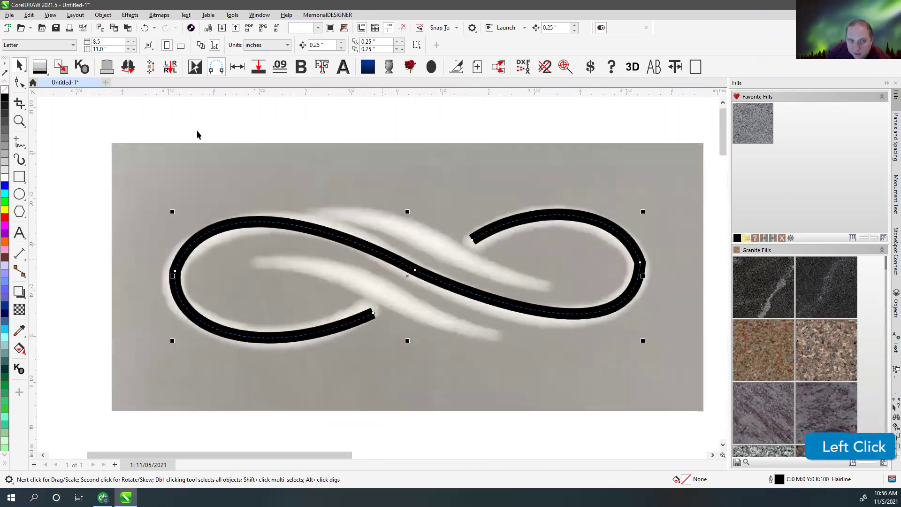
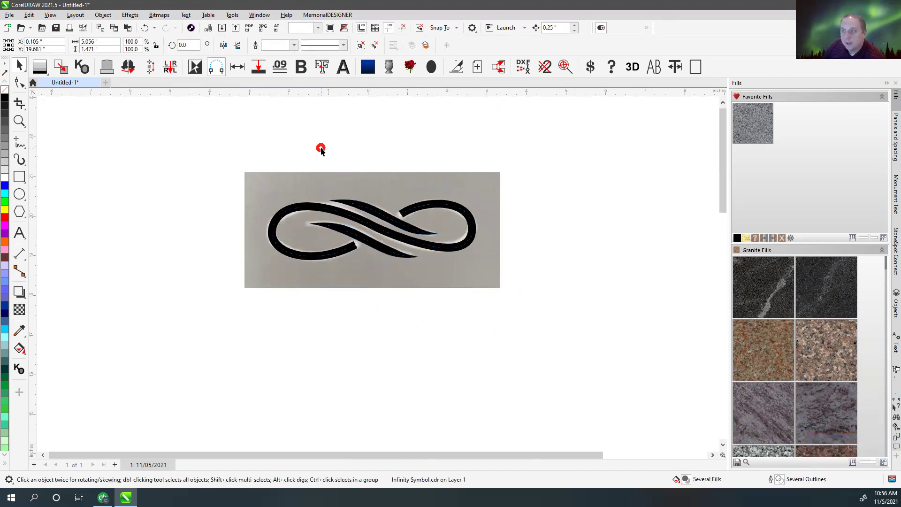
- Convert the infinity symbol's outer loop stroke into a filled outlined shape
{"action": "left_click", "coordinate": [332, 213]}
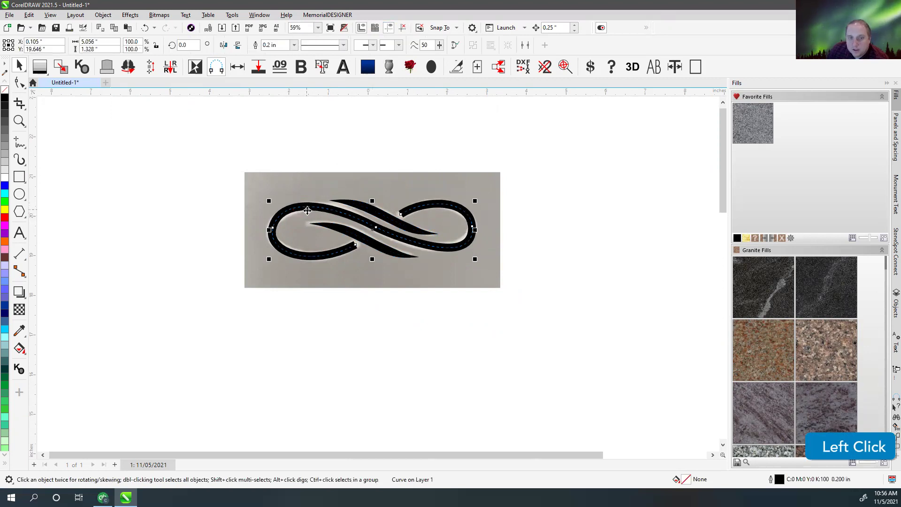
{"action": "key", "text": "v"}
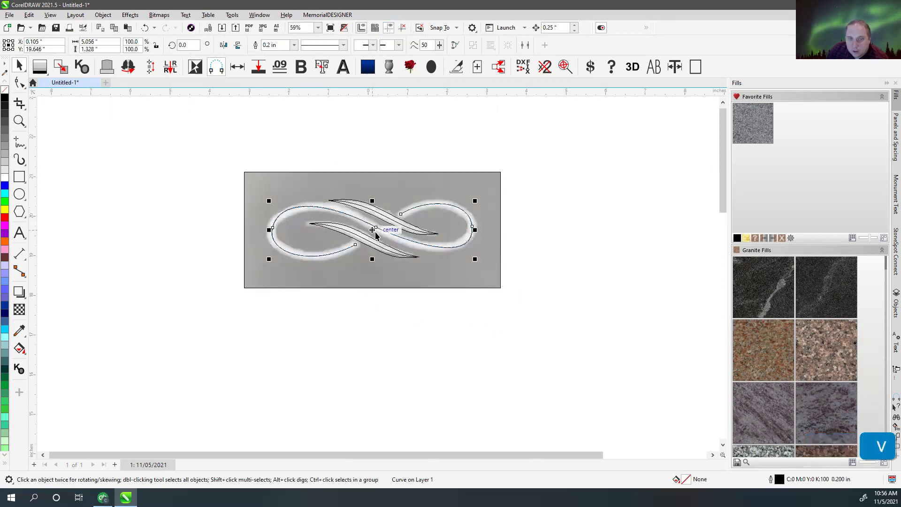
{"action": "key", "text": "v"}
{"action": "left_click", "coordinate": [109, 17]}
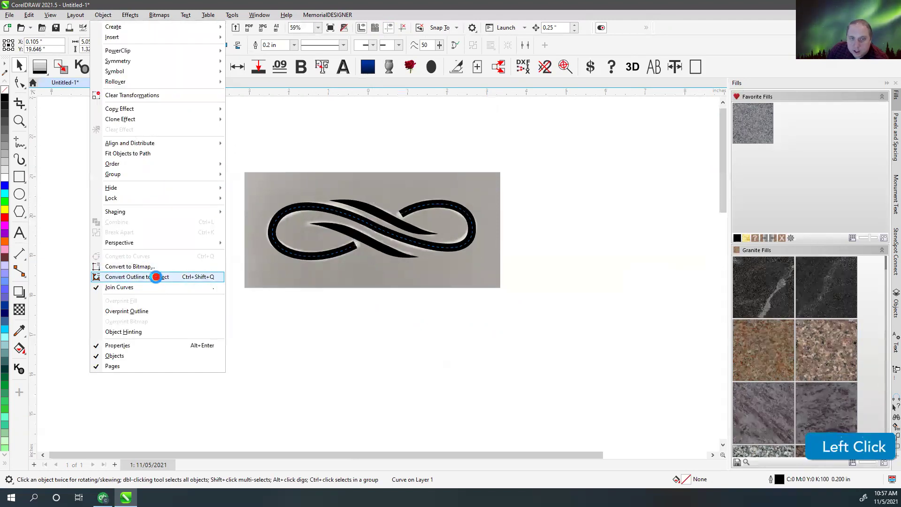
{"action": "key", "text": "v"}
- Convert the upper and lower swash strokes into filled shapes and deselect
{"action": "left_click", "coordinate": [349, 169]}
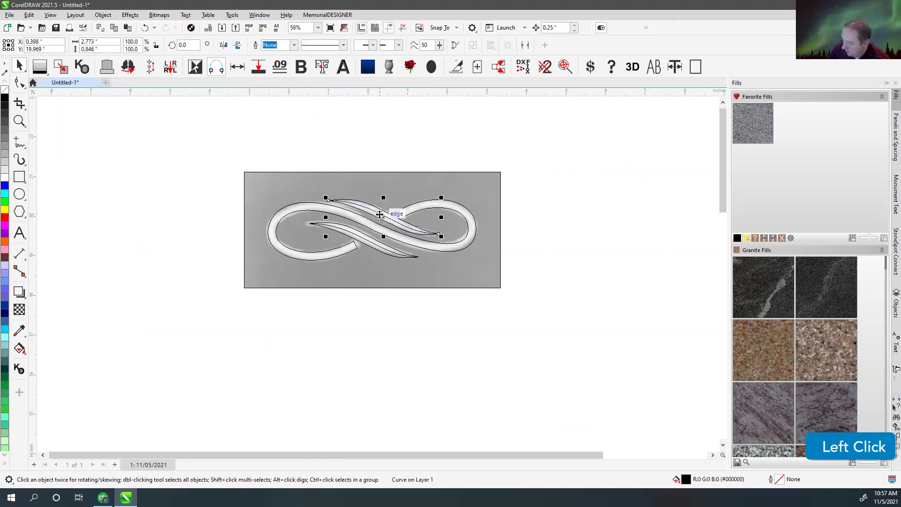
{"action": "key", "text": "Delete"}
{"action": "left_click", "coordinate": [316, 353]}
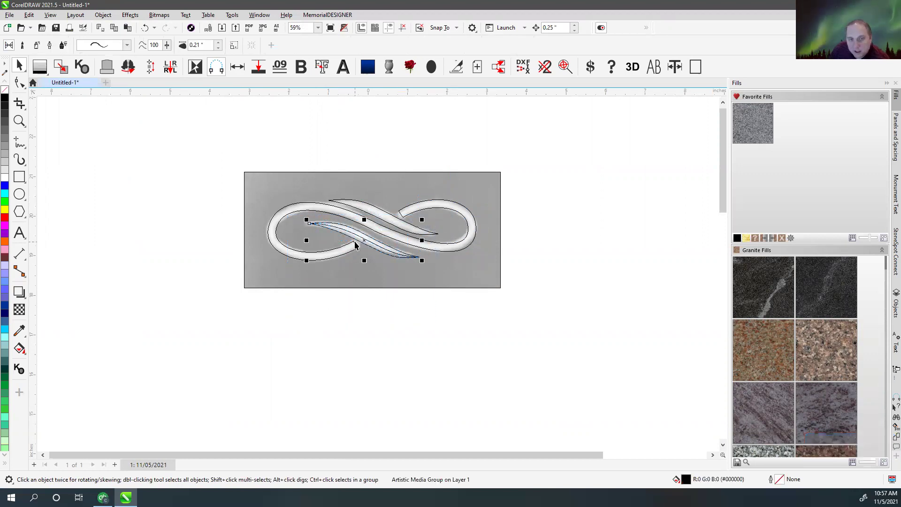
{"action": "key", "text": ","}
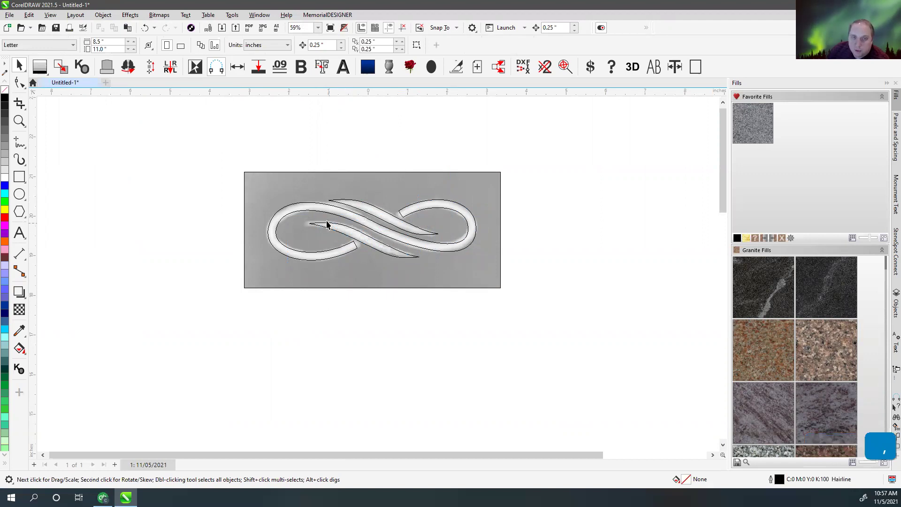
{"action": "left_click", "coordinate": [331, 224]}
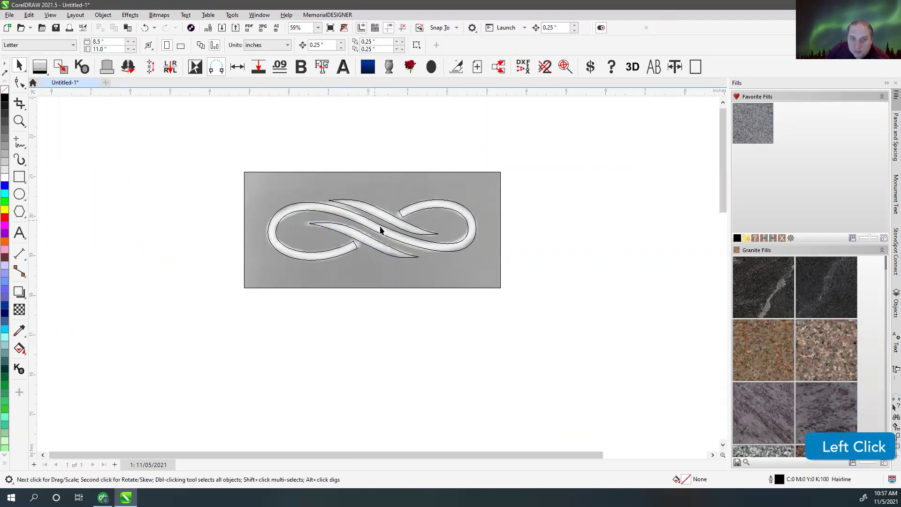
- Reshape the nodes at the infinity loop's open end with the Shape tool and fill the design black
{"action": "scroll", "scroll_direction": "up", "scroll_amount": 3}
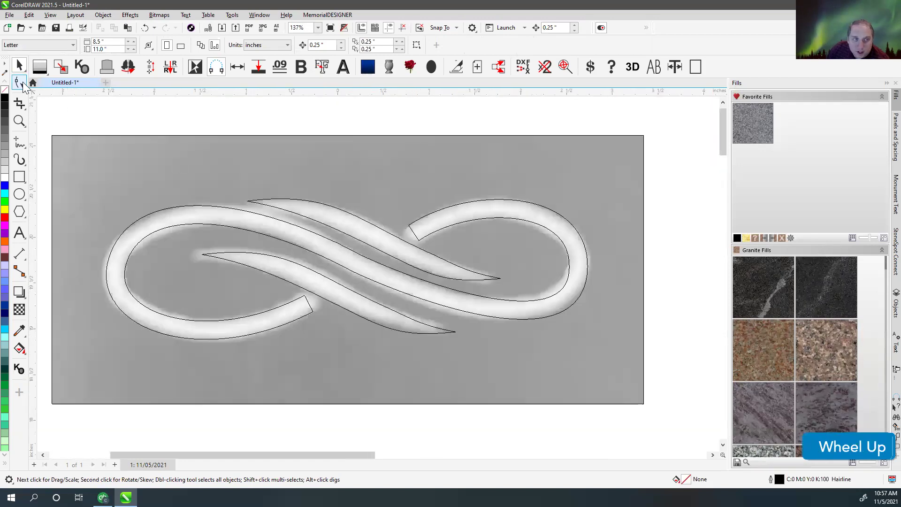
{"action": "left_click", "coordinate": [22, 82]}
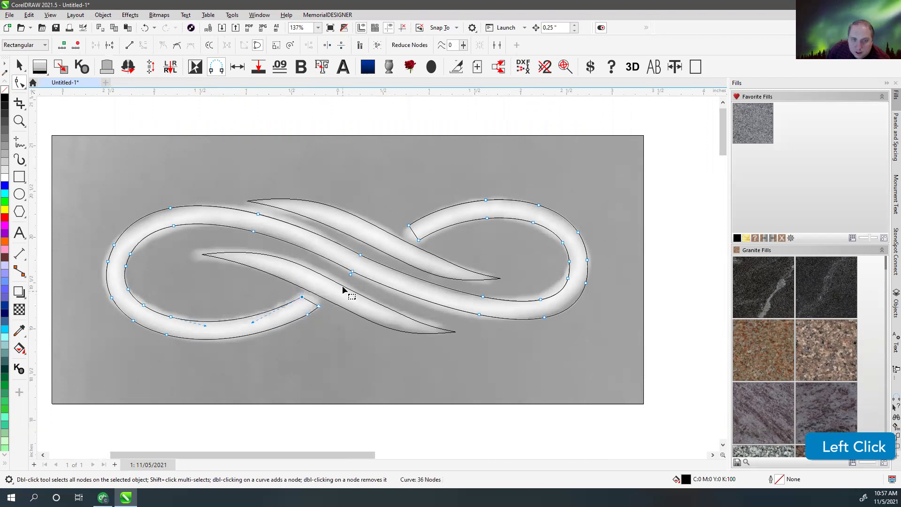
{"action": "scroll", "scroll_direction": "up", "scroll_amount": 3}
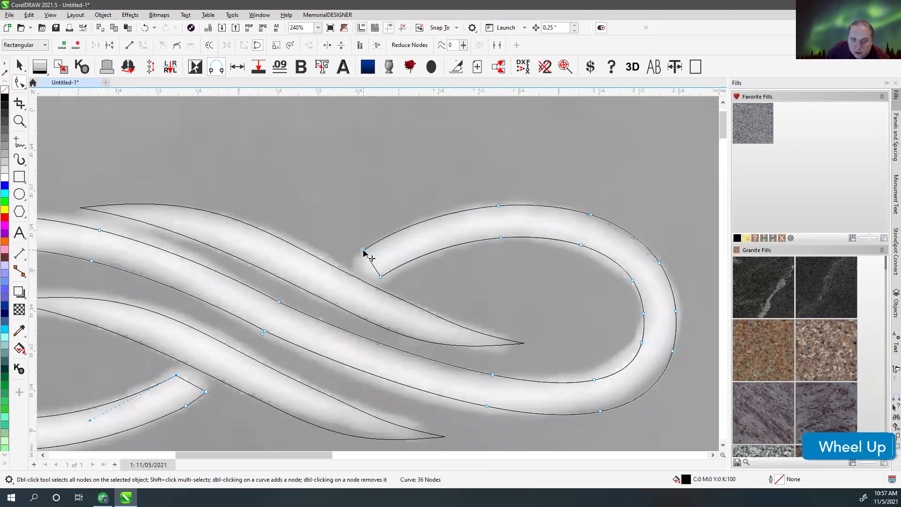
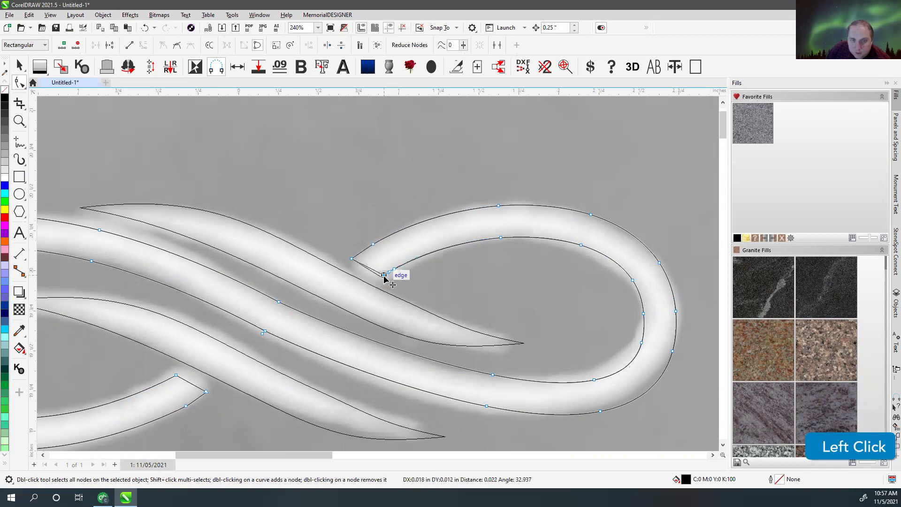
{"action": "scroll", "scroll_direction": "down", "scroll_amount": 3}
{"action": "left_click", "coordinate": [360, 222]}
{"action": "key", "text": "v"}
{"action": "left_click", "coordinate": [347, 173]}
{"action": "scroll", "scroll_direction": "down", "scroll_amount": 3}
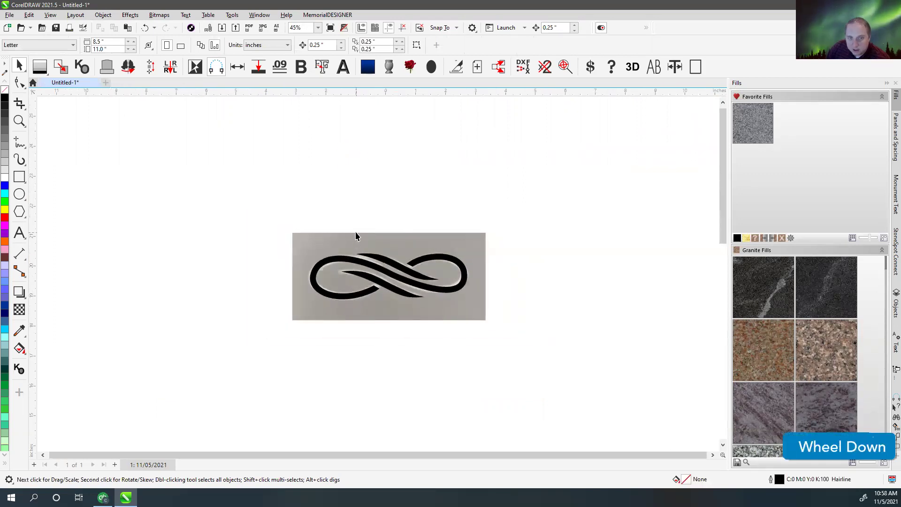
- Delete the reference picture and place the infinity emblem near the top of the serp-top stone
{"action": "right_click", "coordinate": [359, 234]}
{"action": "left_click", "coordinate": [391, 256]}
{"action": "key", "text": "Delete"}
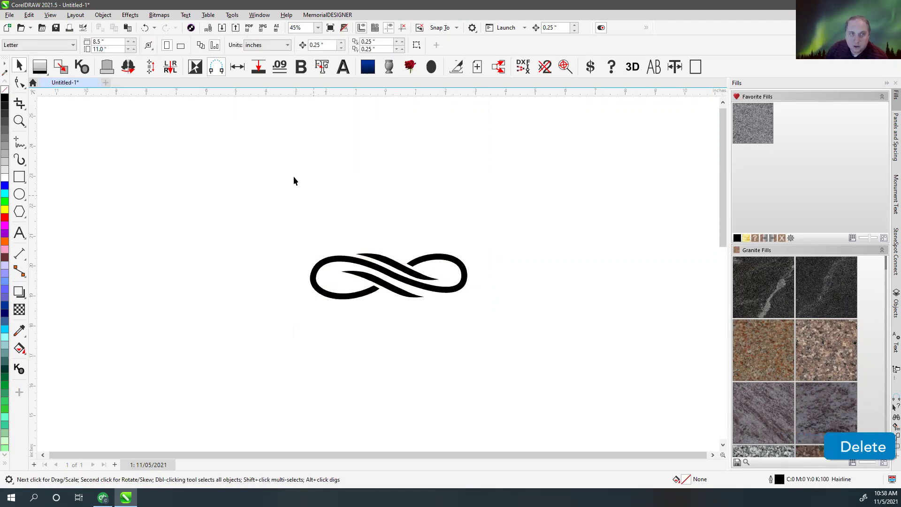
{"action": "left_click", "coordinate": [107, 22]}
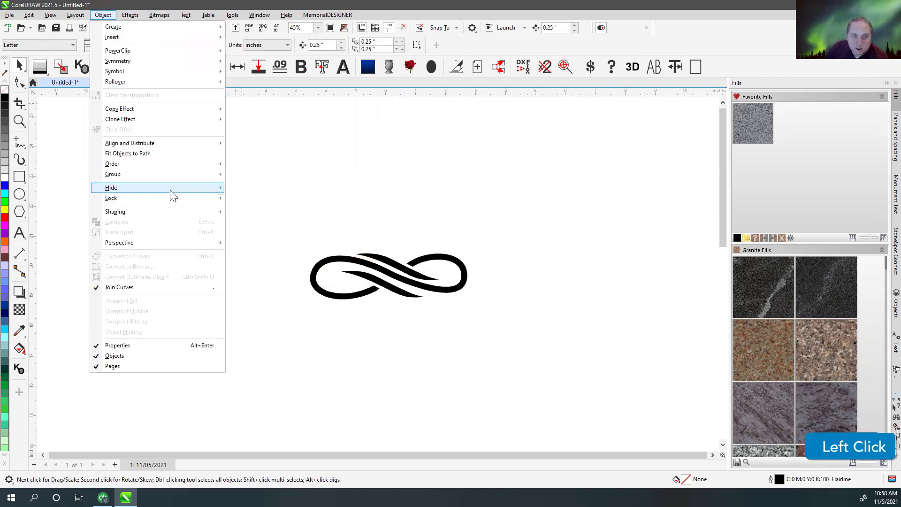
{"action": "scroll", "scroll_direction": "down", "scroll_amount": 3}
{"action": "left_click", "coordinate": [421, 297]}
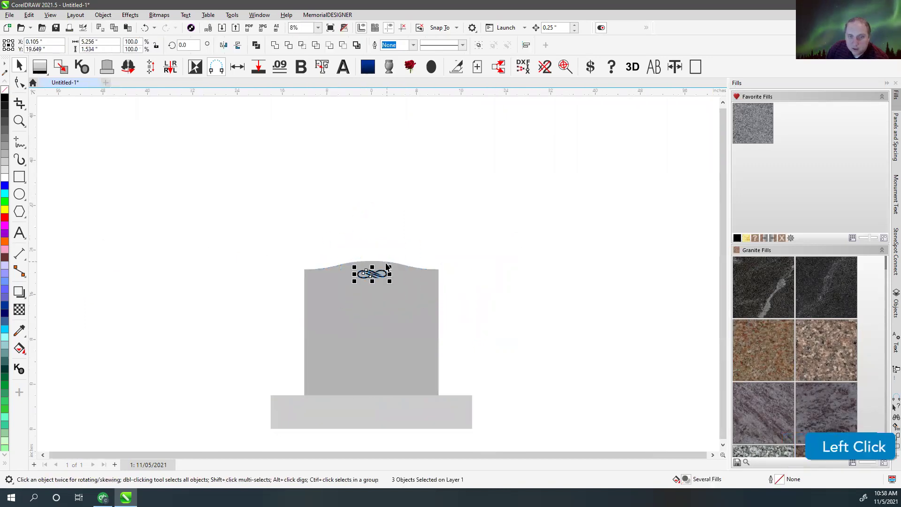
- Combine the emblem pieces into one curve and colour it white
{"action": "scroll", "scroll_direction": "up", "scroll_amount": 3}
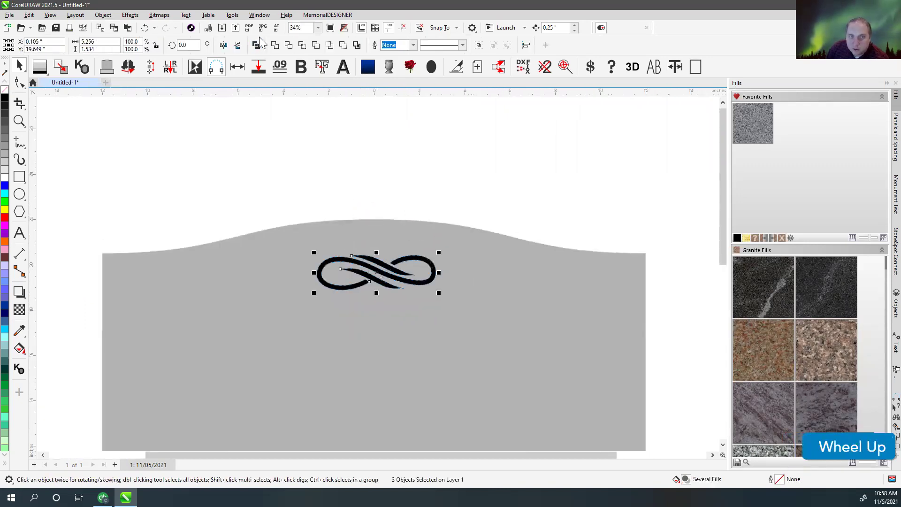
{"action": "left_click", "coordinate": [263, 50]}
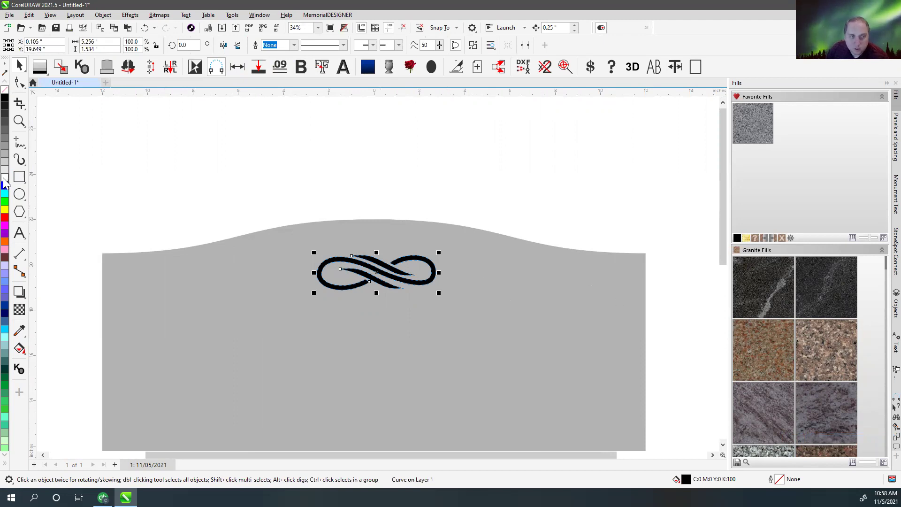
{"action": "left_click", "coordinate": [7, 181]}
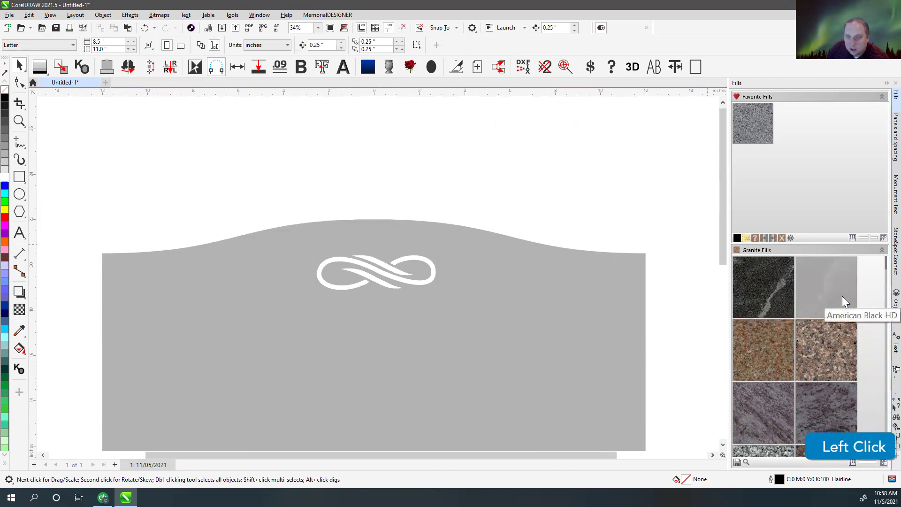
- Apply the American Black HD granite finish to the stone and set the emblem colour to White
{"action": "scroll", "scroll_direction": "down", "scroll_amount": 3}
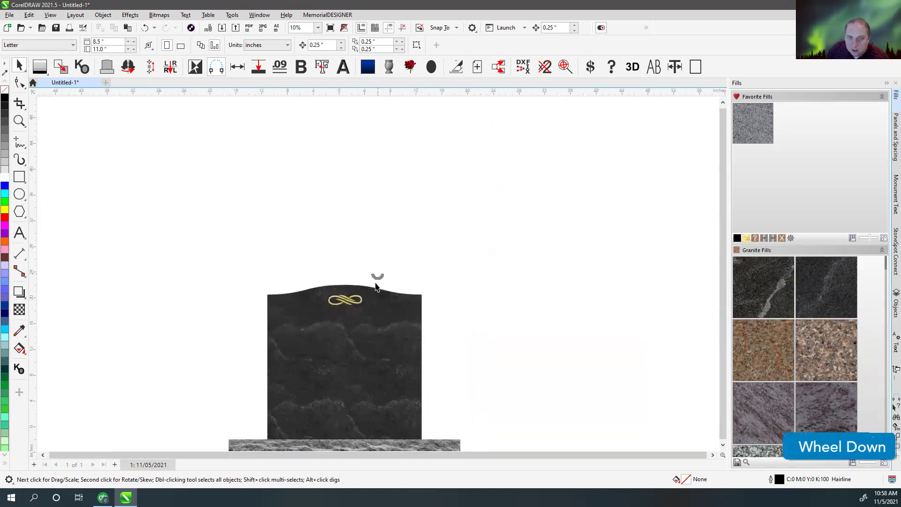
{"action": "scroll", "scroll_direction": "up", "scroll_amount": 3}
{"action": "scroll", "scroll_direction": "down", "scroll_amount": 3}
{"action": "key", "text": "F4"}
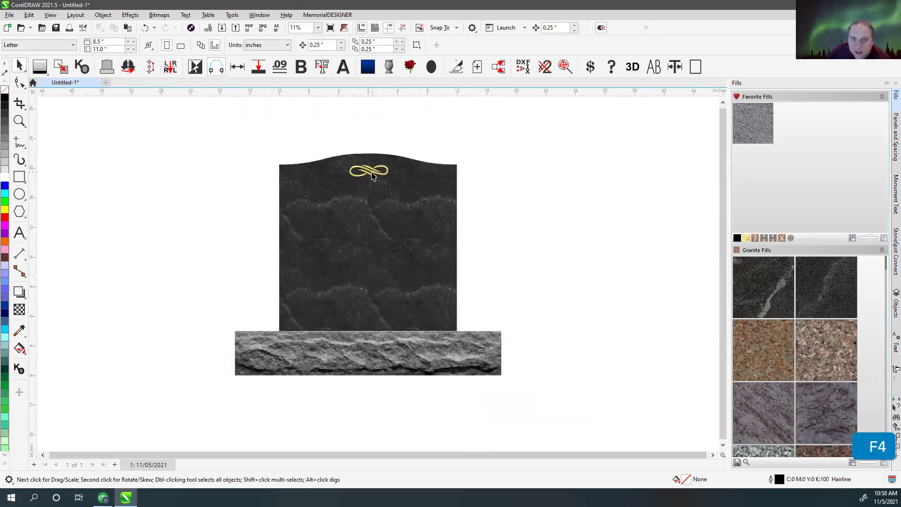
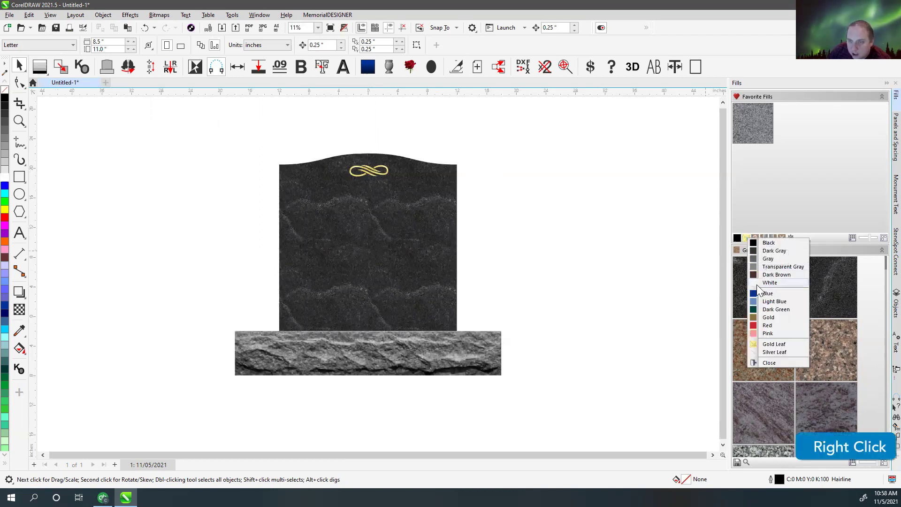
{"action": "left_click", "coordinate": [759, 287]}
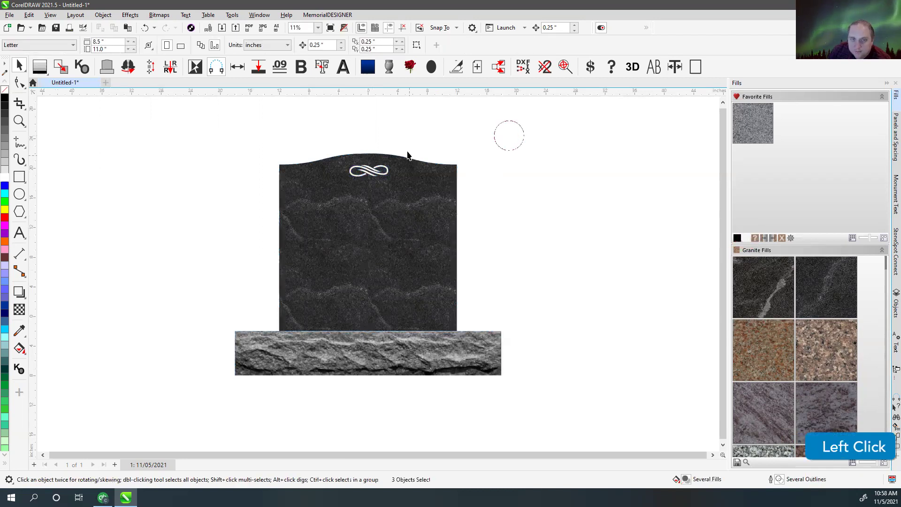
{"action": "scroll", "scroll_direction": "up", "scroll_amount": 3}
{"action": "scroll", "scroll_direction": "down", "scroll_amount": 3}
{"action": "key", "text": "F4"}
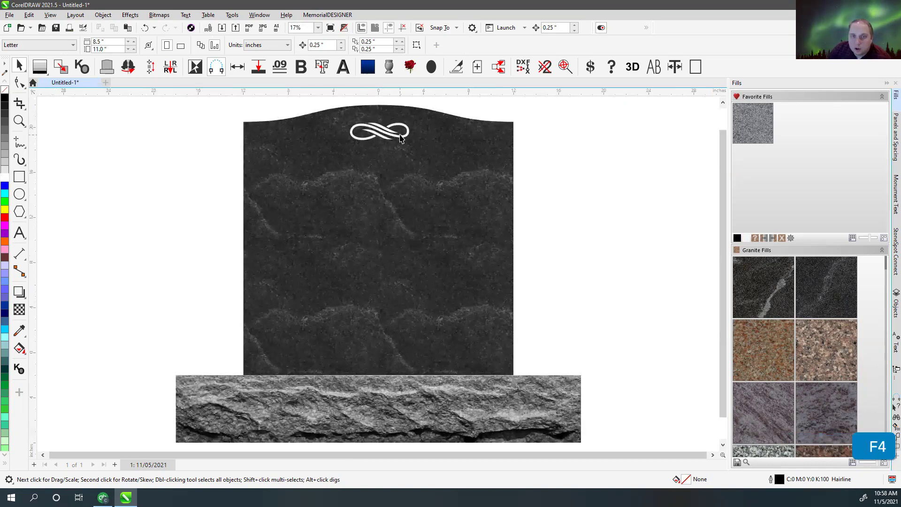
{"action": "left_click", "coordinate": [42, 128]}
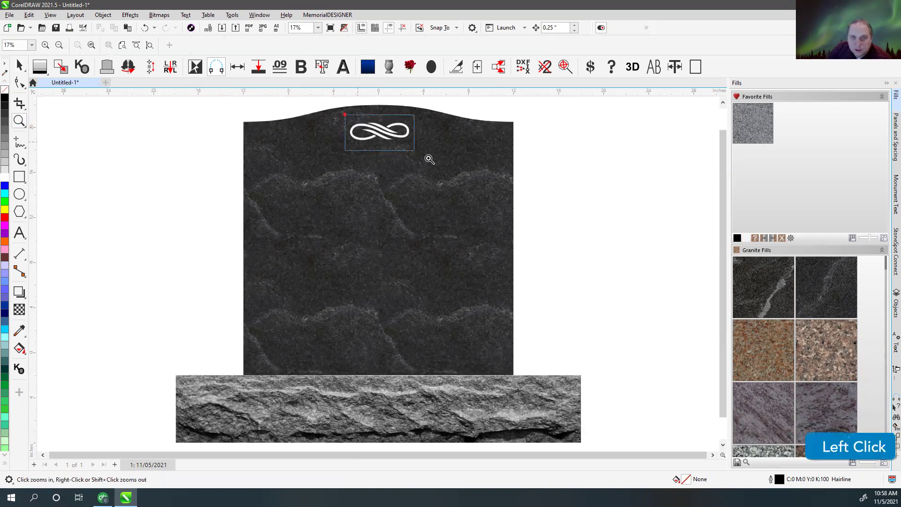
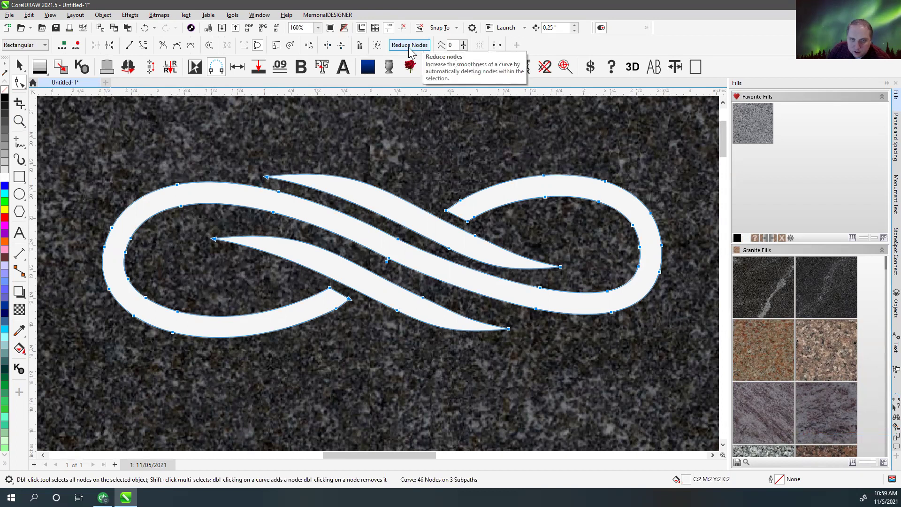
- Reduce the emblem curve from 46 to 26 nodes and zoom back out to the whole stone
{"action": "left_click", "coordinate": [413, 50]}
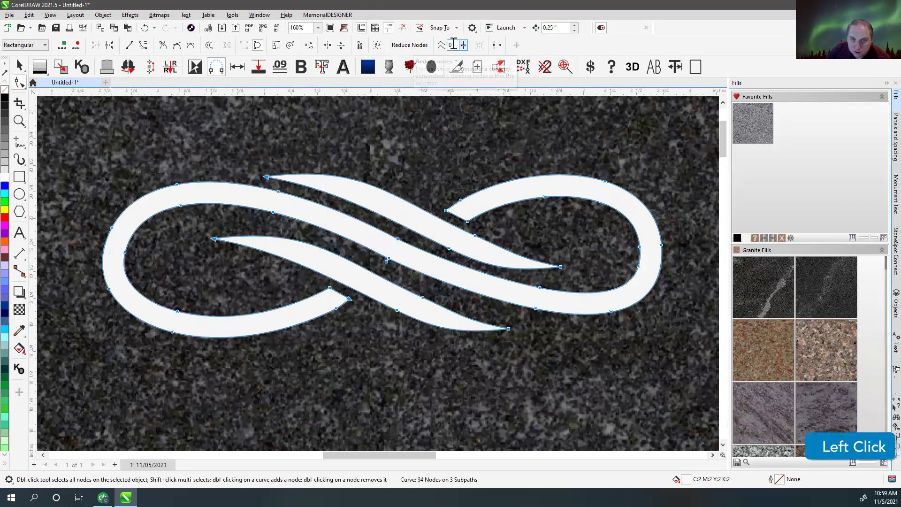
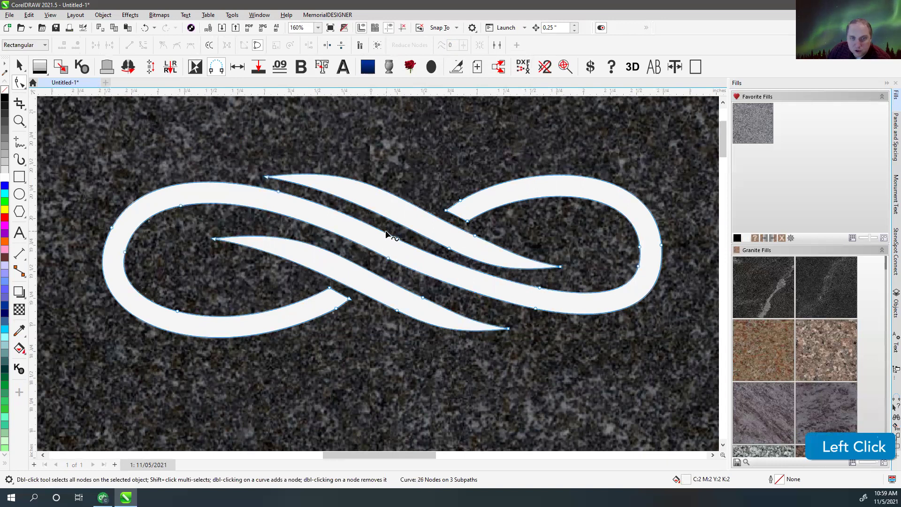
{"action": "scroll", "scroll_direction": "down", "scroll_amount": 3}
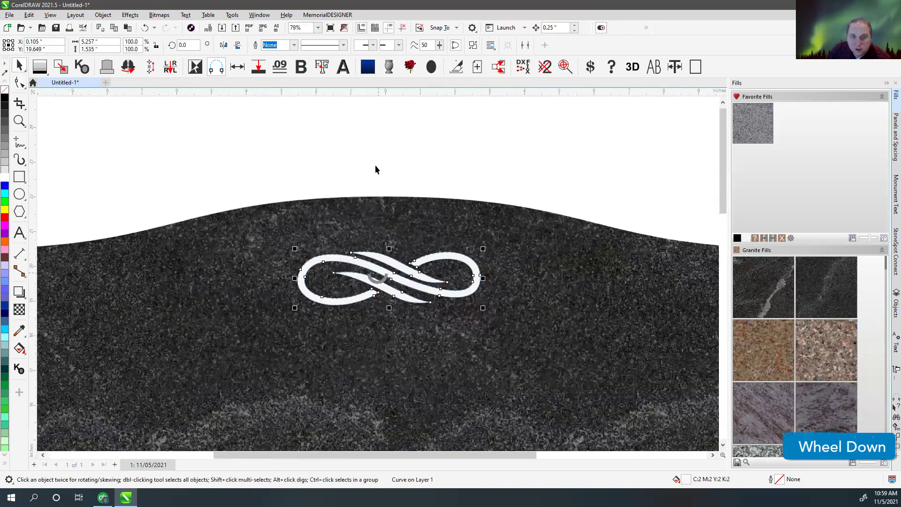
{"action": "key", "text": "F4"}
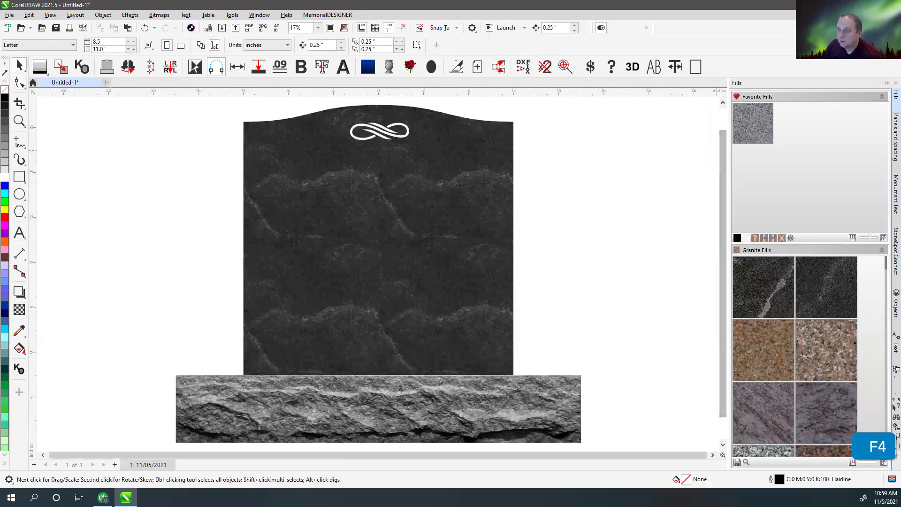
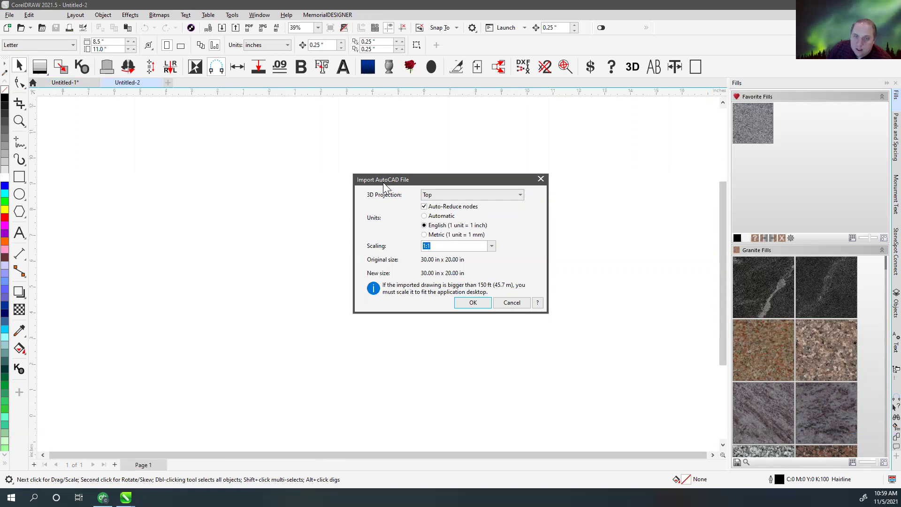
- Set the Import AutoCAD File options to English units, Top projection and 1:1 scaling at 30 by 20 inches
{"action": "left_click", "coordinate": [430, 220]}
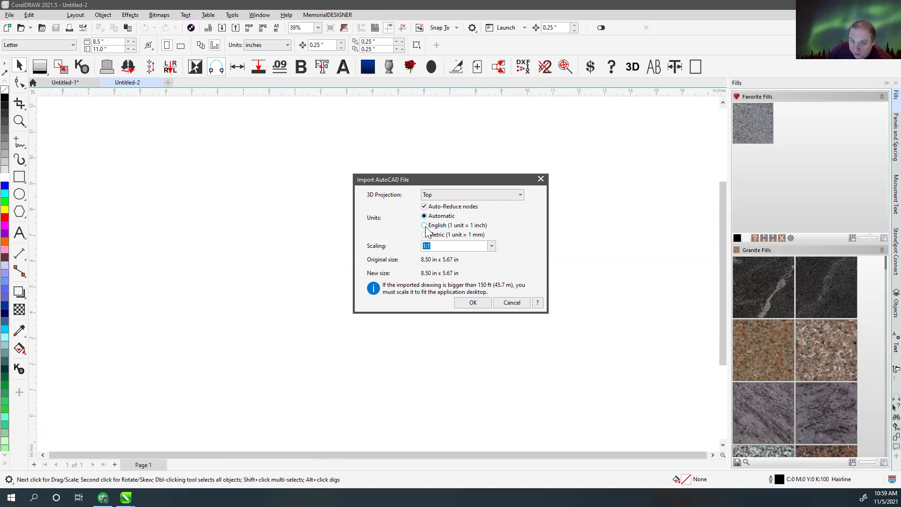
{"action": "left_click", "coordinate": [430, 230]}
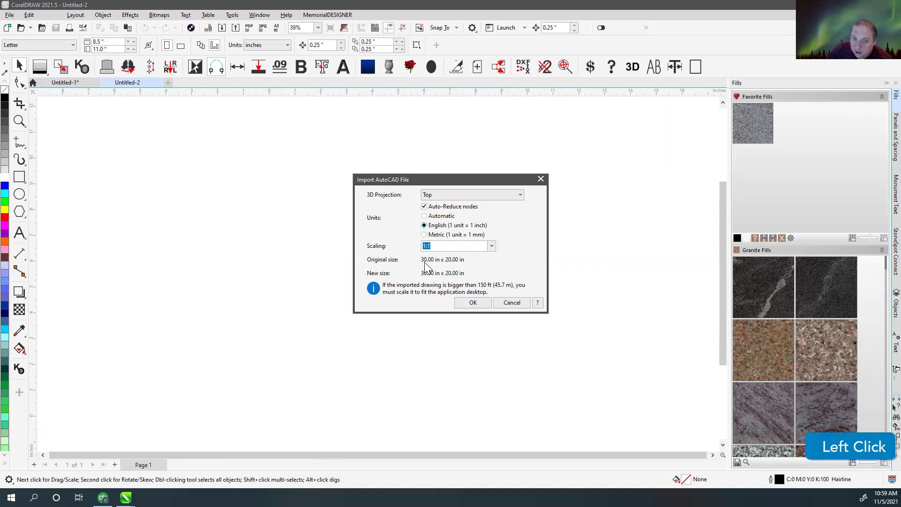
{"action": "left_click", "coordinate": [430, 240]}
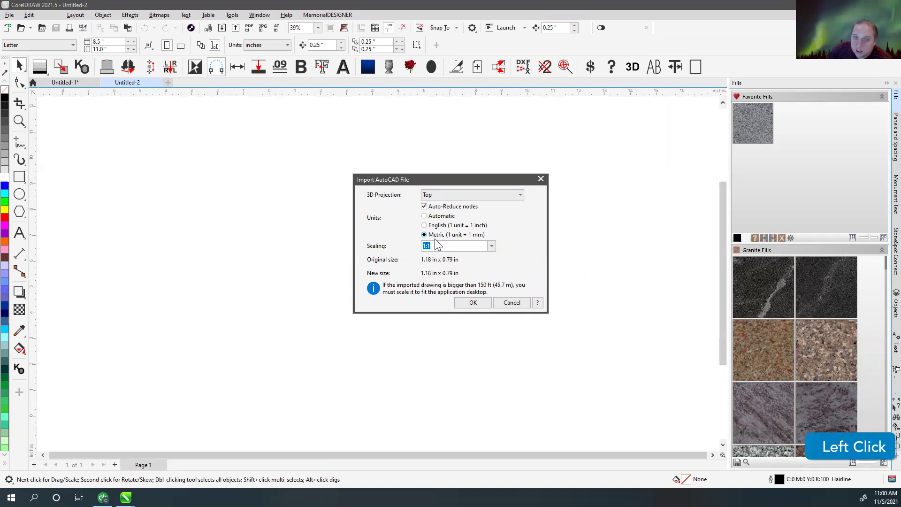
{"action": "left_click", "coordinate": [428, 229]}
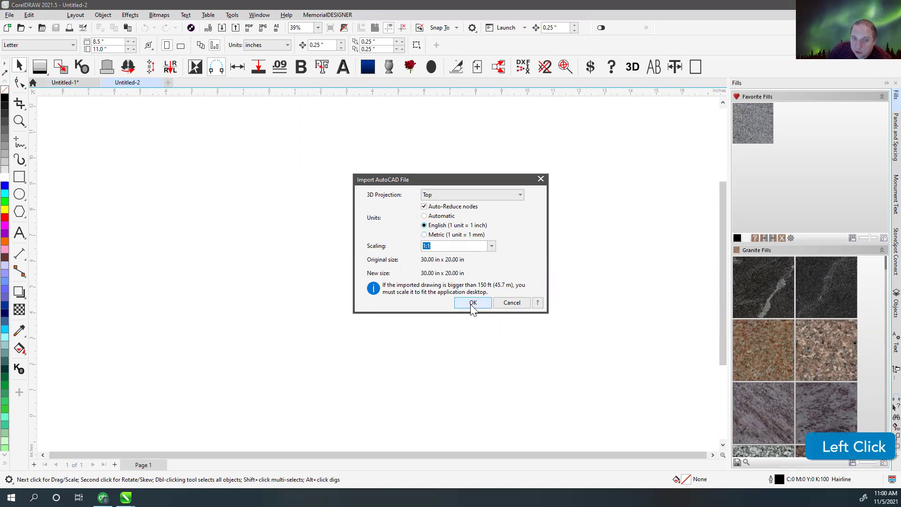
{"action": "scroll", "scroll_direction": "down", "scroll_amount": 3}
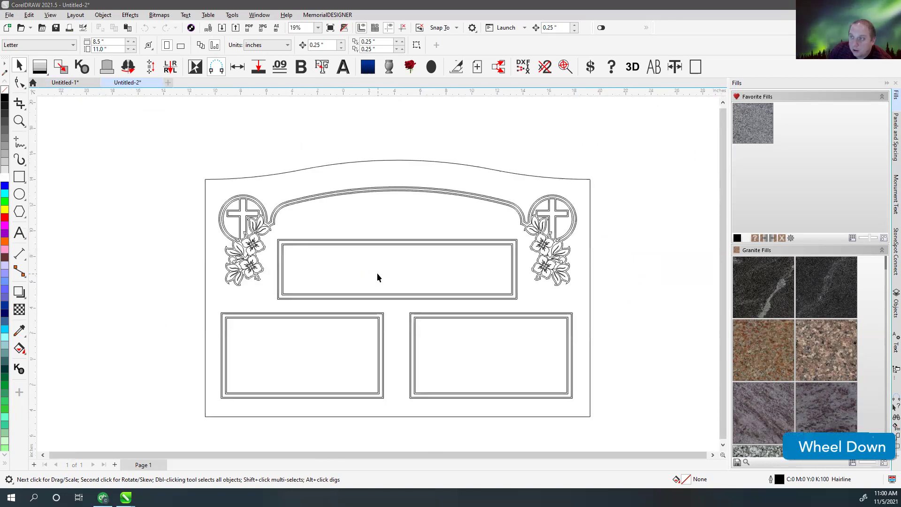
{"action": "left_click", "coordinate": [329, 148]}
{"action": "scroll", "scroll_direction": "up", "scroll_amount": 3}
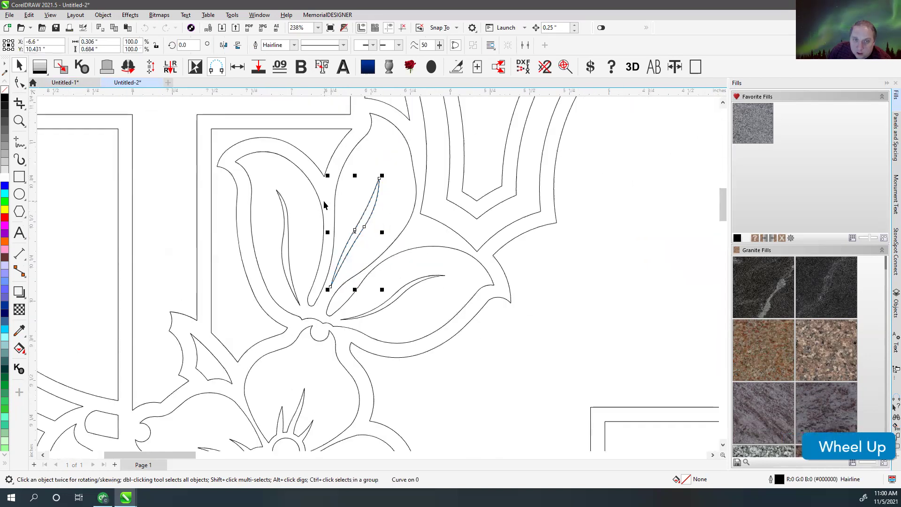
{"action": "left_click", "coordinate": [324, 203]}
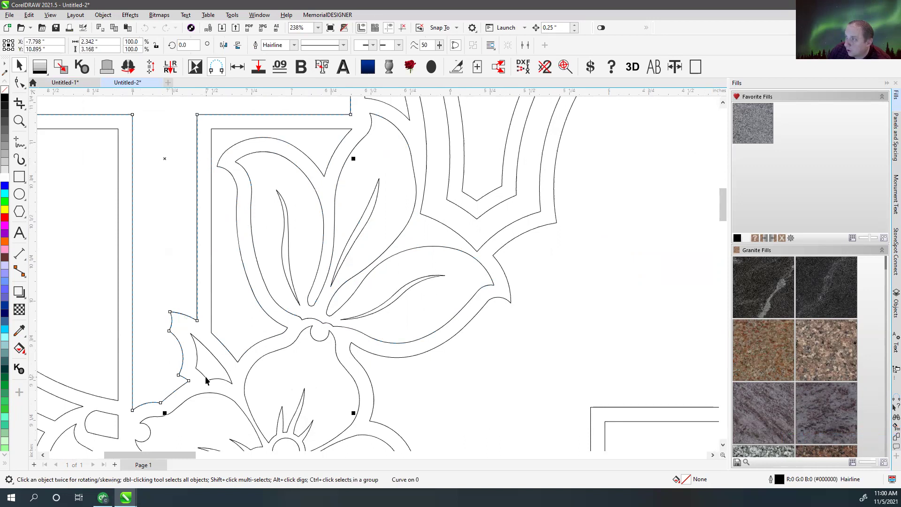
{"action": "left_click", "coordinate": [208, 378]}
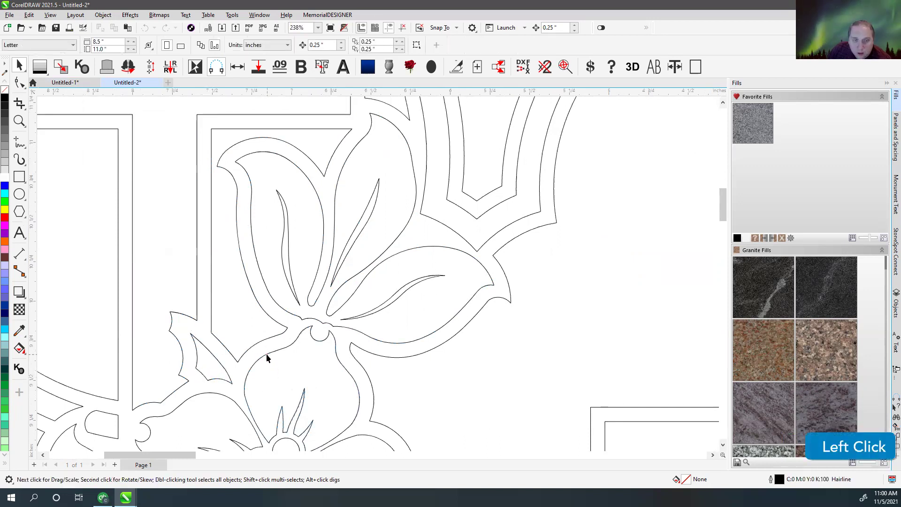
- Run DXFix on the imported stone, then combine and fill it in greyscale
{"action": "key", "text": "F4"}
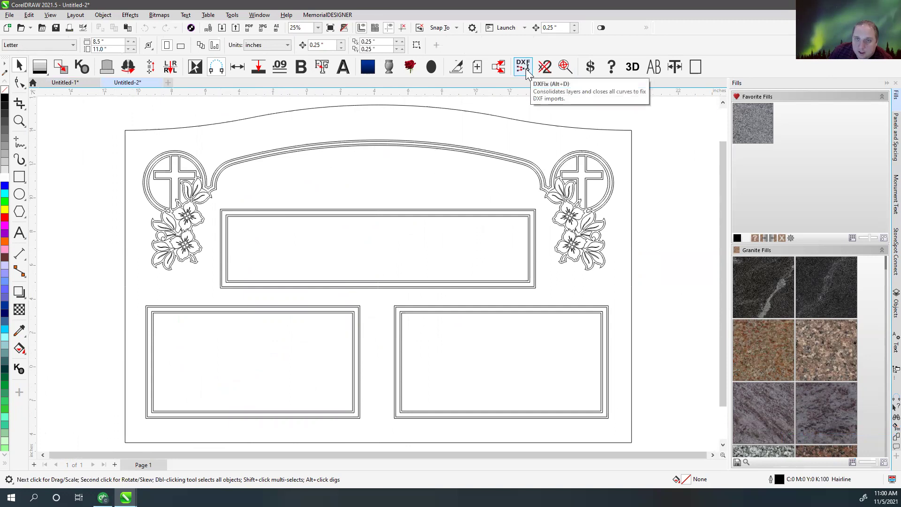
{"action": "left_click", "coordinate": [530, 68]}
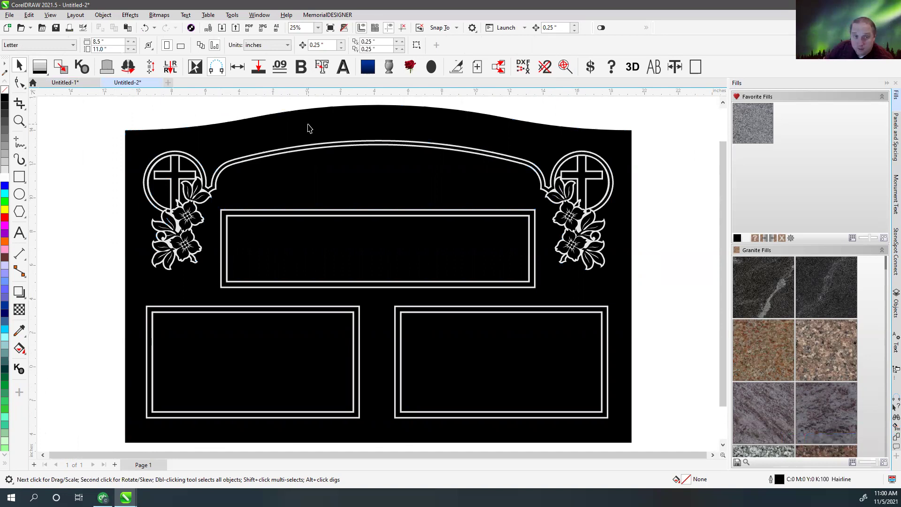
{"action": "left_click", "coordinate": [314, 129]}
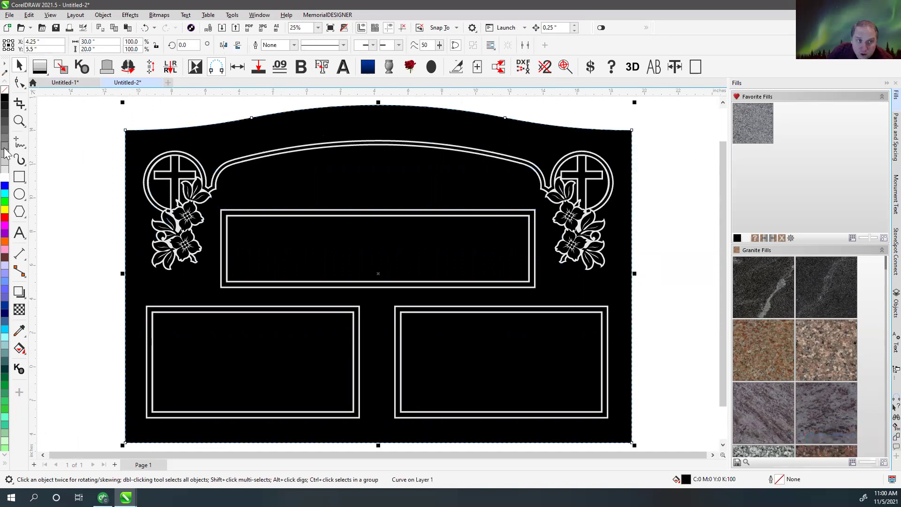
{"action": "left_click", "coordinate": [8, 158]}
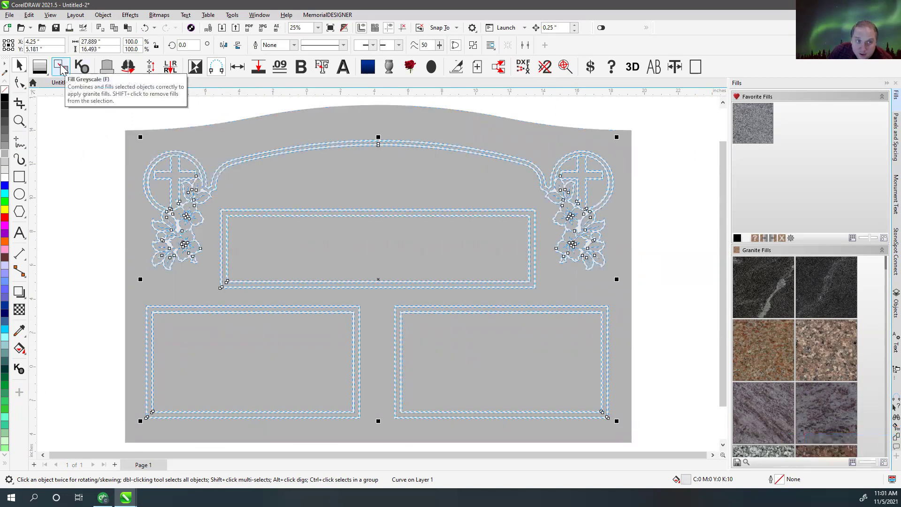
{"action": "left_click", "coordinate": [64, 67]}
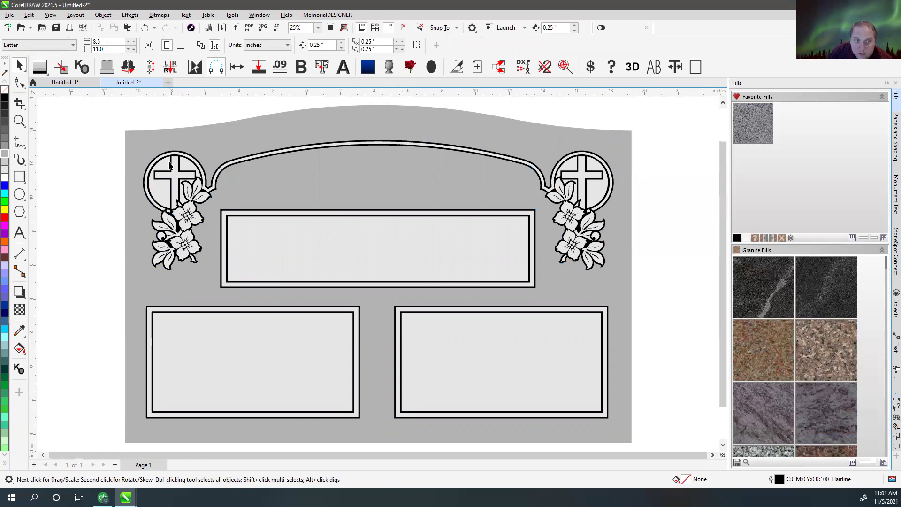
- Zoom in on the cross-and-flower emblem and select the border and emblem artwork
{"action": "scroll", "scroll_direction": "up", "scroll_amount": 3}
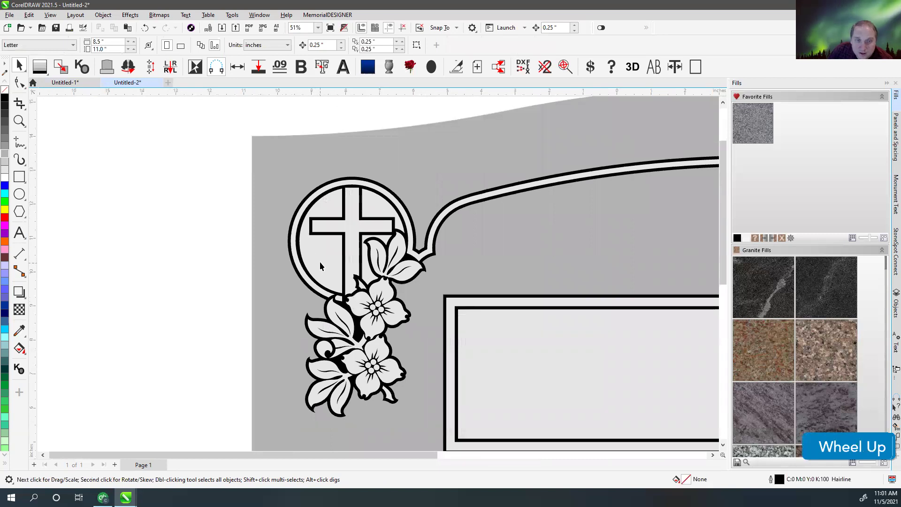
{"action": "left_click", "coordinate": [205, 138]}
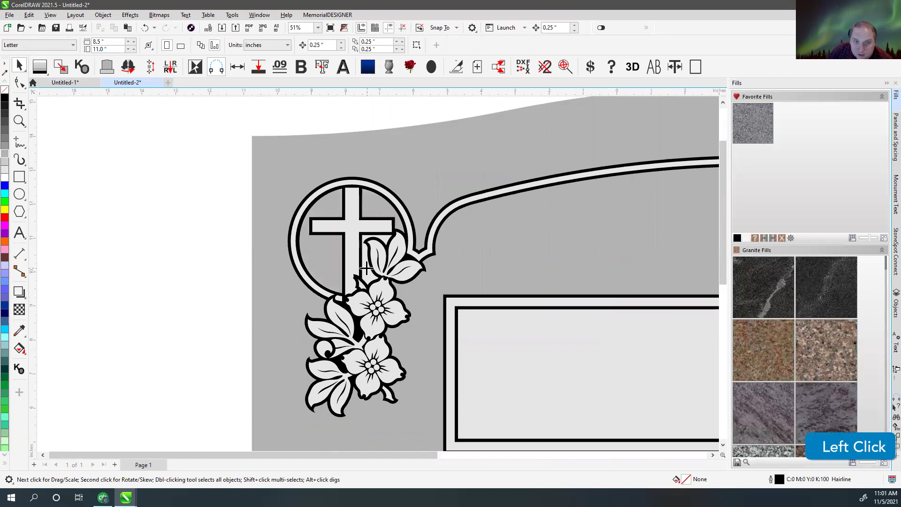
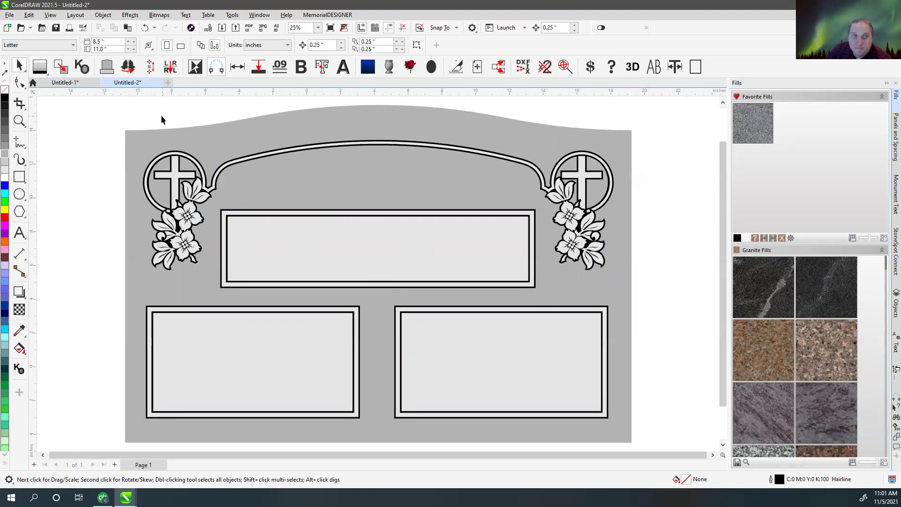
{"action": "left_click", "coordinate": [73, 118]}
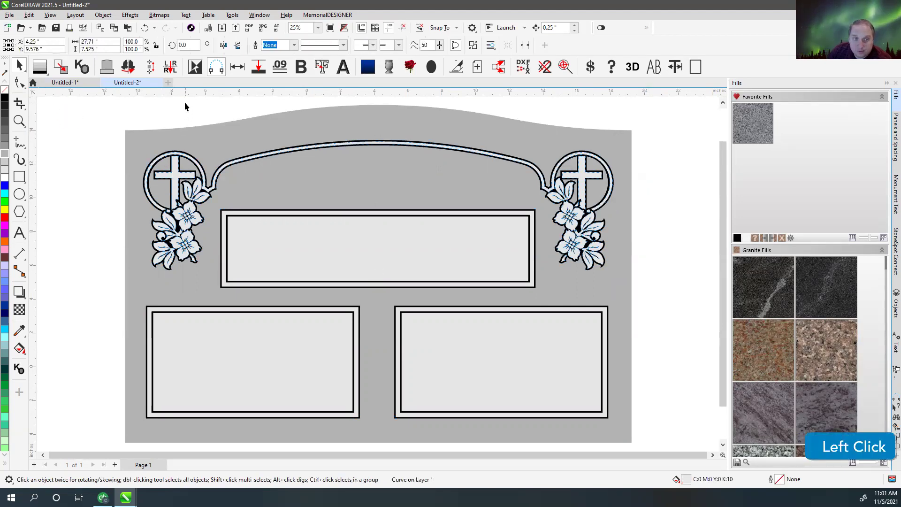
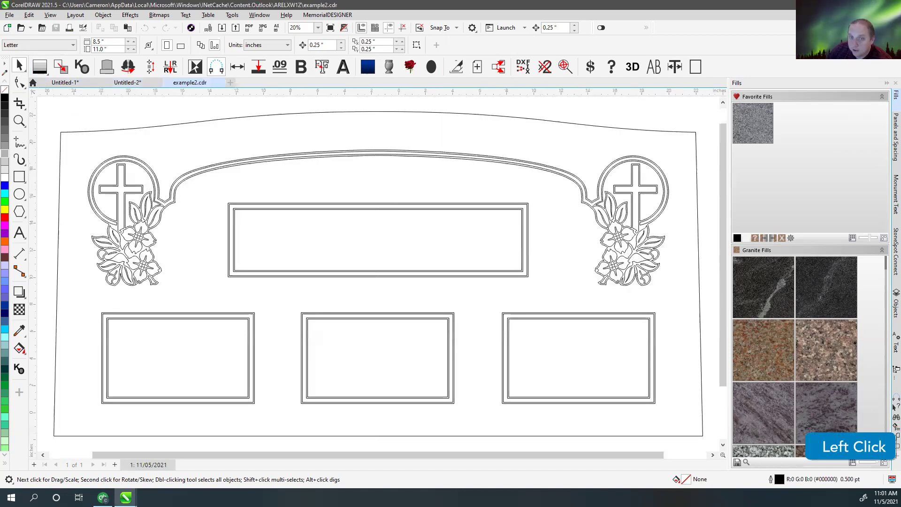
- Load the three-panel stone drawing, run DXFix and apply the greyscale fill
{"action": "left_click", "coordinate": [181, 119]}
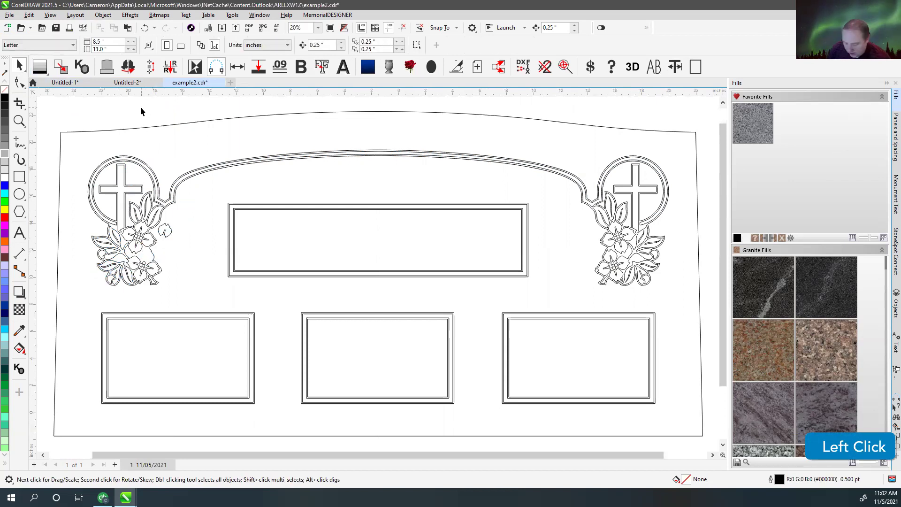
{"action": "key", "text": "ctrl+z"}
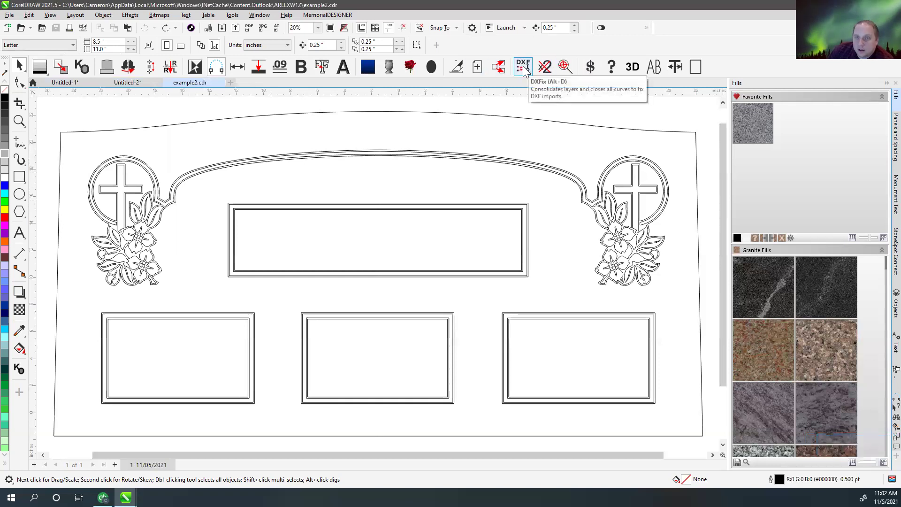
{"action": "left_click", "coordinate": [527, 69]}
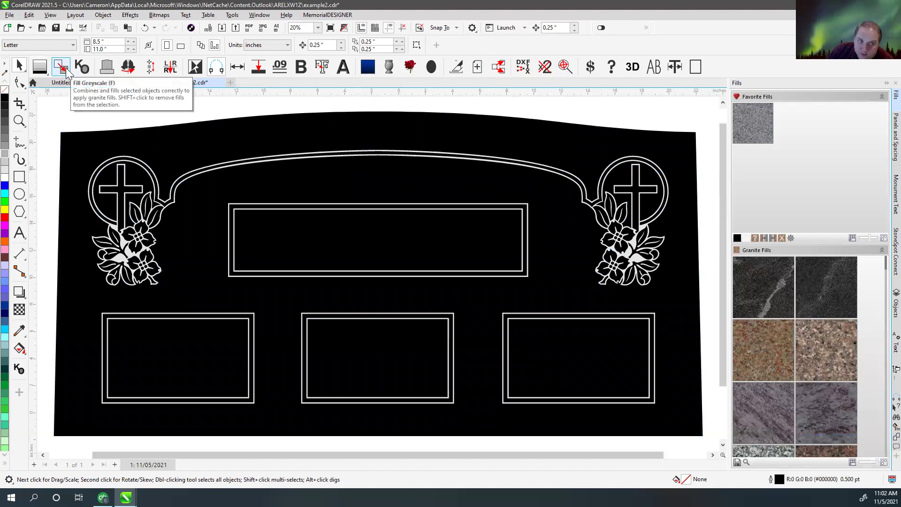
{"action": "left_click", "coordinate": [124, 120]}
{"action": "scroll", "scroll_direction": "down", "scroll_amount": 3}
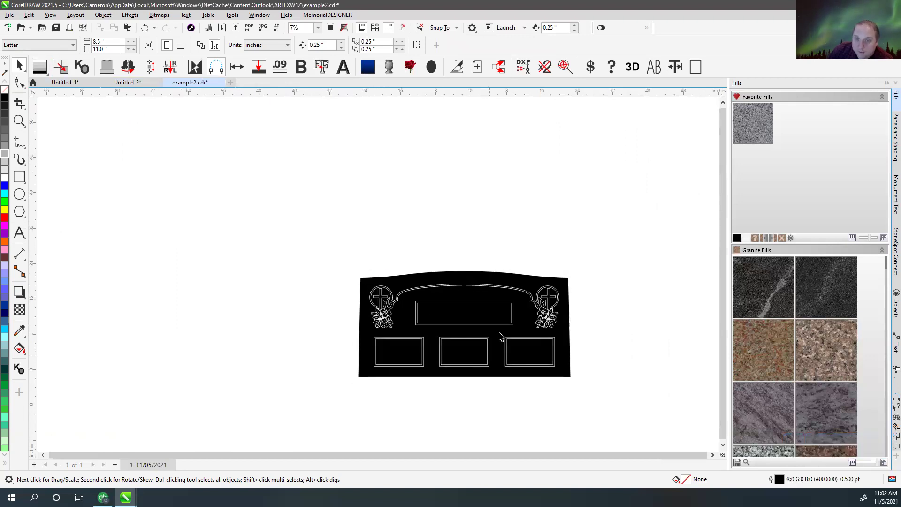
- Undo the fill so the lines show, then delete the outer stone outline
{"action": "left_click", "coordinate": [396, 243]}
{"action": "key", "text": "Delete"}
{"action": "key", "text": "ctrl+z"}
{"action": "key", "text": "ctrl+z"}
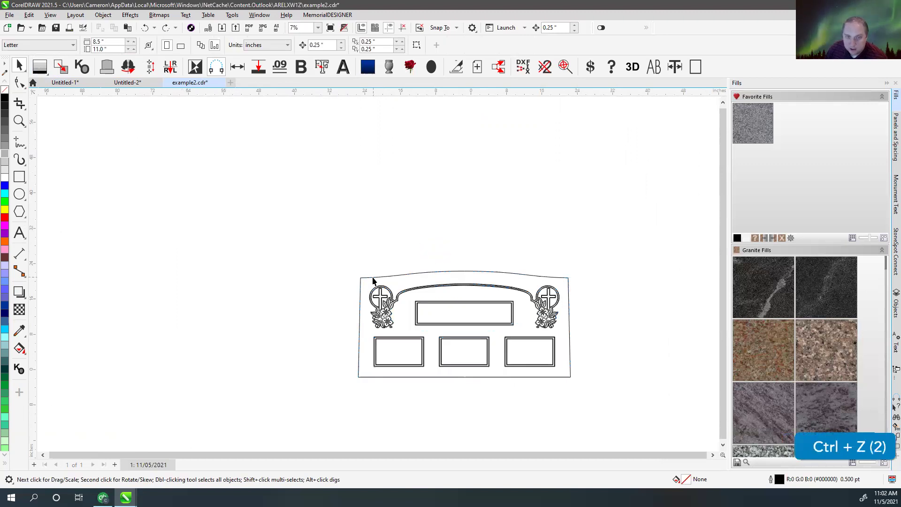
{"action": "left_click", "coordinate": [375, 279]}
{"action": "key", "text": "ctrl+z"}
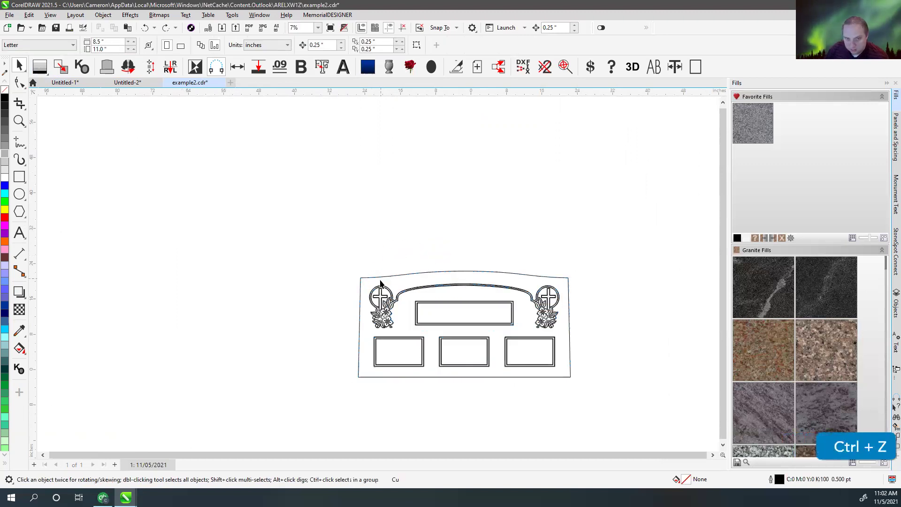
{"action": "left_click", "coordinate": [381, 278]}
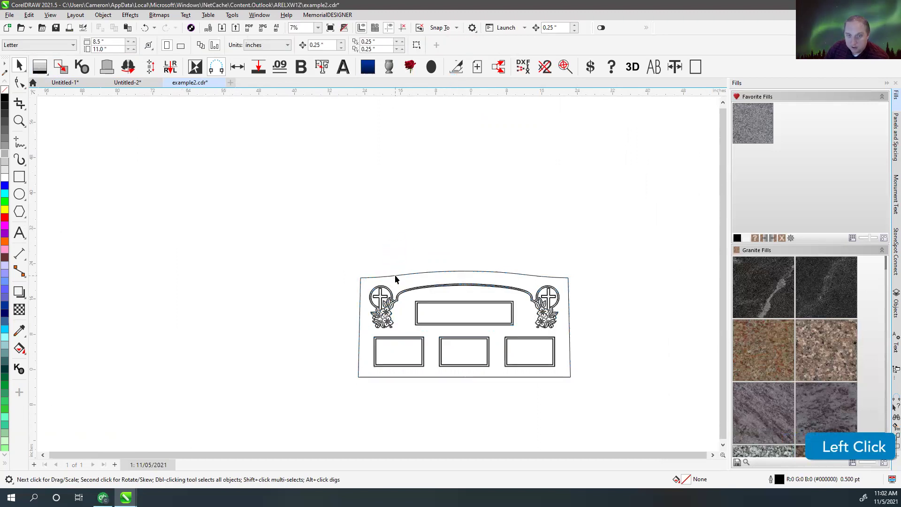
{"action": "key", "text": "Delete"}
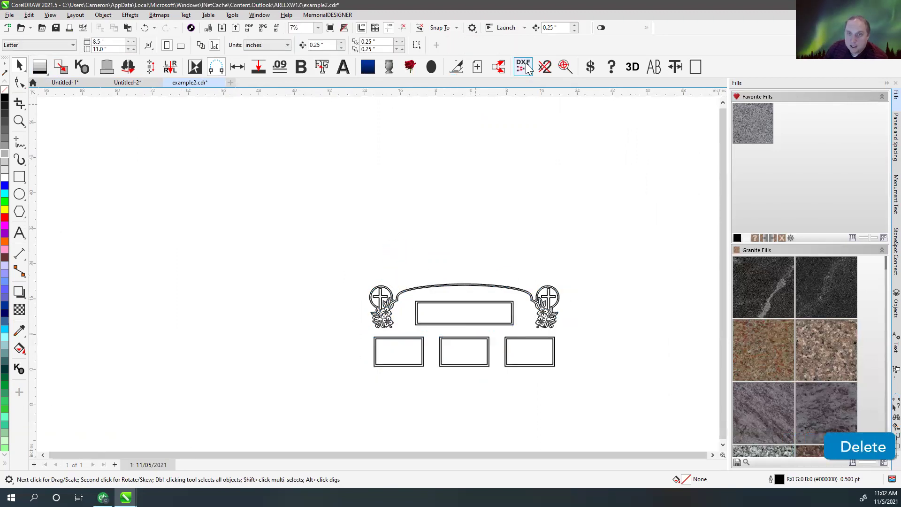
- Run DXFix and greyscale-fill the border, emblems and panels, then select the artwork
{"action": "left_click", "coordinate": [530, 68]}
{"action": "scroll", "scroll_direction": "up", "scroll_amount": 3}
{"action": "left_click", "coordinate": [329, 192]}
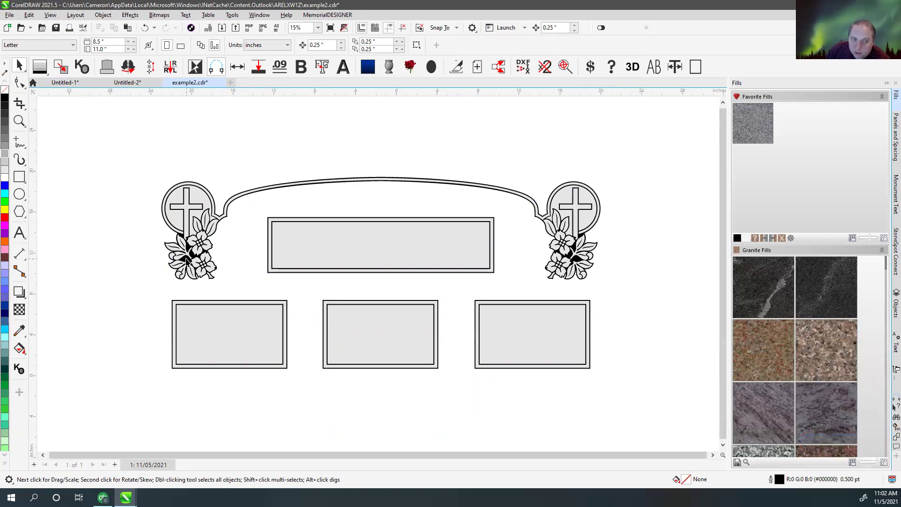
{"action": "left_click", "coordinate": [197, 224]}
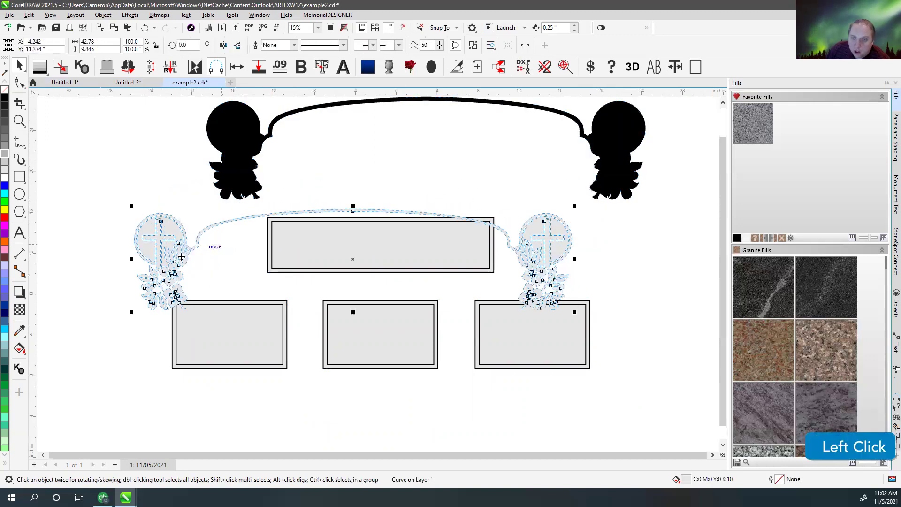
- Step back and forth through the undo history until the 48 x 24 in serp-top outline frames the unfilled artwork
{"action": "key", "text": "ctrl+z"}
{"action": "key", "text": "ctrl+z"}
{"action": "left_click", "coordinate": [228, 171]}
{"action": "key", "text": "ctrl+z"}
{"action": "key", "text": "ctrl+z"}
{"action": "key", "text": "ctrl+shift+z"}
{"action": "key", "text": "ctrl+shift+z"}
{"action": "key", "text": "ctrl+shift+z"}
{"action": "key", "text": "ctrl+shift+z"}
{"action": "key", "text": "ctrl+shift+z"}
{"action": "key", "text": "ctrl+z"}
{"action": "key", "text": "ctrl+z"}
{"action": "key", "text": "ctrl+z"}
{"action": "key", "text": "ctrl+z"}
{"action": "key", "text": "ctrl+z"}
{"action": "key", "text": "ctrl+z"}
{"action": "key", "text": "ctrl+z"}
{"action": "key", "text": "ctrl+z"}
{"action": "key", "text": "ctrl+z"}
{"action": "key", "text": "ctrl+z"}
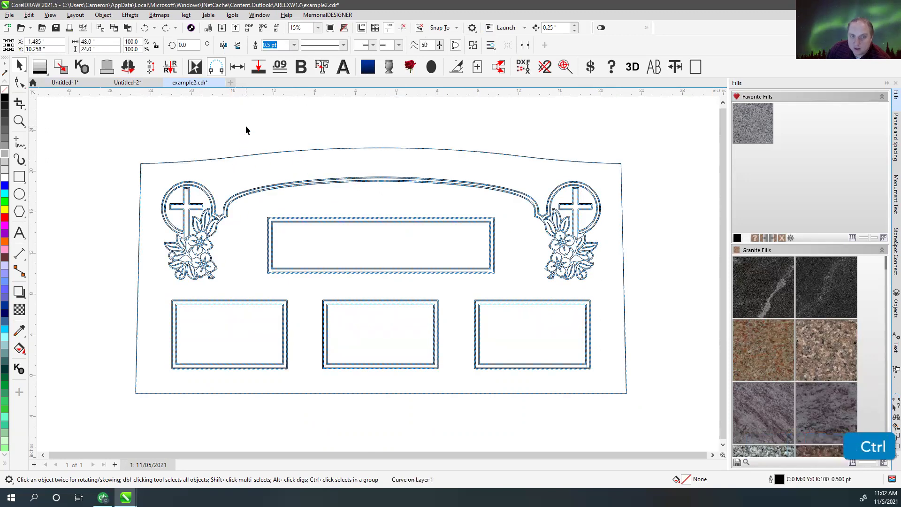
- Select the whole stone with its artwork and break it apart into separate paths (Ctrl+K)
{"action": "left_click", "coordinate": [213, 193]}
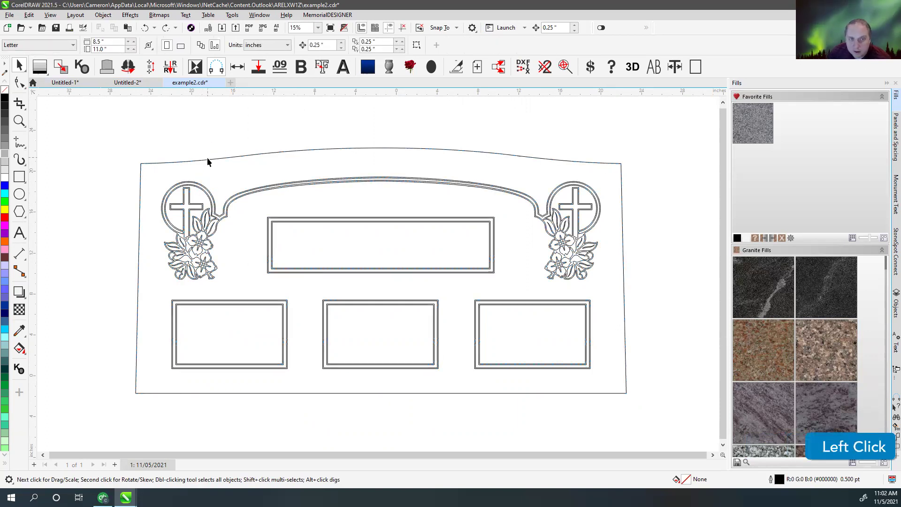
{"action": "left_click", "coordinate": [210, 161]}
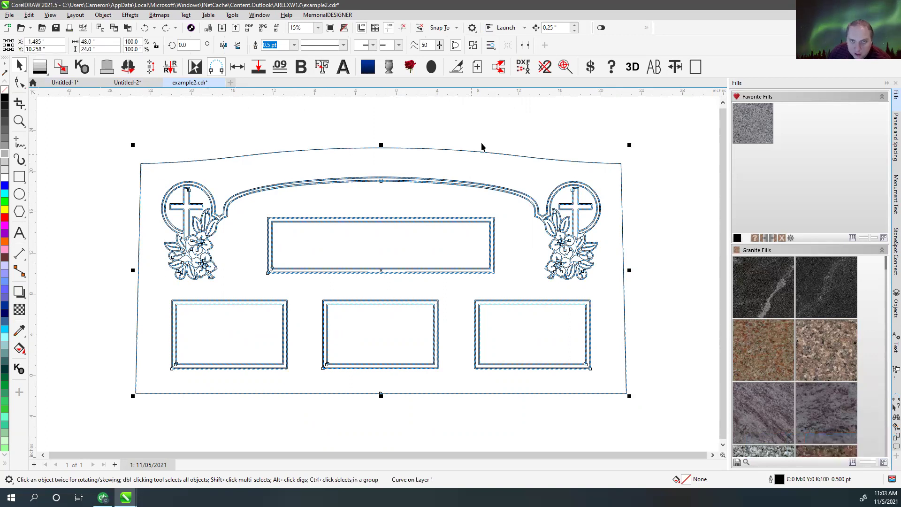
{"action": "left_click", "coordinate": [484, 131]}
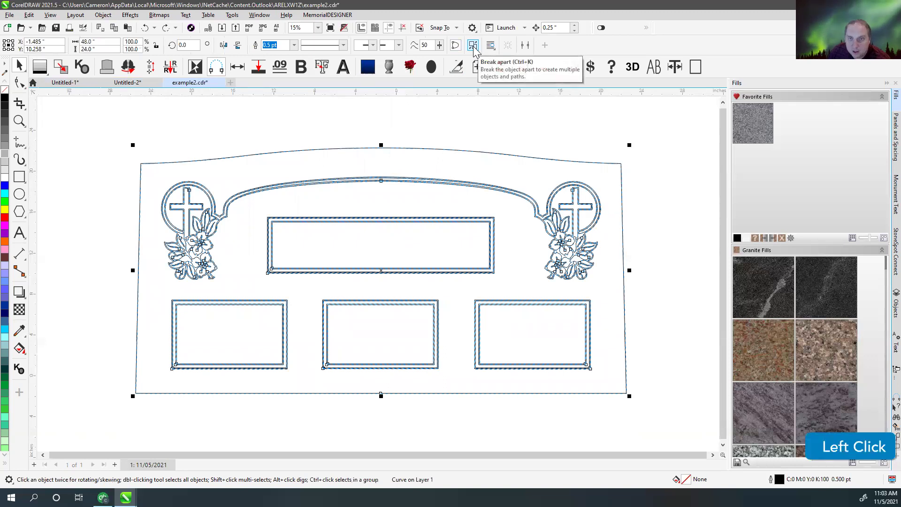
{"action": "left_click", "coordinate": [503, 126]}
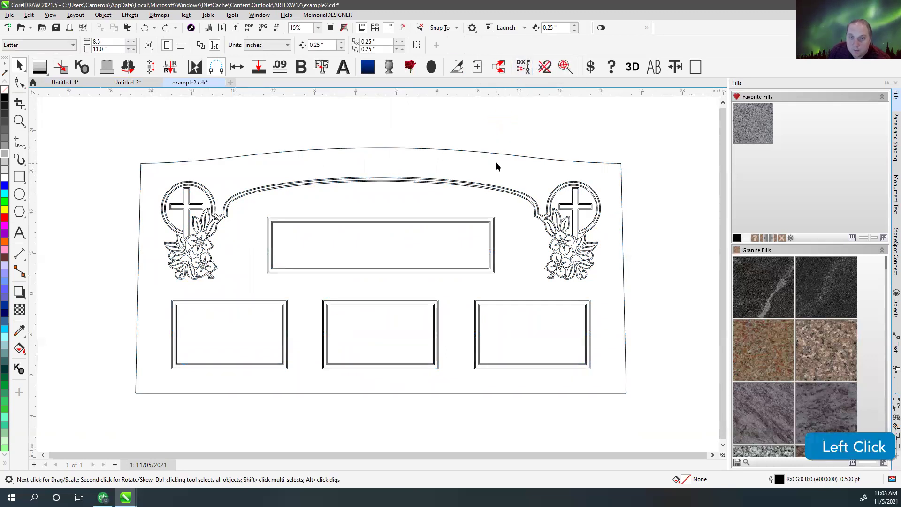
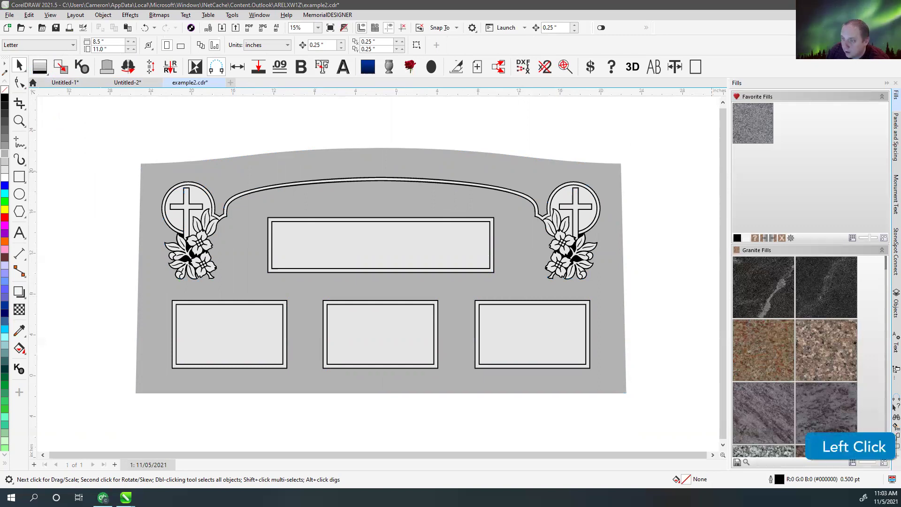
- Switch the display to Wireframe so the stone, emblems and panels show as bare outlines
{"action": "scroll", "scroll_direction": "down", "scroll_amount": 3}
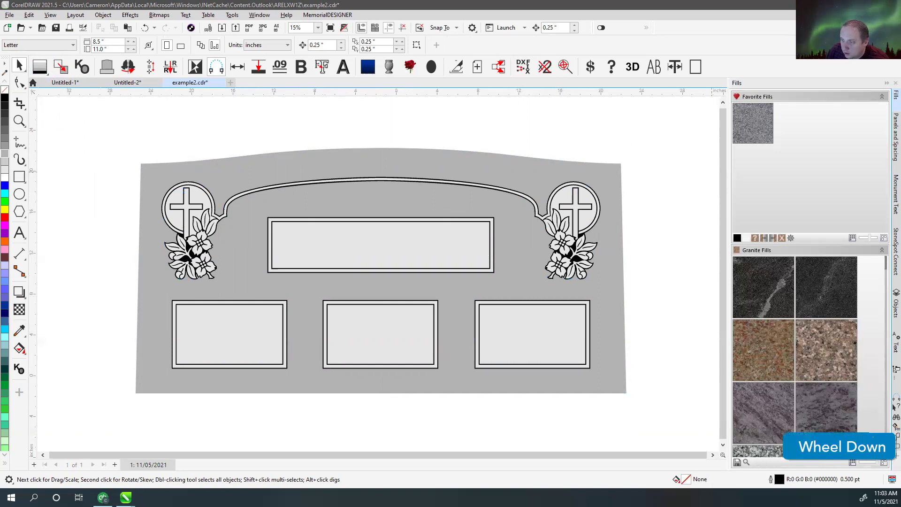
{"action": "left_click", "coordinate": [358, 109]}
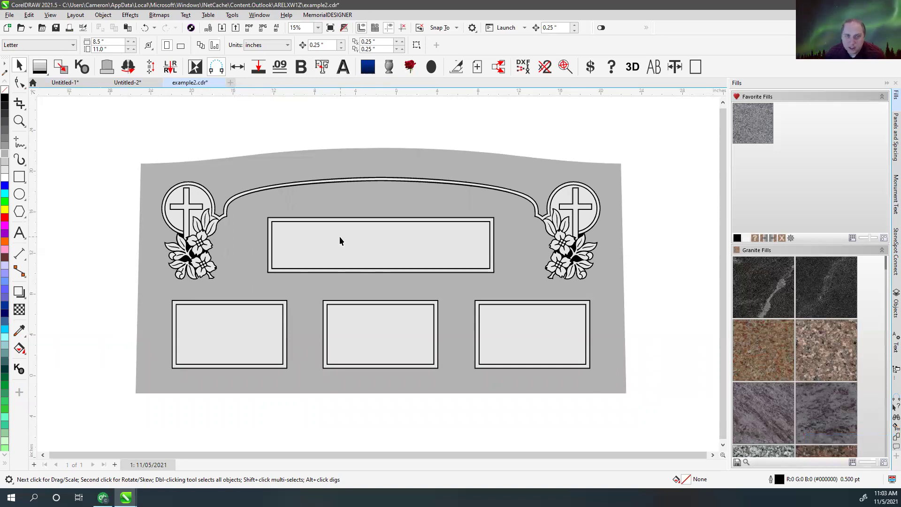
{"action": "left_click", "coordinate": [352, 136]}
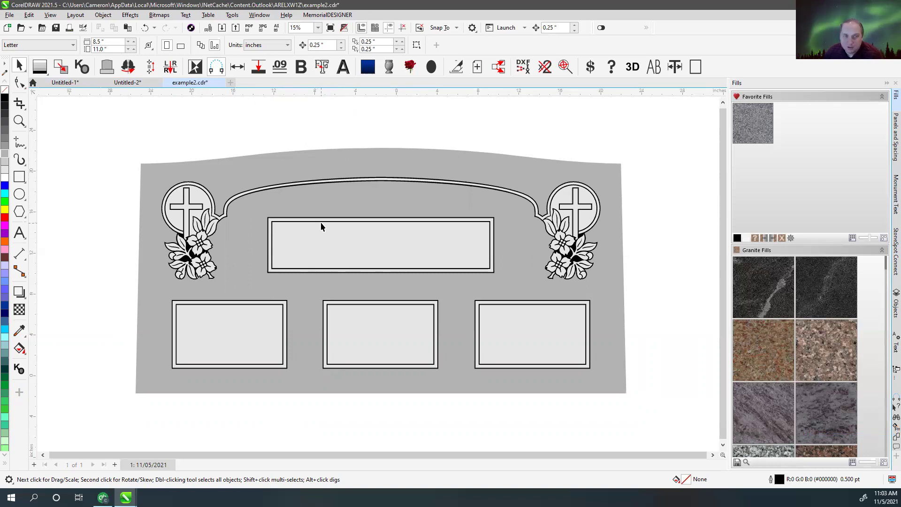
{"action": "left_click", "coordinate": [335, 130]}
{"action": "key", "text": "v"}
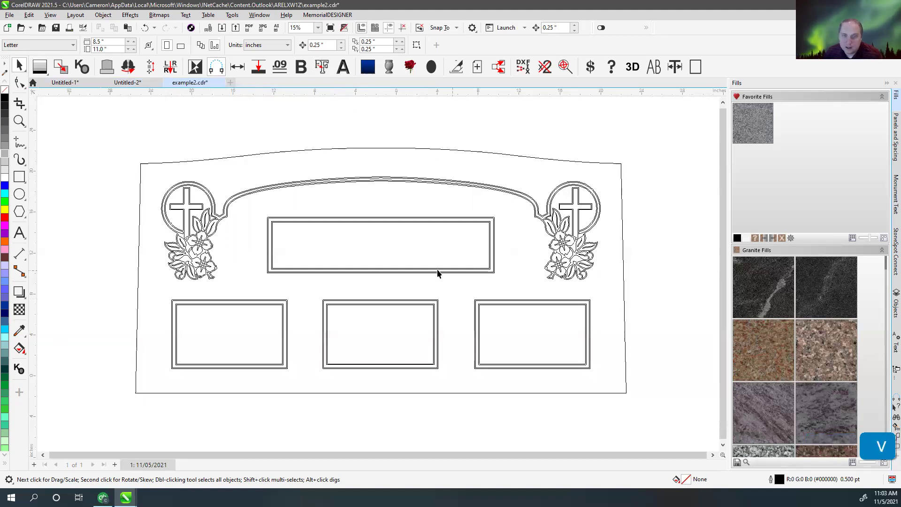
- Set the display mode back to Enhanced so the stone renders grey-filled
{"action": "scroll", "scroll_direction": "up", "scroll_amount": 3}
{"action": "scroll", "scroll_direction": "down", "scroll_amount": 3}
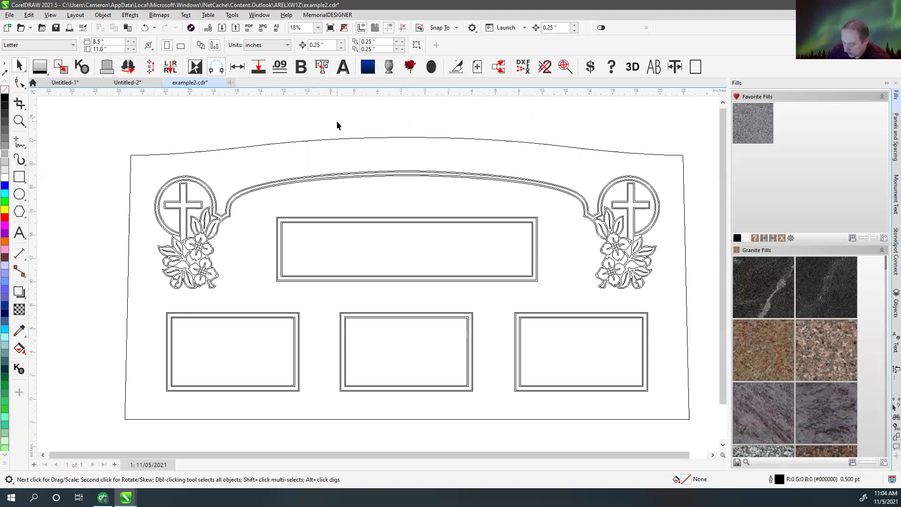
{"action": "key", "text": "v"}
{"action": "left_click", "coordinate": [54, 14]}
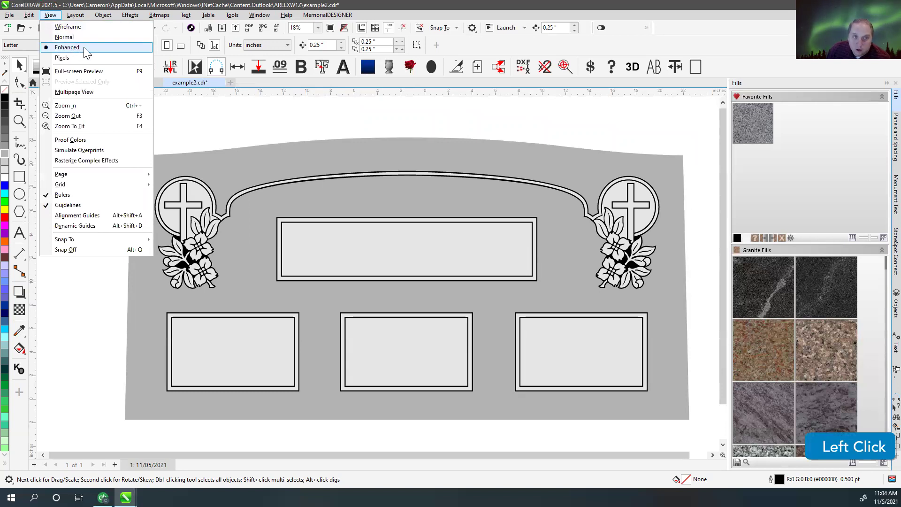
{"action": "left_click", "coordinate": [75, 28]}
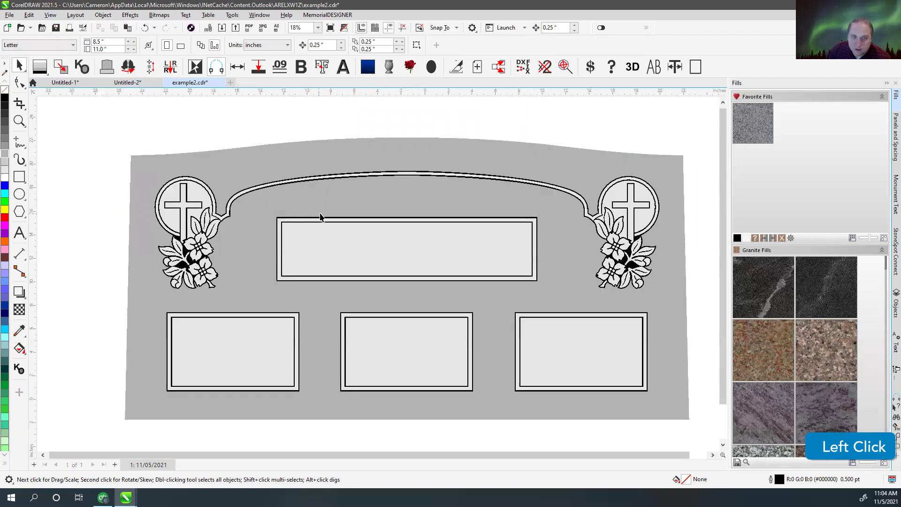
- Zoom in to inspect the border, then fit the whole stone in the window with F4
{"action": "scroll", "scroll_direction": "up", "scroll_amount": 3}
{"action": "scroll", "scroll_direction": "down", "scroll_amount": 3}
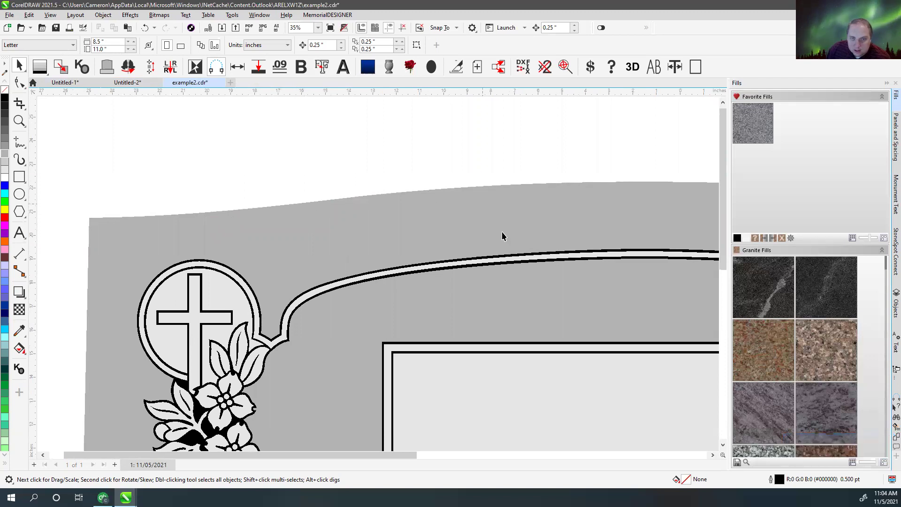
{"action": "scroll", "scroll_direction": "down", "scroll_amount": 3}
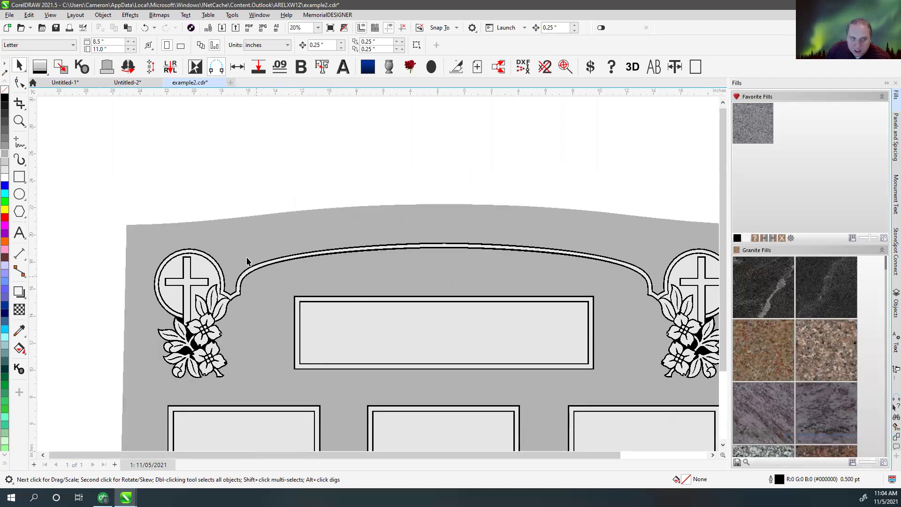
{"action": "left_click", "coordinate": [56, 16]}
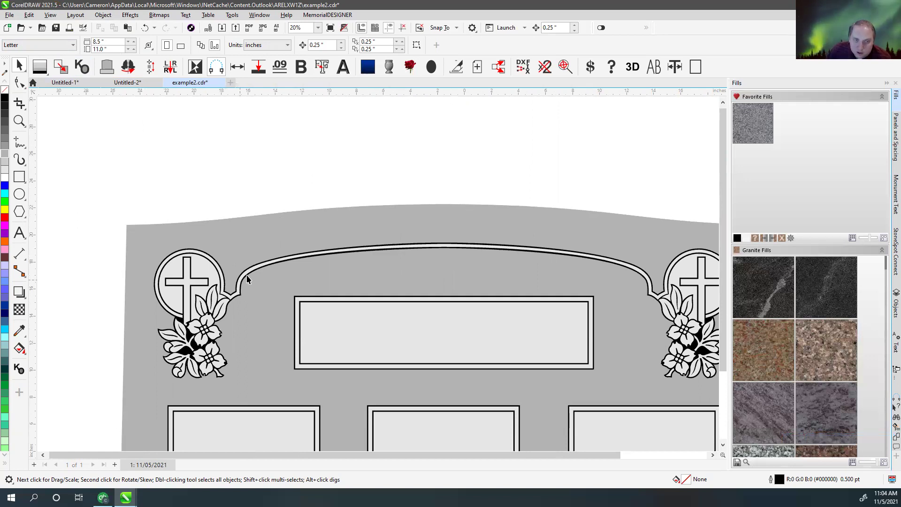
{"action": "key", "text": "F4"}
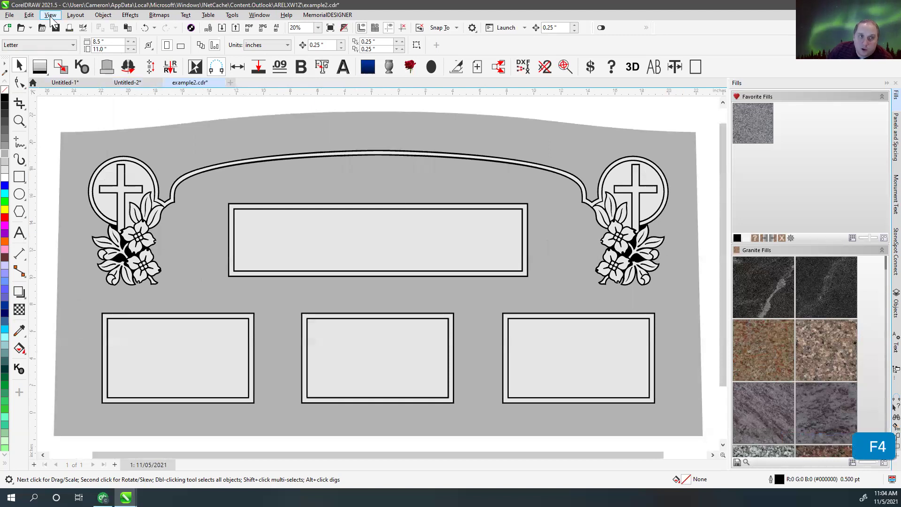
- Toggle the display between filled and outline views to compare the design
{"action": "left_click", "coordinate": [53, 20]}
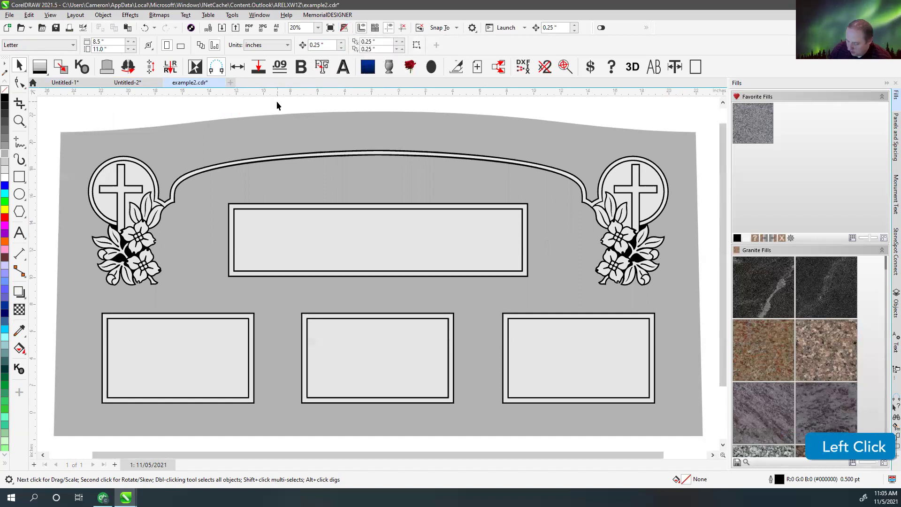
{"action": "key", "text": "v"}
{"action": "key", "text": "v"}
{"action": "key", "text": "v"}
{"action": "key", "text": "v"}
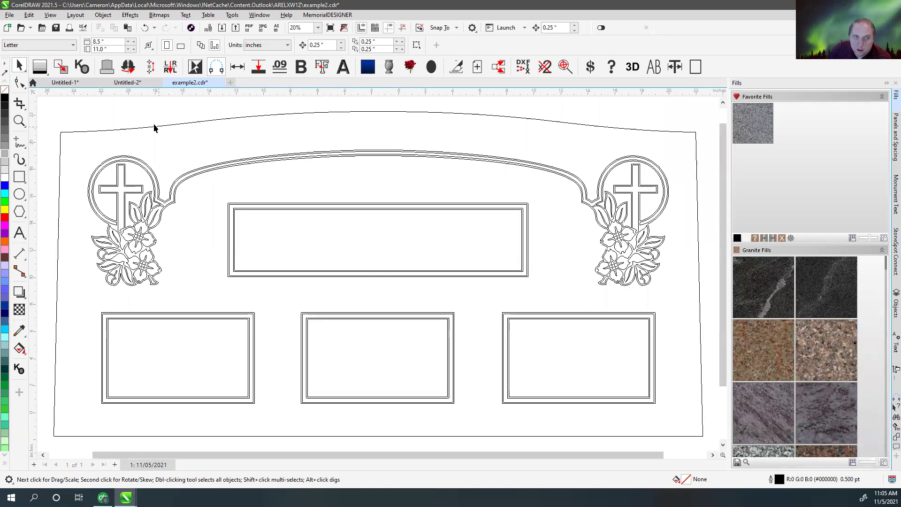
- Return to the filled view, select the whole design and create a Plot page from it
{"action": "key", "text": "v"}
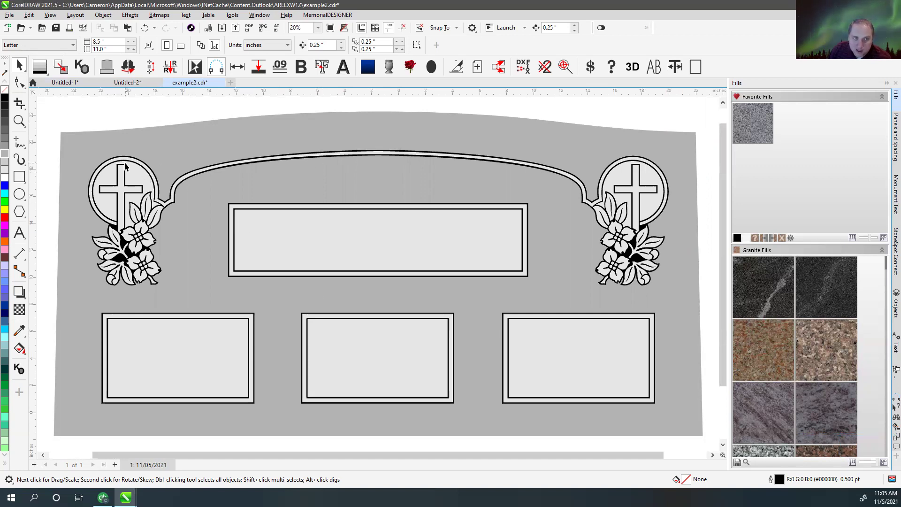
{"action": "left_click", "coordinate": [27, 67]}
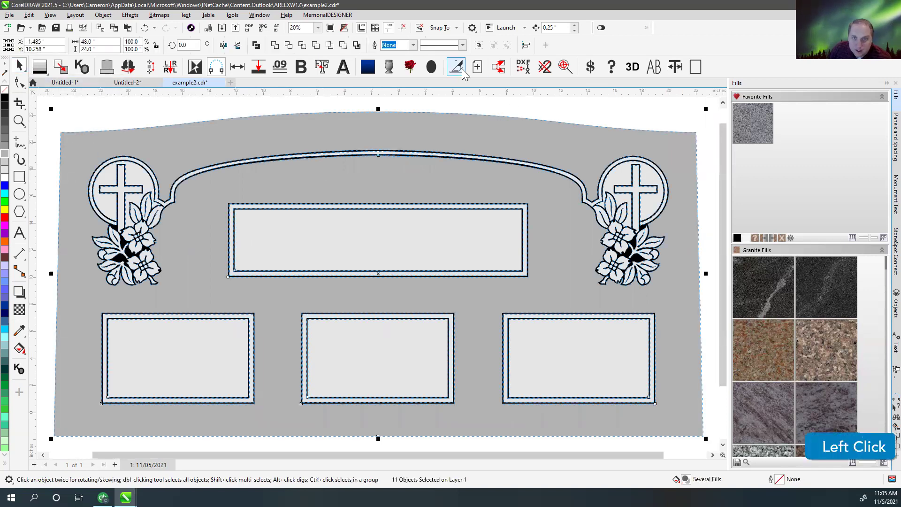
{"action": "left_click", "coordinate": [467, 72]}
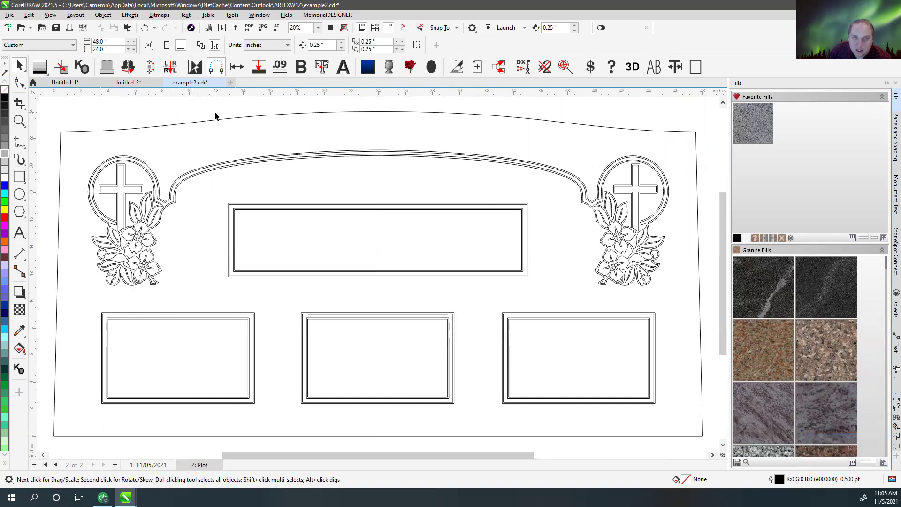
- Delete the Plot page and fit the remaining stone page in view
{"action": "right_click", "coordinate": [202, 467]}
{"action": "left_click", "coordinate": [231, 446]}
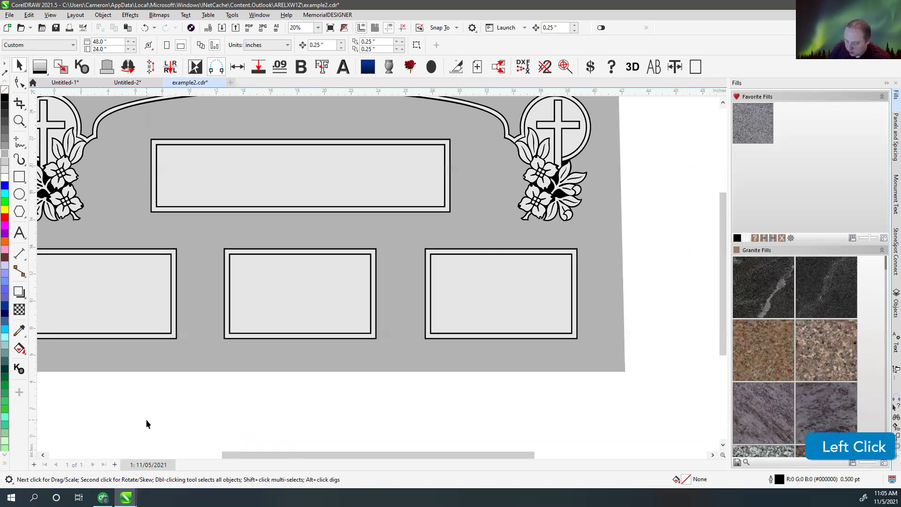
{"action": "key", "text": "F4"}
- Select the whole design, strip its fill and outlines, then undo to restore them
{"action": "left_click", "coordinate": [26, 67]}
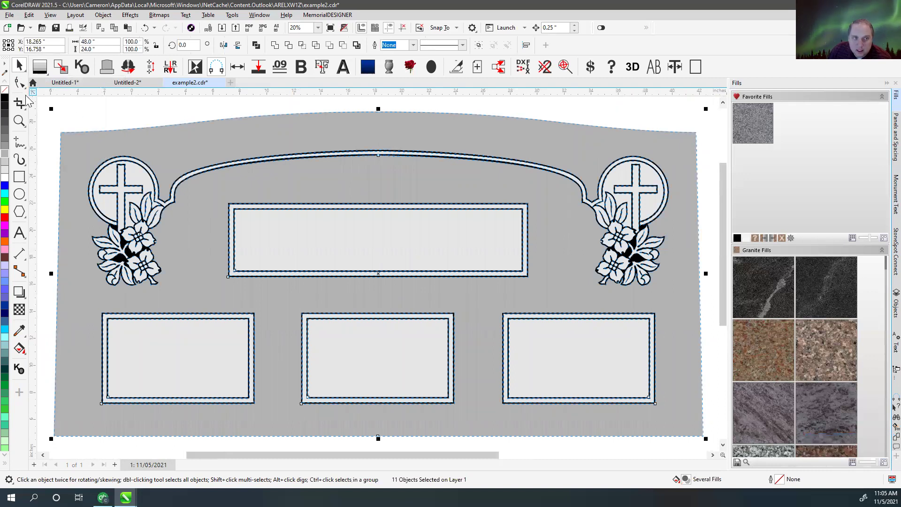
{"action": "left_click", "coordinate": [10, 94]}
{"action": "right_click", "coordinate": [11, 94]}
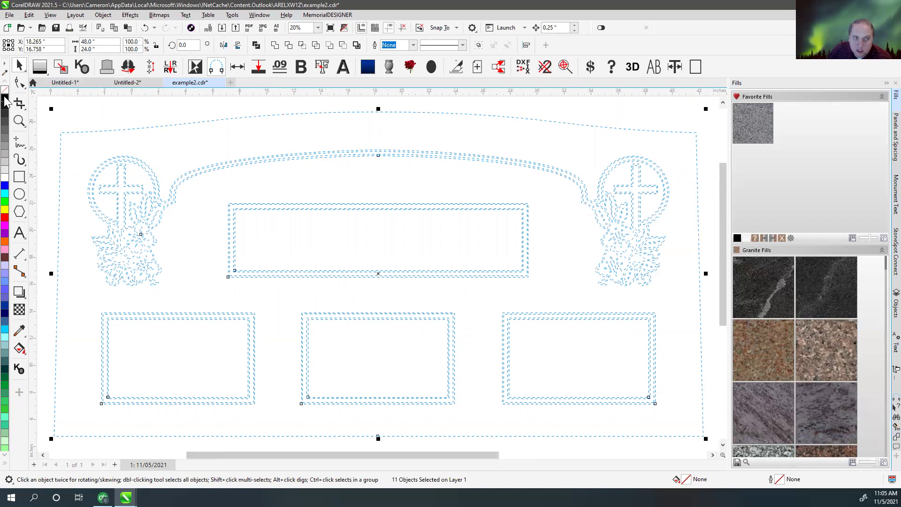
{"action": "right_click", "coordinate": [8, 99]}
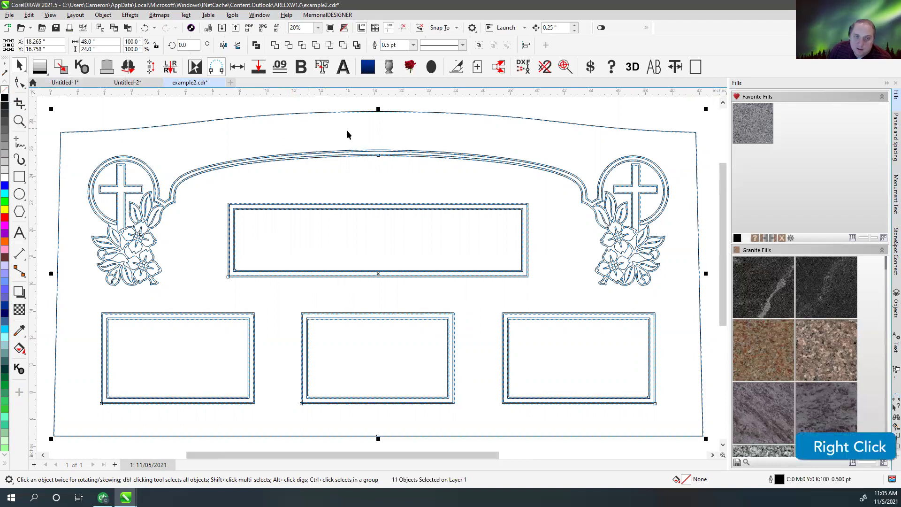
{"action": "left_click", "coordinate": [205, 249]}
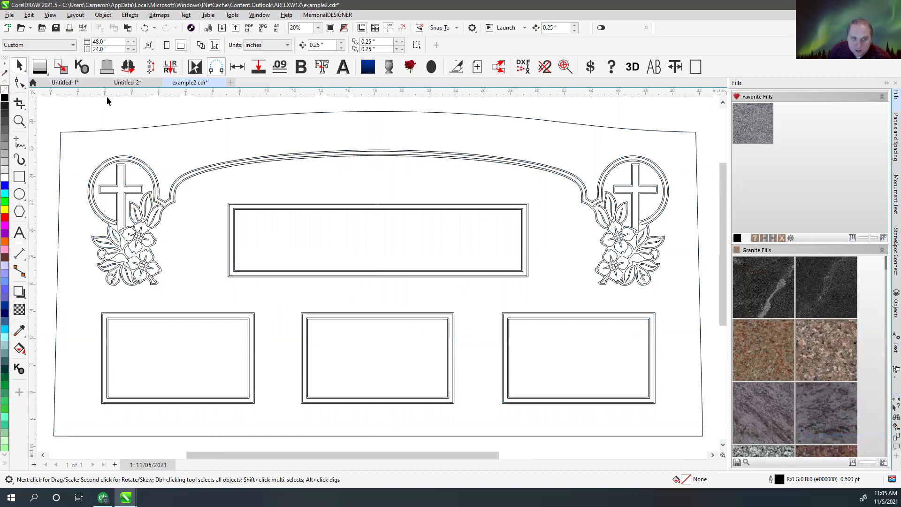
{"action": "key", "text": "ctrl+z"}
{"action": "key", "text": "ctrl+z"}
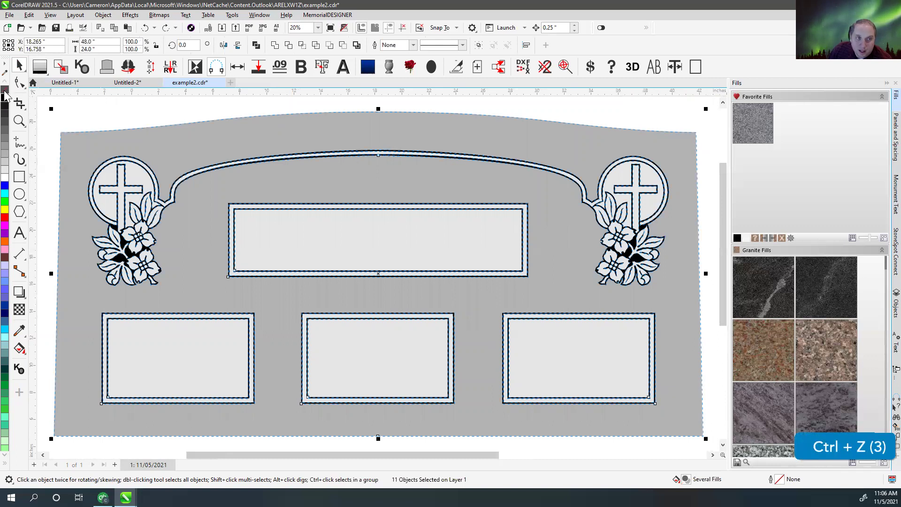
- Remove the fill and outlines from the selected design and fit it in view
{"action": "left_click", "coordinate": [9, 92]}
{"action": "right_click", "coordinate": [9, 92]}
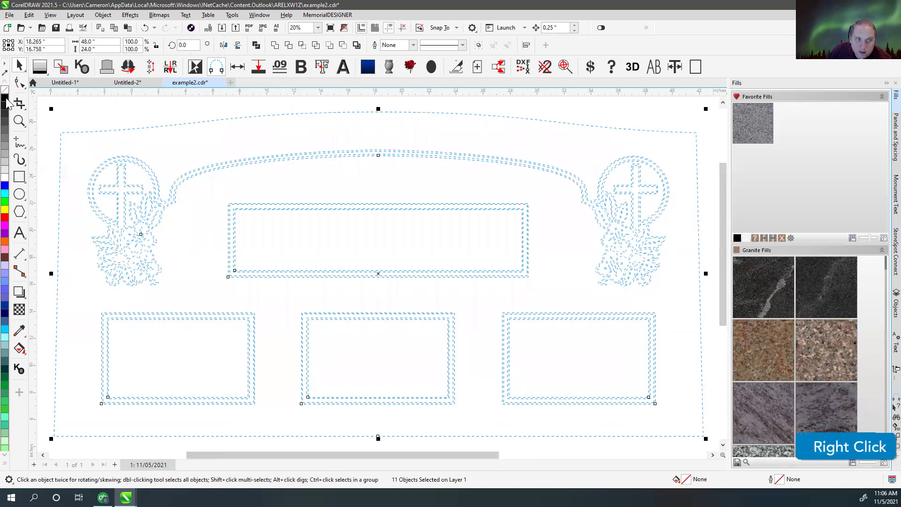
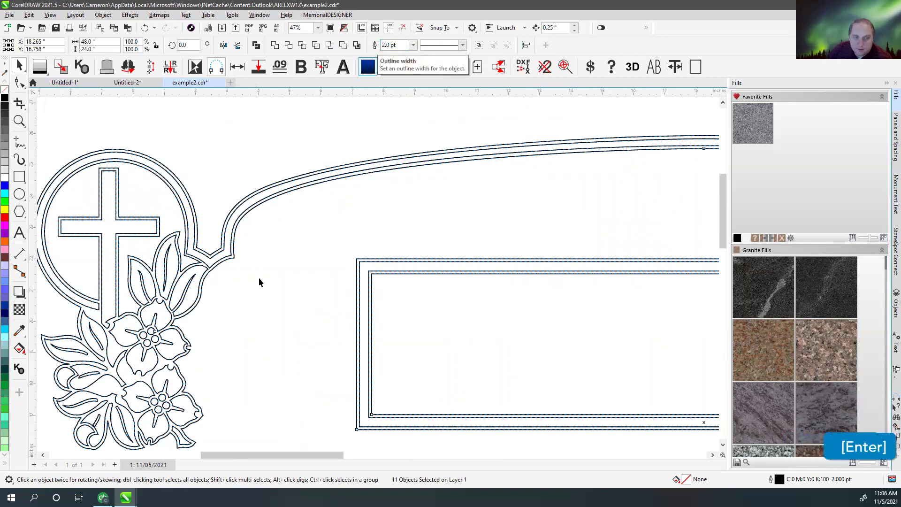
{"action": "scroll", "scroll_direction": "up", "scroll_amount": 3}
{"action": "scroll", "scroll_direction": "down", "scroll_amount": 3}
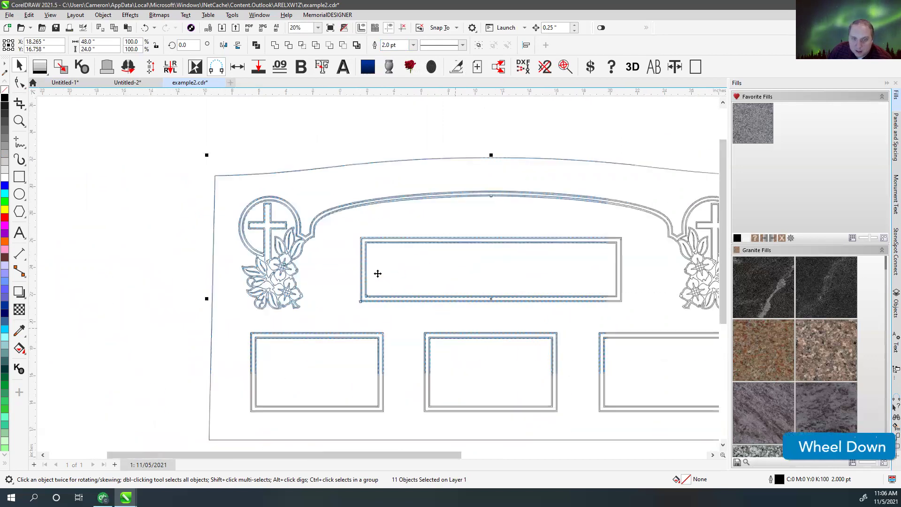
{"action": "scroll", "scroll_direction": "up", "scroll_amount": 3}
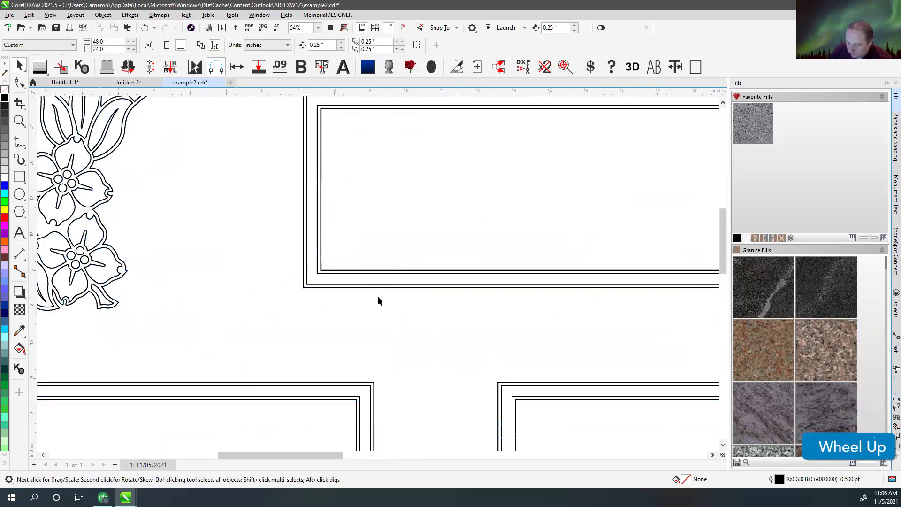
{"action": "key", "text": "F4"}
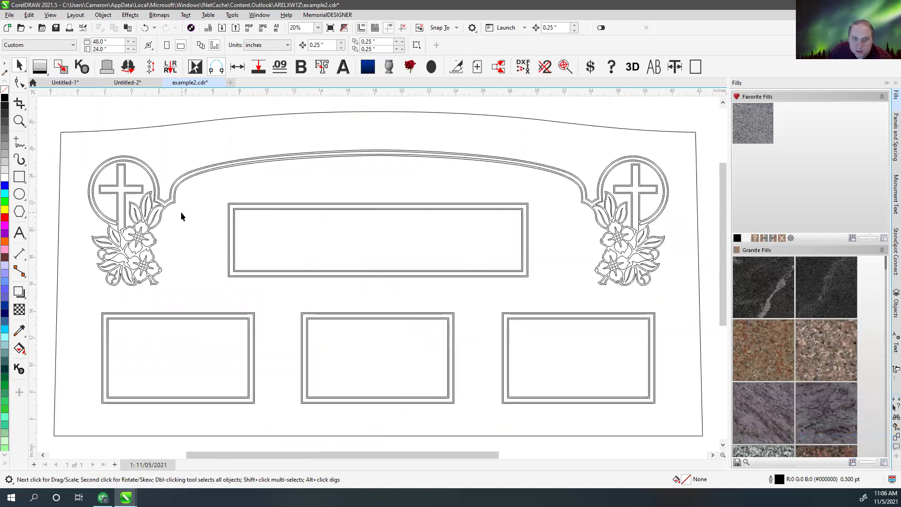
- Undo the removals and display the serp-top stone with its greyscale fills again
{"action": "left_click", "coordinate": [151, 119]}
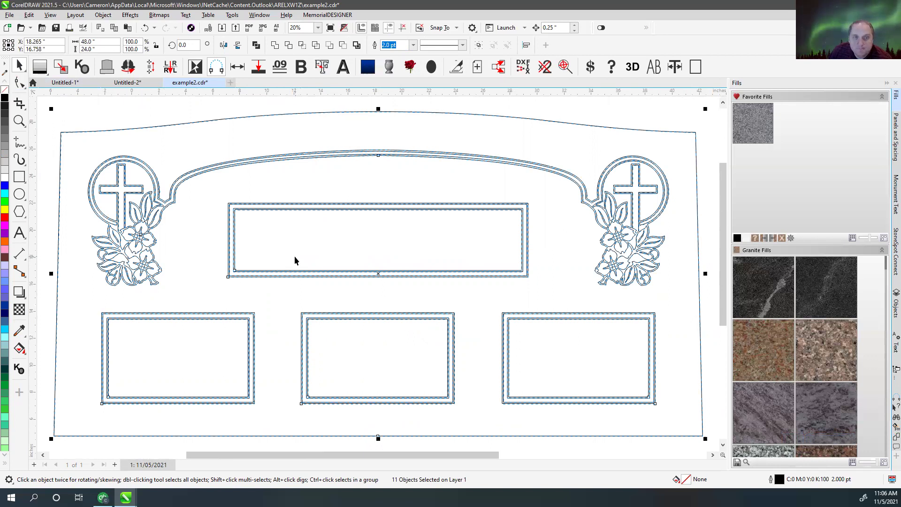
{"action": "left_click", "coordinate": [178, 113]}
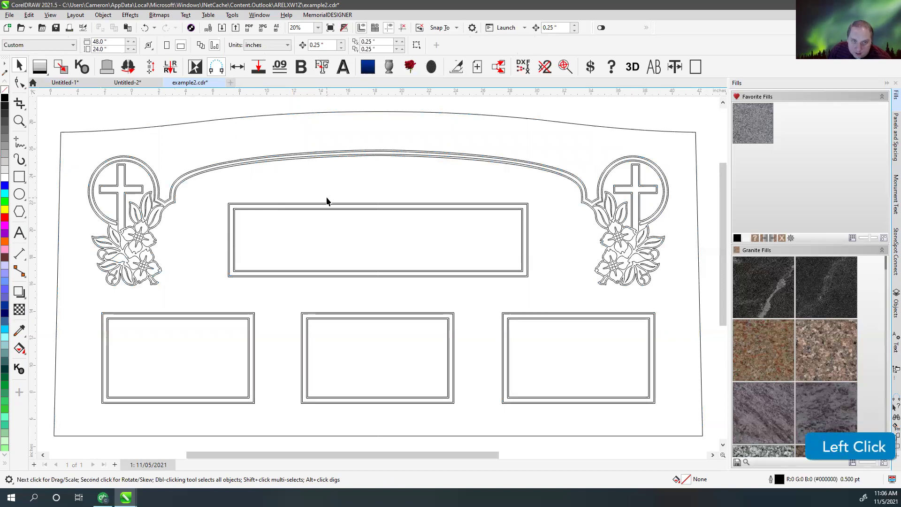
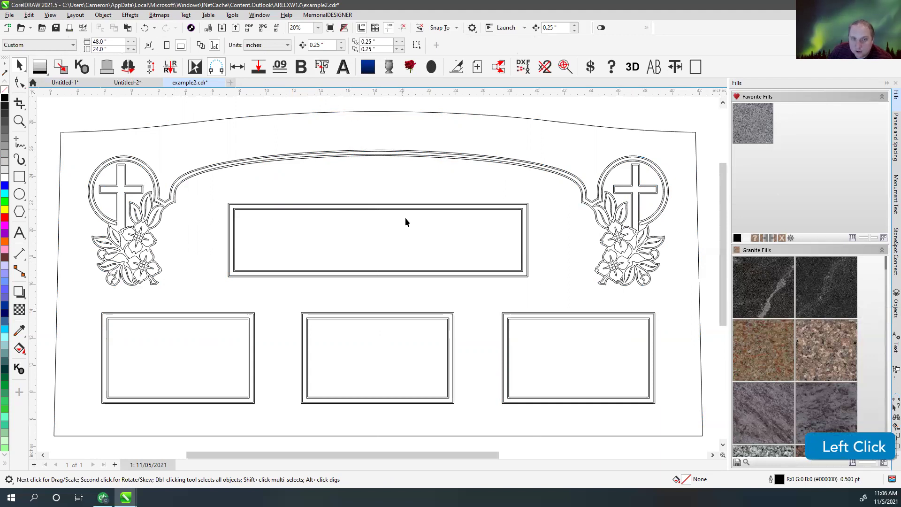
{"action": "scroll", "scroll_direction": "down", "scroll_amount": 3}
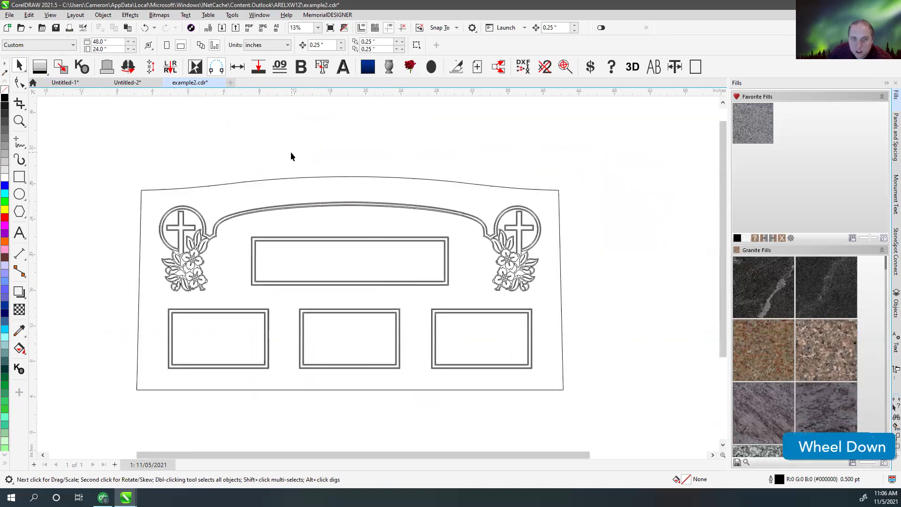
{"action": "left_click", "coordinate": [294, 154]}
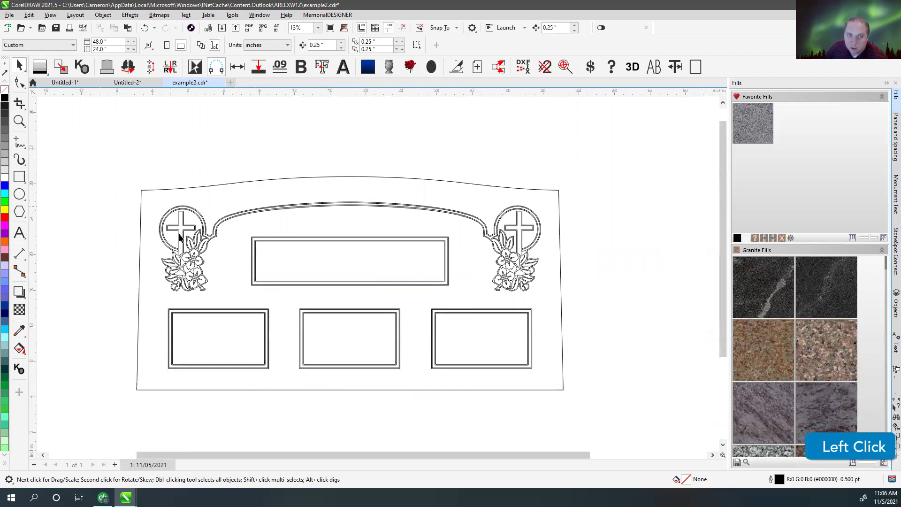
{"action": "key", "text": "ctrl+z"}
{"action": "key", "text": "ctrl+z"}
{"action": "key", "text": "ctrl+z"}
{"action": "key", "text": "ctrl+z"}
{"action": "key", "text": "ctrl+z"}
{"action": "key", "text": "ctrl+z"}
{"action": "key", "text": "ctrl+z"}
{"action": "left_click", "coordinate": [366, 157]}
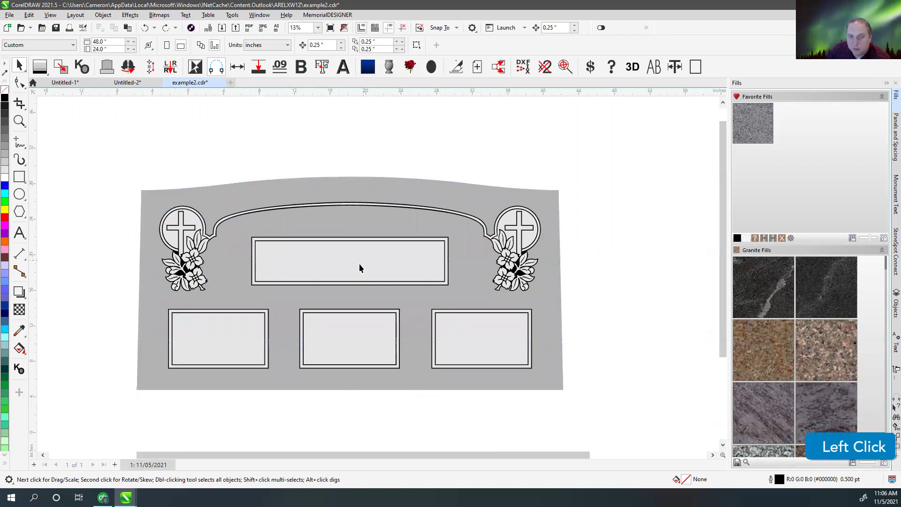
- Zoom to where the arched border meets the left emblem and node-select the 756-node border curve
{"action": "left_click", "coordinate": [367, 154]}
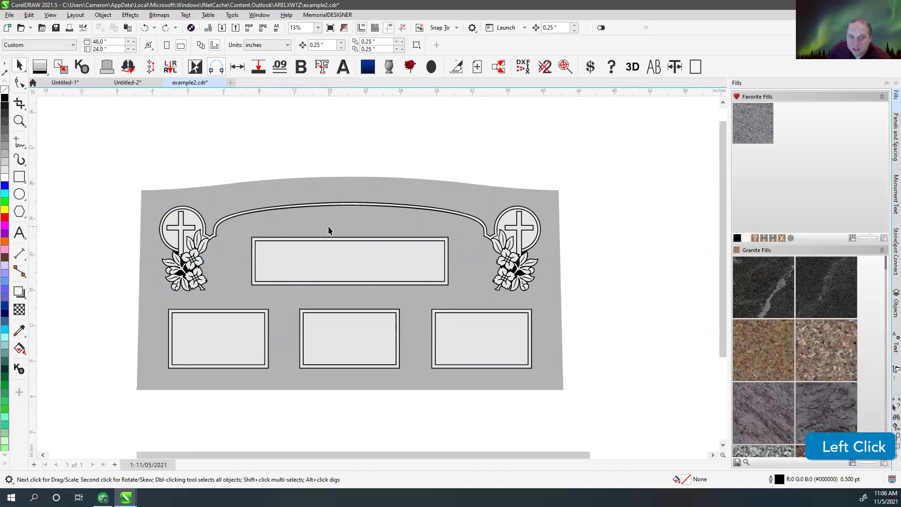
{"action": "scroll", "scroll_direction": "up", "scroll_amount": 3}
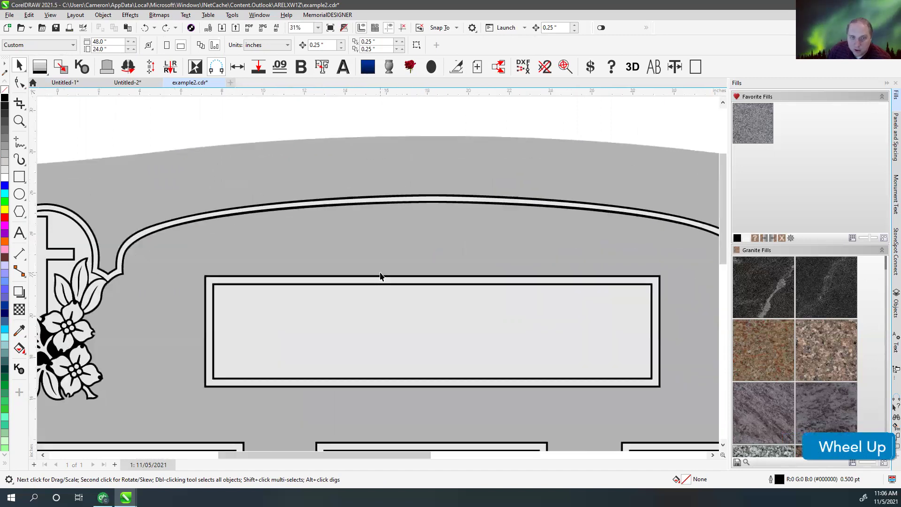
{"action": "scroll", "scroll_direction": "down", "scroll_amount": 3}
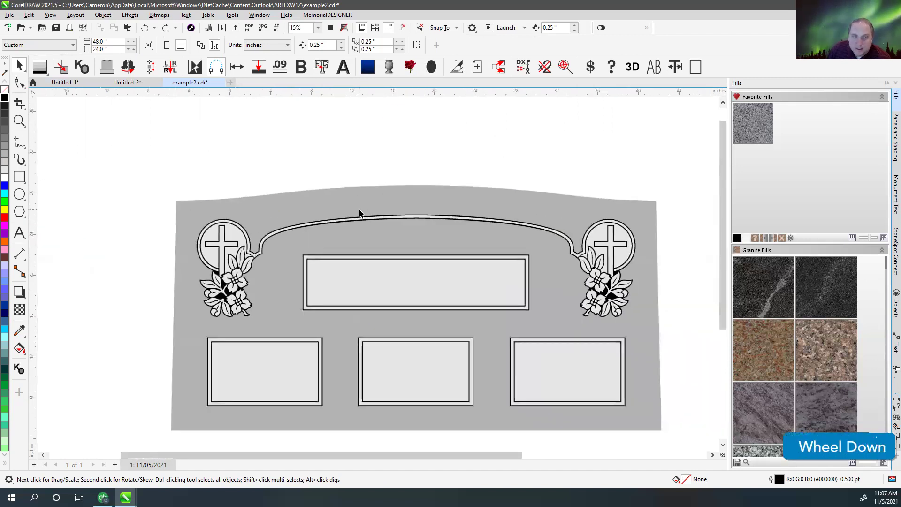
{"action": "scroll", "scroll_direction": "up", "scroll_amount": 3}
{"action": "left_click", "coordinate": [367, 135]}
{"action": "scroll", "scroll_direction": "down", "scroll_amount": 3}
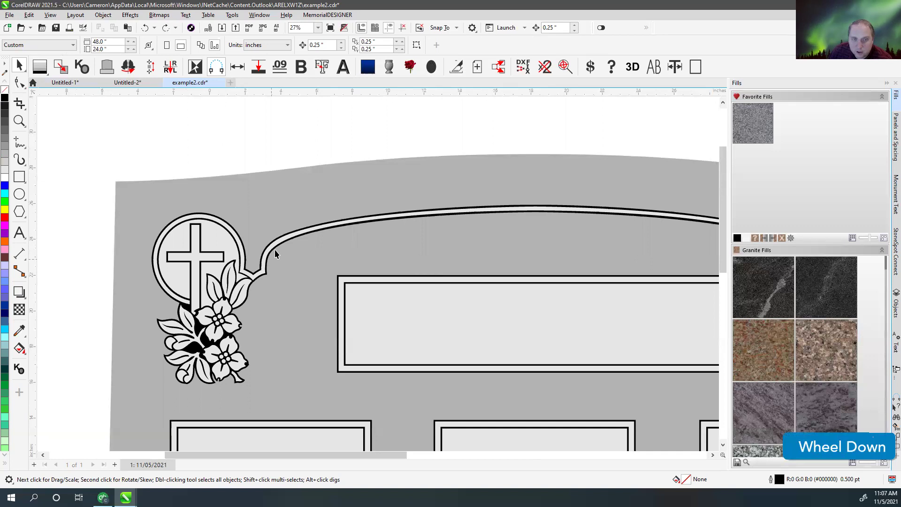
{"action": "scroll", "scroll_direction": "up", "scroll_amount": 3}
{"action": "left_click", "coordinate": [399, 257]}
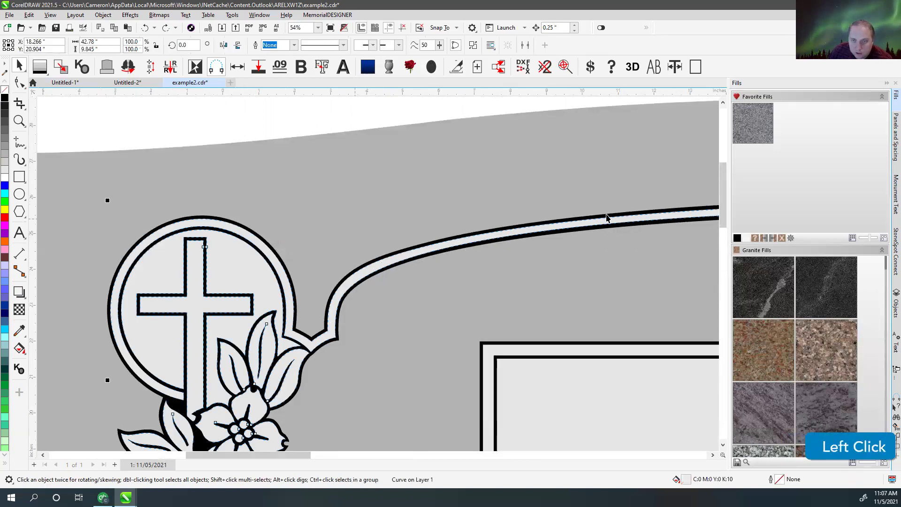
{"action": "scroll", "scroll_direction": "down", "scroll_amount": 3}
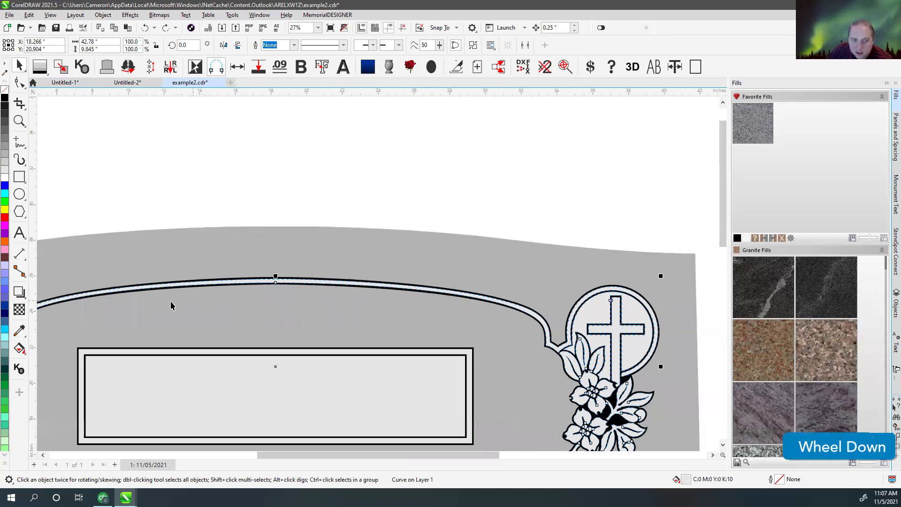
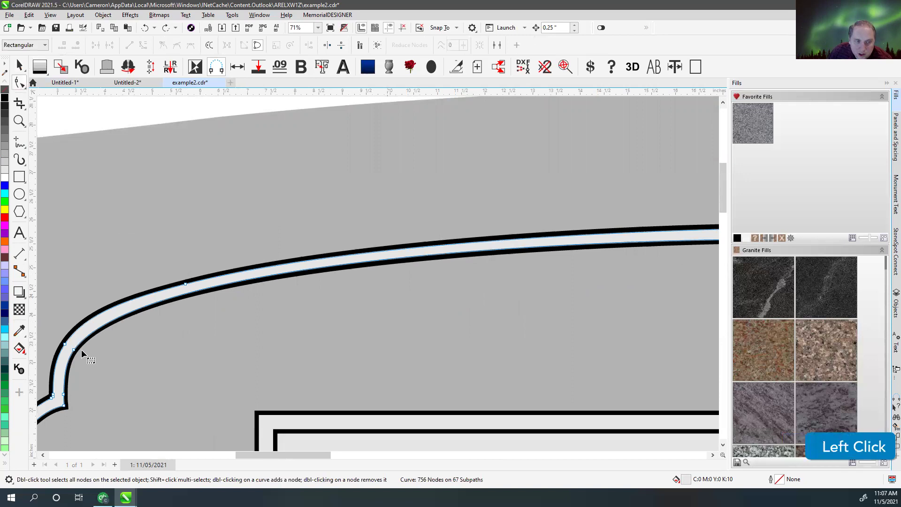
{"action": "scroll", "scroll_direction": "up", "scroll_amount": 3}
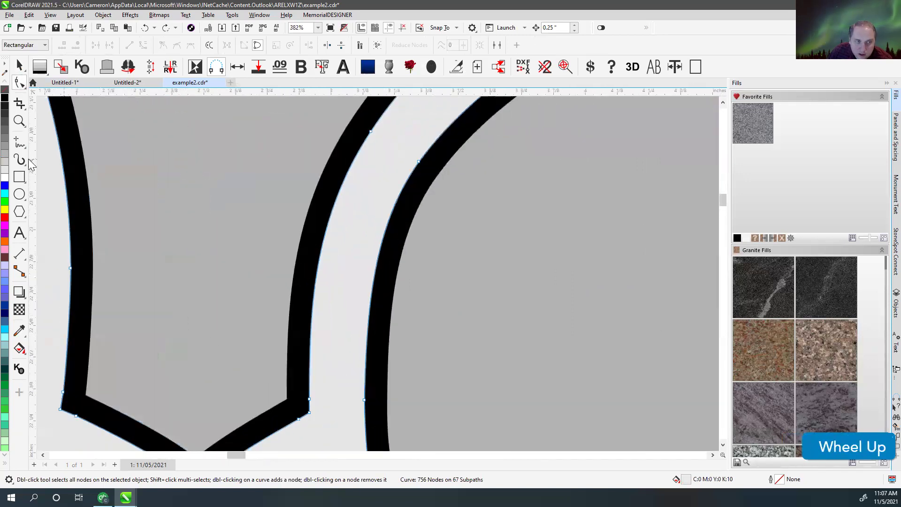
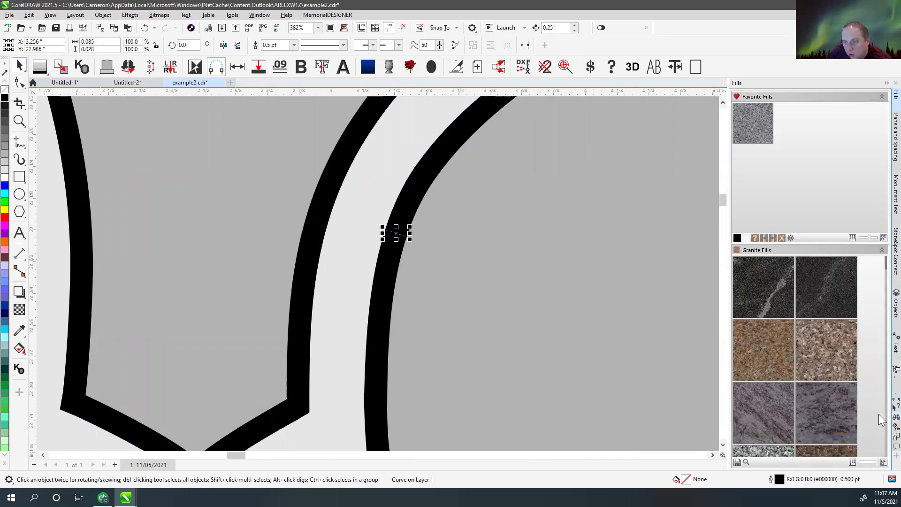
- With the Properties docker shown, draw a short 0.12 in line across the arched border band
{"action": "left_click", "coordinate": [883, 430]}
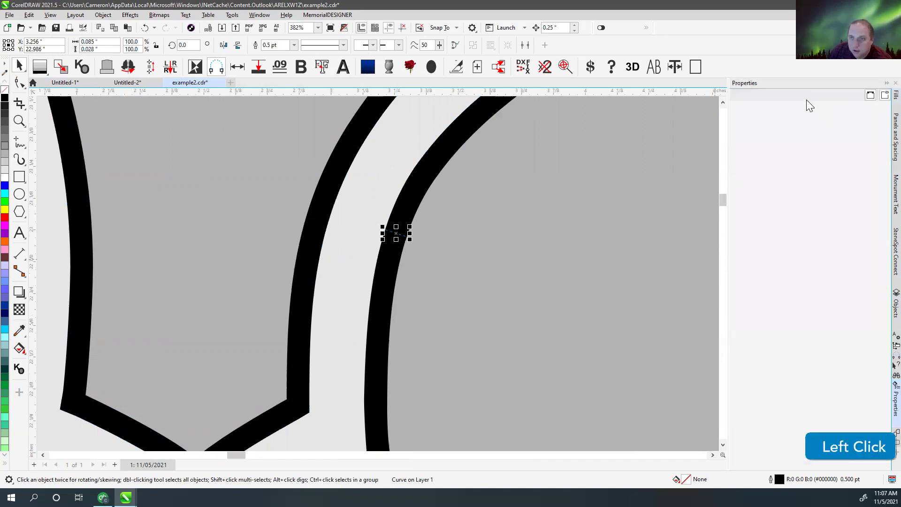
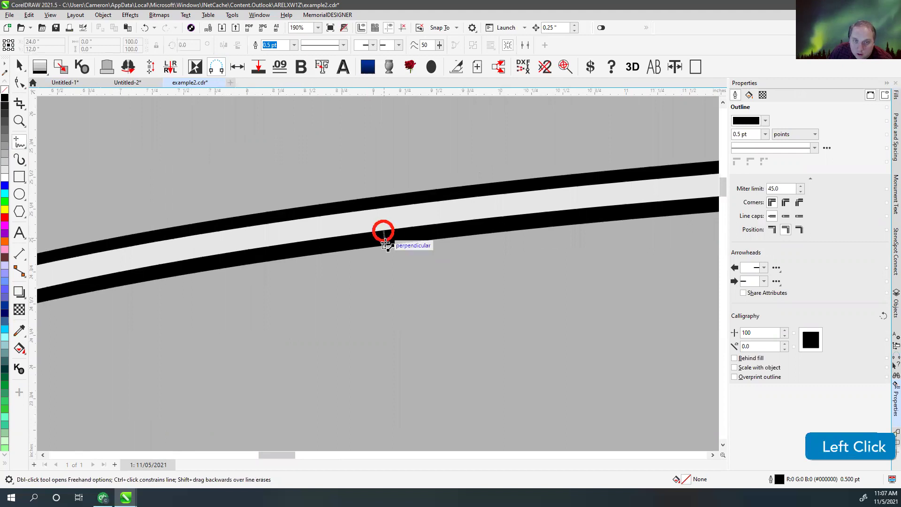
{"action": "left_click", "coordinate": [796, 99]}
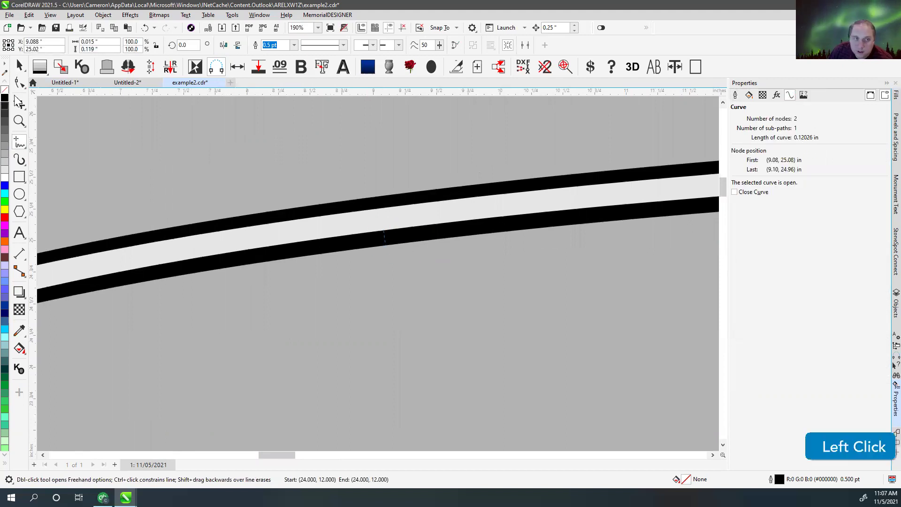
{"action": "scroll", "scroll_direction": "down", "scroll_amount": 3}
{"action": "scroll", "scroll_direction": "up", "scroll_amount": 3}
{"action": "key", "text": "Delete"}
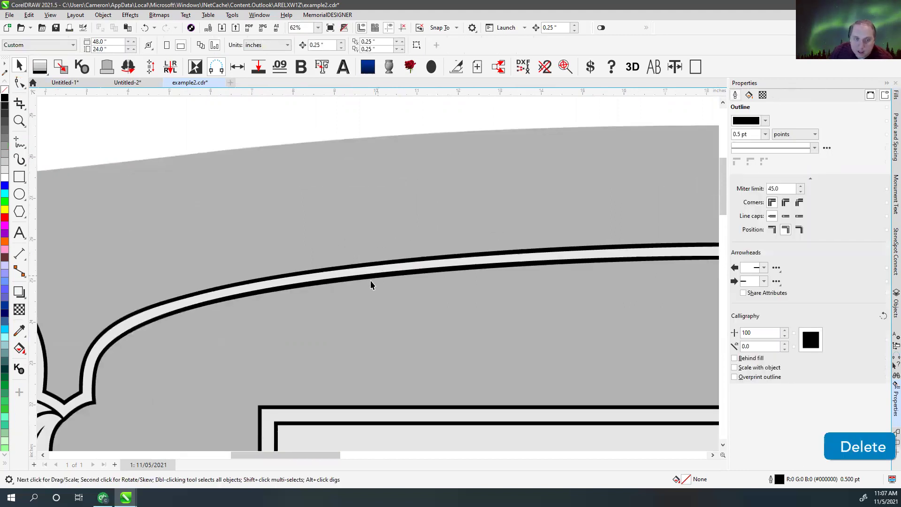
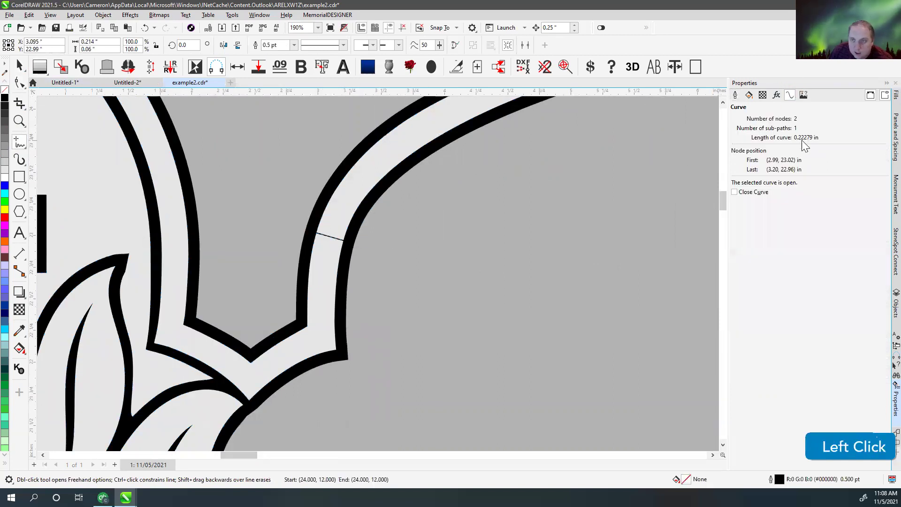
- Add short cross lines near the left junction where the border curves down, deleting a stray stroke
{"action": "scroll", "scroll_direction": "down", "scroll_amount": 3}
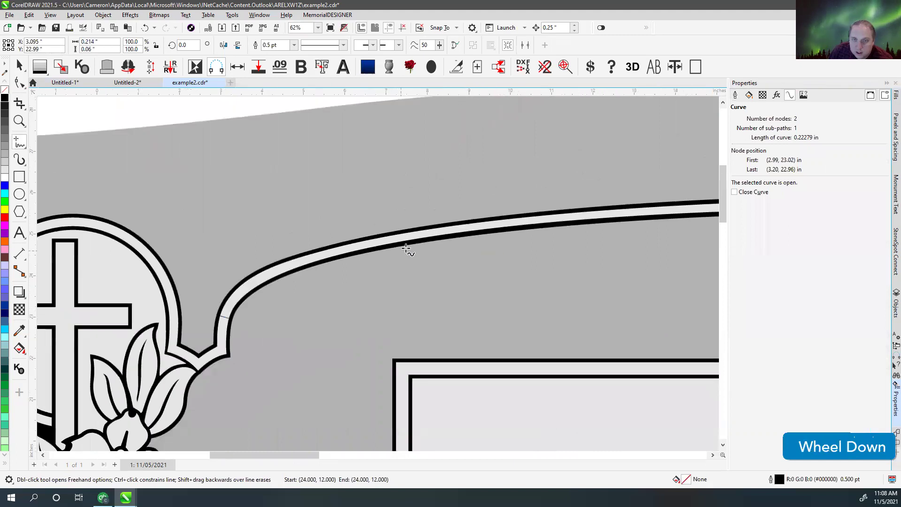
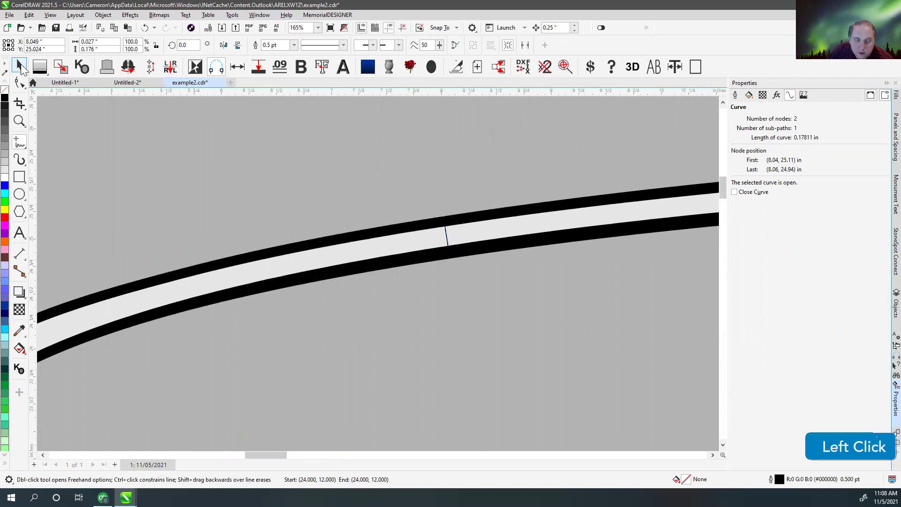
{"action": "scroll", "scroll_direction": "down", "scroll_amount": 3}
{"action": "key", "text": "Delete"}
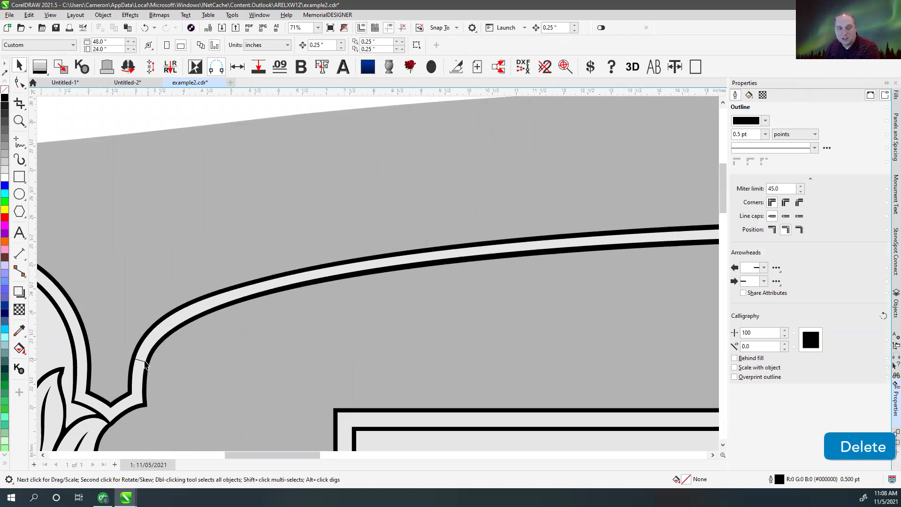
{"action": "left_click", "coordinate": [145, 363]}
{"action": "key", "text": "Delete"}
- Add the remaining cross lines along the arch and return to the Pick tool
{"action": "scroll", "scroll_direction": "down", "scroll_amount": 3}
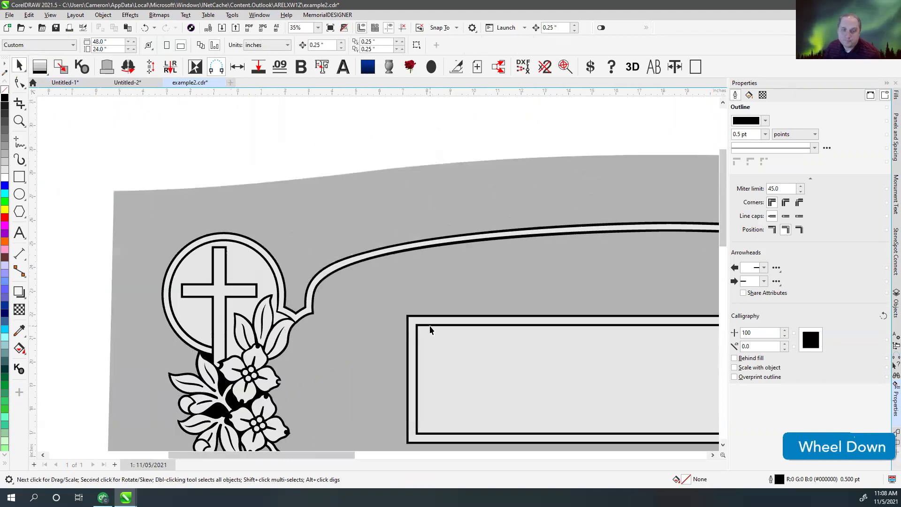
{"action": "scroll", "scroll_direction": "up", "scroll_amount": 3}
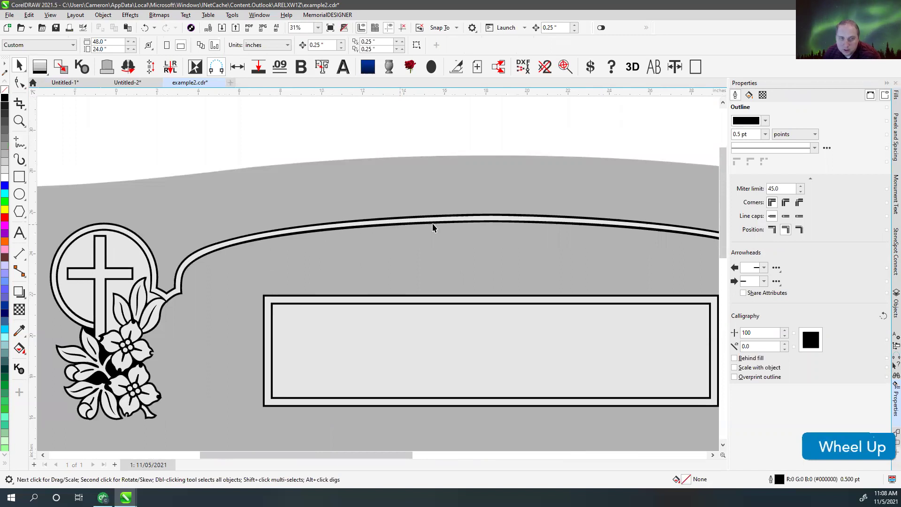
{"action": "scroll", "scroll_direction": "down", "scroll_amount": 3}
{"action": "left_click", "coordinate": [248, 180]}
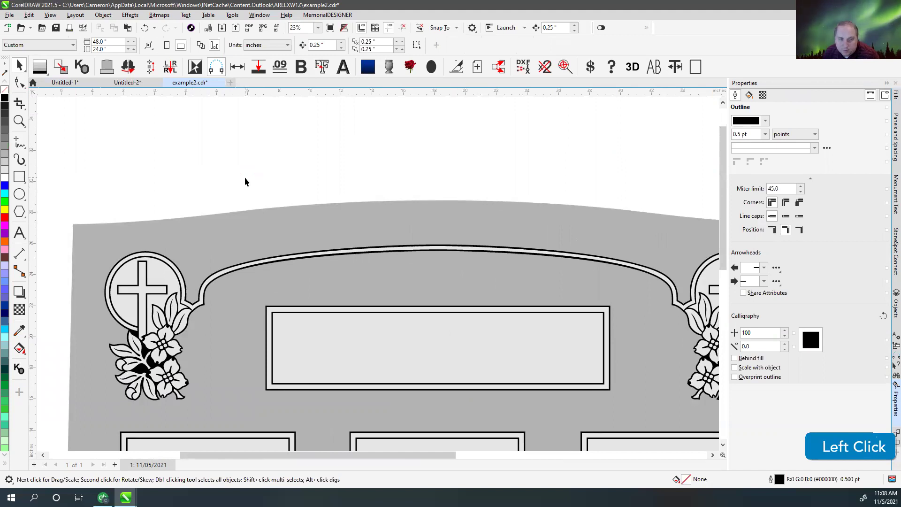
{"action": "left_click", "coordinate": [248, 180]}
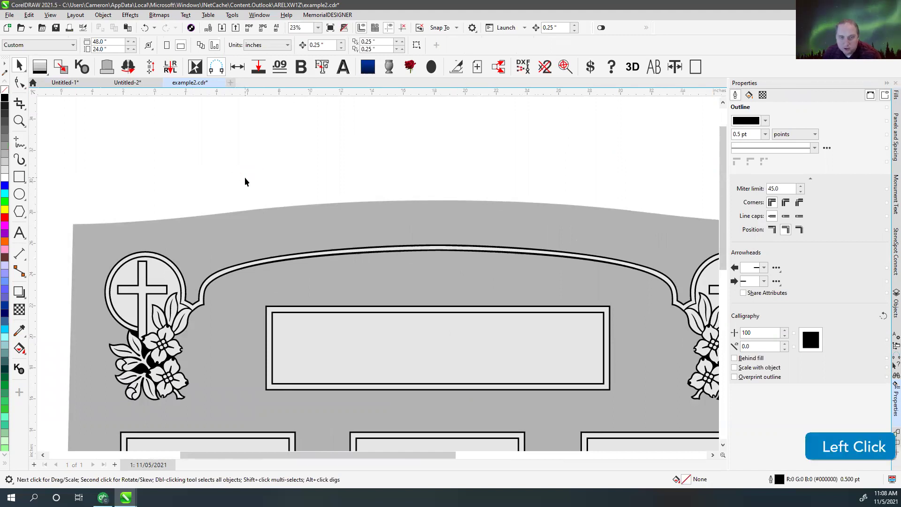
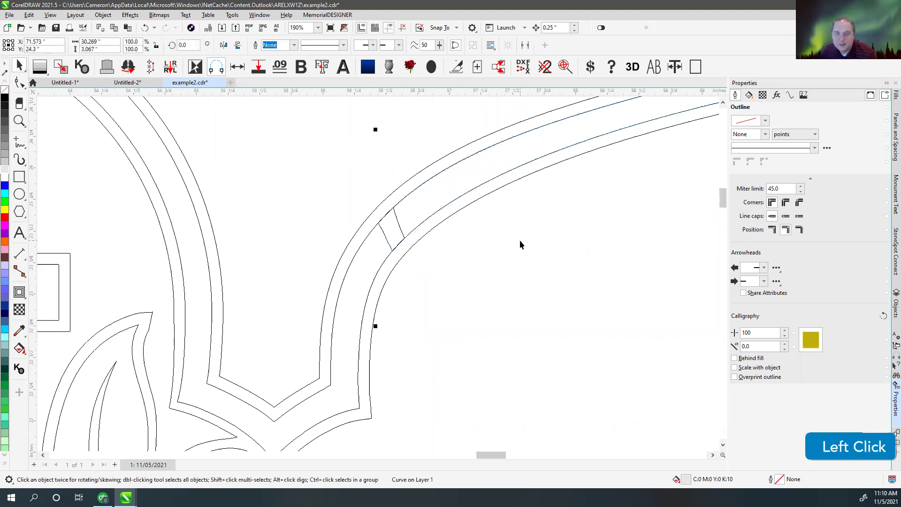
- Weld the small slice into the arched border so the band runs unbroken, then deselect
{"action": "scroll", "scroll_direction": "up", "scroll_amount": 3}
{"action": "left_click", "coordinate": [306, 255]}
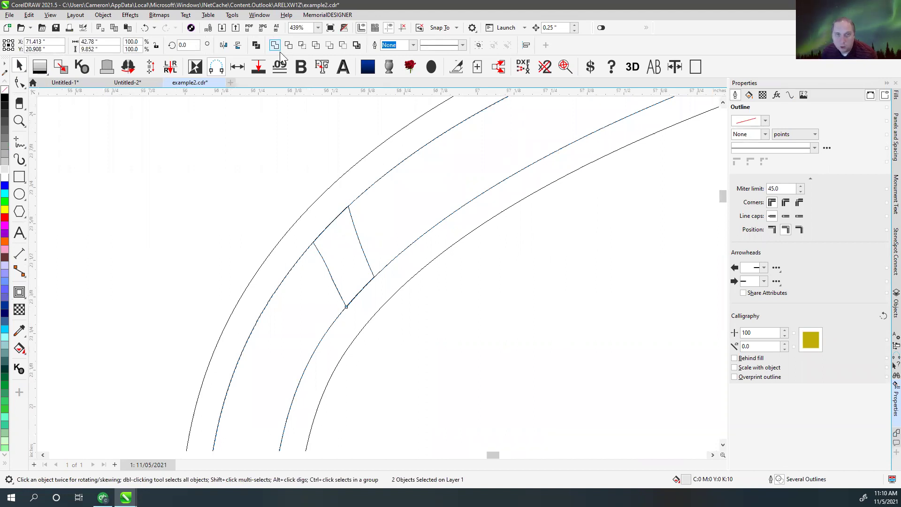
{"action": "left_click", "coordinate": [279, 50]}
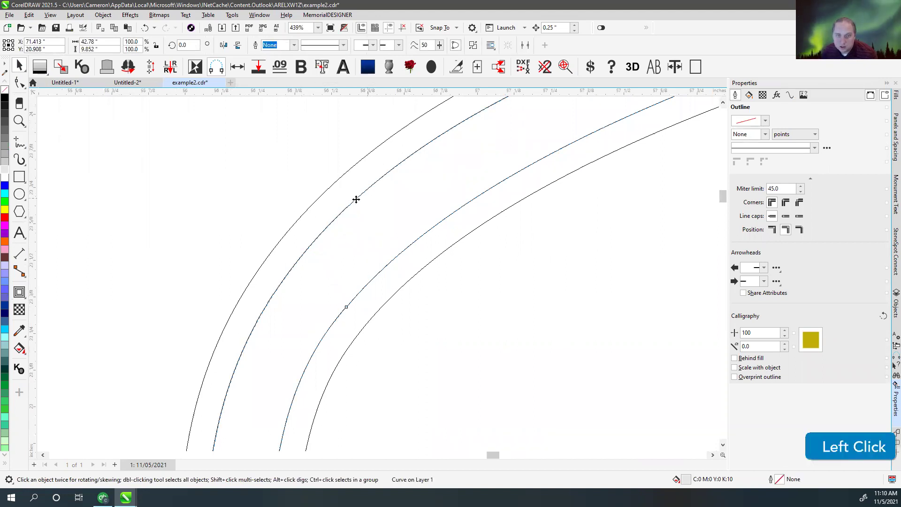
{"action": "scroll", "scroll_direction": "down", "scroll_amount": 3}
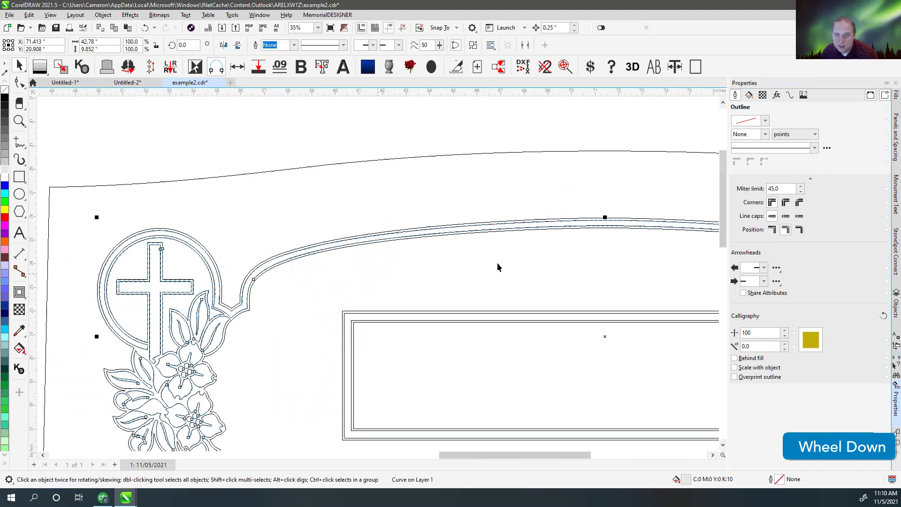
{"action": "scroll", "scroll_direction": "up", "scroll_amount": 3}
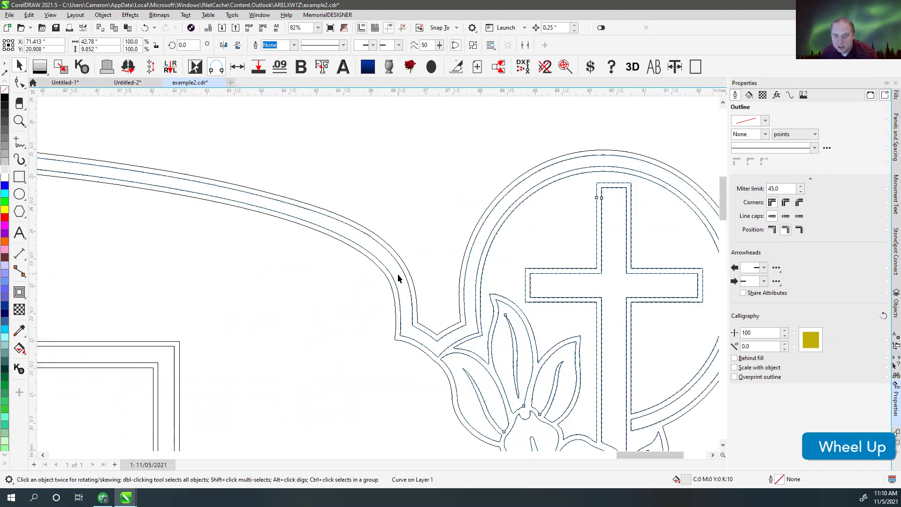
{"action": "left_click", "coordinate": [330, 181]}
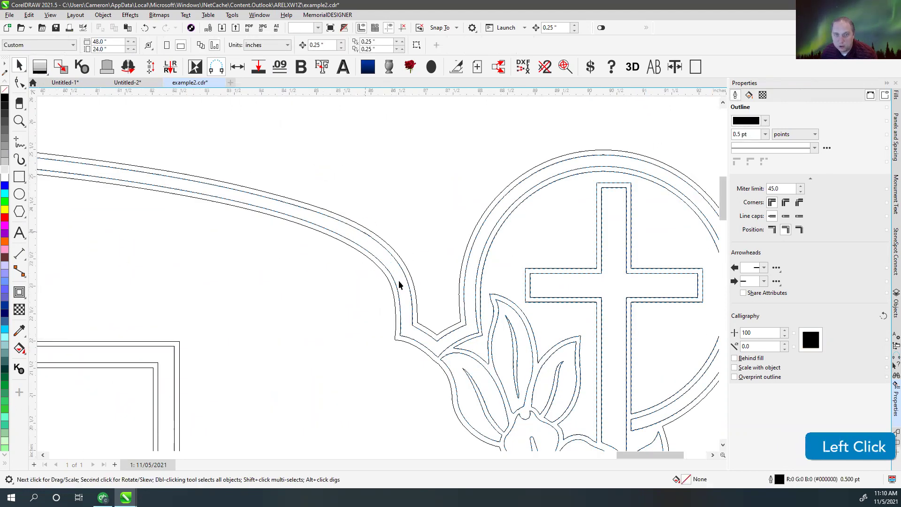
- Return to Enhanced view with both whole stones fitted on screen, nothing selected
{"action": "scroll", "scroll_direction": "down", "scroll_amount": 3}
{"action": "key", "text": "v"}
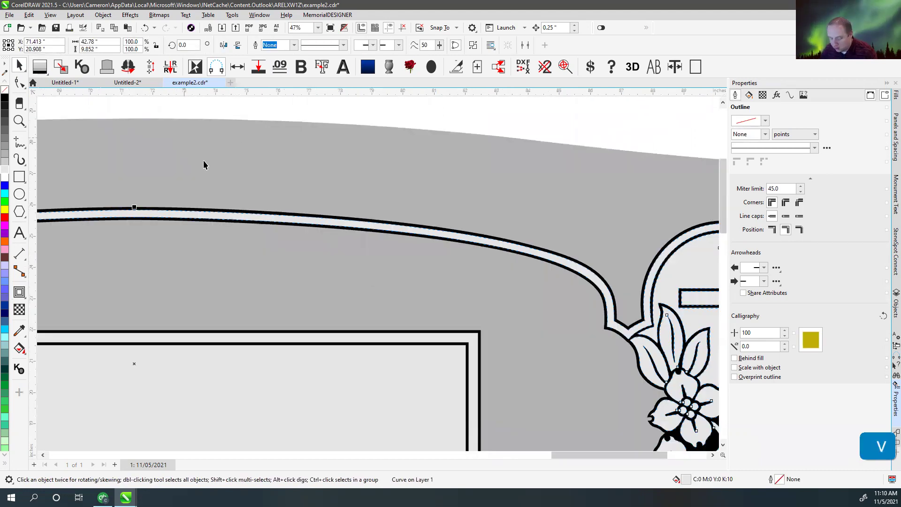
{"action": "key", "text": "F4"}
{"action": "left_click", "coordinate": [356, 175]}
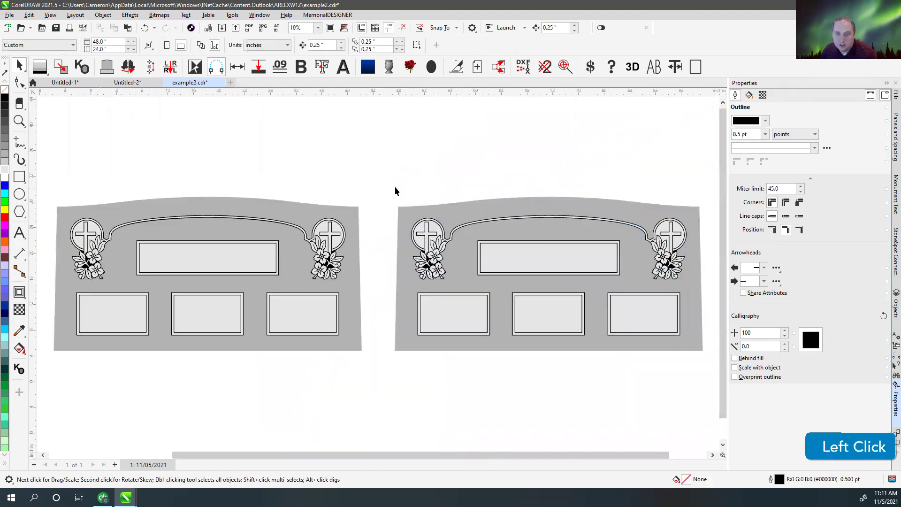
{"action": "key", "text": "shift+F2"}
{"action": "left_click", "coordinate": [284, 113]}
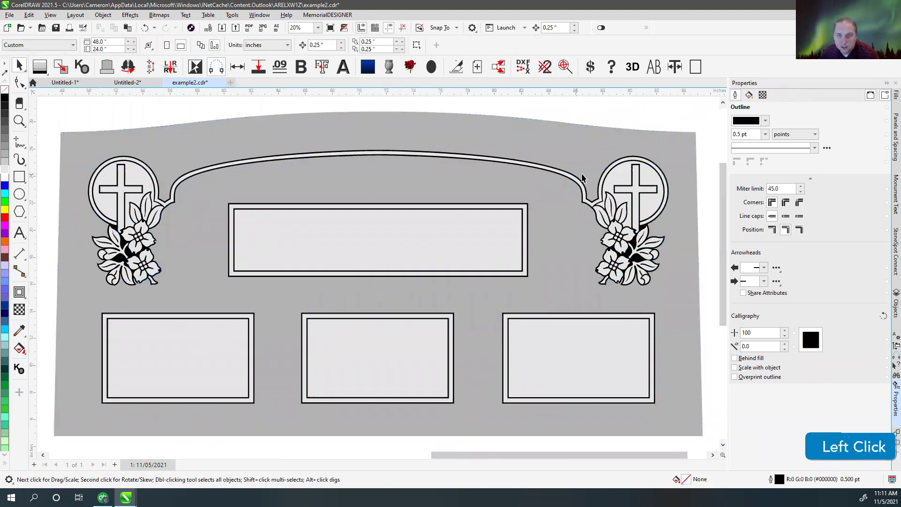
{"action": "left_click", "coordinate": [149, 116]}
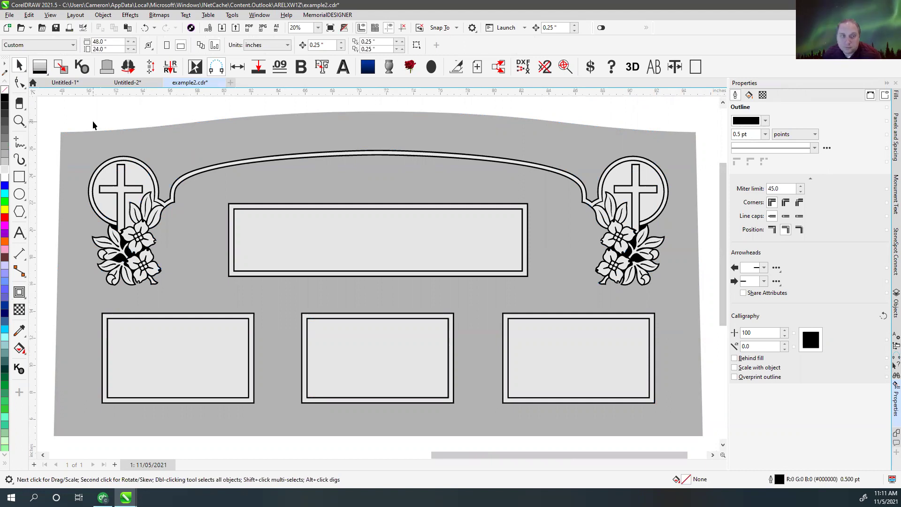
{"action": "left_click", "coordinate": [110, 129]}
{"action": "scroll", "scroll_direction": "up", "scroll_amount": 3}
{"action": "scroll", "scroll_direction": "down", "scroll_amount": 3}
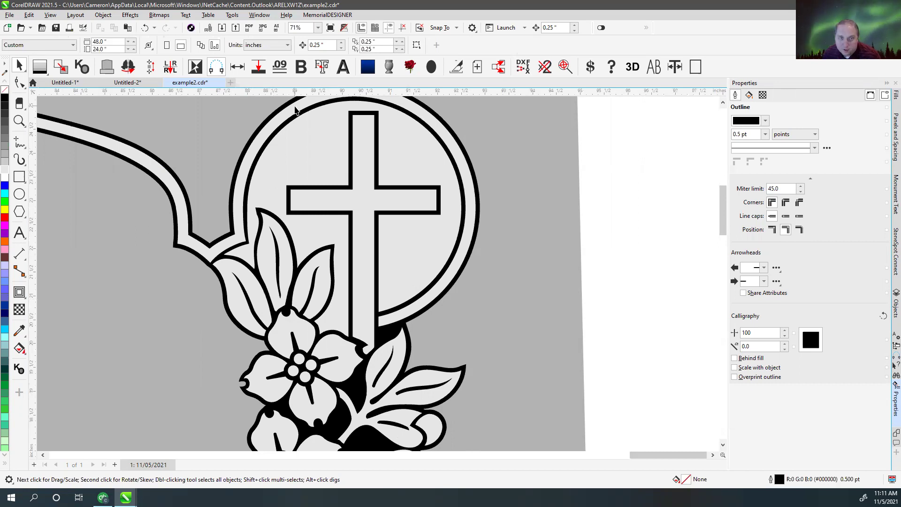
- Break apart the emblem outlines and combine each circle with its cross into a solid black cut-out
{"action": "left_click", "coordinate": [298, 110]}
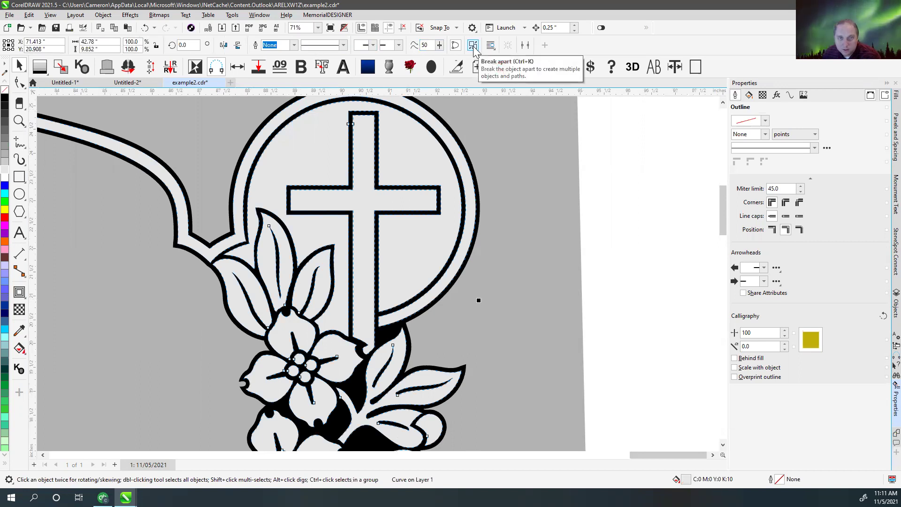
{"action": "left_click", "coordinate": [478, 50]}
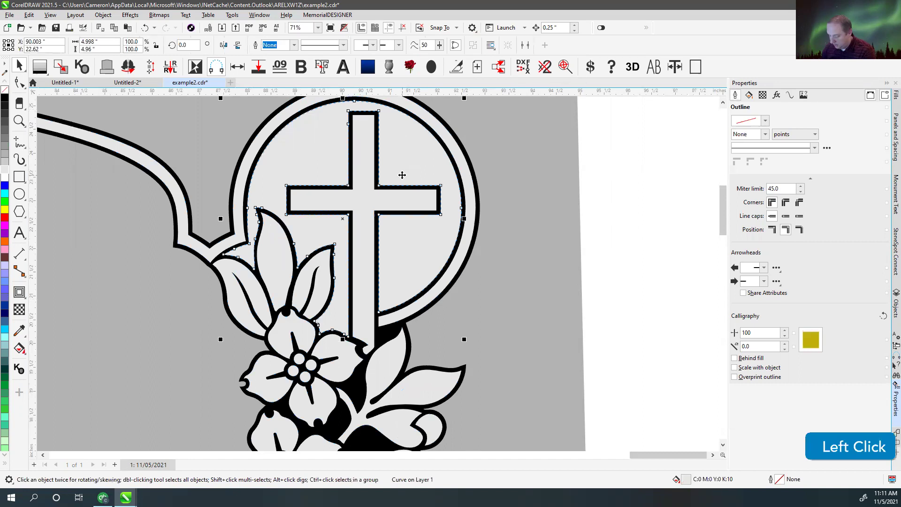
{"action": "key", "text": "Delete"}
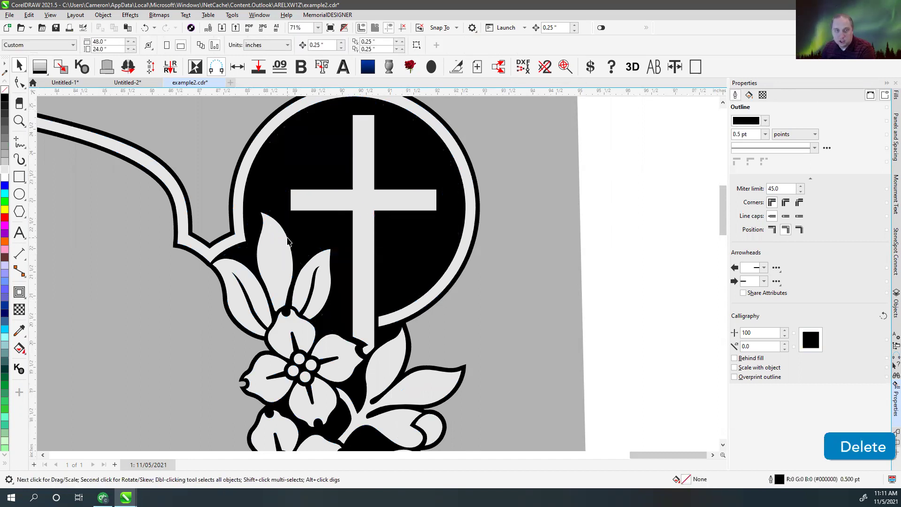
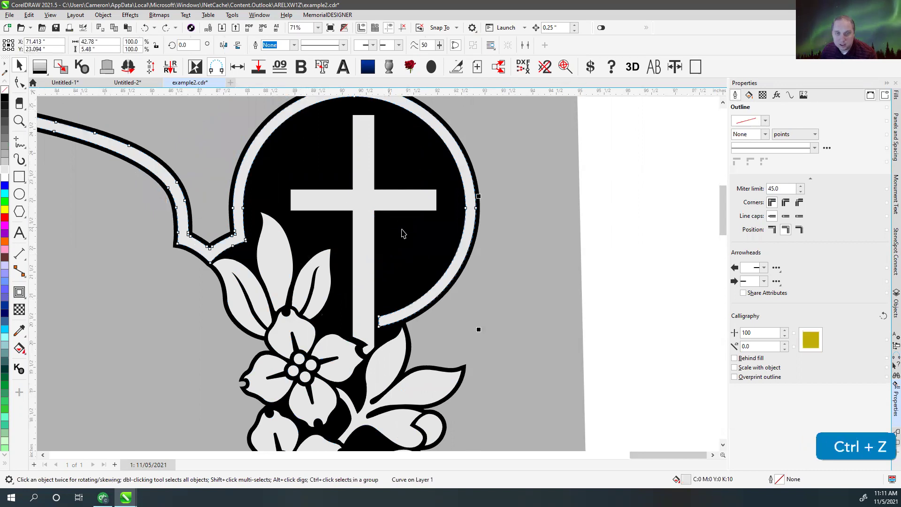
{"action": "key", "text": "v"}
{"action": "key", "text": "v"}
{"action": "key", "text": "ctrl+z"}
{"action": "key", "text": "v"}
{"action": "key", "text": "v"}
{"action": "left_click", "coordinate": [496, 175]}
{"action": "key", "text": "Delete"}
{"action": "key", "text": "v"}
{"action": "key", "text": "v"}
- Add an Outside contour to the emblem border and inspect it in Wireframe, undoing stray deletes
{"action": "left_click", "coordinate": [410, 307]}
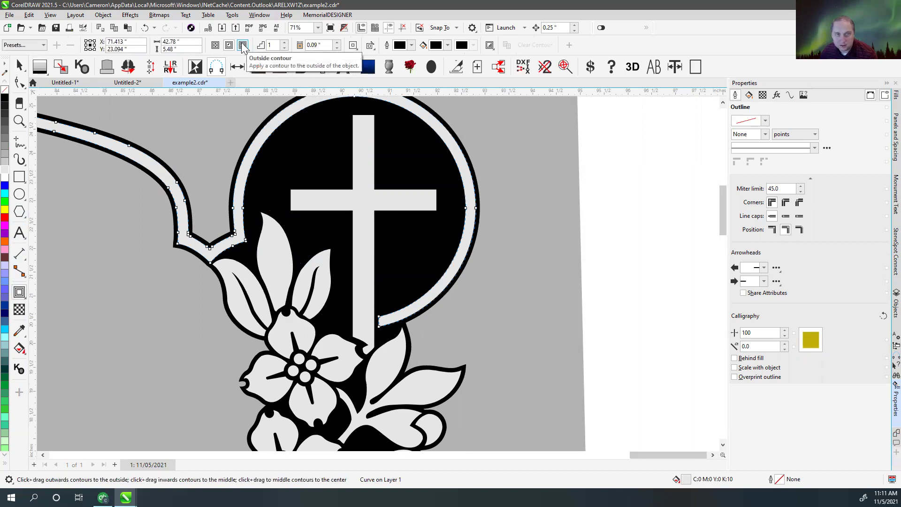
{"action": "left_click", "coordinate": [246, 46]}
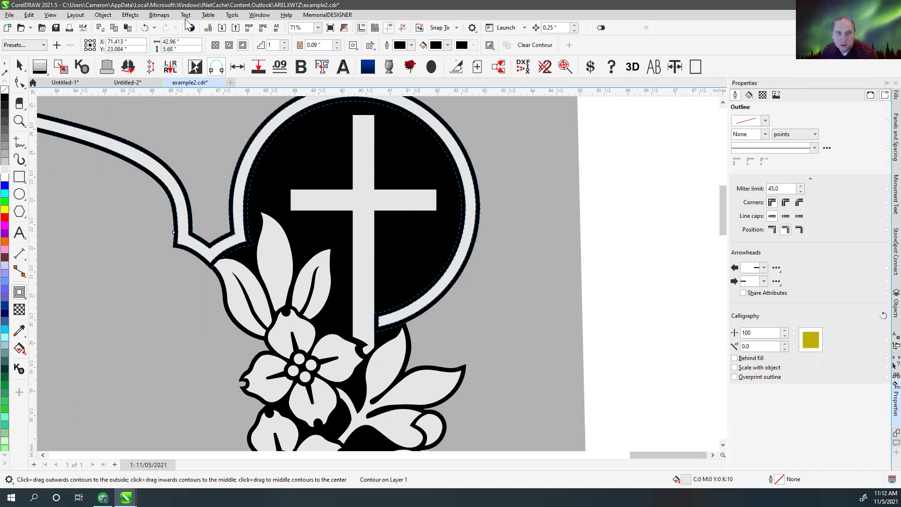
{"action": "left_click", "coordinate": [163, 19]}
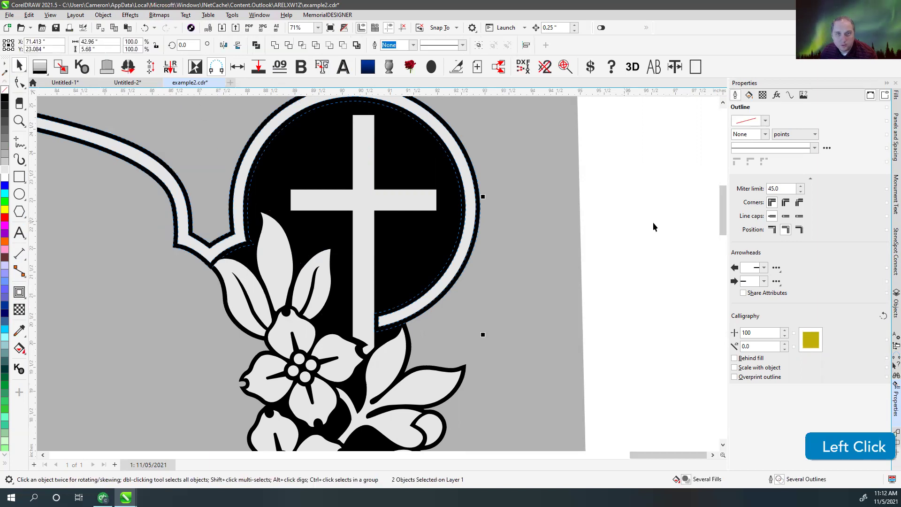
{"action": "key", "text": "v"}
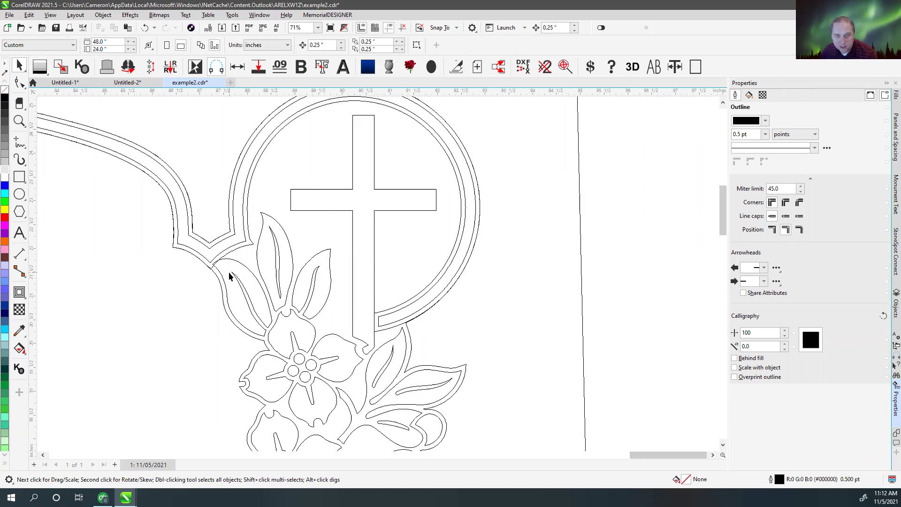
{"action": "left_click", "coordinate": [385, 314]}
{"action": "scroll", "scroll_direction": "down", "scroll_amount": 3}
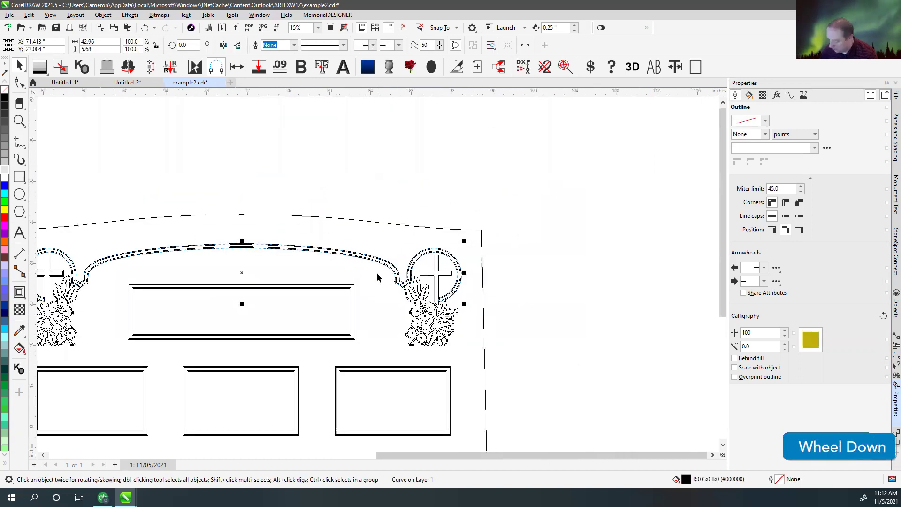
{"action": "key", "text": "Delete"}
{"action": "key", "text": "ctrl+z"}
{"action": "key", "text": "ctrl+z"}
{"action": "key", "text": "ctrl+z"}
{"action": "scroll", "scroll_direction": "up", "scroll_amount": 3}
{"action": "key", "text": "ctrl+z"}
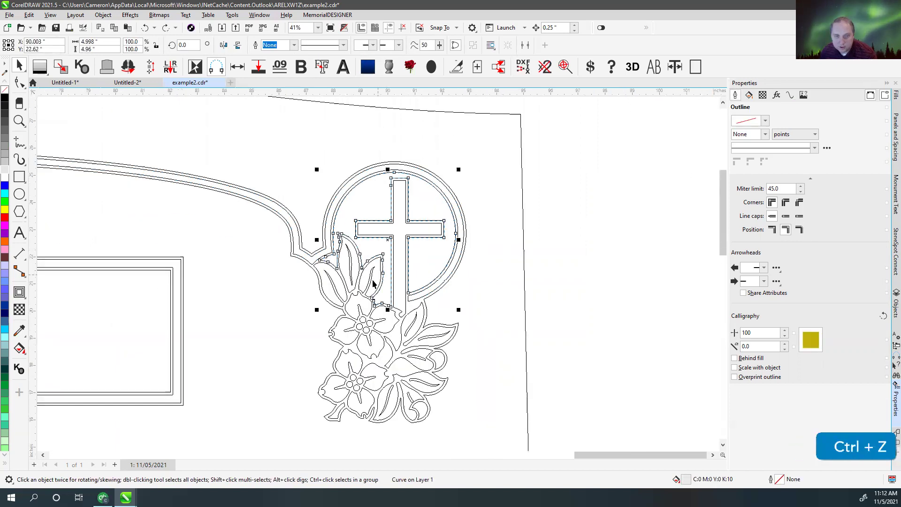
{"action": "scroll", "scroll_direction": "up", "scroll_amount": 3}
- Check the leaf outlines and the second contour, switching between filled and Wireframe views
{"action": "left_click", "coordinate": [575, 266]}
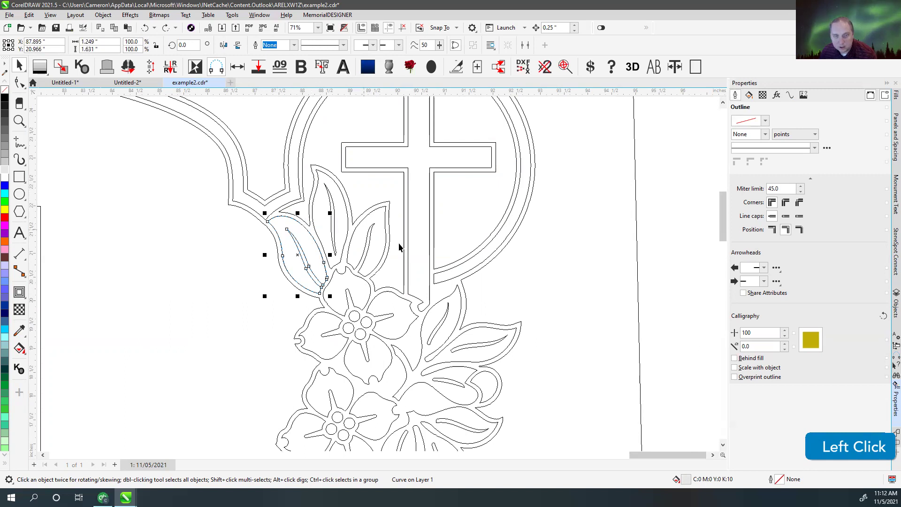
{"action": "scroll", "scroll_direction": "down", "scroll_amount": 3}
{"action": "left_click", "coordinate": [342, 178]}
{"action": "key", "text": "v"}
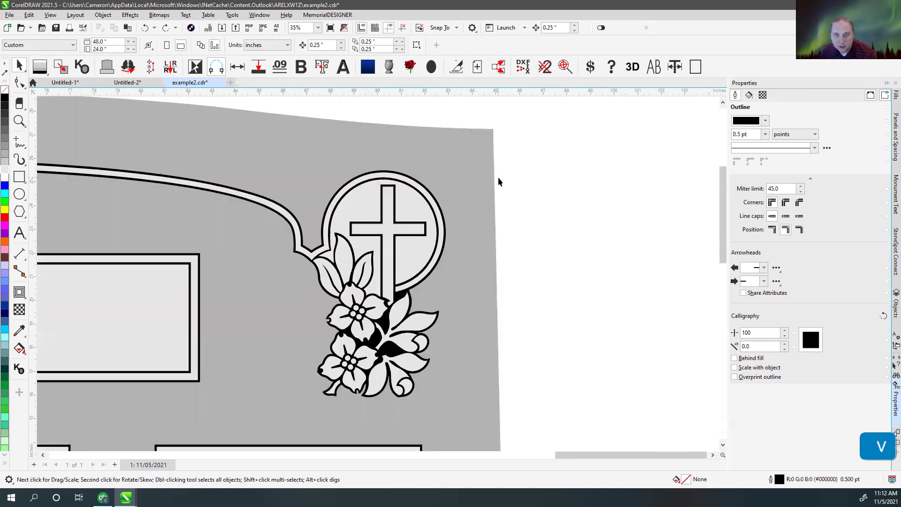
{"action": "left_click", "coordinate": [369, 203]}
{"action": "key", "text": "Delete"}
{"action": "left_click", "coordinate": [388, 253]}
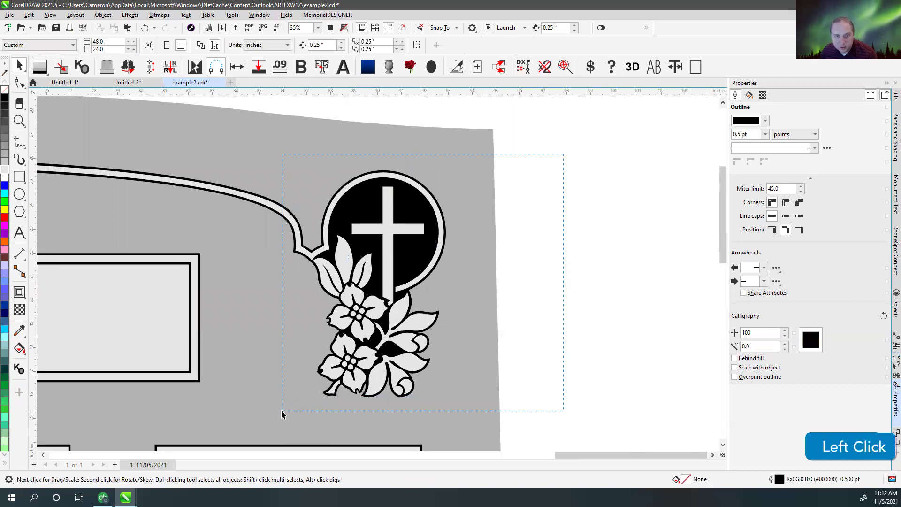
{"action": "left_click", "coordinate": [306, 251]}
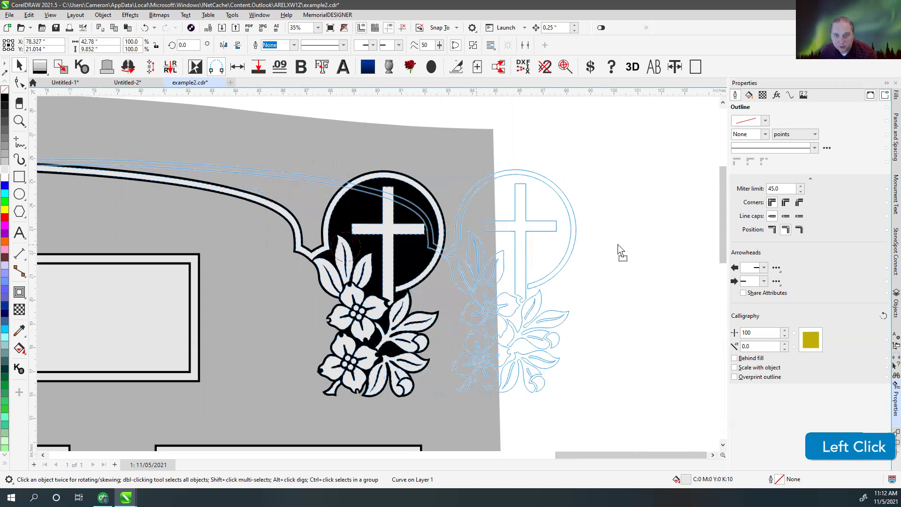
{"action": "key", "text": "ctrl+z"}
{"action": "scroll", "scroll_direction": "up", "scroll_amount": 3}
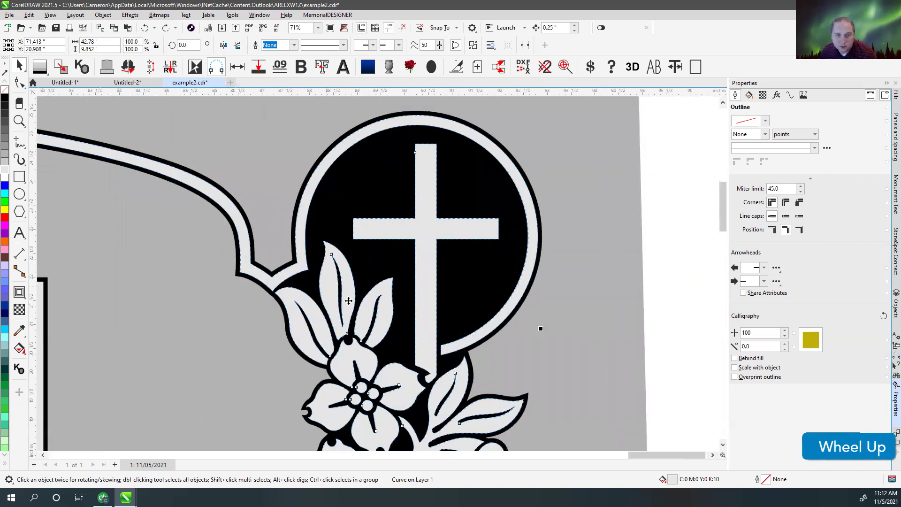
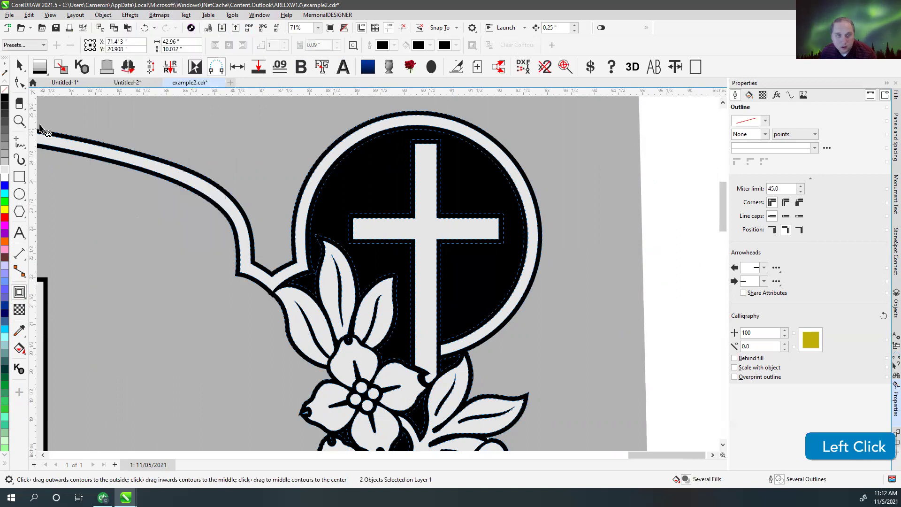
{"action": "scroll", "scroll_direction": "down", "scroll_amount": 3}
{"action": "key", "text": "v"}
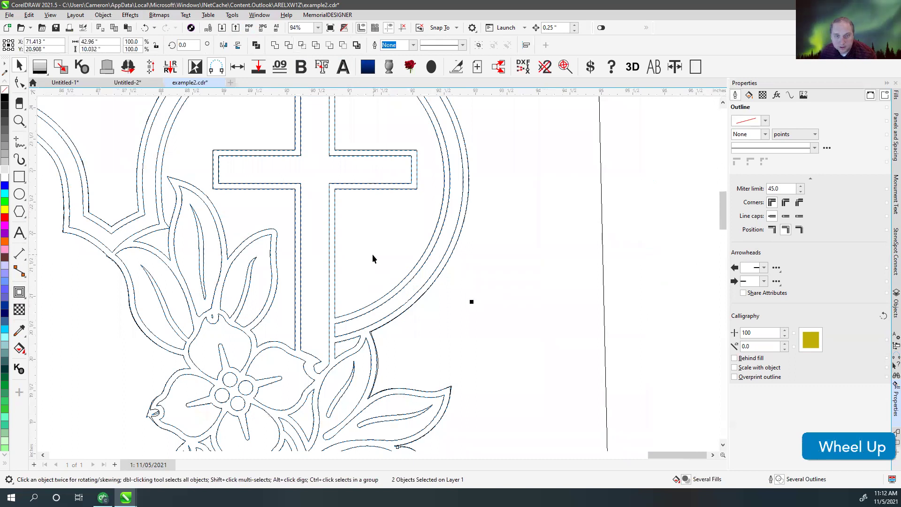
{"action": "scroll", "scroll_direction": "up", "scroll_amount": 3}
{"action": "left_click", "coordinate": [383, 240]}
{"action": "scroll", "scroll_direction": "down", "scroll_amount": 3}
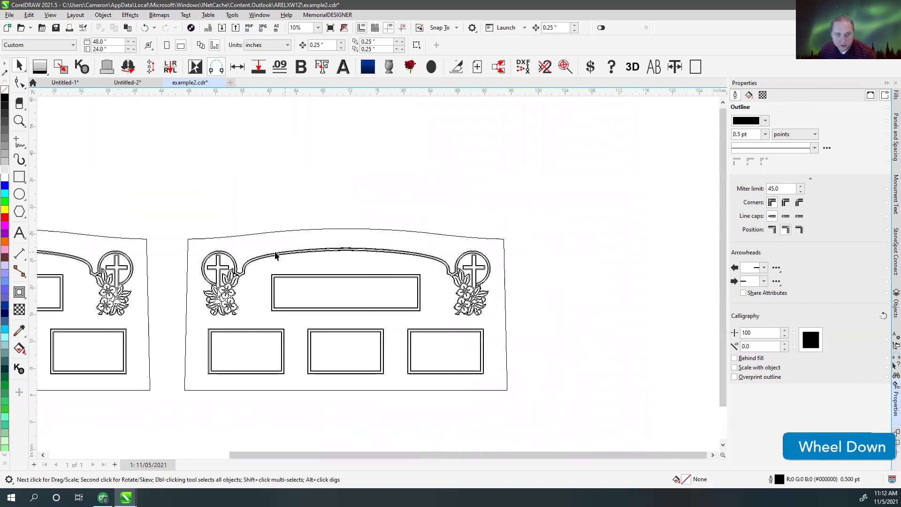
- Shape the border into the first cross-flower emblem circle and remove the overlapping piece
{"action": "scroll", "scroll_direction": "up", "scroll_amount": 3}
{"action": "left_click", "coordinate": [350, 264]}
{"action": "key", "text": "v"}
{"action": "left_click", "coordinate": [382, 144]}
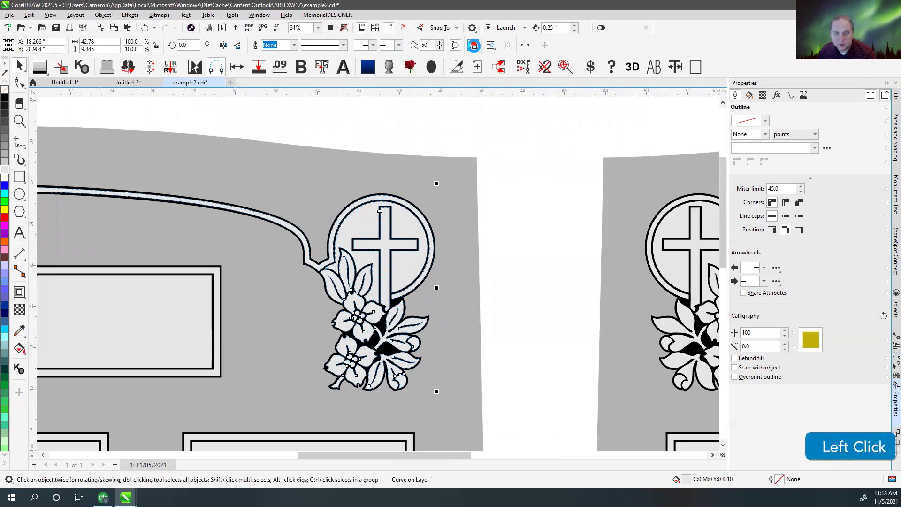
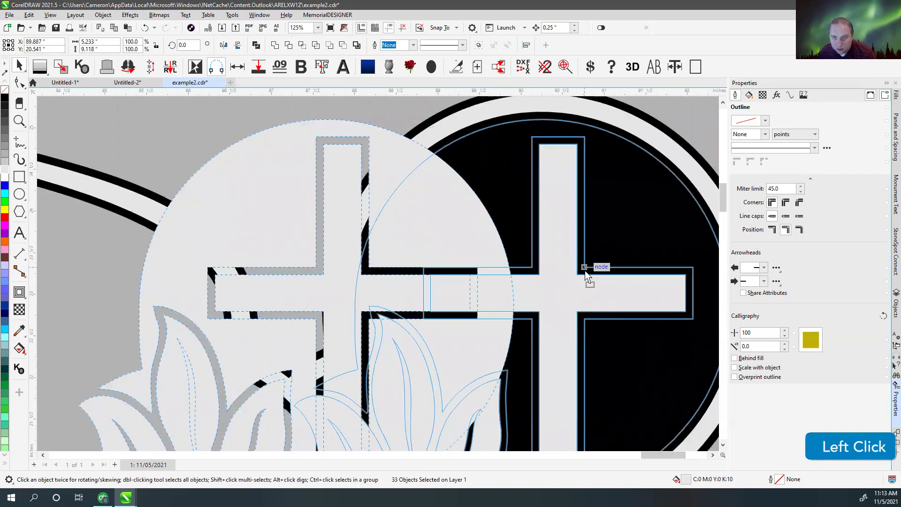
{"action": "key", "text": "v"}
{"action": "scroll", "scroll_direction": "up", "scroll_amount": 3}
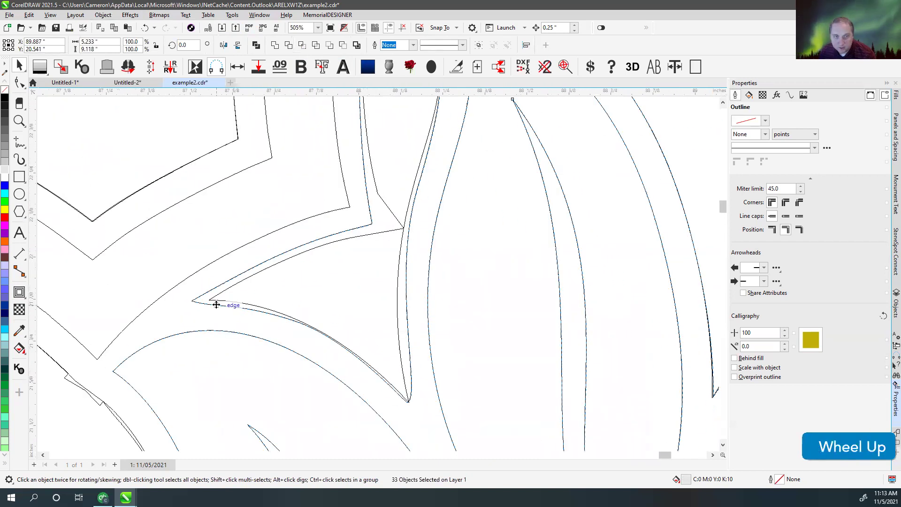
{"action": "scroll", "scroll_direction": "down", "scroll_amount": 3}
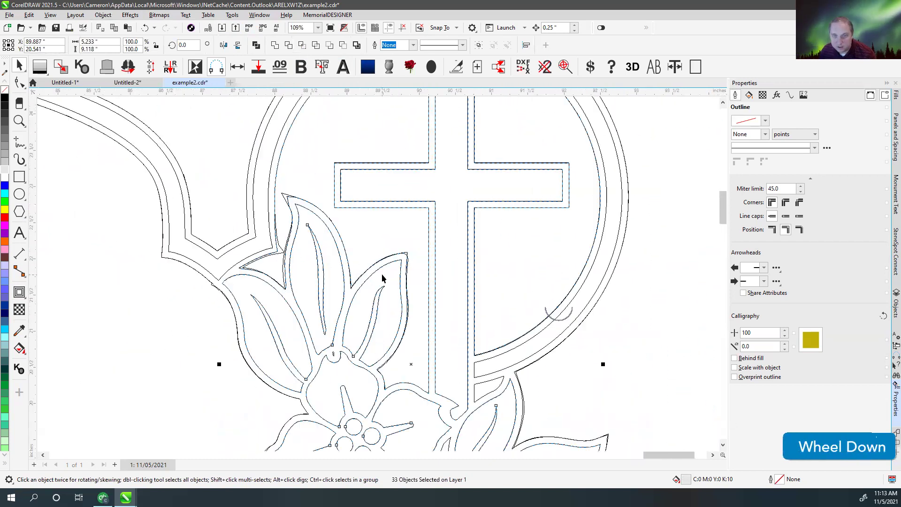
{"action": "scroll", "scroll_direction": "up", "scroll_amount": 3}
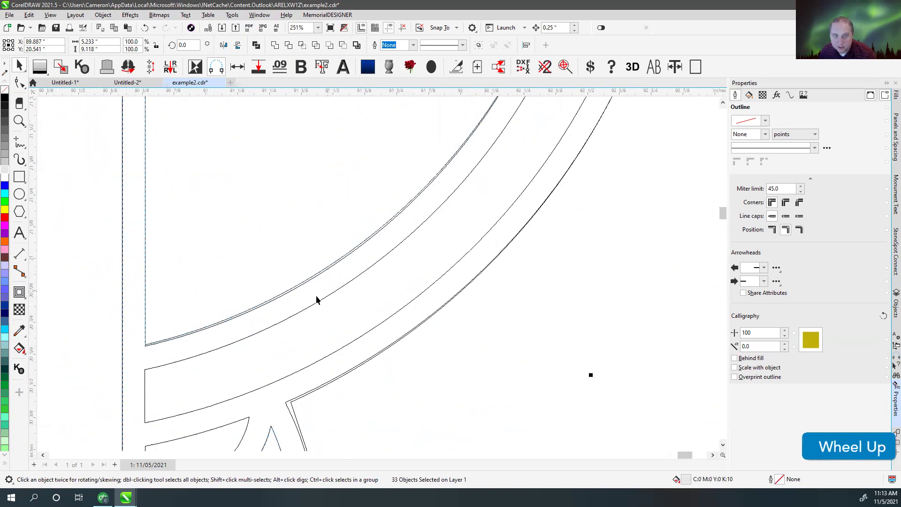
{"action": "scroll", "scroll_direction": "down", "scroll_amount": 3}
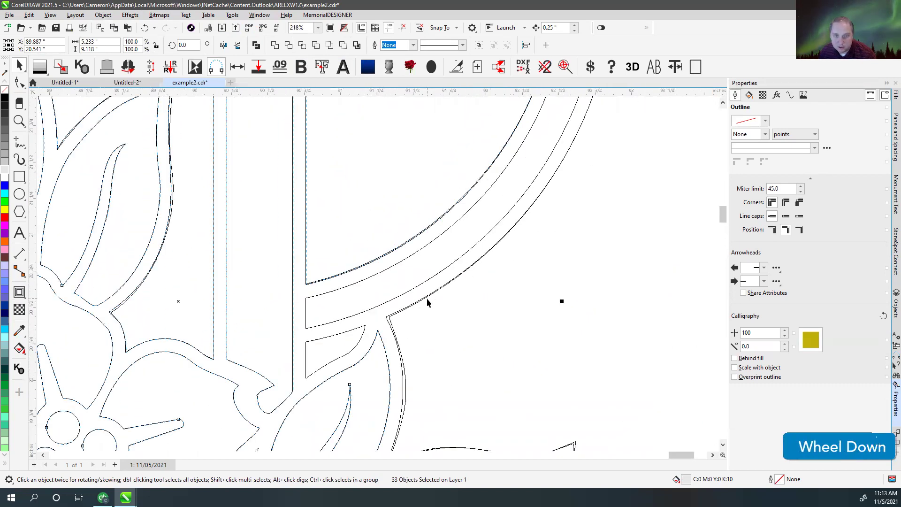
{"action": "scroll", "scroll_direction": "up", "scroll_amount": 3}
{"action": "scroll", "scroll_direction": "down", "scroll_amount": 3}
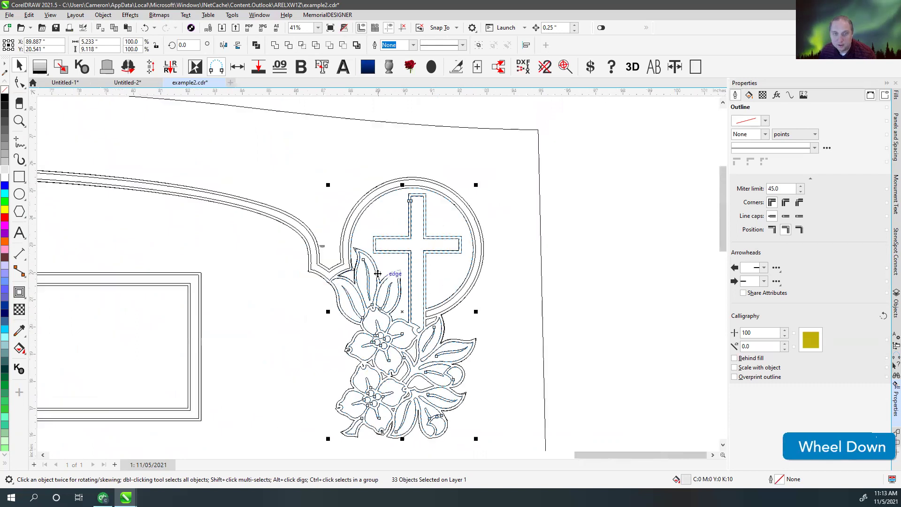
{"action": "key", "text": "v"}
{"action": "key", "text": "Delete"}
{"action": "key", "text": "v"}
- Break apart the second emblem and shape the border into its circle the same way
{"action": "scroll", "scroll_direction": "up", "scroll_amount": 3}
{"action": "left_click", "coordinate": [343, 256]}
{"action": "key", "text": "v"}
{"action": "scroll", "scroll_direction": "down", "scroll_amount": 3}
{"action": "scroll", "scroll_direction": "up", "scroll_amount": 3}
{"action": "scroll", "scroll_direction": "down", "scroll_amount": 3}
{"action": "key", "text": "v"}
{"action": "key", "text": "v"}
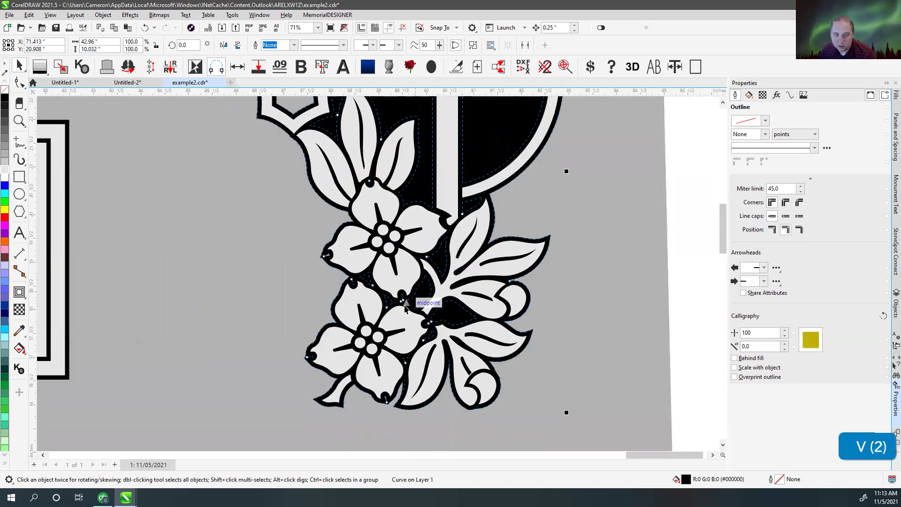
{"action": "scroll", "scroll_direction": "down", "scroll_amount": 3}
{"action": "left_click", "coordinate": [478, 47]}
{"action": "scroll", "scroll_direction": "up", "scroll_amount": 3}
{"action": "key", "text": "v"}
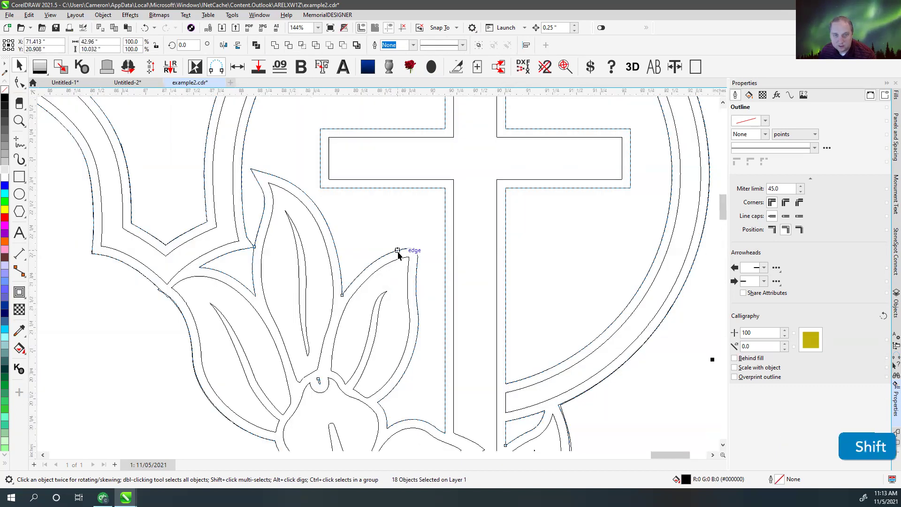
- Delete the leftover solid disc so both emblems show light circles with outlined crosses
{"action": "left_click", "coordinate": [401, 253]}
{"action": "scroll", "scroll_direction": "down", "scroll_amount": 3}
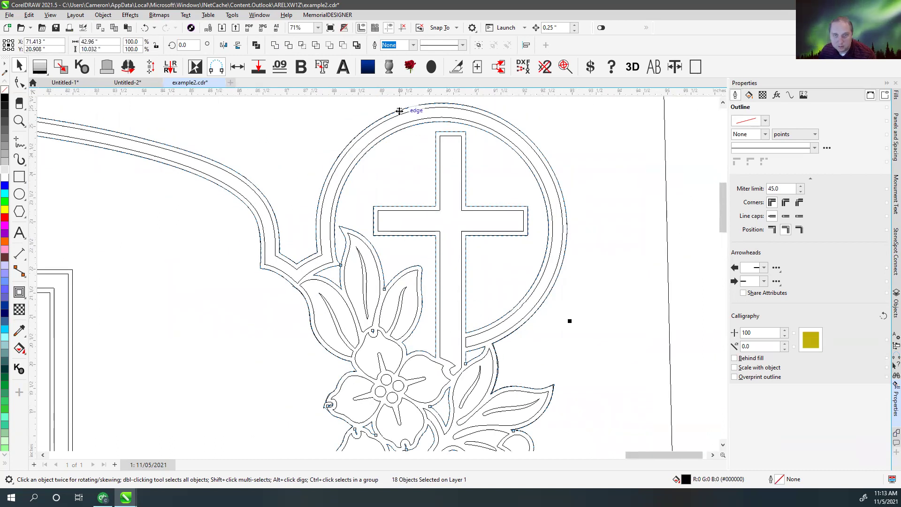
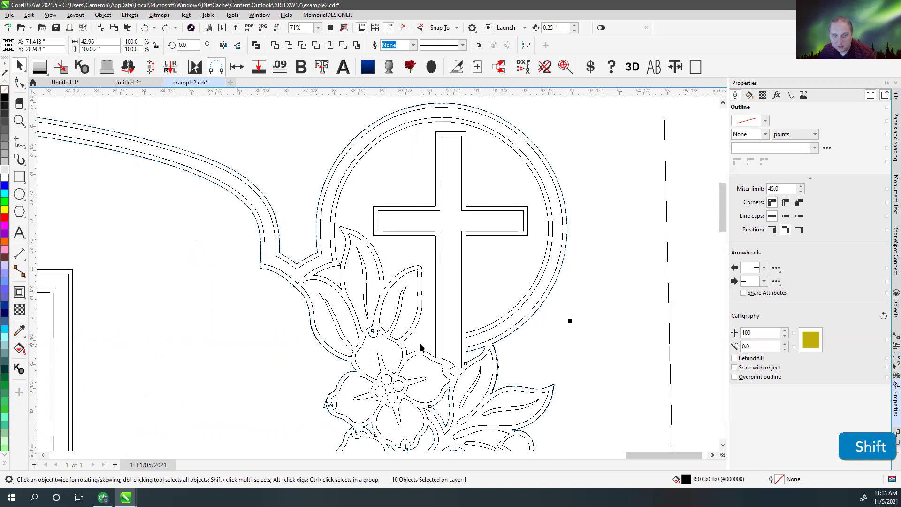
{"action": "key", "text": "Delete"}
{"action": "scroll", "scroll_direction": "down", "scroll_amount": 3}
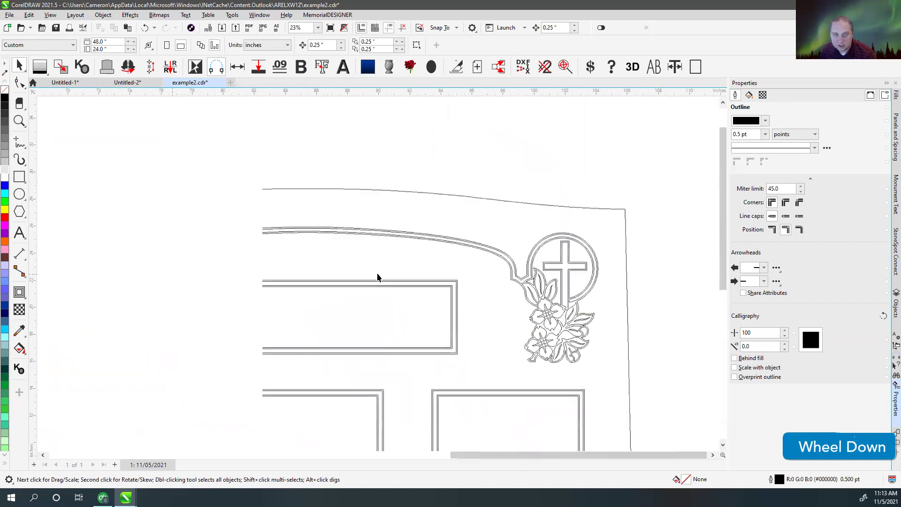
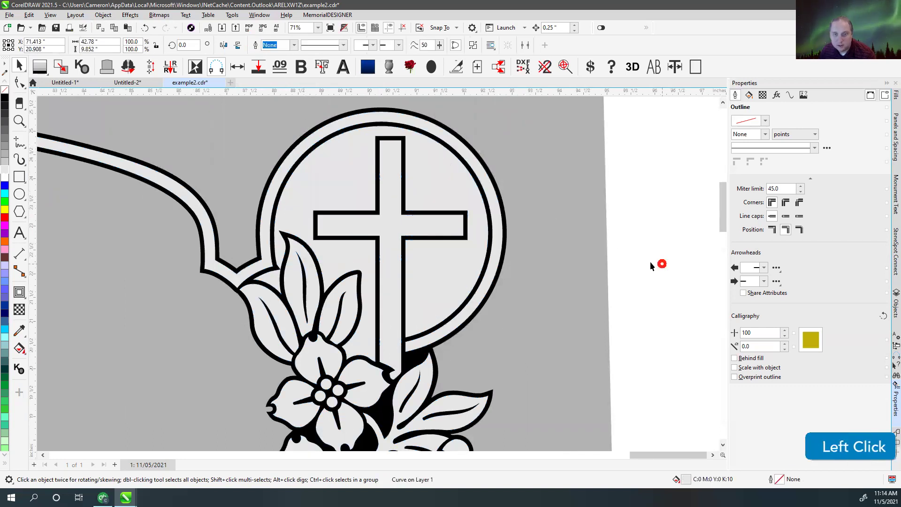
{"action": "scroll", "scroll_direction": "down", "scroll_amount": 3}
{"action": "scroll", "scroll_direction": "up", "scroll_amount": 3}
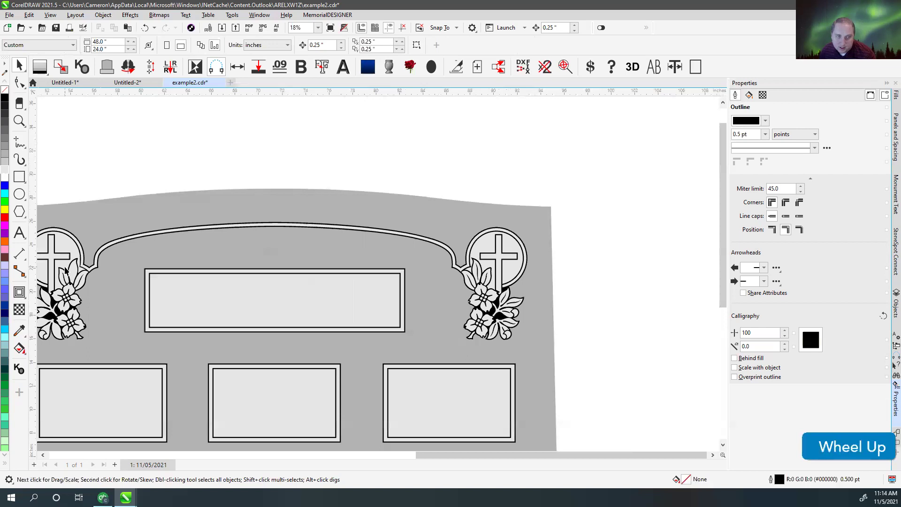
- Select the border, emblems and panels of the stone, leaving out the top panel
{"action": "left_click", "coordinate": [26, 66]}
{"action": "scroll", "scroll_direction": "down", "scroll_amount": 3}
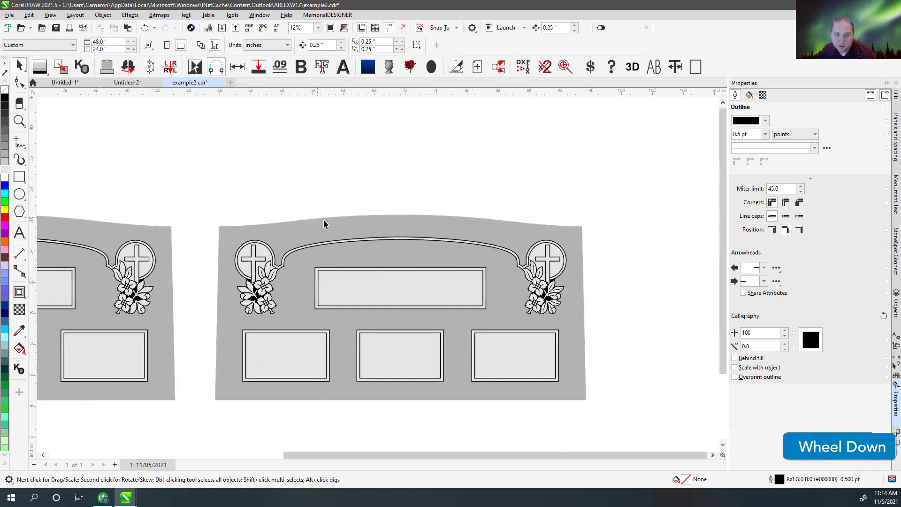
{"action": "scroll", "scroll_direction": "up", "scroll_amount": 3}
{"action": "left_click", "coordinate": [224, 219]}
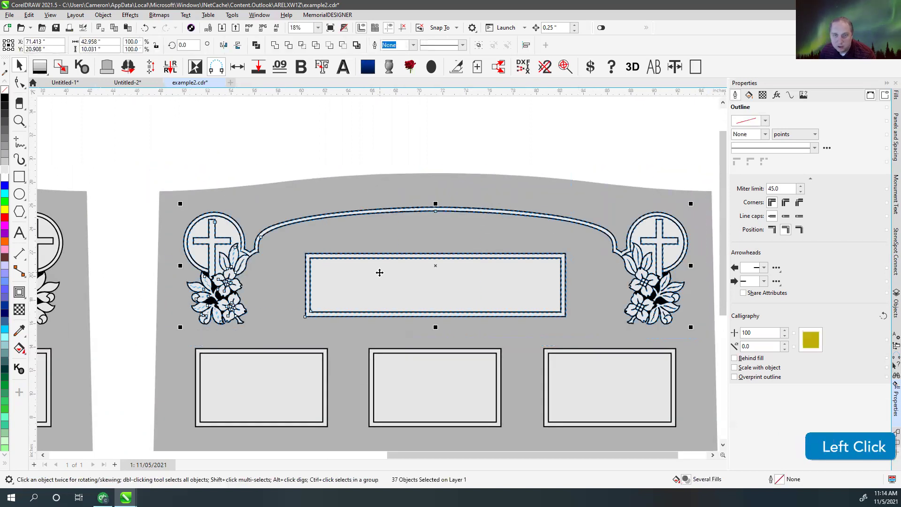
{"action": "left_click", "coordinate": [323, 198]}
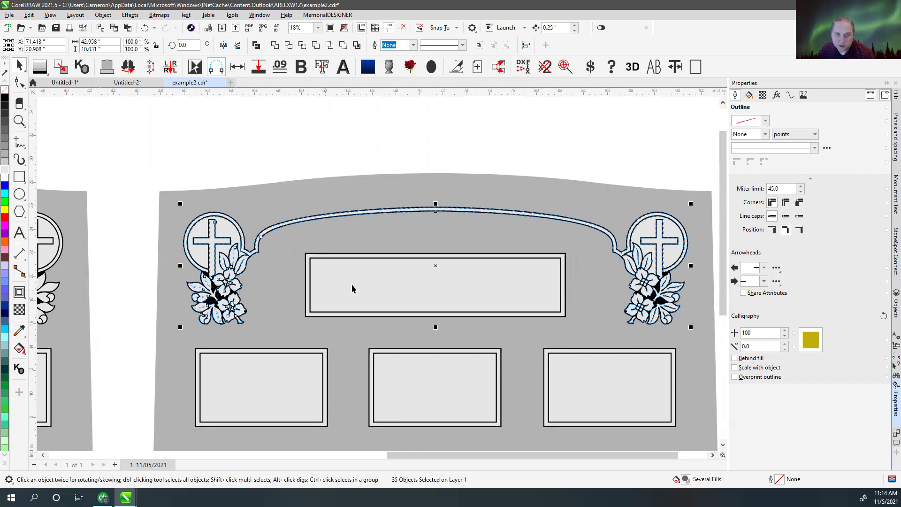
- Draw a rectangle over the left half, snapped to the border's top edge and centre node
{"action": "left_click", "coordinate": [264, 46]}
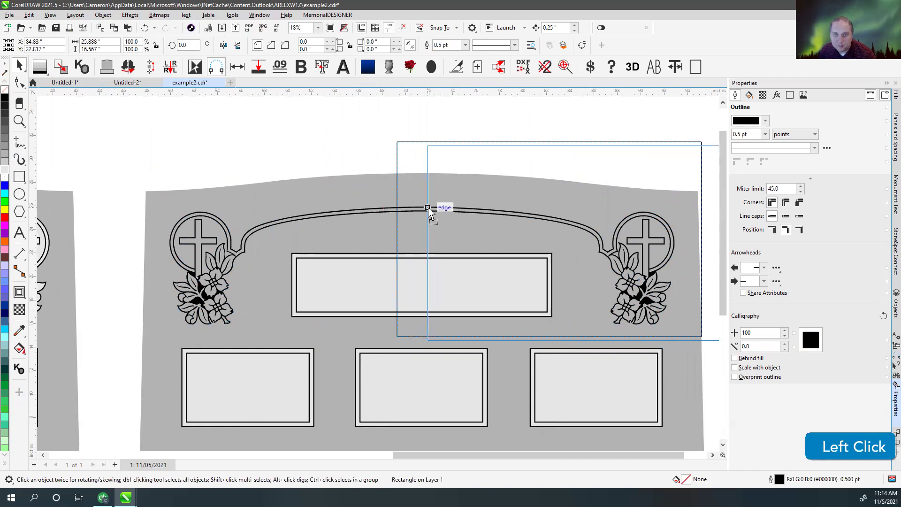
{"action": "scroll", "scroll_direction": "up", "scroll_amount": 3}
{"action": "left_click", "coordinate": [381, 269]}
{"action": "scroll", "scroll_direction": "down", "scroll_amount": 3}
{"action": "scroll", "scroll_direction": "up", "scroll_amount": 3}
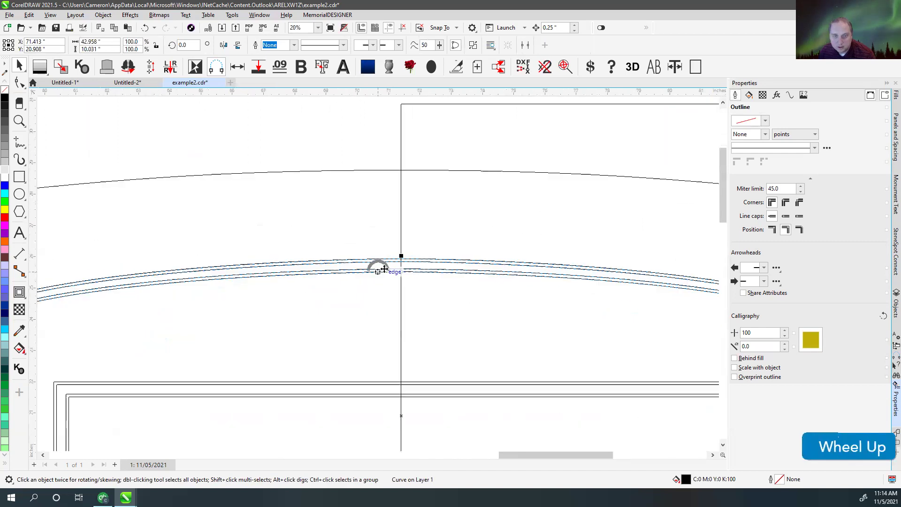
{"action": "left_click", "coordinate": [407, 242]}
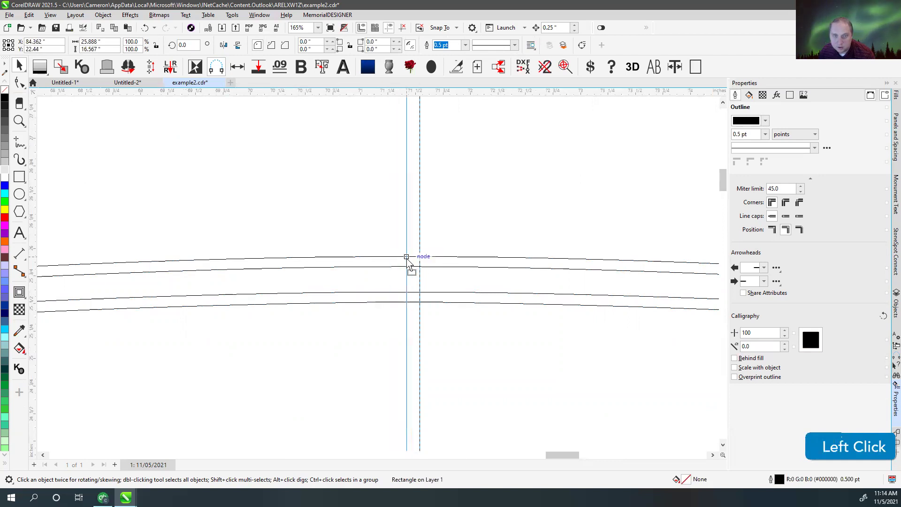
{"action": "scroll", "scroll_direction": "down", "scroll_amount": 3}
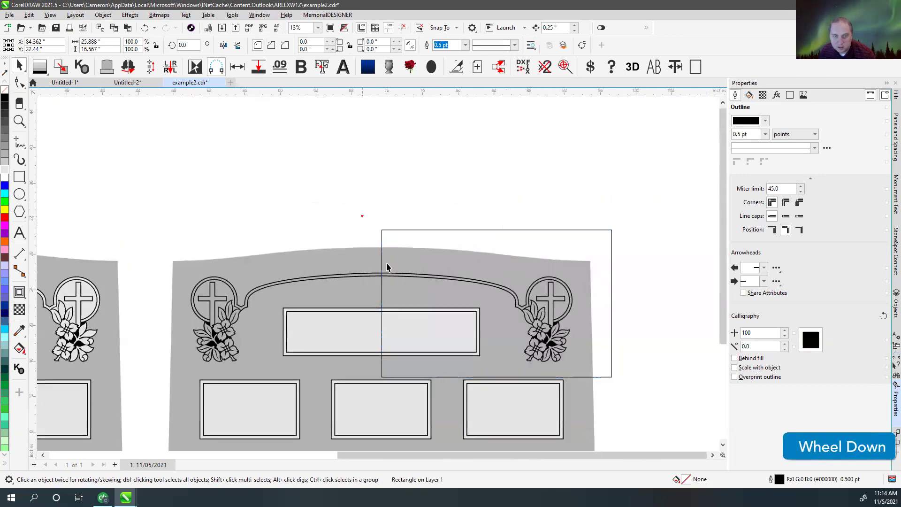
- Select the new trimming rectangle, checking its position in Wireframe and filled views
{"action": "left_click", "coordinate": [385, 262]}
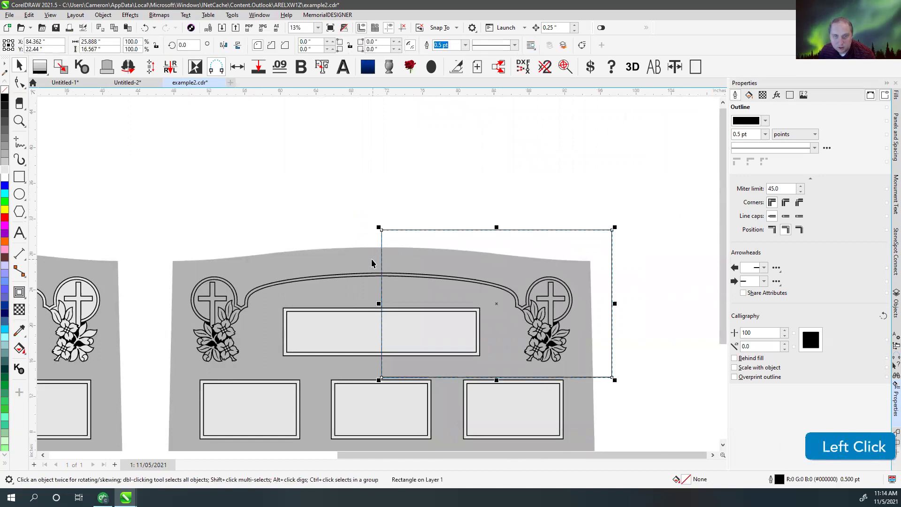
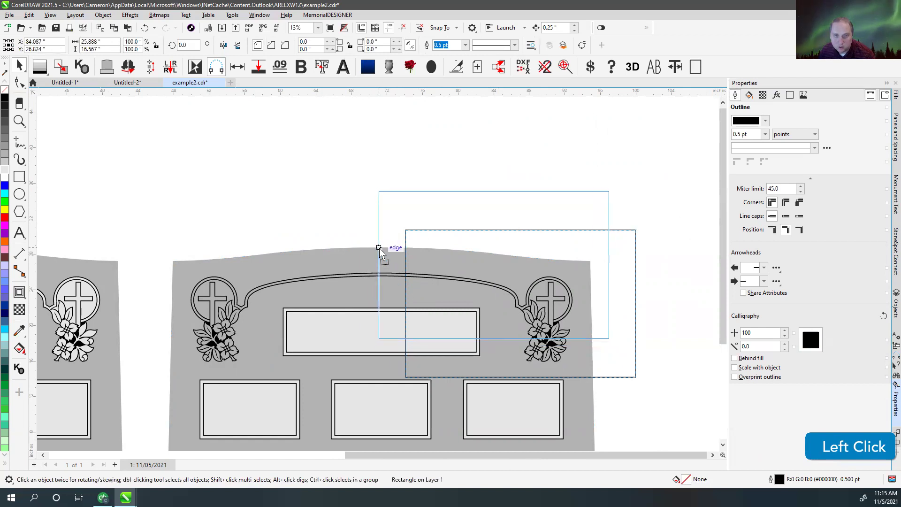
{"action": "key", "text": "v"}
{"action": "key", "text": "v"}
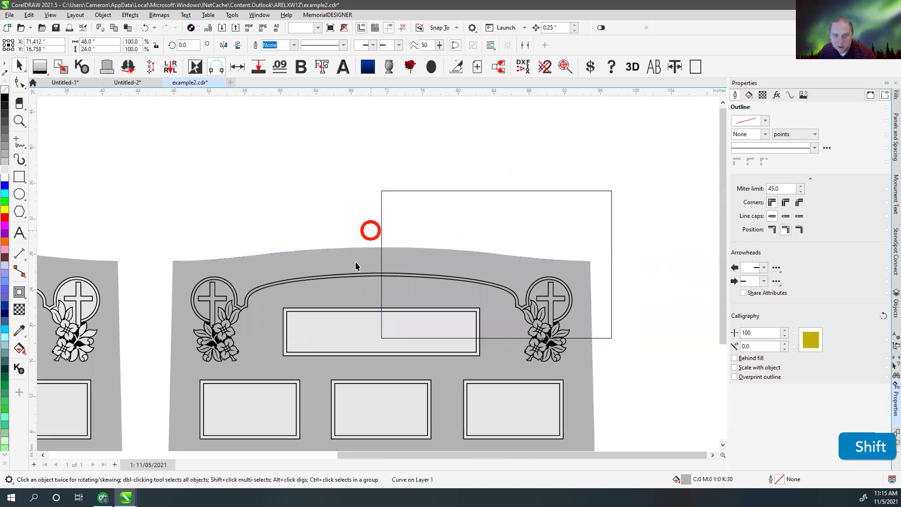
{"action": "left_click", "coordinate": [385, 257]}
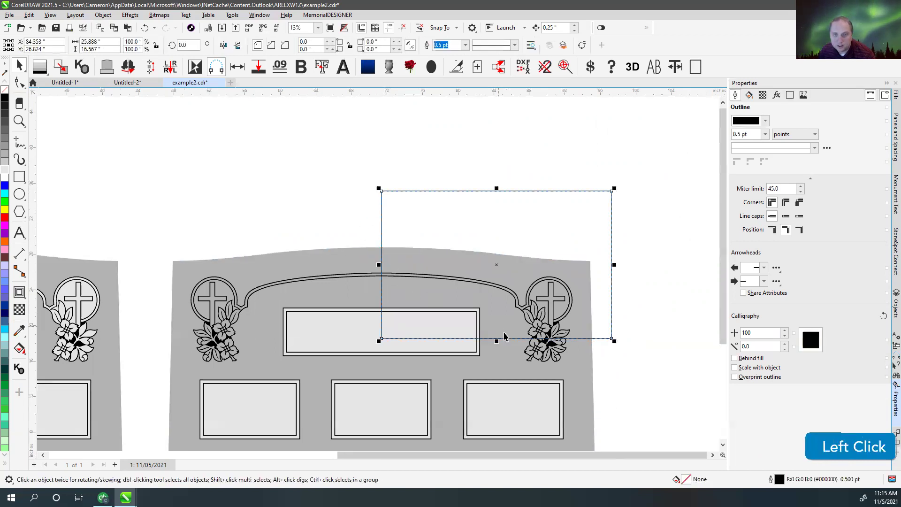
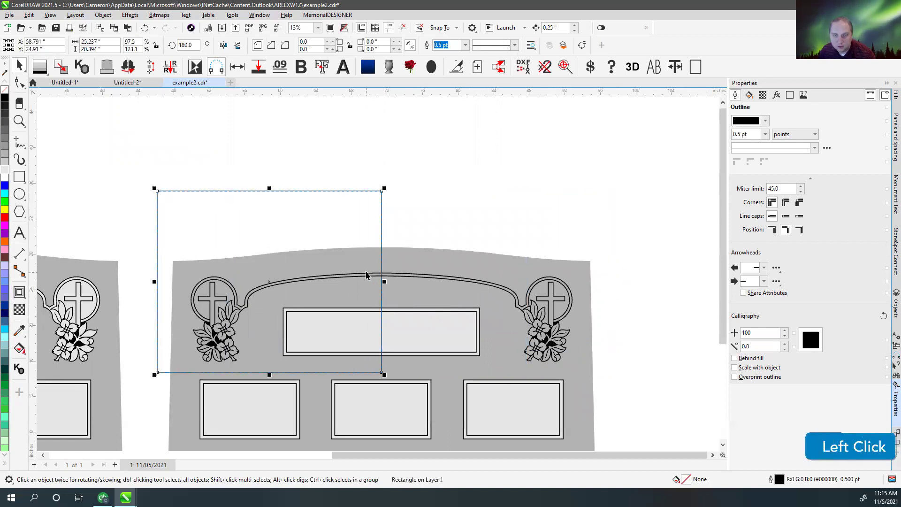
- Trim away the left half, delete the rectangle and mirror the right half to rebuild it
{"action": "left_click", "coordinate": [371, 275]}
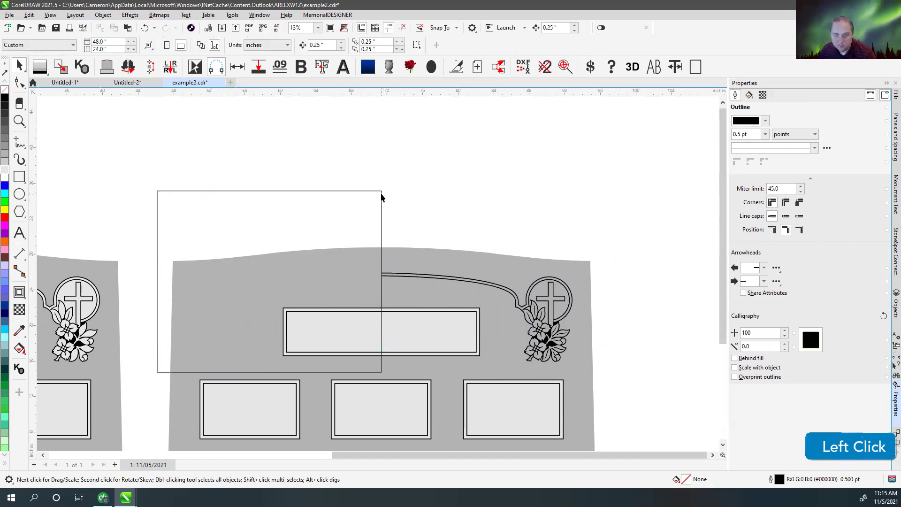
{"action": "key", "text": "Delete"}
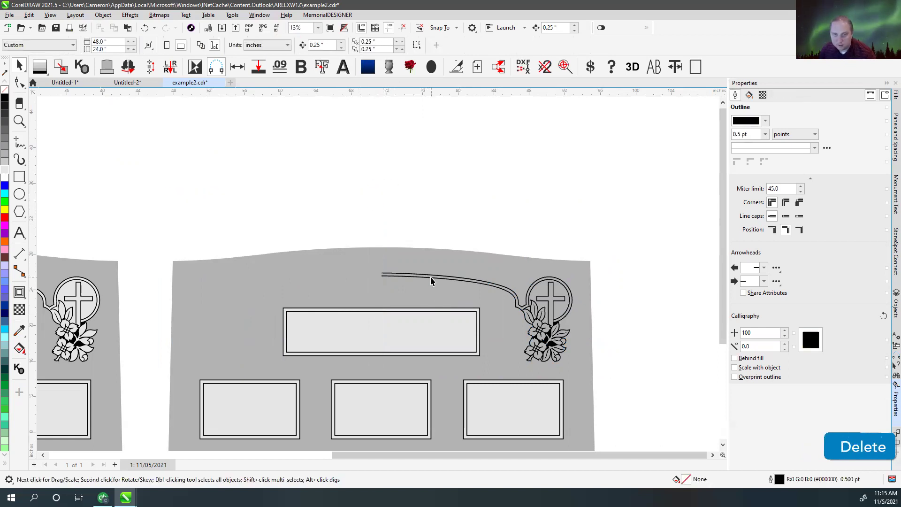
{"action": "left_click", "coordinate": [433, 279]}
{"action": "key", "text": "m"}
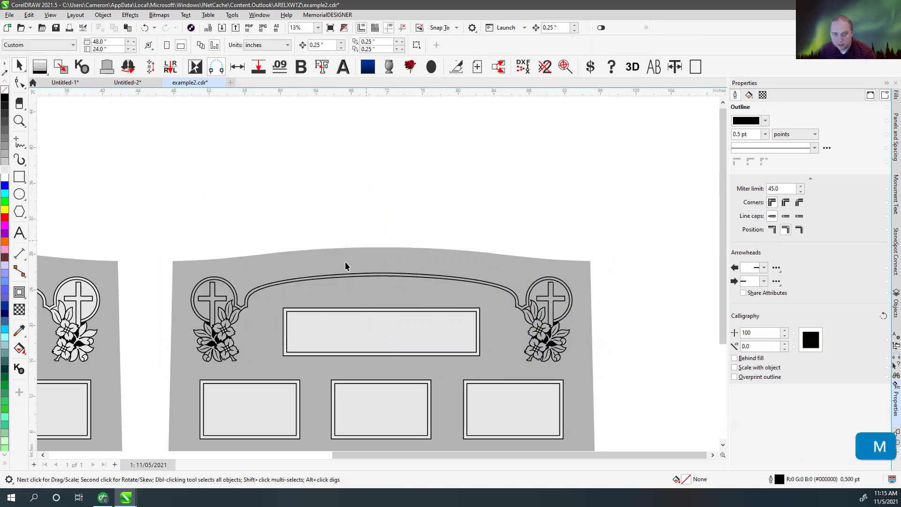
{"action": "left_click", "coordinate": [334, 278]}
- Join the halves at the centre node and verify the full border in Wireframe and Enhanced views
{"action": "scroll", "scroll_direction": "up", "scroll_amount": 3}
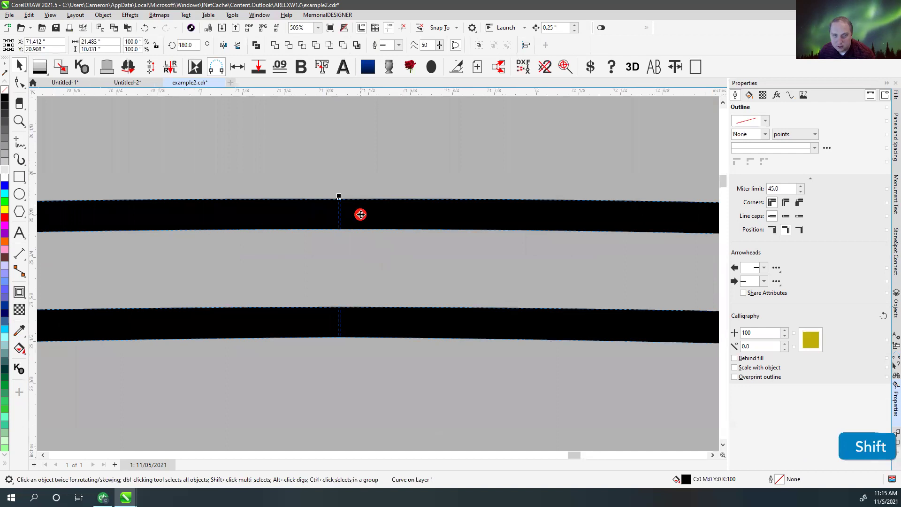
{"action": "key", "text": "v"}
{"action": "key", "text": "w"}
{"action": "scroll", "scroll_direction": "down", "scroll_amount": 3}
{"action": "key", "text": "v"}
{"action": "key", "text": "f"}
{"action": "left_click", "coordinate": [339, 254]}
{"action": "key", "text": "F4"}
{"action": "left_click", "coordinate": [518, 290]}
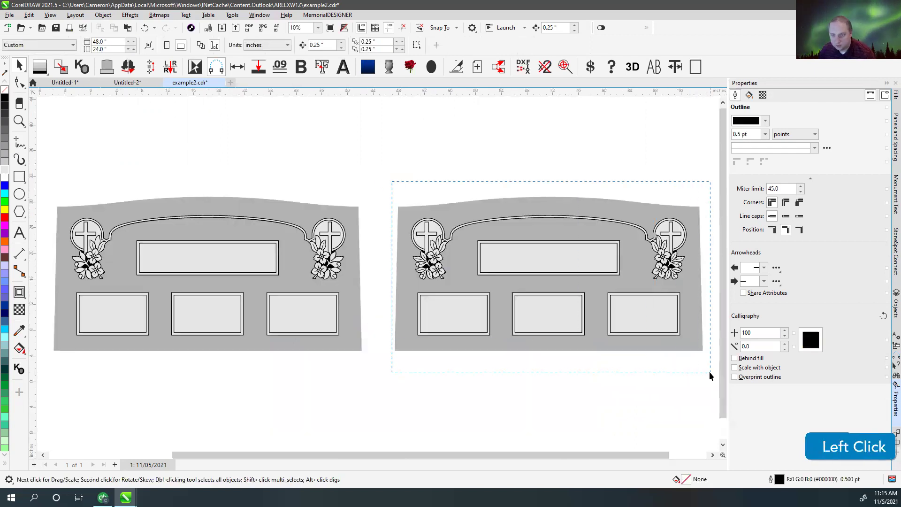
{"action": "key", "text": "shift+F2"}
{"action": "left_click", "coordinate": [287, 110]}
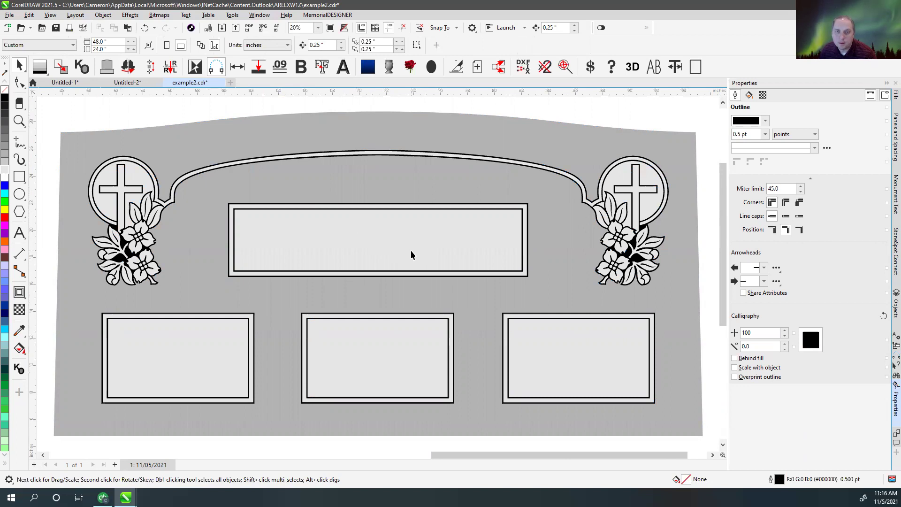
- Copy the second stone design to the right and delete its grey stone shape
{"action": "left_click", "coordinate": [341, 106]}
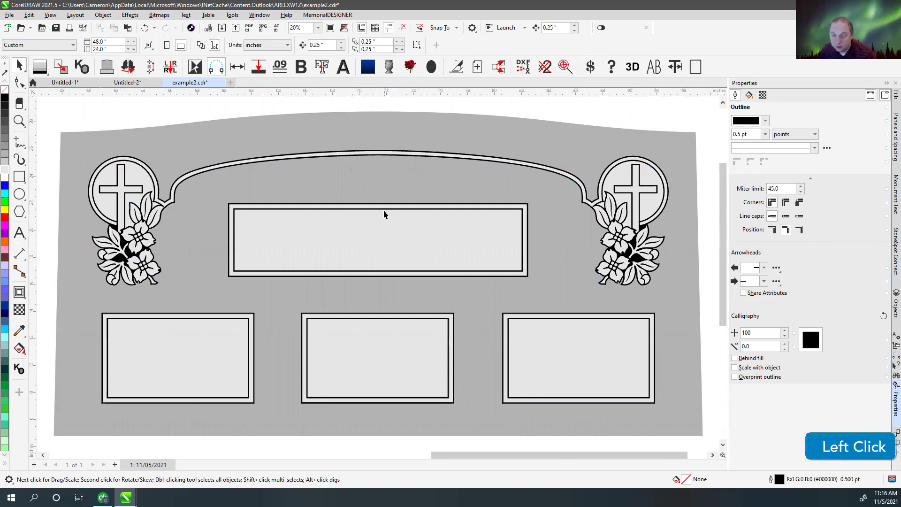
{"action": "scroll", "scroll_direction": "down", "scroll_amount": 3}
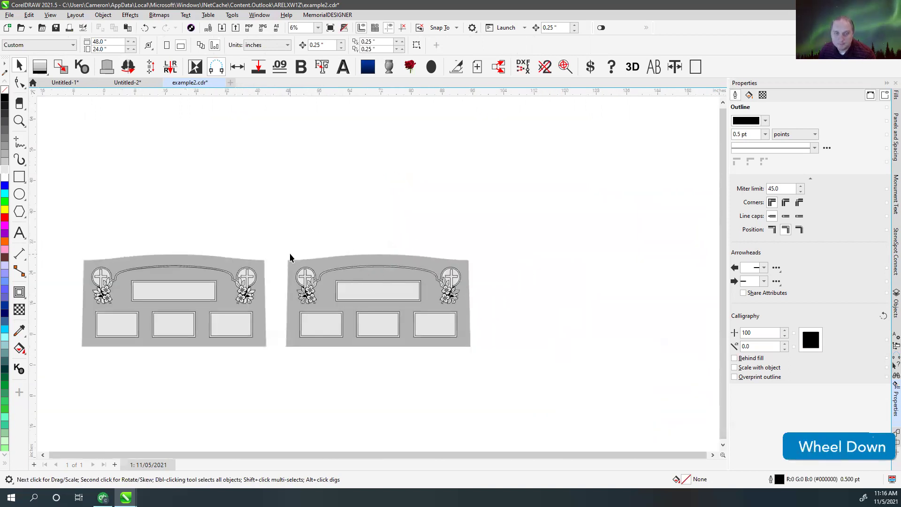
{"action": "left_click", "coordinate": [436, 340]}
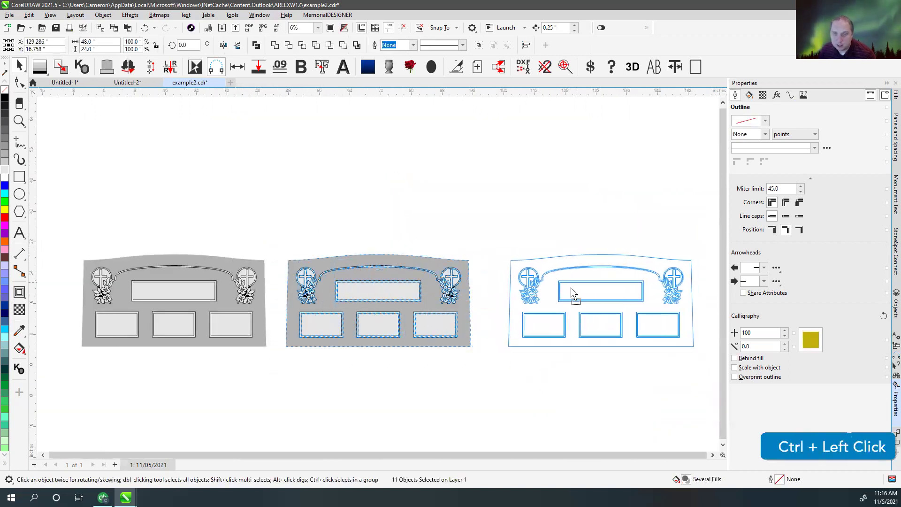
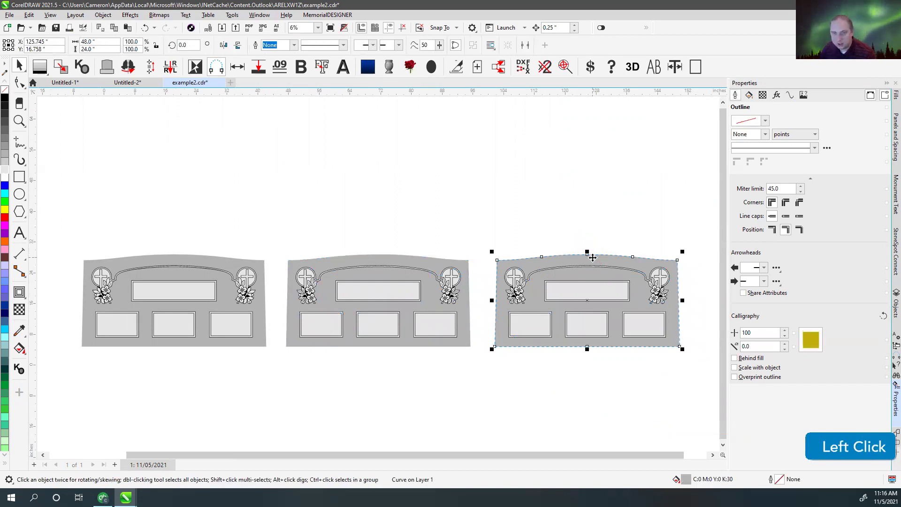
{"action": "key", "text": "Delete"}
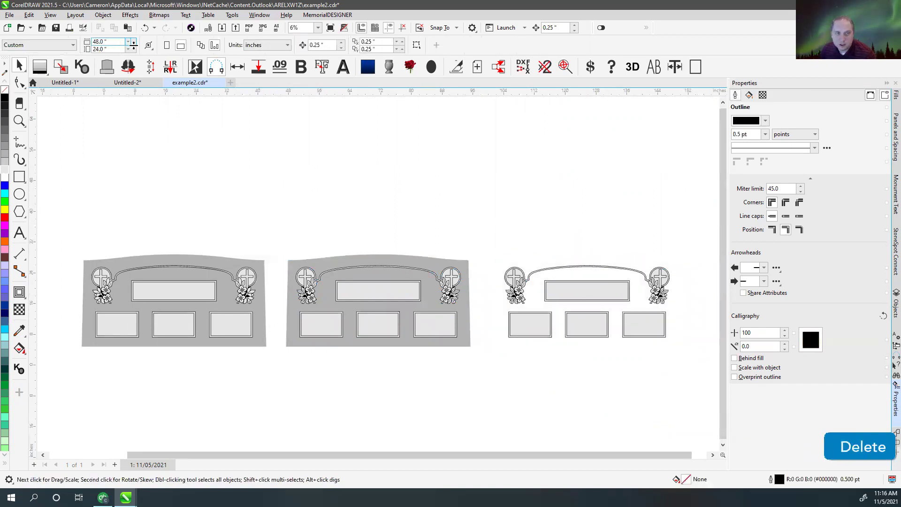
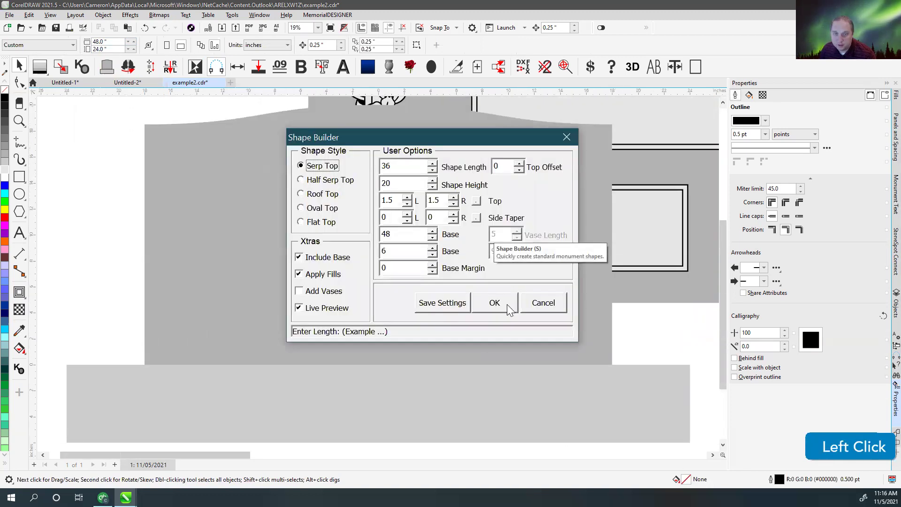
- Scale the border, emblems and panels down onto the smaller stone above its base, then deselect
{"action": "scroll", "scroll_direction": "down", "scroll_amount": 3}
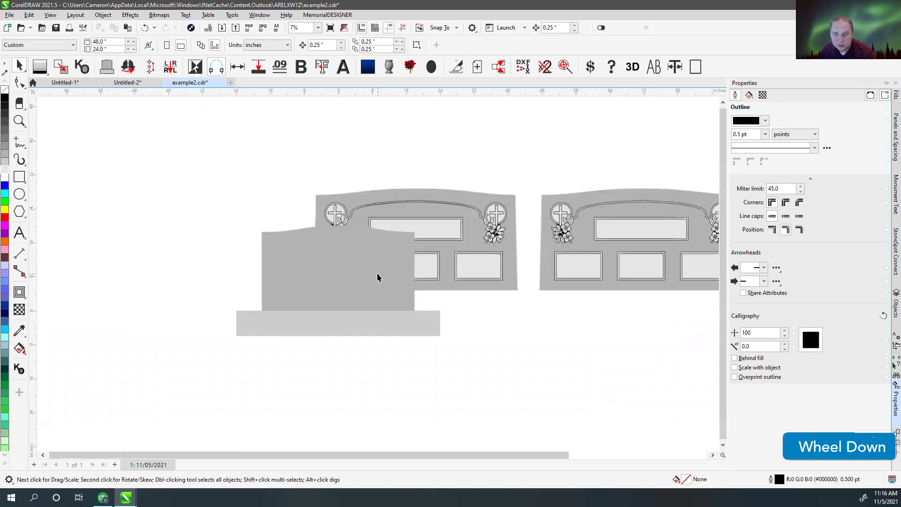
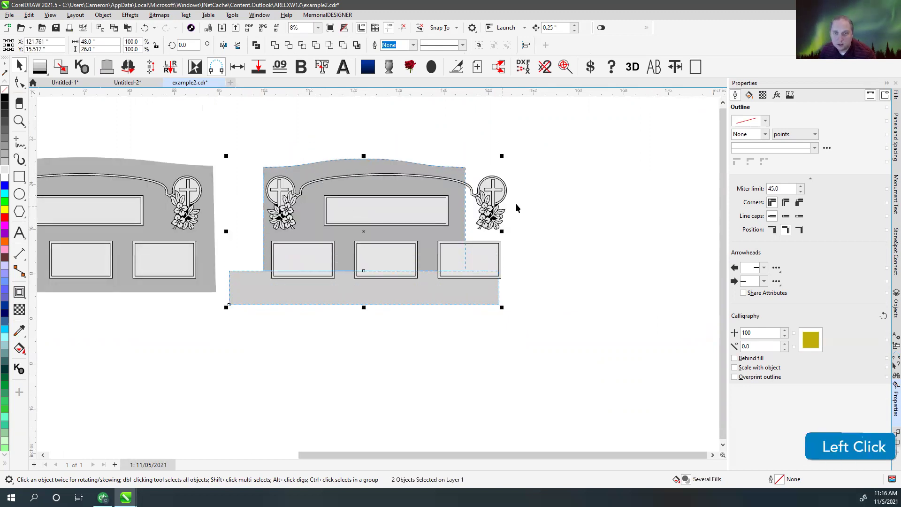
{"action": "scroll", "scroll_direction": "up", "scroll_amount": 3}
{"action": "scroll", "scroll_direction": "down", "scroll_amount": 3}
{"action": "left_click", "coordinate": [302, 185]}
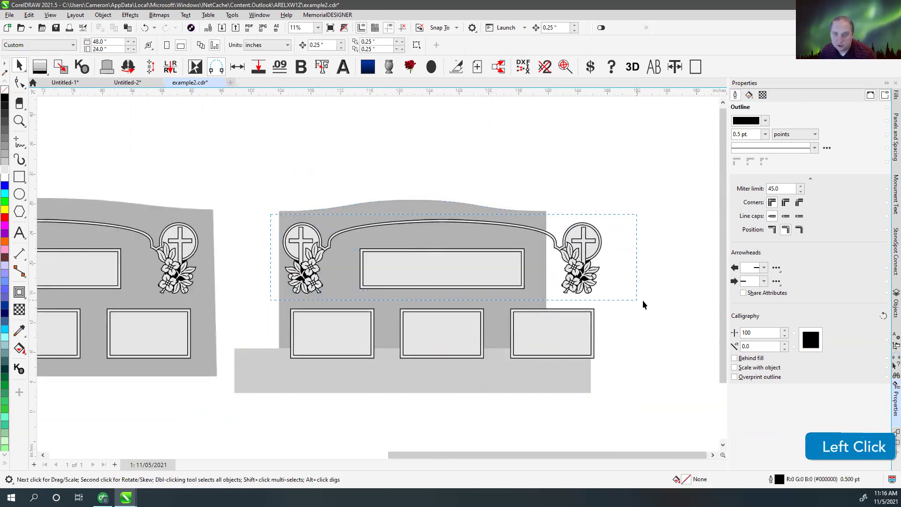
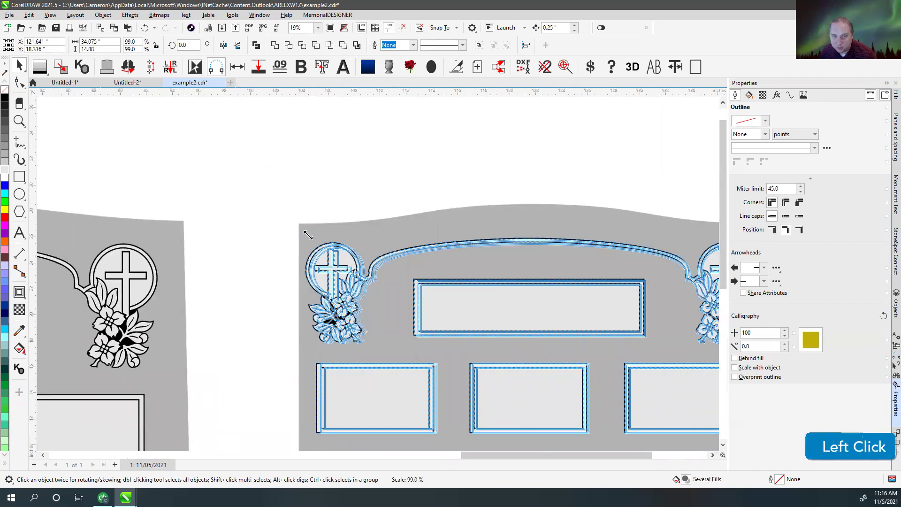
{"action": "scroll", "scroll_direction": "down", "scroll_amount": 3}
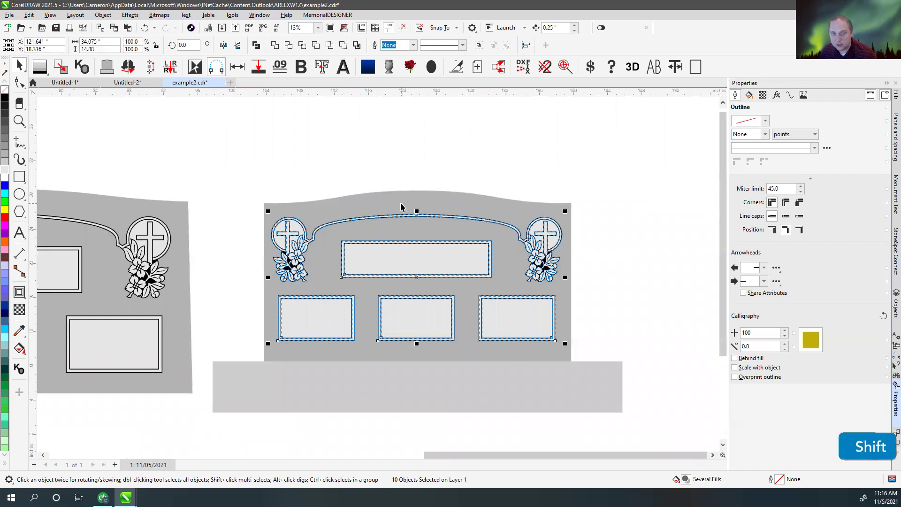
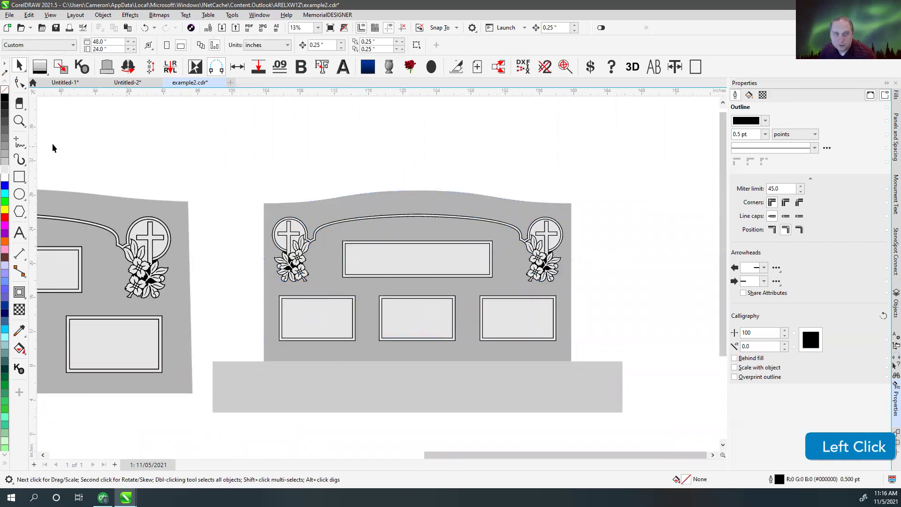
- Size the two drawn rectangles to 48 by 24 inches and 36 by 20 inches
{"action": "scroll", "scroll_direction": "down", "scroll_amount": 3}
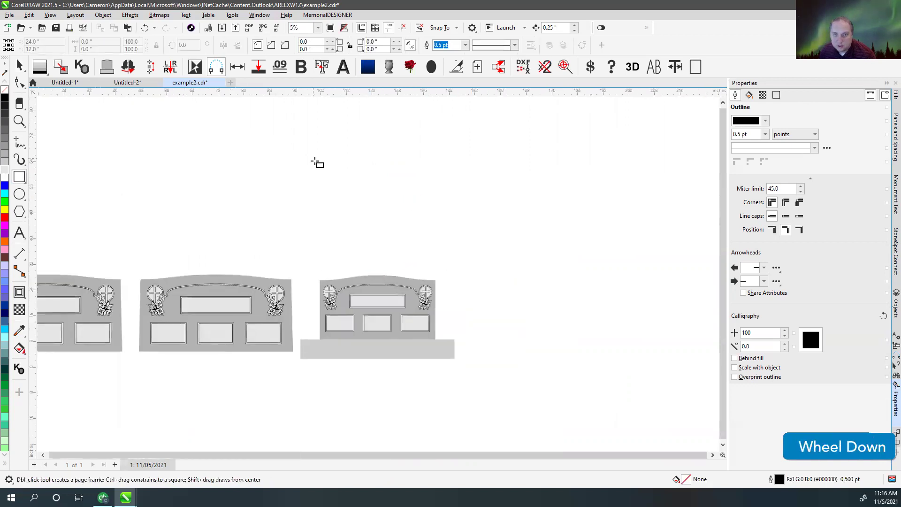
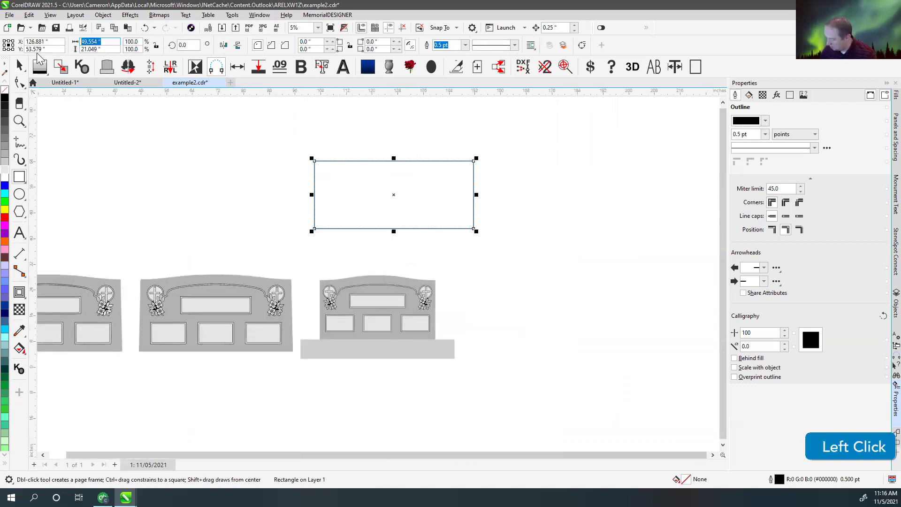
{"action": "key", "text": "Tab"}
{"action": "key", "text": "Return"}
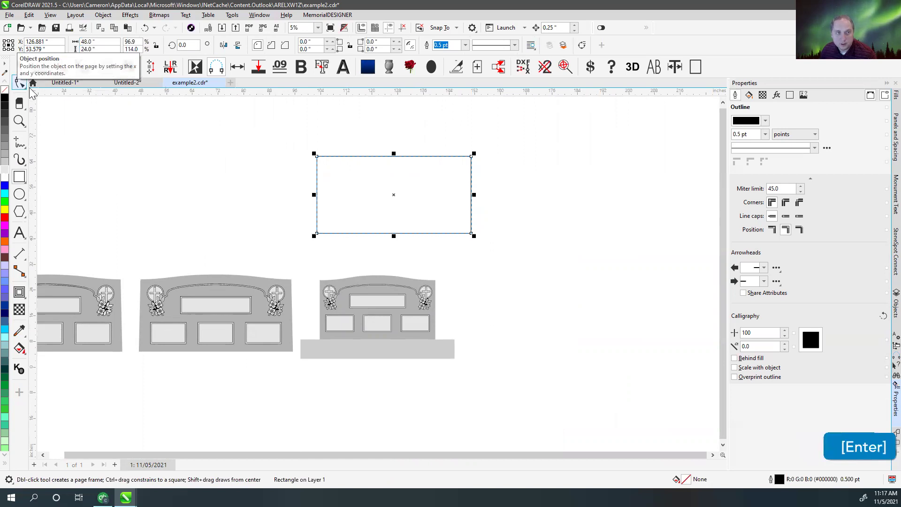
{"action": "left_click", "coordinate": [23, 65]}
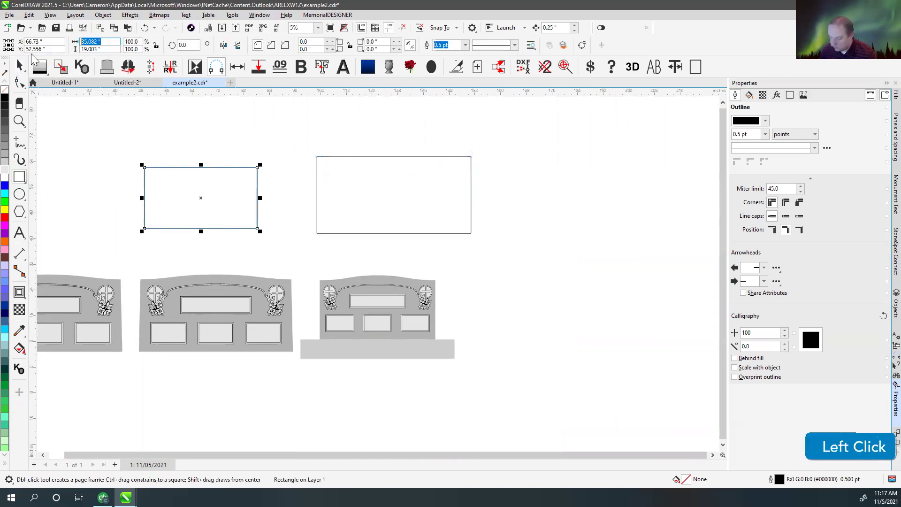
{"action": "key", "text": "Tab"}
{"action": "key", "text": "2"}
{"action": "key", "text": "0"}
{"action": "key", "text": "Return"}
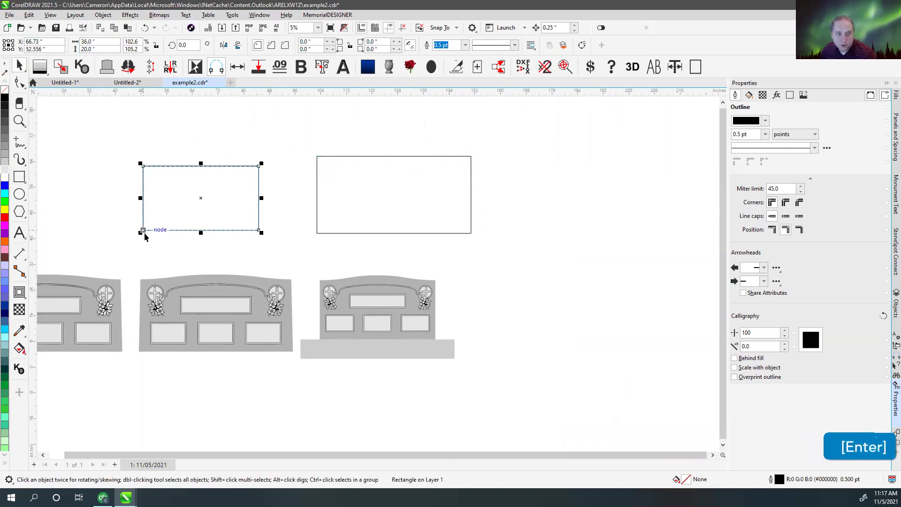
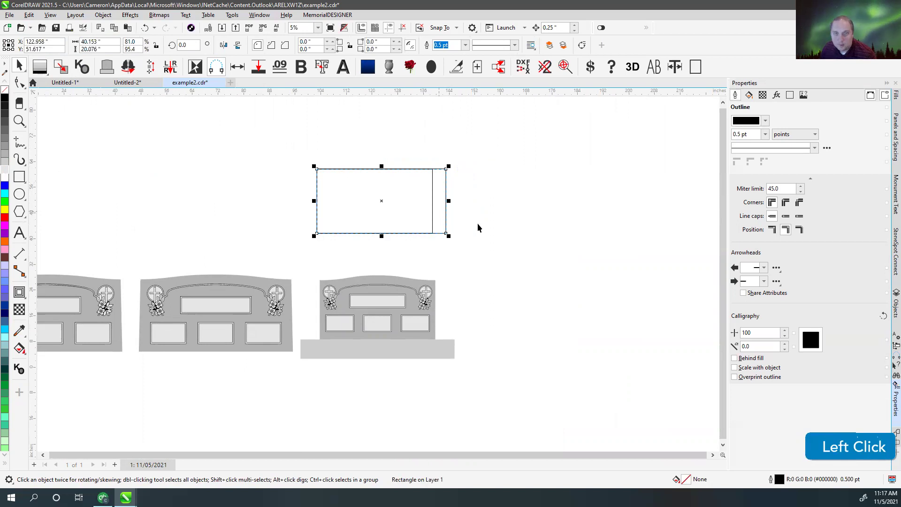
- Align the smaller rectangle into the larger one's bottom-left corner and check the panel edge
{"action": "scroll", "scroll_direction": "up", "scroll_amount": 3}
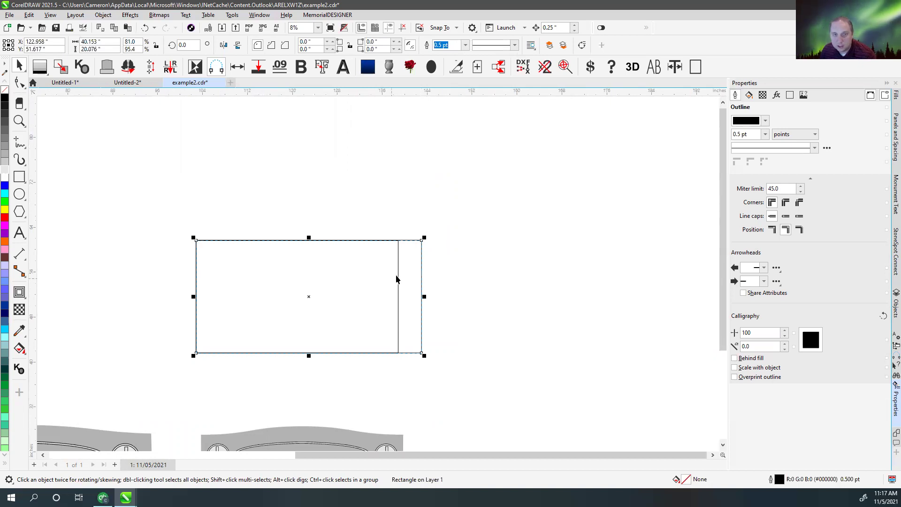
{"action": "key", "text": "ctrl+z"}
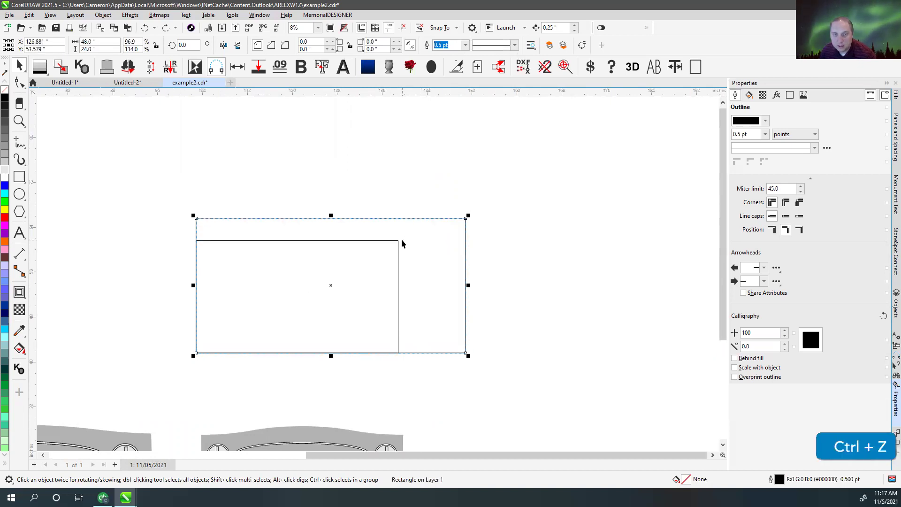
{"action": "left_click", "coordinate": [400, 242]}
{"action": "scroll", "scroll_direction": "down", "scroll_amount": 3}
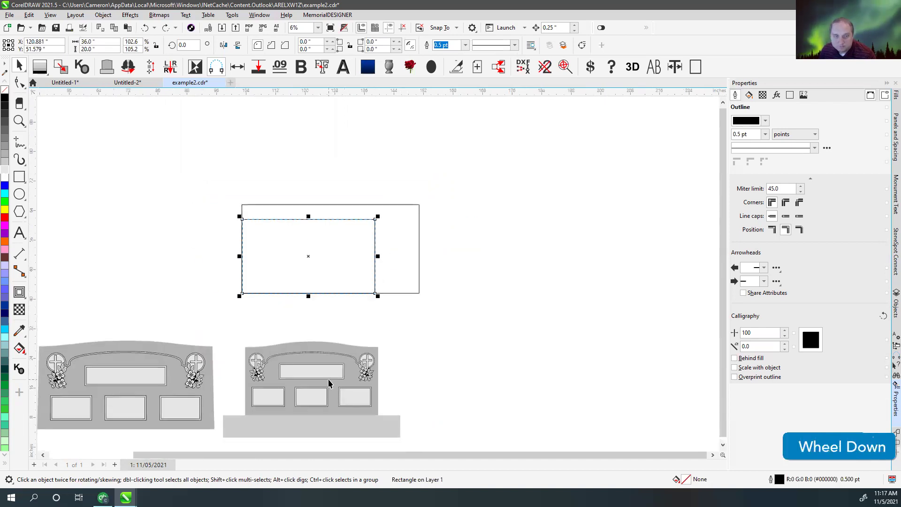
{"action": "scroll", "scroll_direction": "up", "scroll_amount": 3}
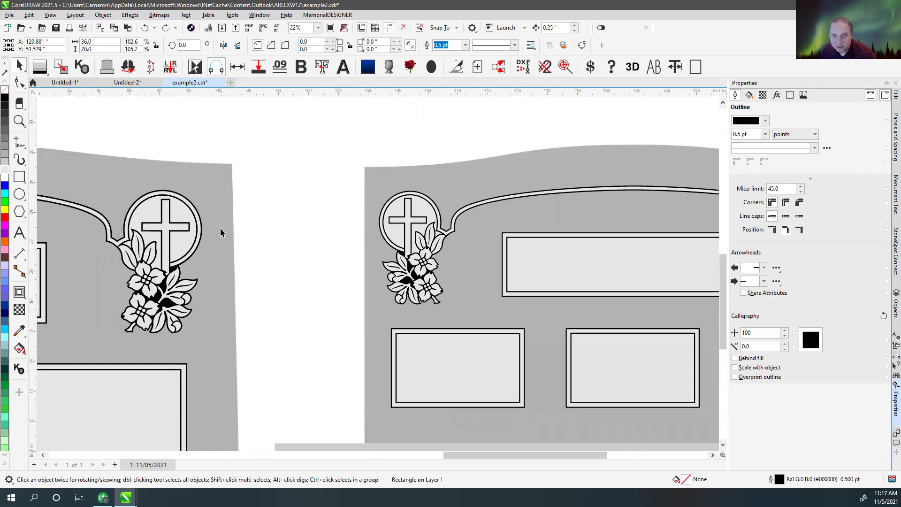
{"action": "scroll", "scroll_direction": "down", "scroll_amount": 3}
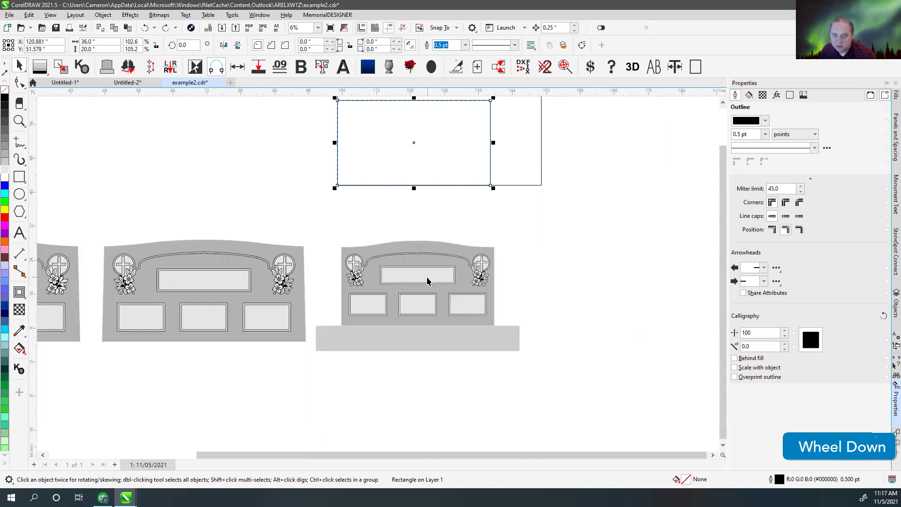
{"action": "scroll", "scroll_direction": "up", "scroll_amount": 3}
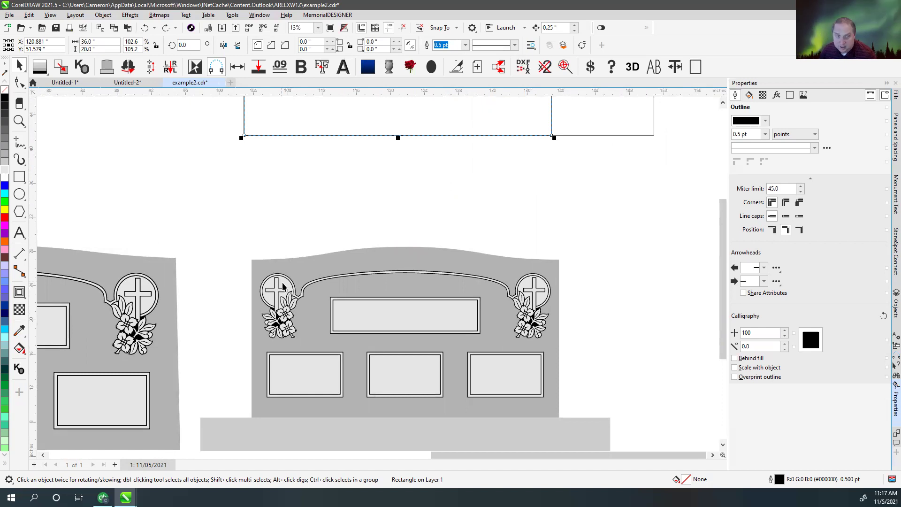
{"action": "scroll", "scroll_direction": "up", "scroll_amount": 3}
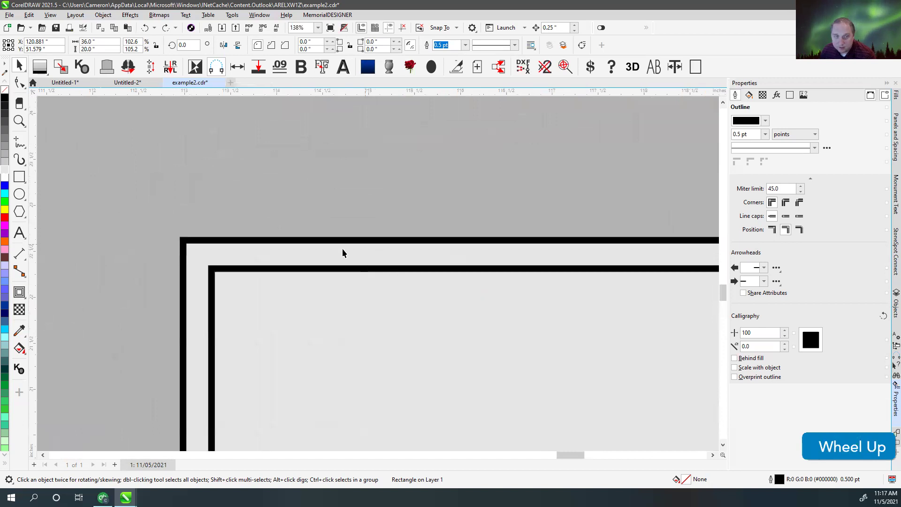
- Return to selecting and select the two nested rectangles together
{"action": "left_click", "coordinate": [41, 155]}
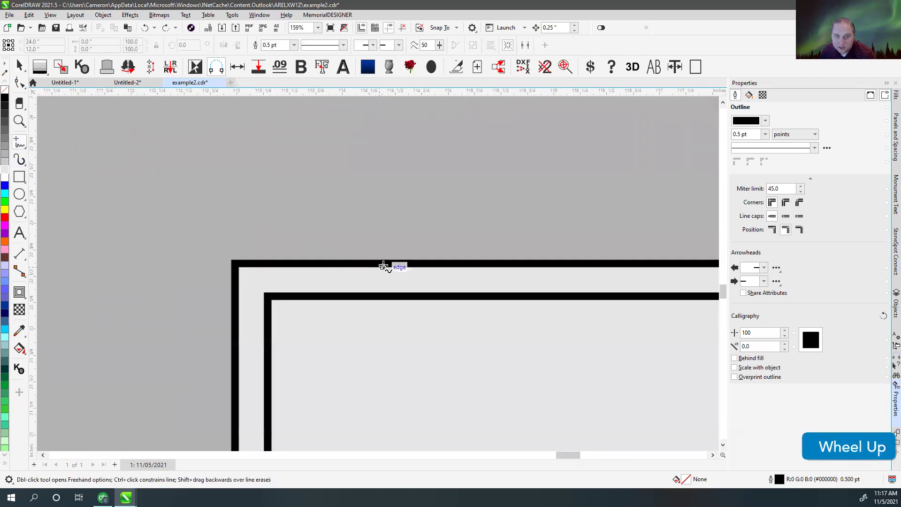
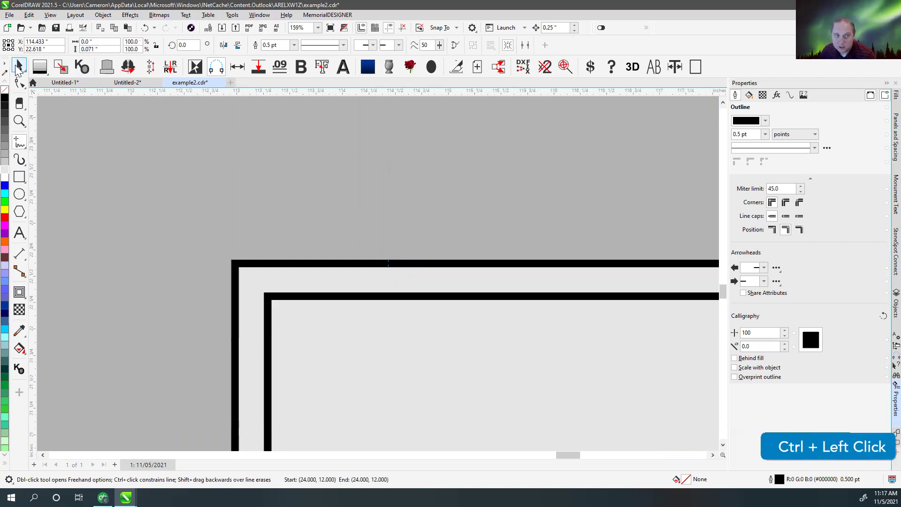
{"action": "scroll", "scroll_direction": "down", "scroll_amount": 3}
{"action": "key", "text": "Delete"}
{"action": "scroll", "scroll_direction": "down", "scroll_amount": 3}
{"action": "left_click", "coordinate": [388, 227]}
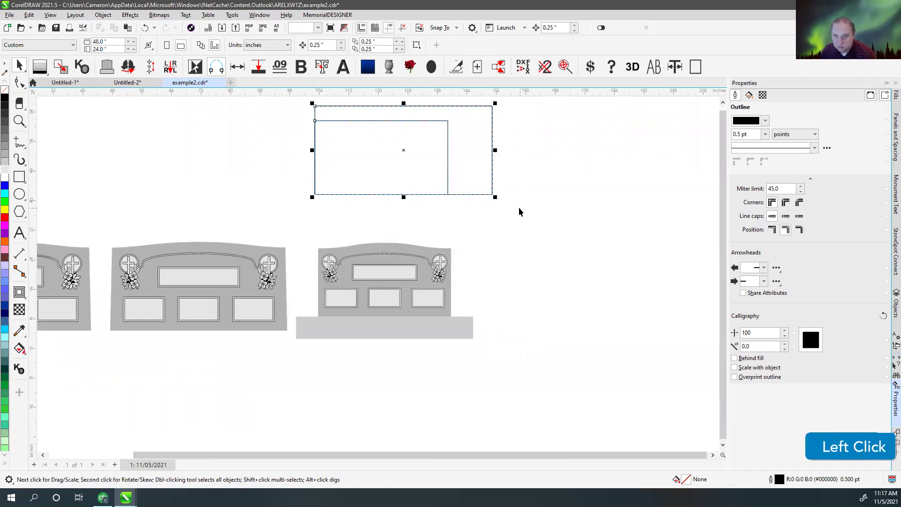
- Delete the reference rectangles, duplicate the third stone to the right and remove its lower panels
{"action": "key", "text": "Delete"}
{"action": "left_click", "coordinate": [305, 229]}
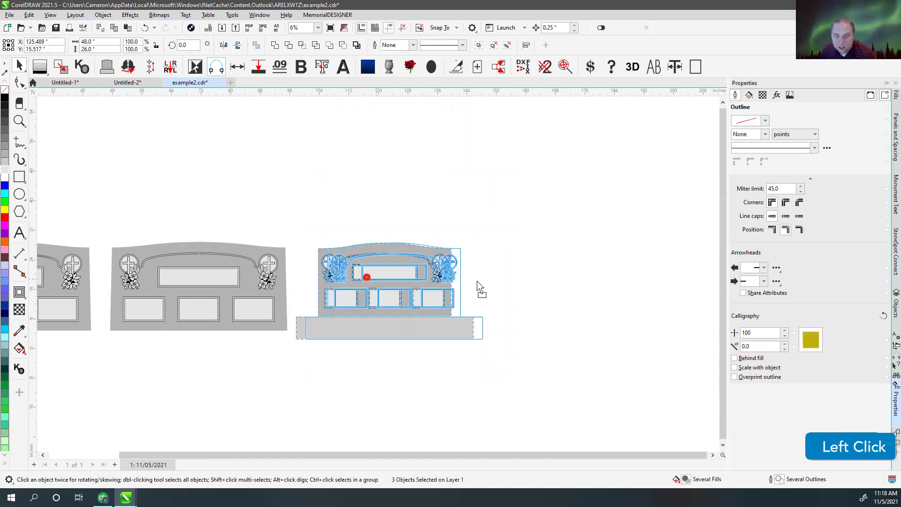
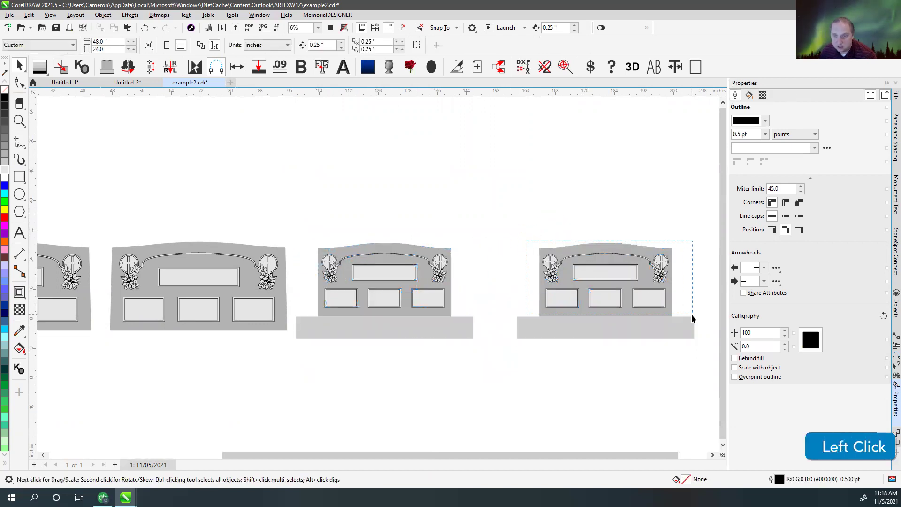
{"action": "key", "text": "Delete"}
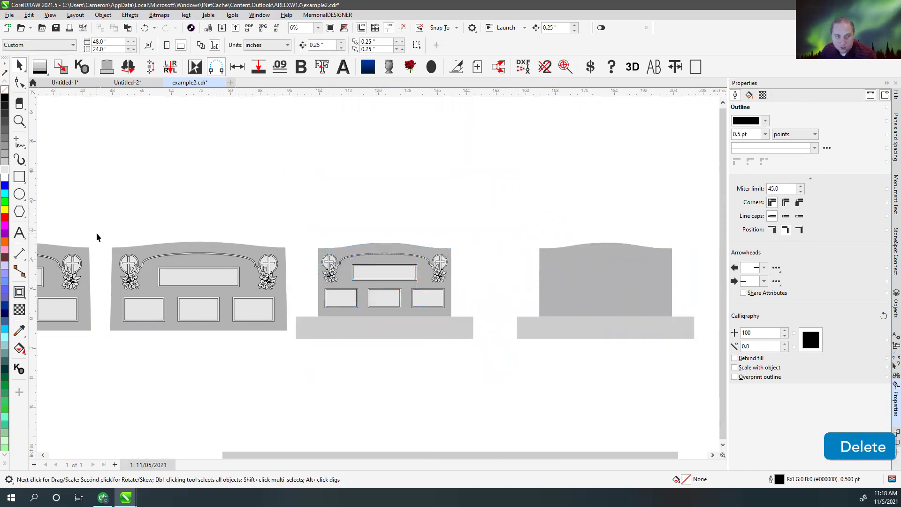
- Shift the copied stone's top panel to the left and select its border and emblems
{"action": "left_click", "coordinate": [238, 290]}
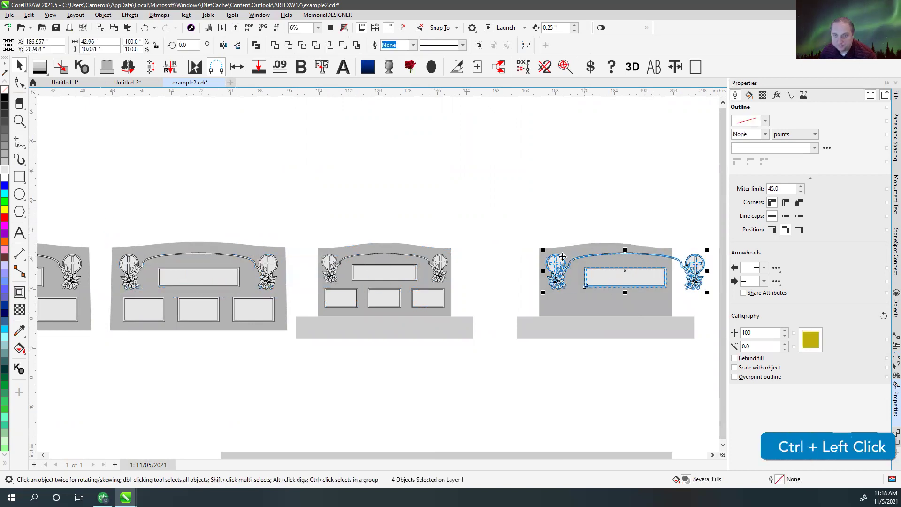
{"action": "scroll", "scroll_direction": "up", "scroll_amount": 3}
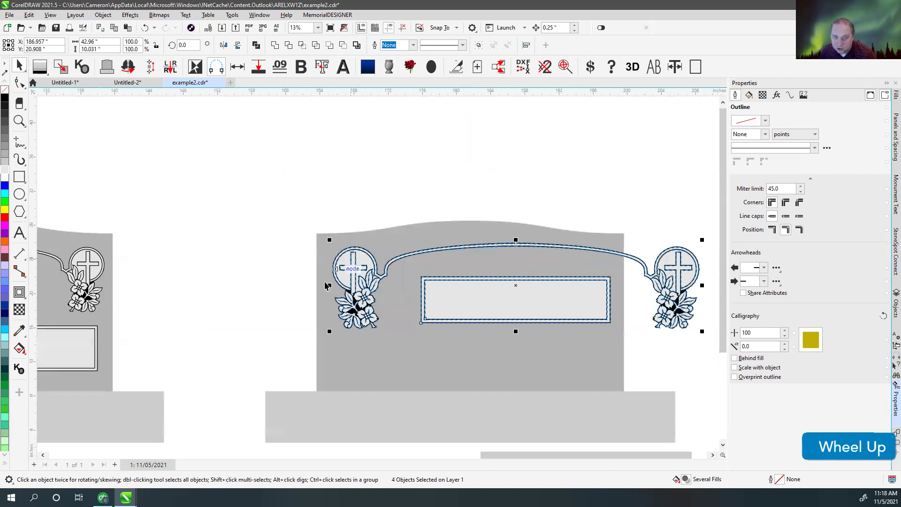
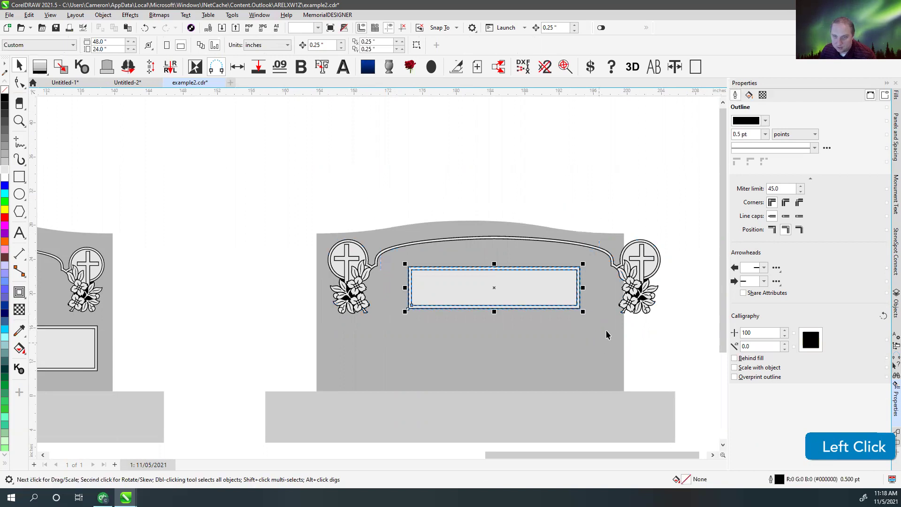
{"action": "key", "text": "c"}
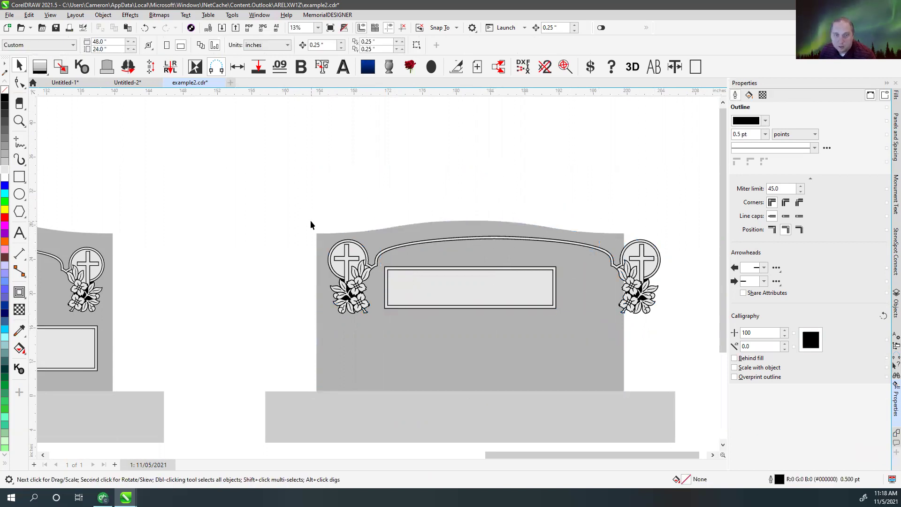
{"action": "left_click", "coordinate": [373, 268]}
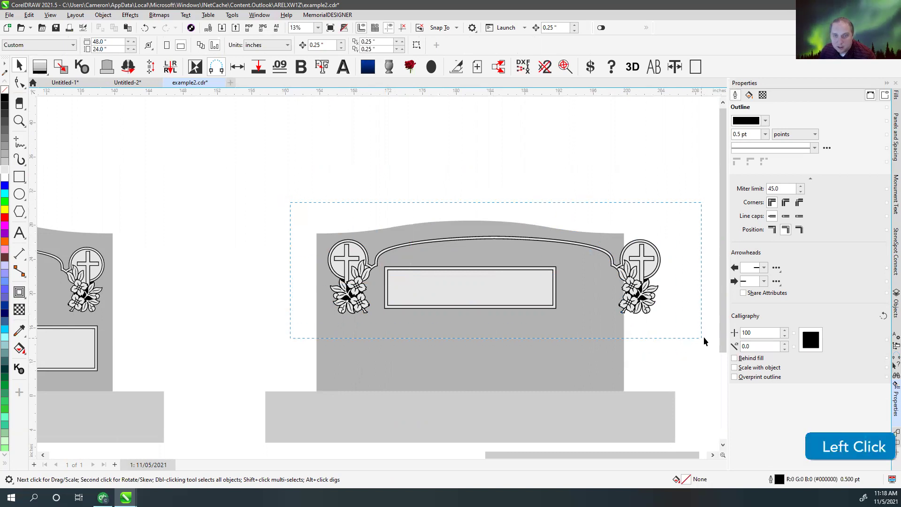
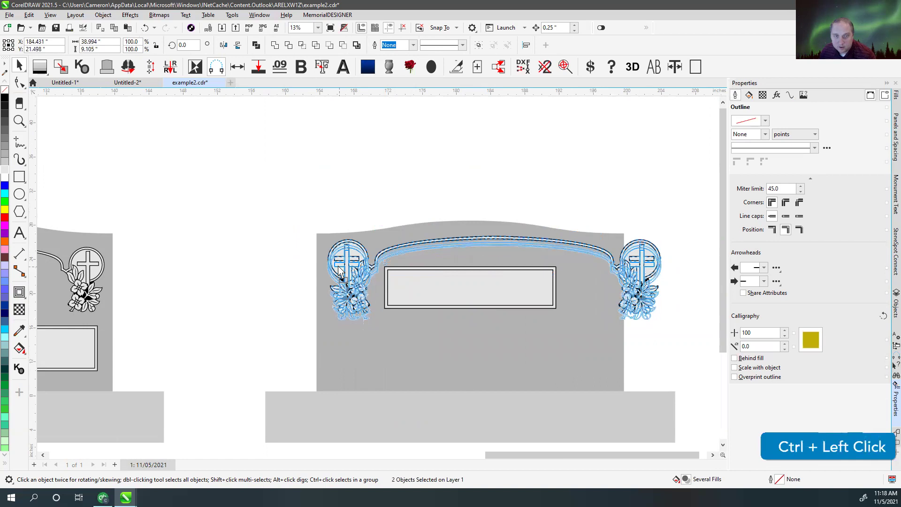
{"action": "scroll", "scroll_direction": "down", "scroll_amount": 3}
{"action": "scroll", "scroll_direction": "up", "scroll_amount": 3}
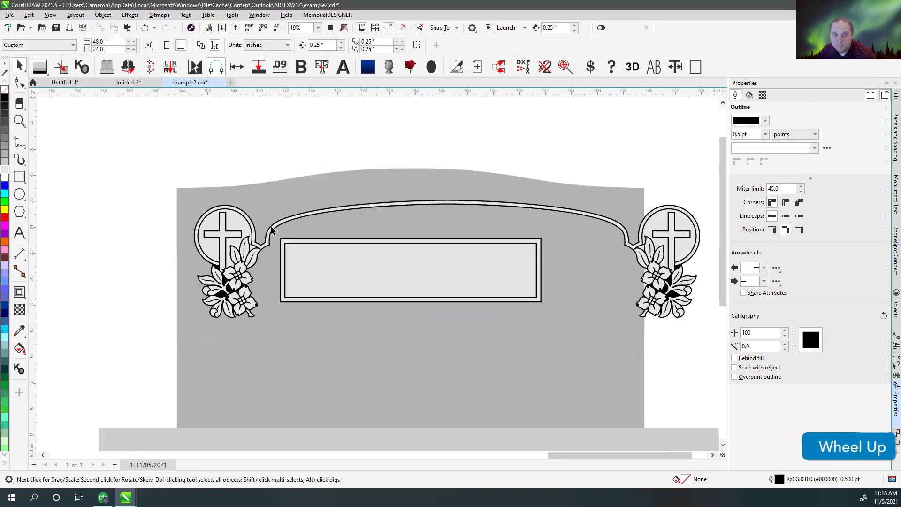
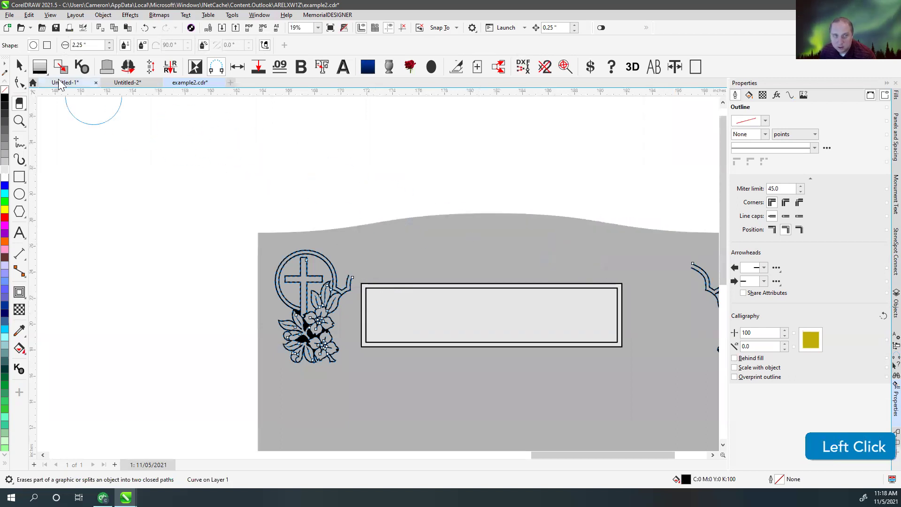
- Delete the right-hand cross-flower emblem, leaving only the left emblem beside the top panel
{"action": "scroll", "scroll_direction": "down", "scroll_amount": 3}
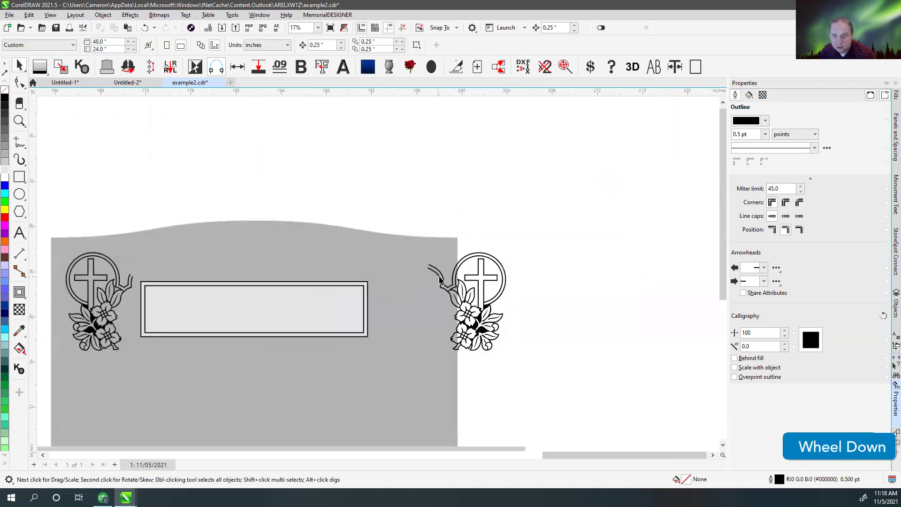
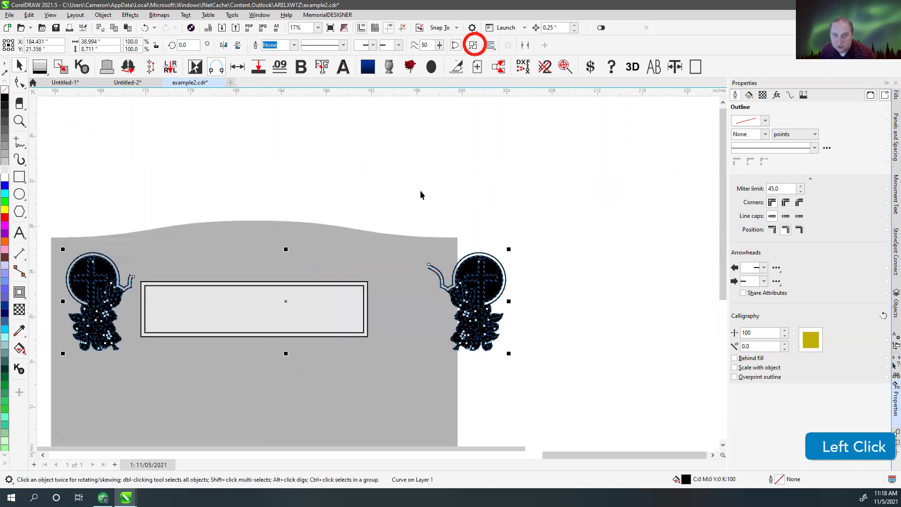
{"action": "key", "text": "Delete"}
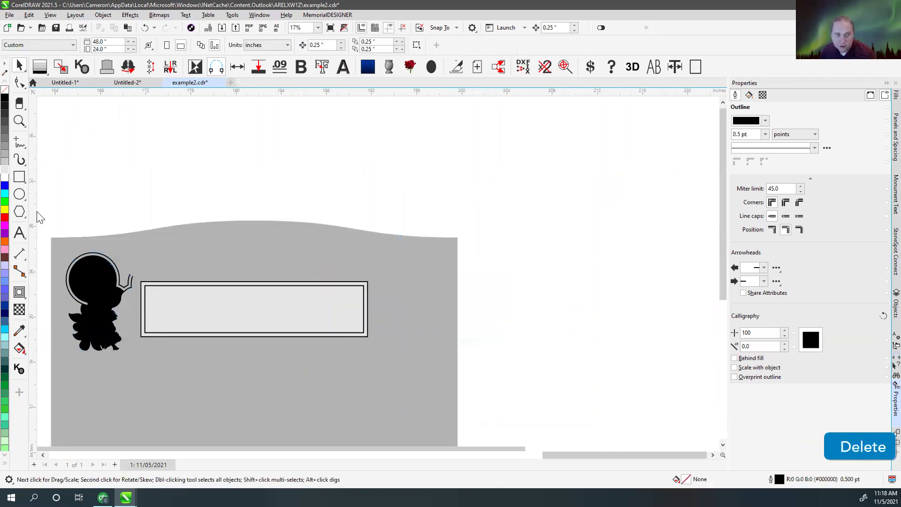
{"action": "left_click", "coordinate": [119, 305]}
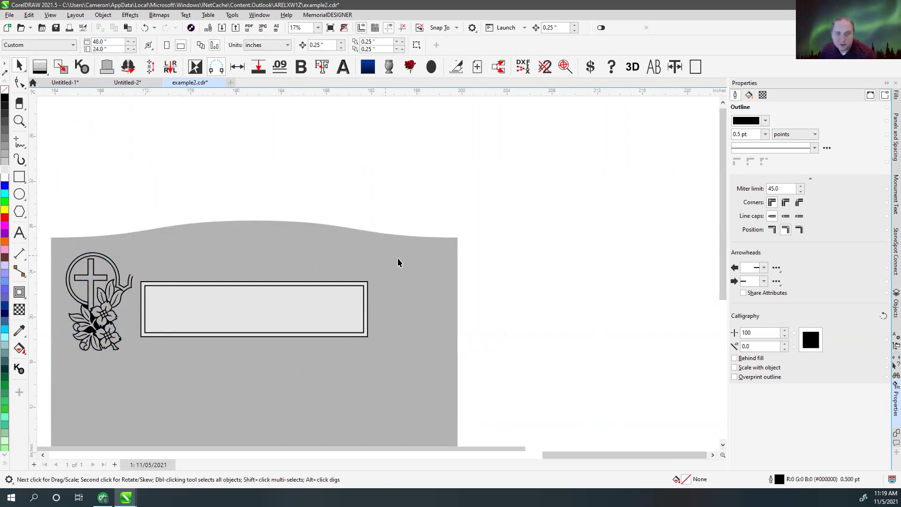
- Sketch a trial 3-point arch from the left emblem's tail over the top panel, then discard it
{"action": "left_click", "coordinate": [22, 145]}
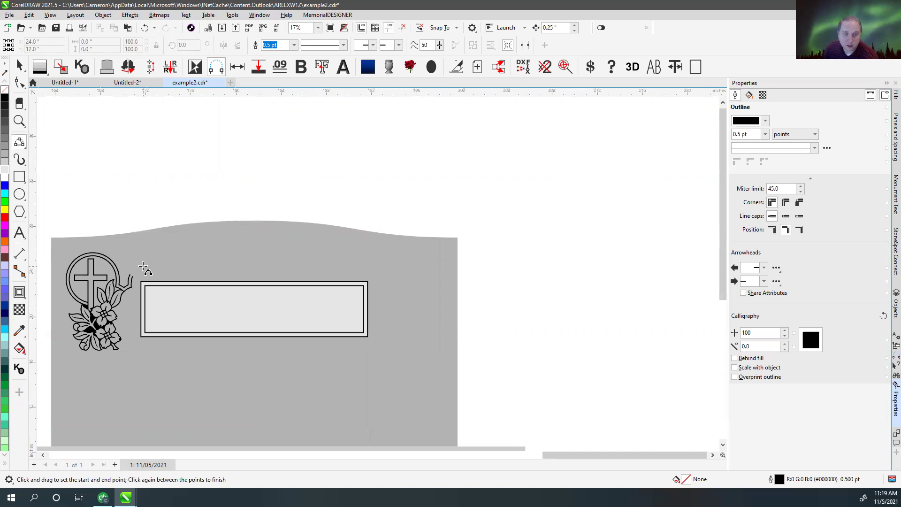
{"action": "scroll", "scroll_direction": "up", "scroll_amount": 3}
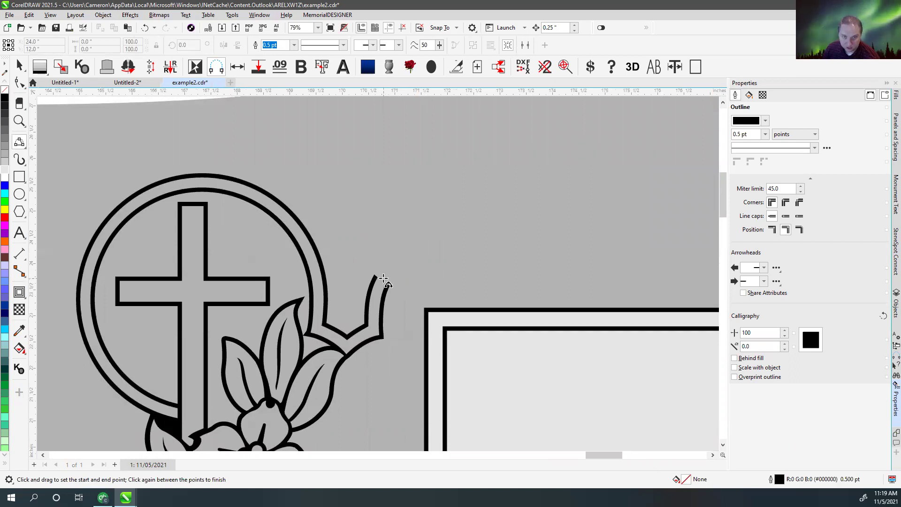
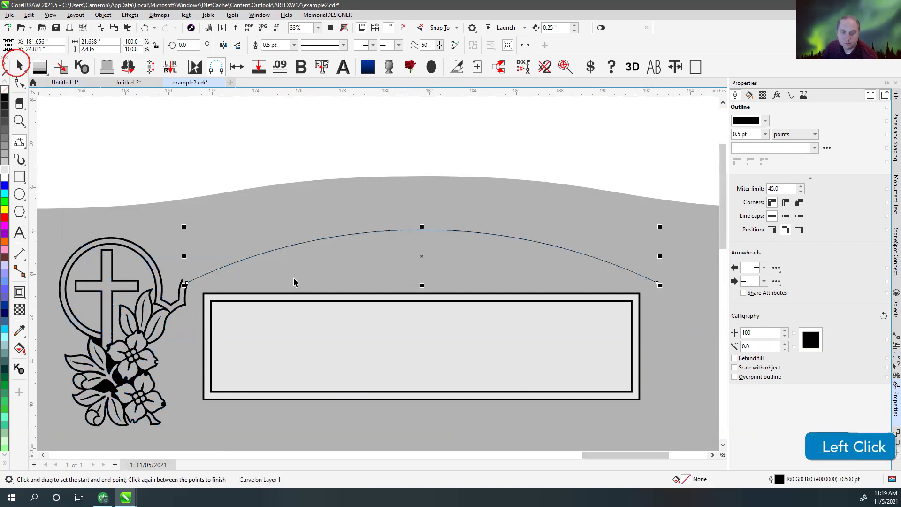
{"action": "key", "text": "Delete"}
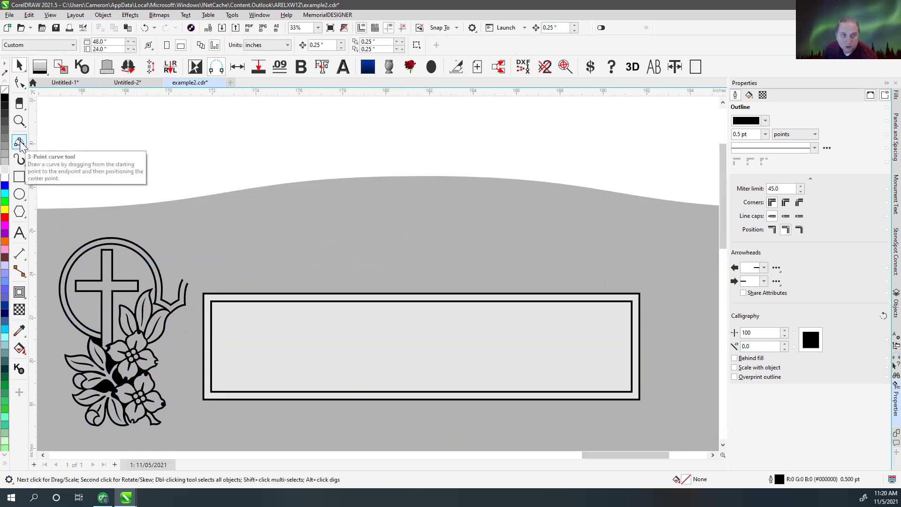
- Apply an inside contour to the stone, break it apart and shape it into a 14.4 pt arched border joined to the emblem
{"action": "left_click", "coordinate": [283, 217]}
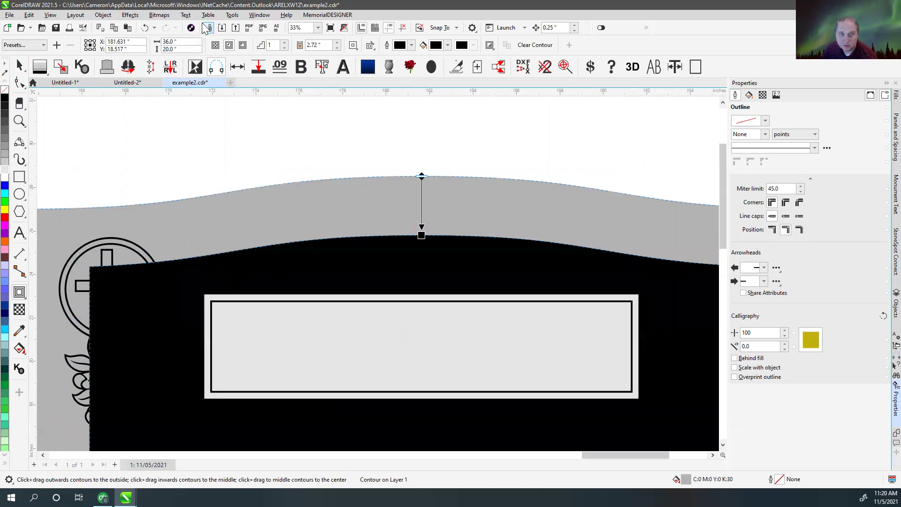
{"action": "left_click", "coordinate": [102, 18]}
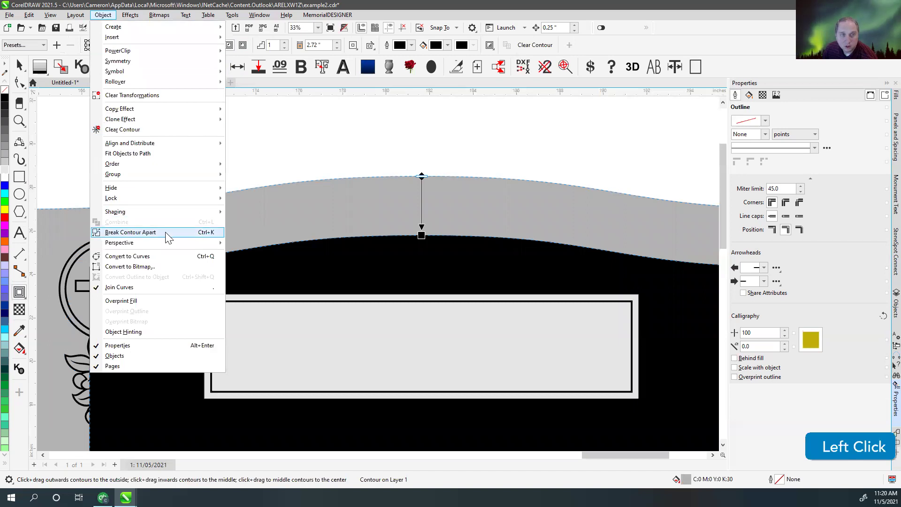
{"action": "scroll", "scroll_direction": "down", "scroll_amount": 3}
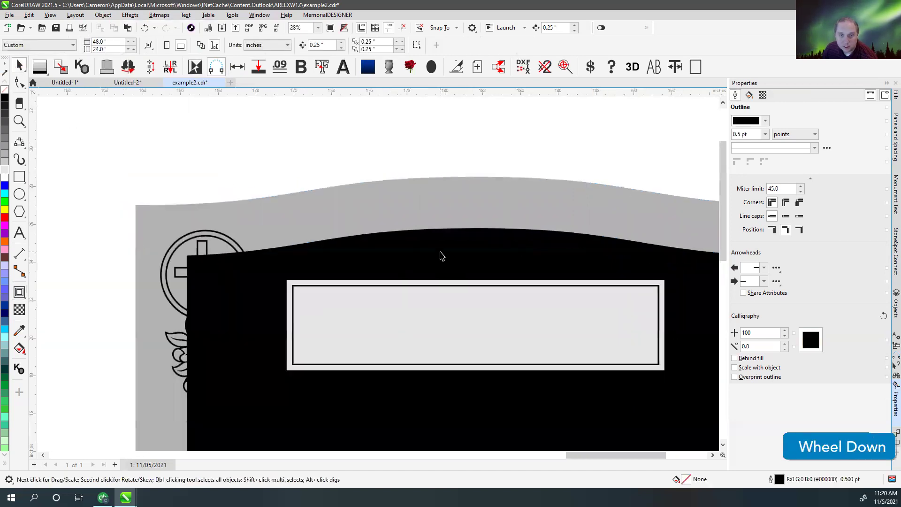
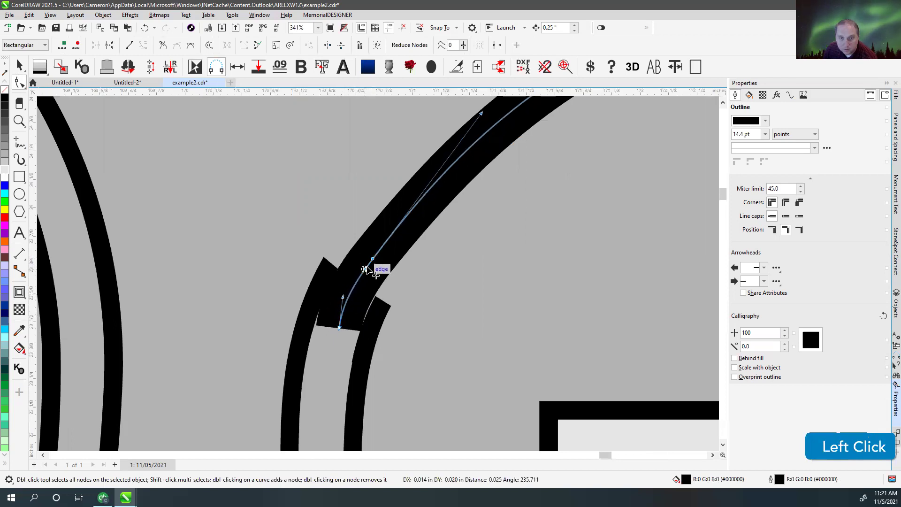
{"action": "scroll", "scroll_direction": "down", "scroll_amount": 3}
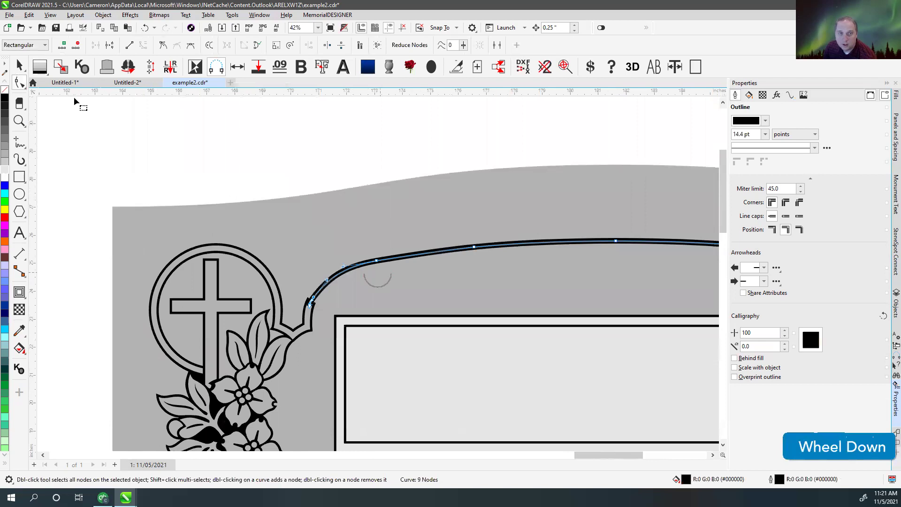
- Convert the arched border curve to a Single Line with Filled Panel band
{"action": "left_click", "coordinate": [62, 85]}
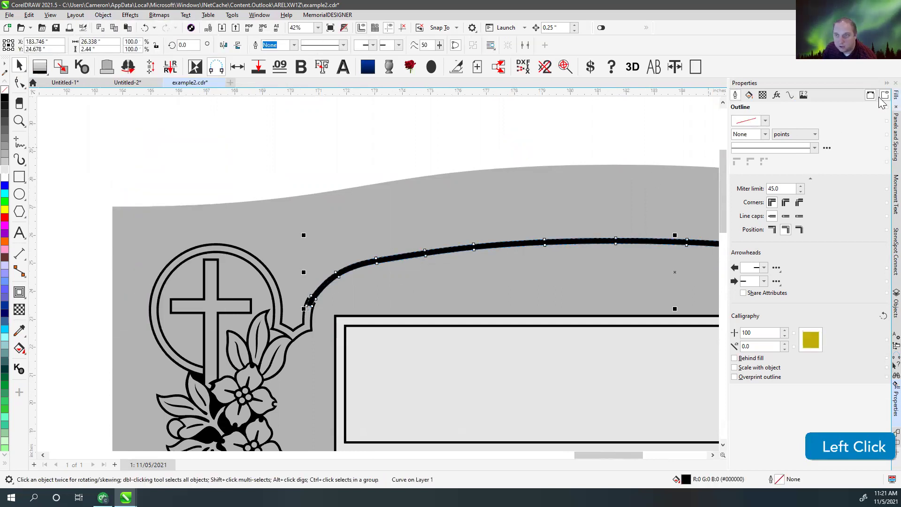
{"action": "left_click", "coordinate": [883, 135]}
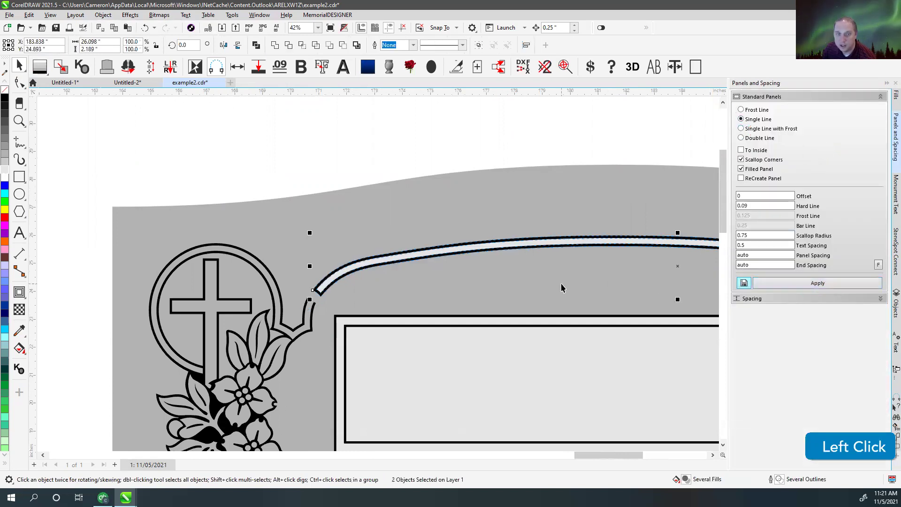
{"action": "scroll", "scroll_direction": "up", "scroll_amount": 3}
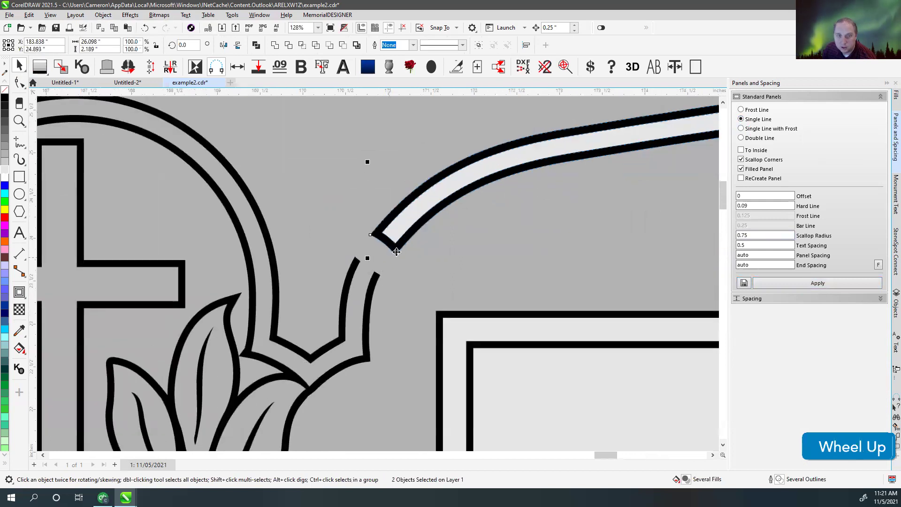
{"action": "key", "text": "v"}
{"action": "key", "text": "v"}
{"action": "scroll", "scroll_direction": "down", "scroll_amount": 3}
{"action": "scroll", "scroll_direction": "up", "scroll_amount": 3}
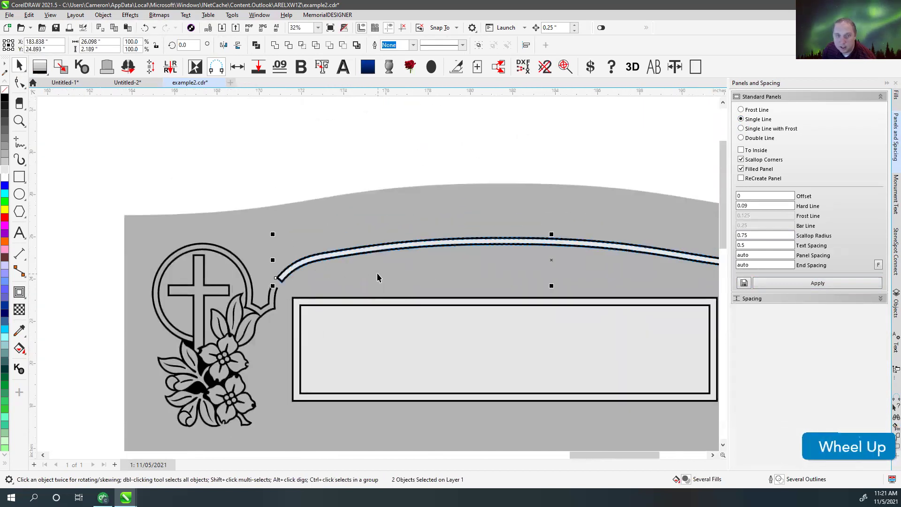
- Undo the panel to check the underlying curve, then reapply the single-line band
{"action": "key", "text": "ctrl+z"}
{"action": "scroll", "scroll_direction": "down", "scroll_amount": 3}
{"action": "key", "text": "v"}
{"action": "key", "text": "v"}
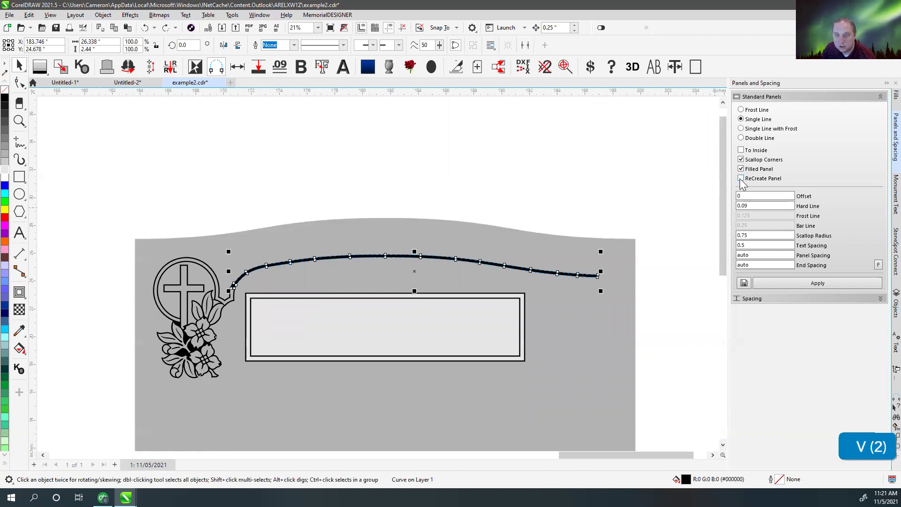
{"action": "scroll", "scroll_direction": "up", "scroll_amount": 3}
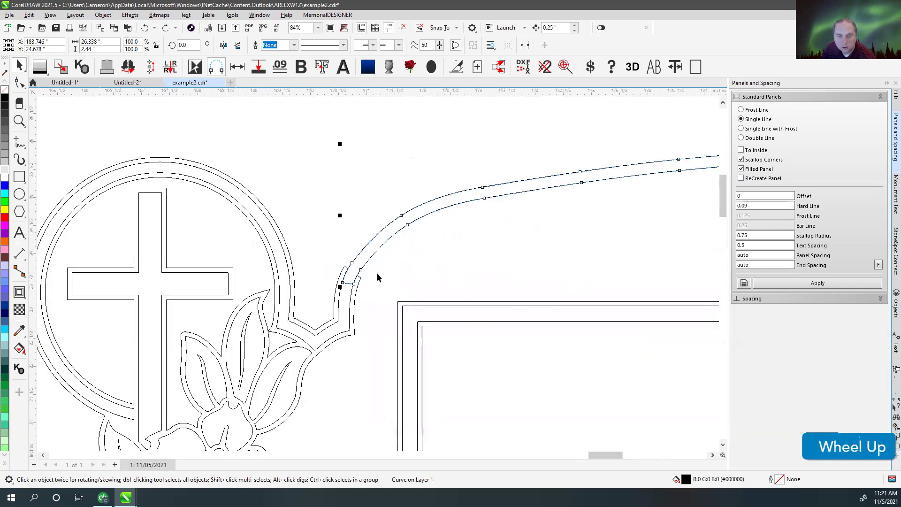
{"action": "left_click", "coordinate": [368, 214]}
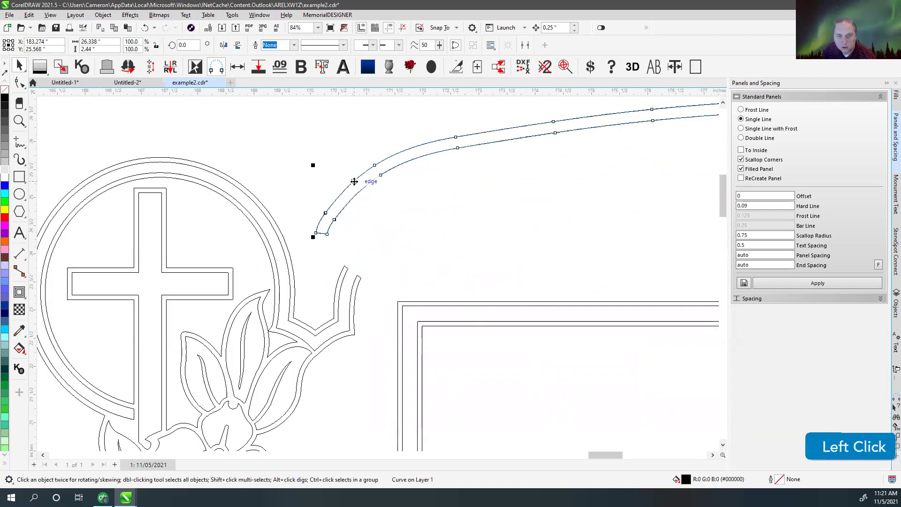
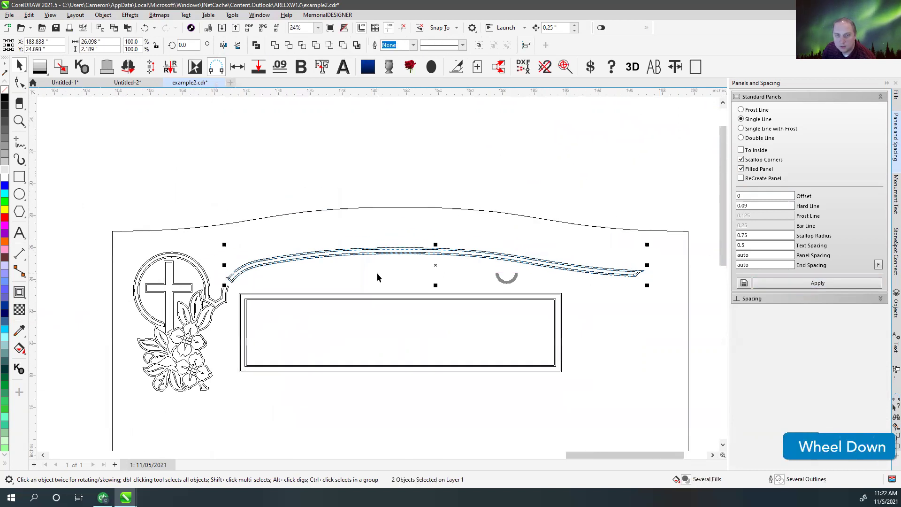
{"action": "key", "text": "v"}
{"action": "key", "text": "ctrl+z"}
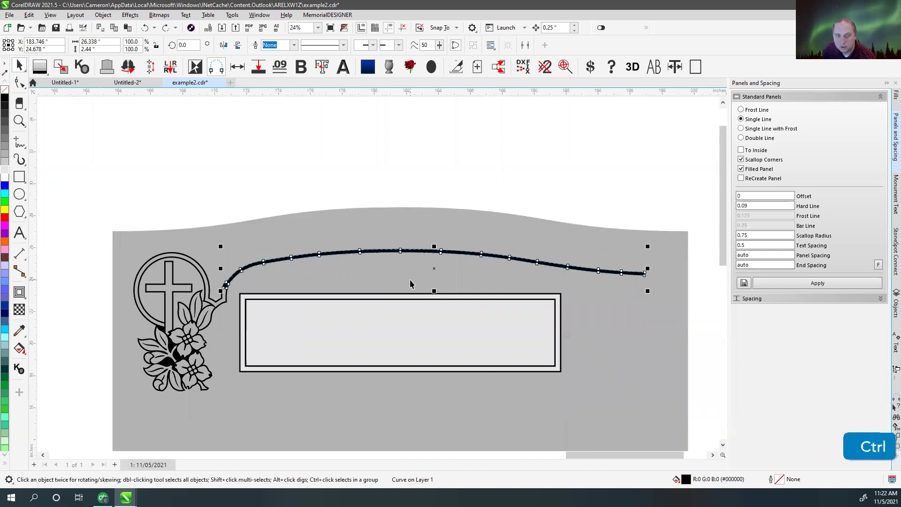
{"action": "scroll", "scroll_direction": "up", "scroll_amount": 3}
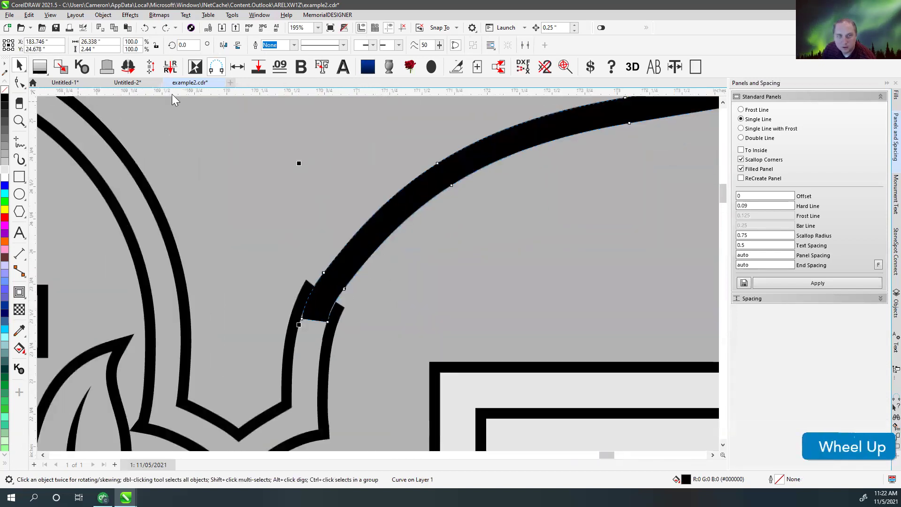
{"action": "left_click", "coordinate": [327, 69]}
{"action": "scroll", "scroll_direction": "down", "scroll_amount": 3}
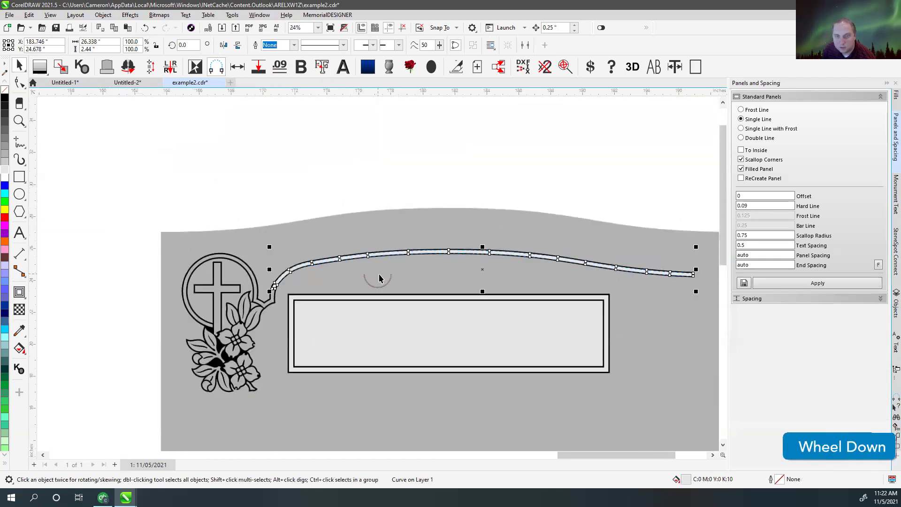
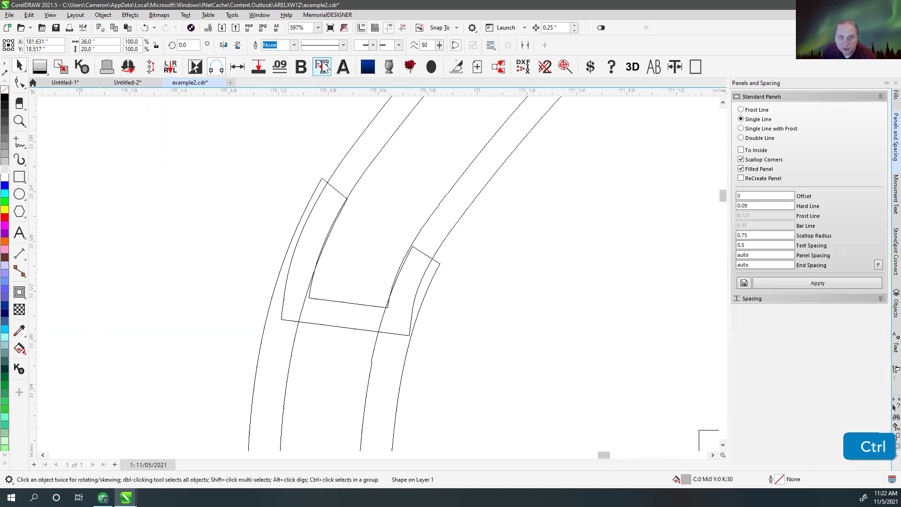
- Save the Frosted Outline contour distance and delete the extra outline lines on the band
{"action": "left_click", "coordinate": [327, 65]}
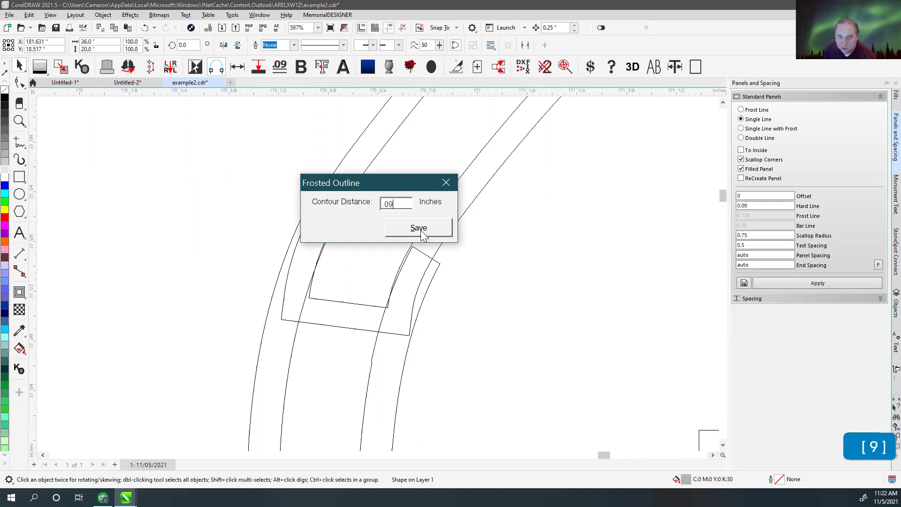
{"action": "left_click", "coordinate": [416, 229]}
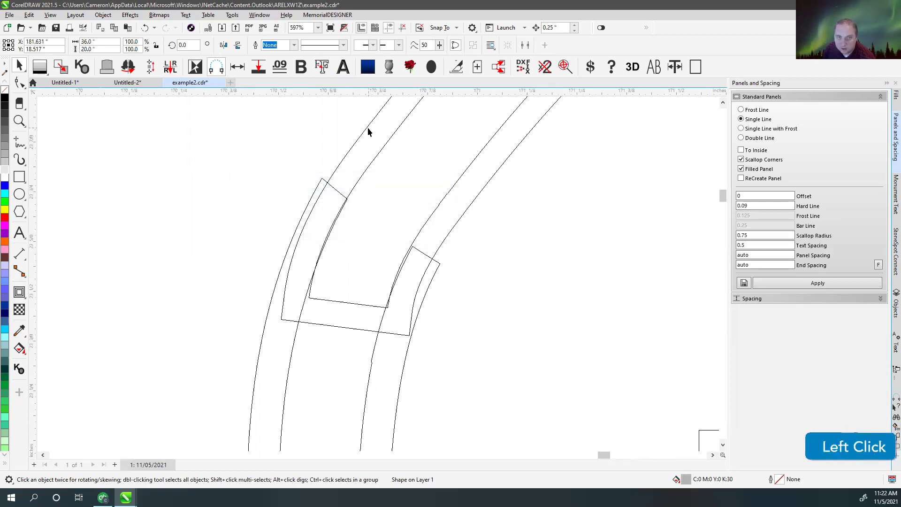
{"action": "key", "text": "Delete"}
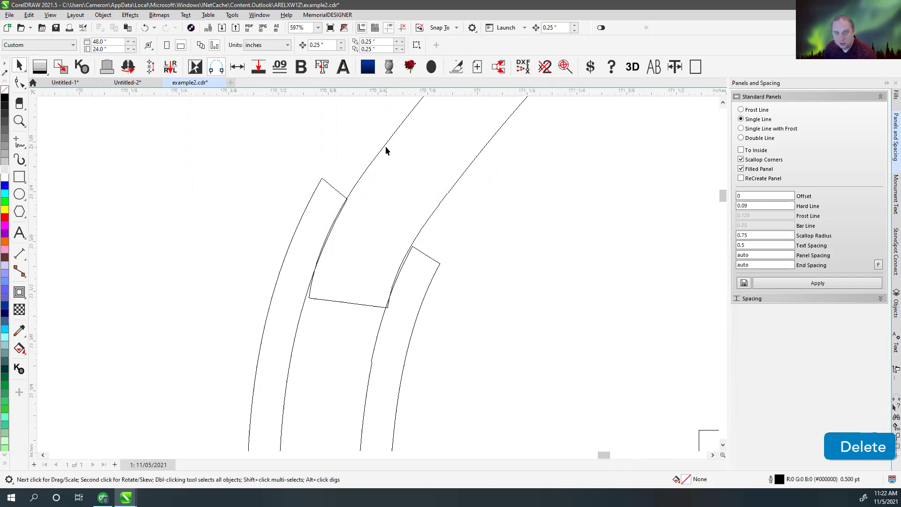
{"action": "left_click", "coordinate": [386, 147]}
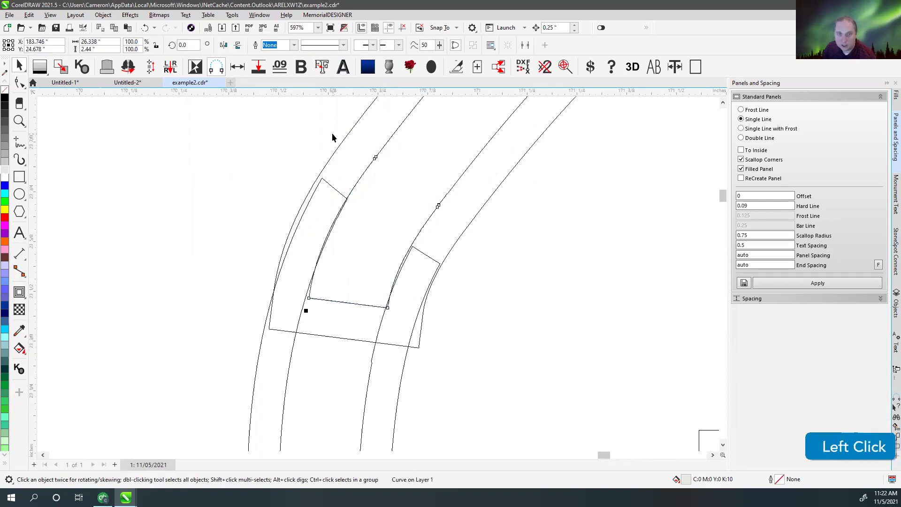
{"action": "scroll", "scroll_direction": "down", "scroll_amount": 3}
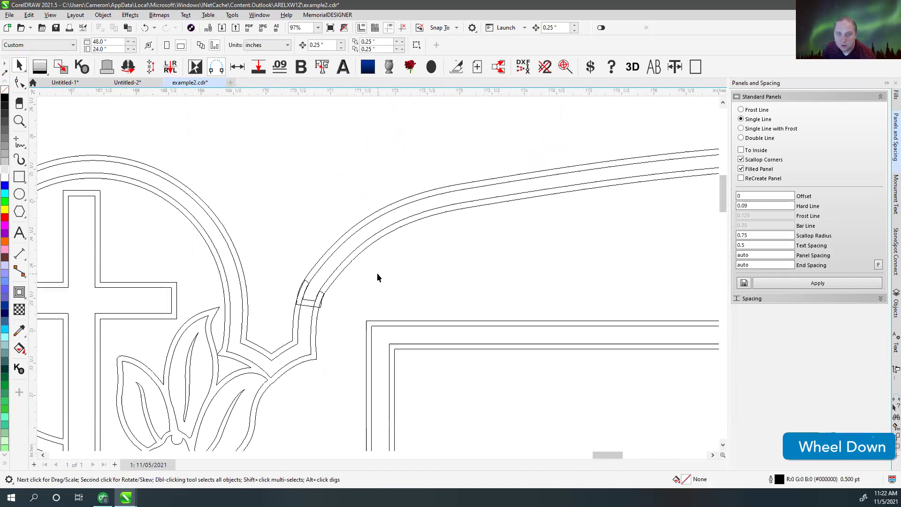
{"action": "key", "text": "v"}
{"action": "scroll", "scroll_direction": "down", "scroll_amount": 3}
{"action": "scroll", "scroll_direction": "up", "scroll_amount": 3}
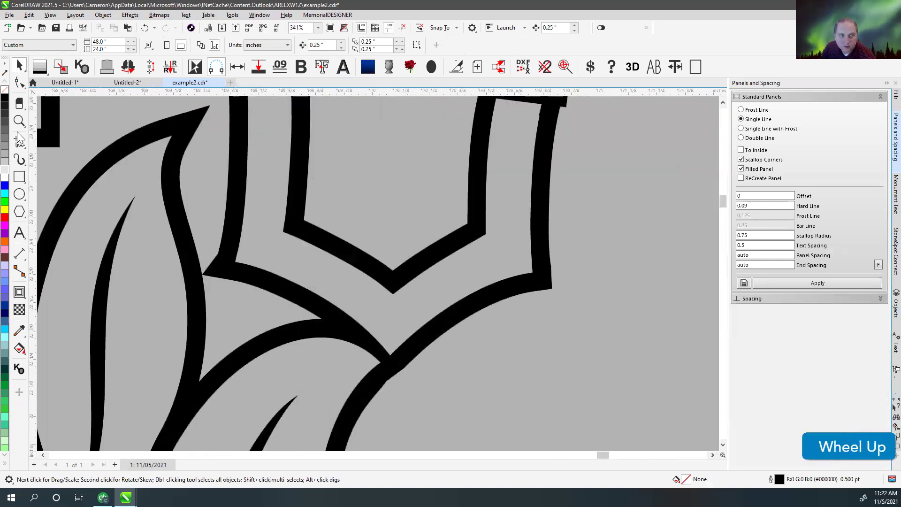
- Remove the stray piece near the emblem and the strip's old black outline
{"action": "left_click", "coordinate": [49, 161]}
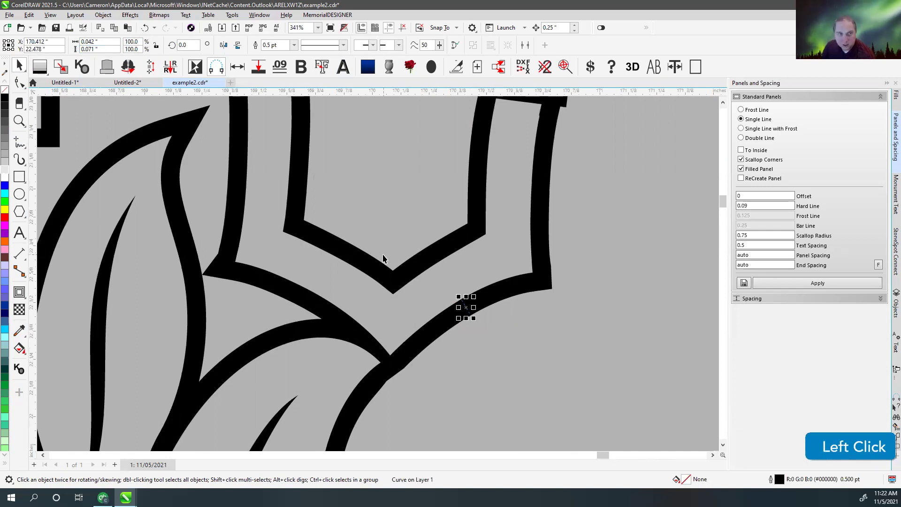
{"action": "key", "text": "Delete"}
{"action": "scroll", "scroll_direction": "down", "scroll_amount": 3}
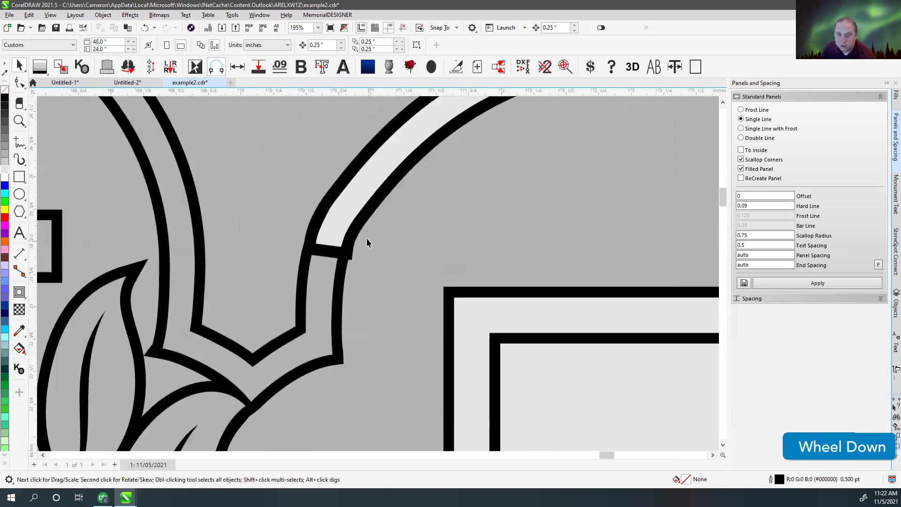
{"action": "left_click", "coordinate": [364, 229]}
{"action": "key", "text": "Delete"}
- Rerun Frosted Outline on the light border strip with the contour distance and reselect it
{"action": "left_click", "coordinate": [356, 193]}
{"action": "left_click", "coordinate": [323, 67]}
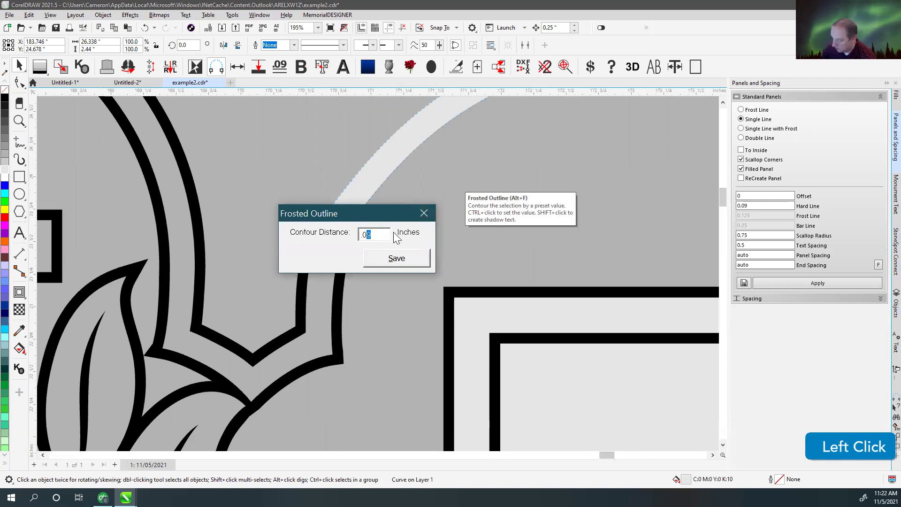
{"action": "key", "text": "7"}
{"action": "left_click", "coordinate": [401, 265]}
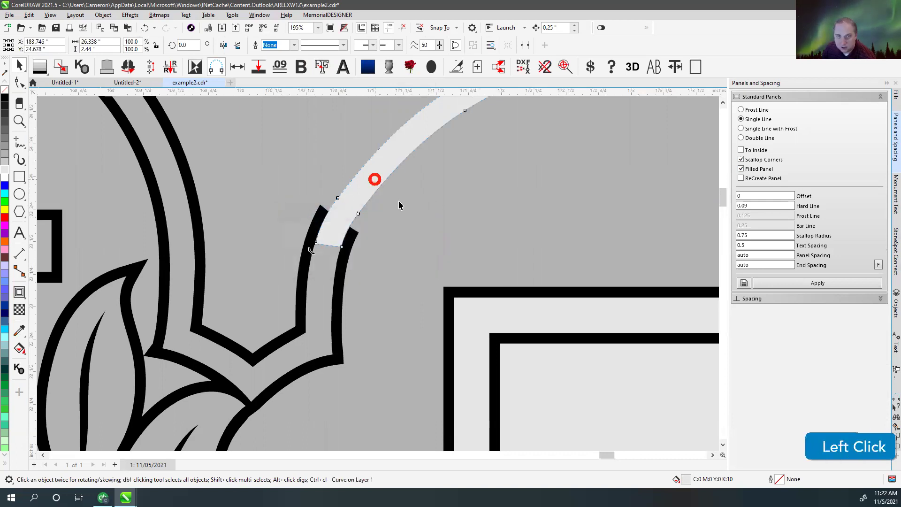
{"action": "key", "text": "f"}
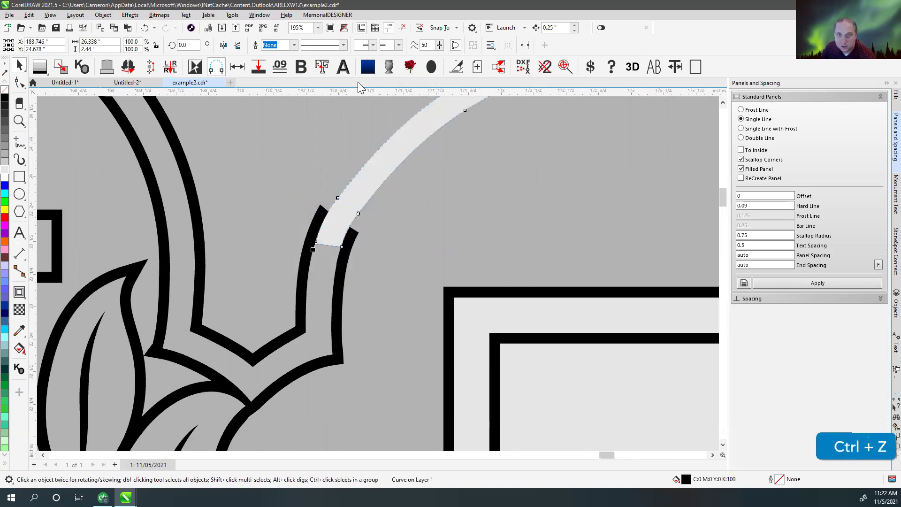
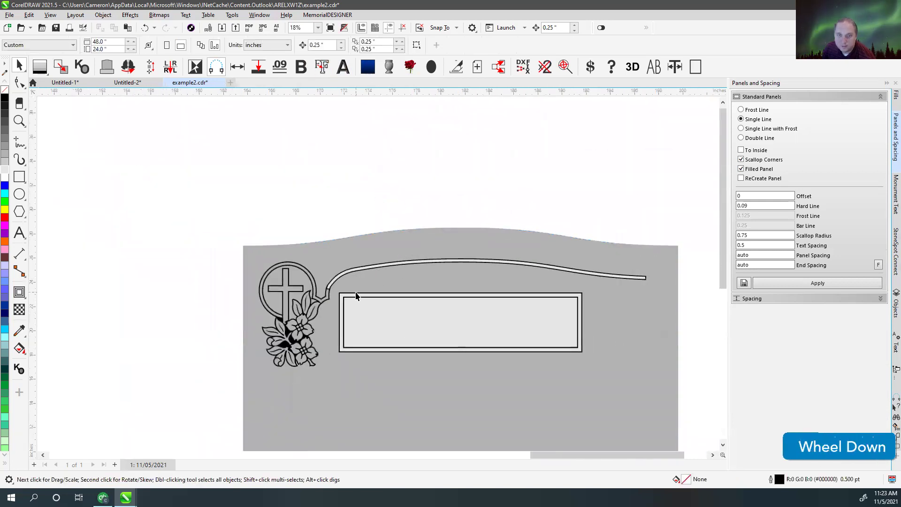
- In wireframe view, cut the overlap where the band meets the emblem circle and weld the outlines
{"action": "scroll", "scroll_direction": "up", "scroll_amount": 3}
{"action": "left_click", "coordinate": [366, 259]}
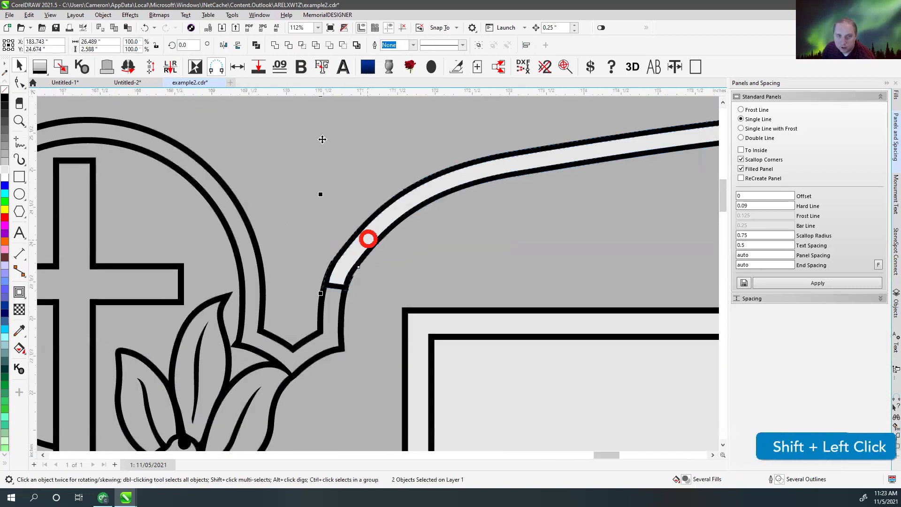
{"action": "scroll", "scroll_direction": "up", "scroll_amount": 3}
{"action": "key", "text": "v"}
{"action": "left_click", "coordinate": [362, 177]}
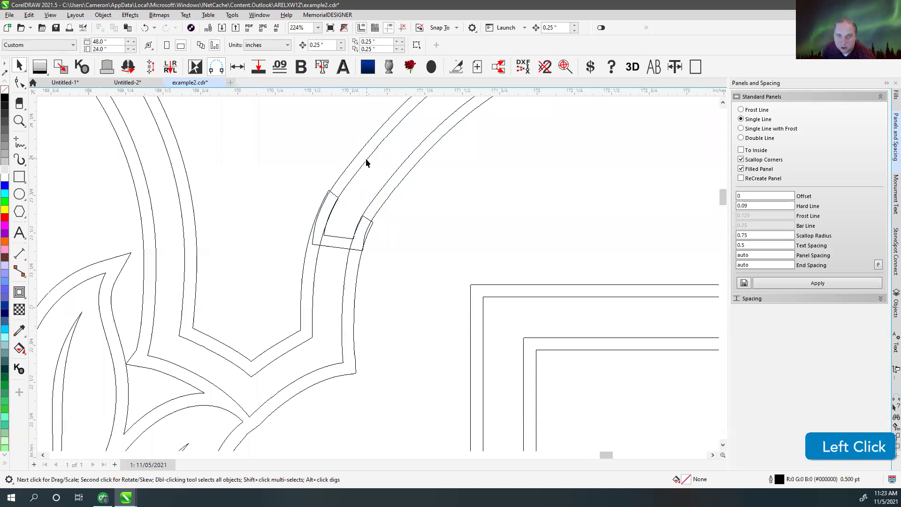
{"action": "key", "text": "ctrl+z"}
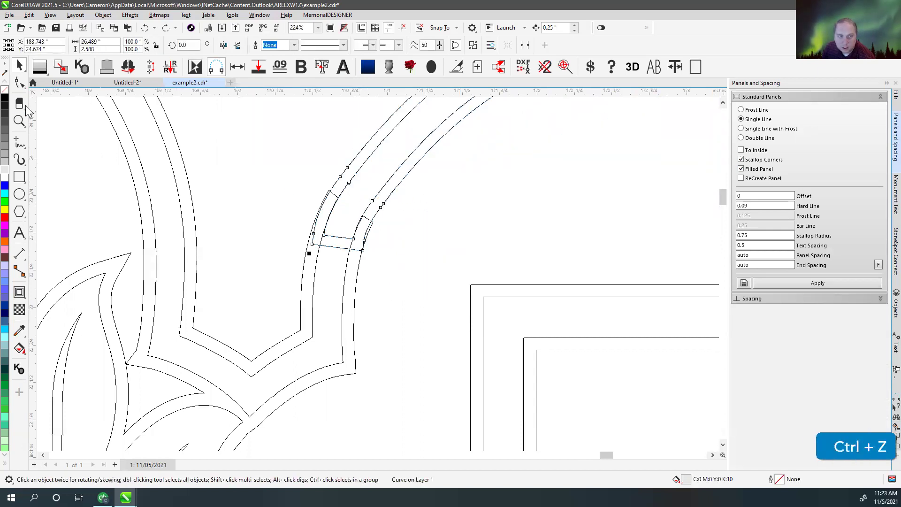
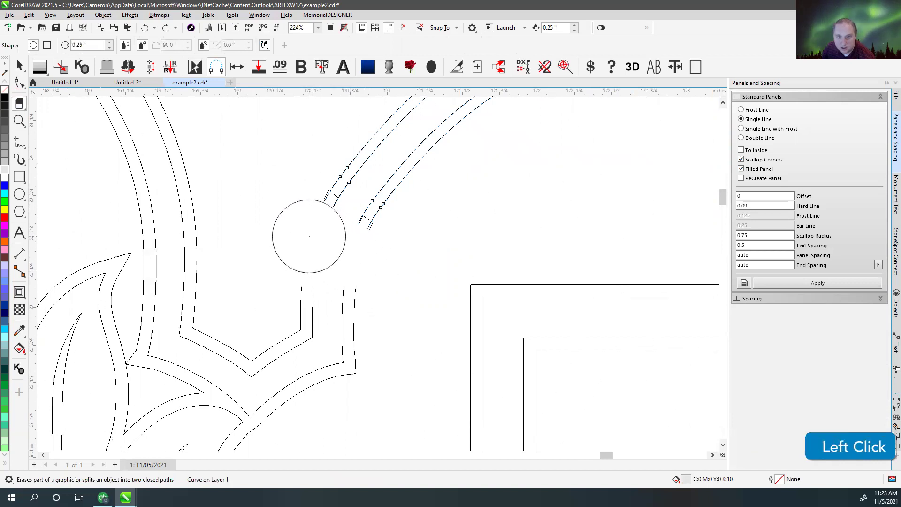
- Delete the extra nodes at the junction so the band joins the emblem cleanly
{"action": "scroll", "scroll_direction": "down", "scroll_amount": 3}
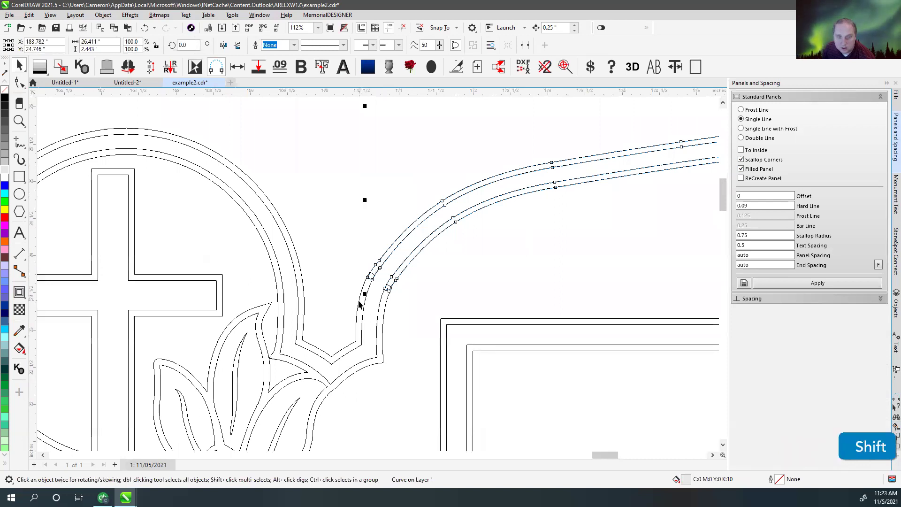
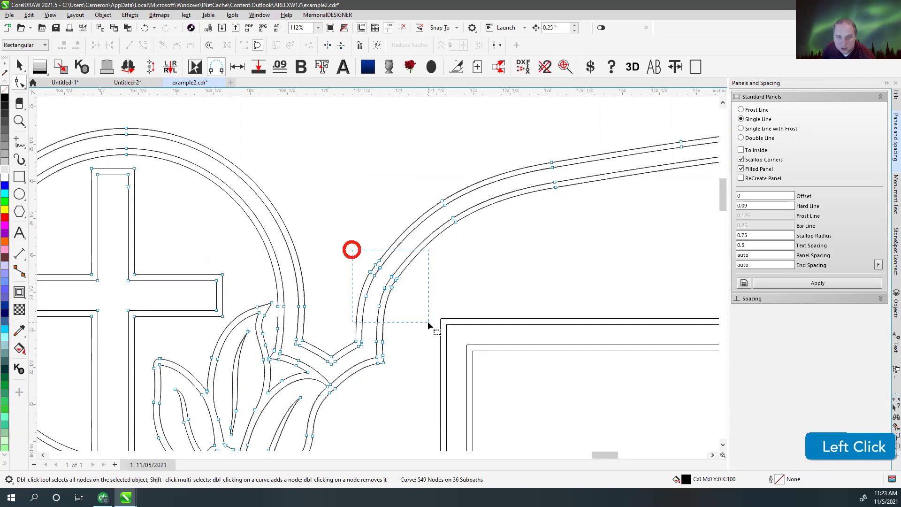
{"action": "key", "text": "Delete"}
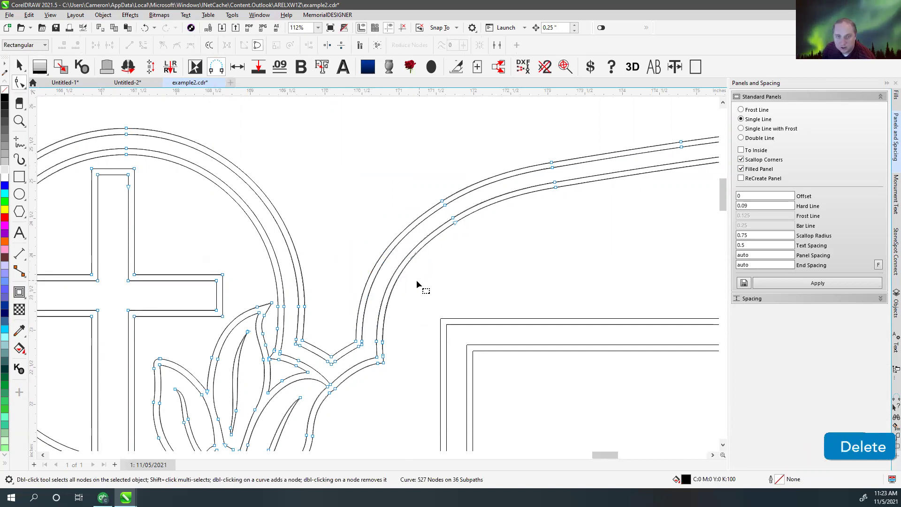
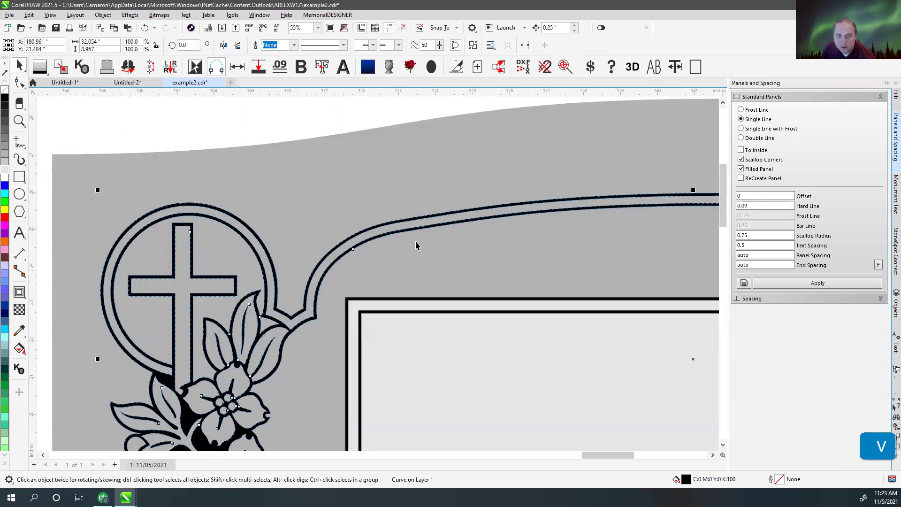
{"action": "scroll", "scroll_direction": "down", "scroll_amount": 3}
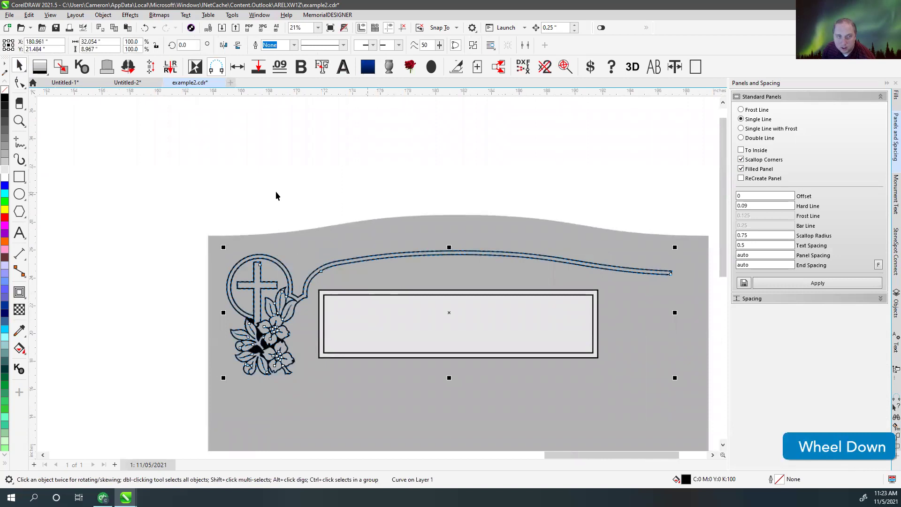
{"action": "left_click", "coordinate": [33, 181]}
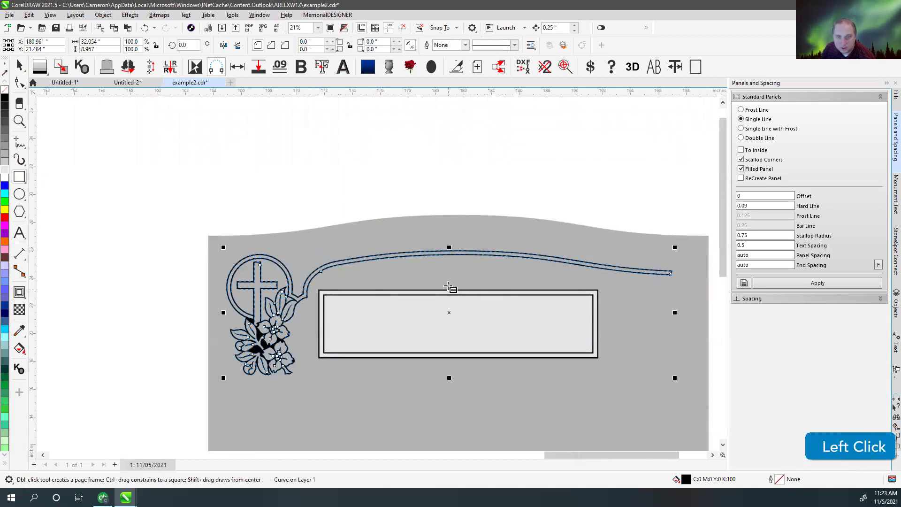
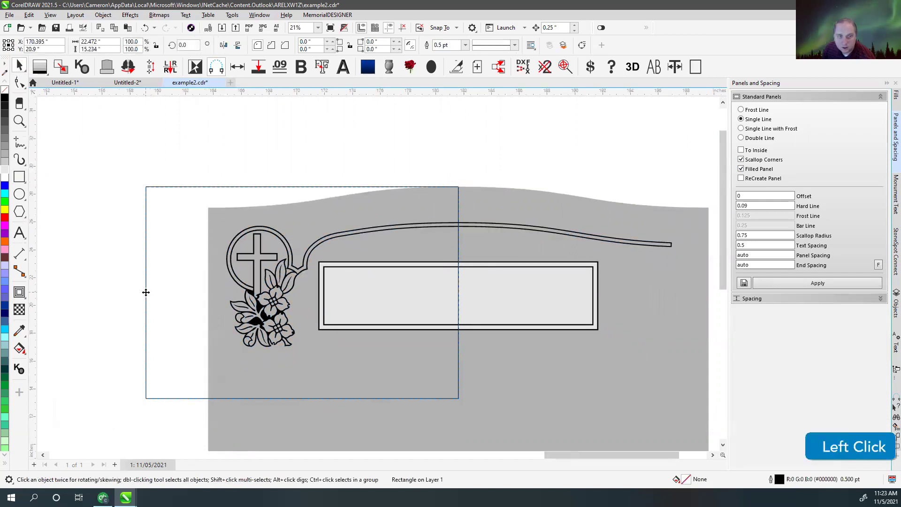
- Mirror the emblem and border across a half-width guide rectangle, delete the guide and combine the two border halves
{"action": "key", "text": "ctrl+z"}
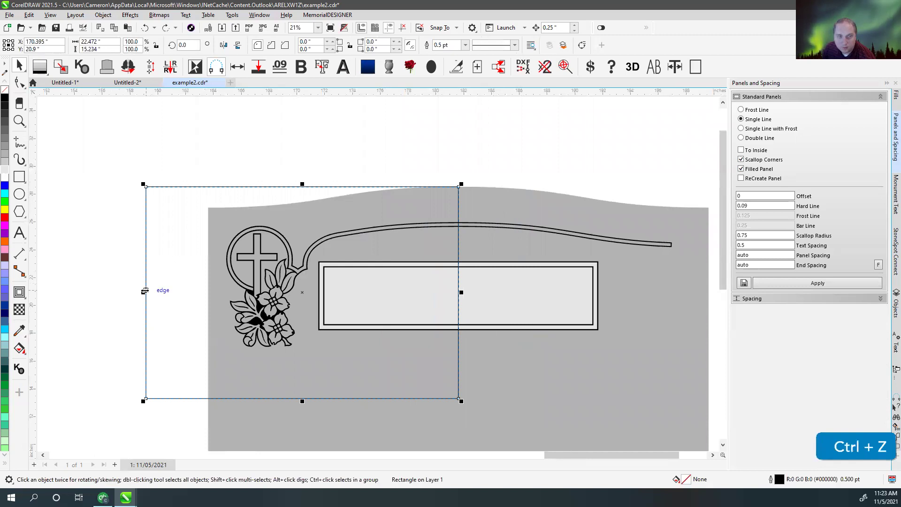
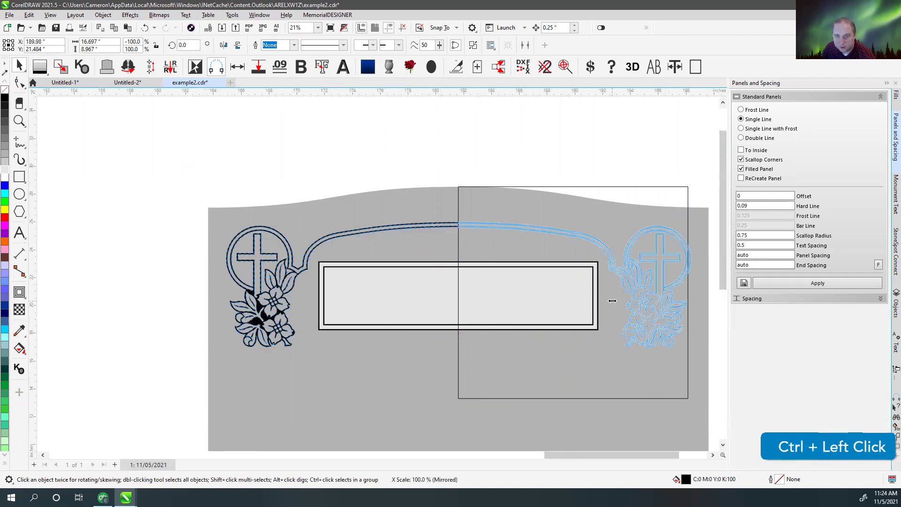
{"action": "right_click", "coordinate": [615, 302]}
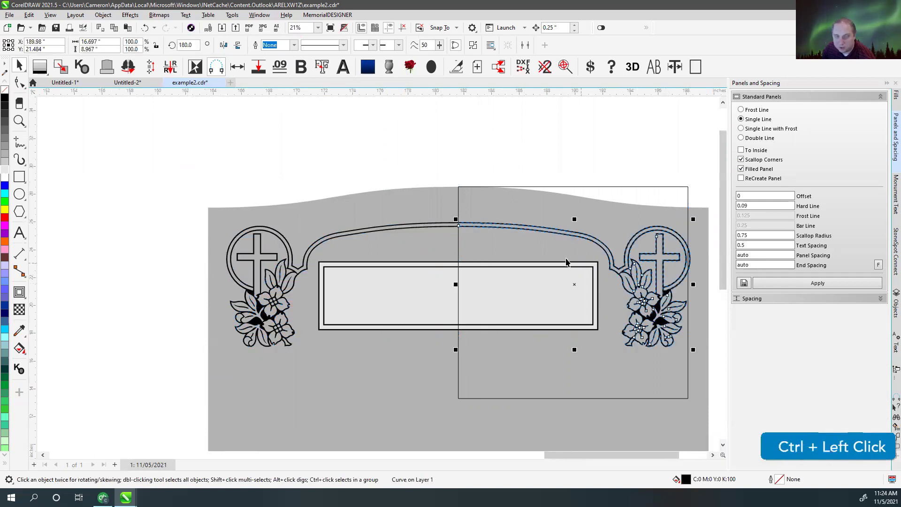
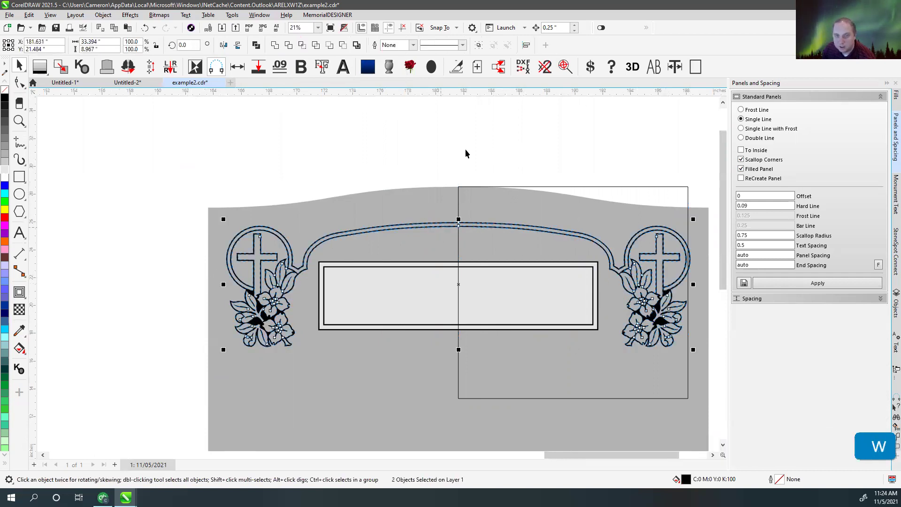
{"action": "left_click", "coordinate": [468, 151]}
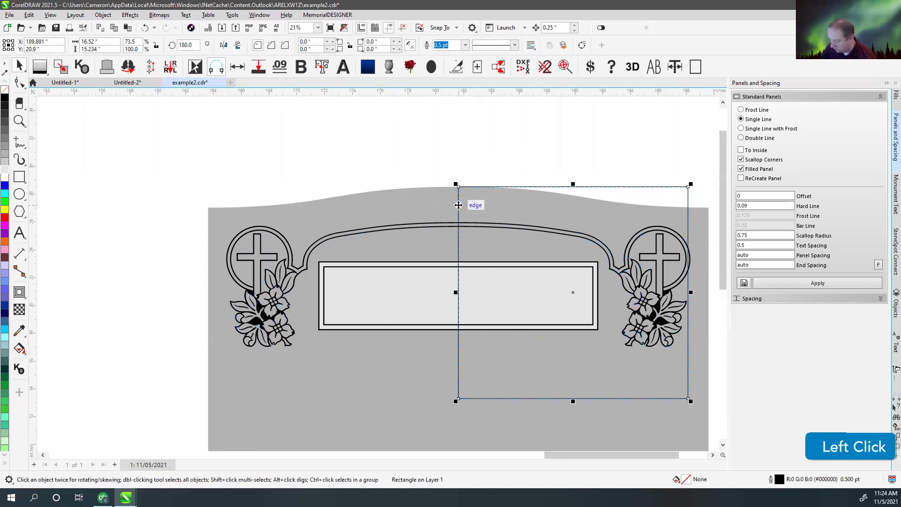
{"action": "key", "text": "Delete"}
{"action": "left_click", "coordinate": [451, 226]}
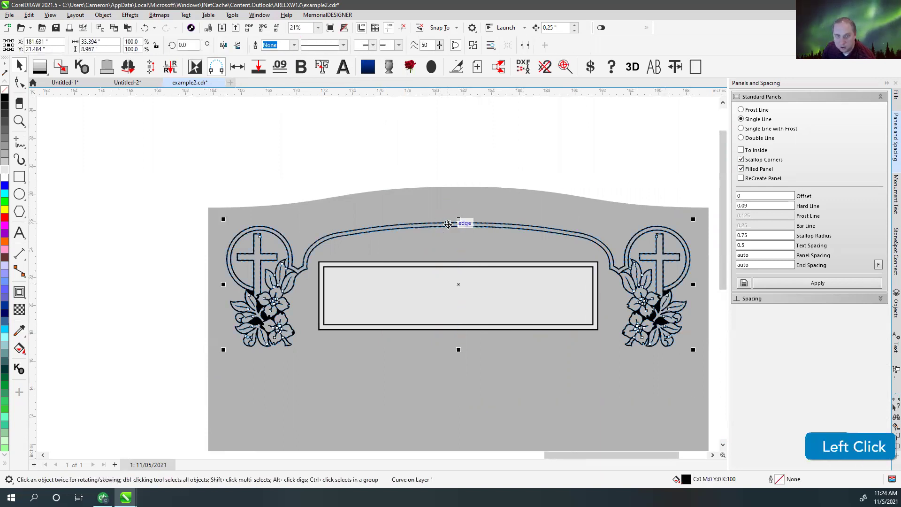
{"action": "key", "text": "f"}
{"action": "left_click", "coordinate": [444, 144]}
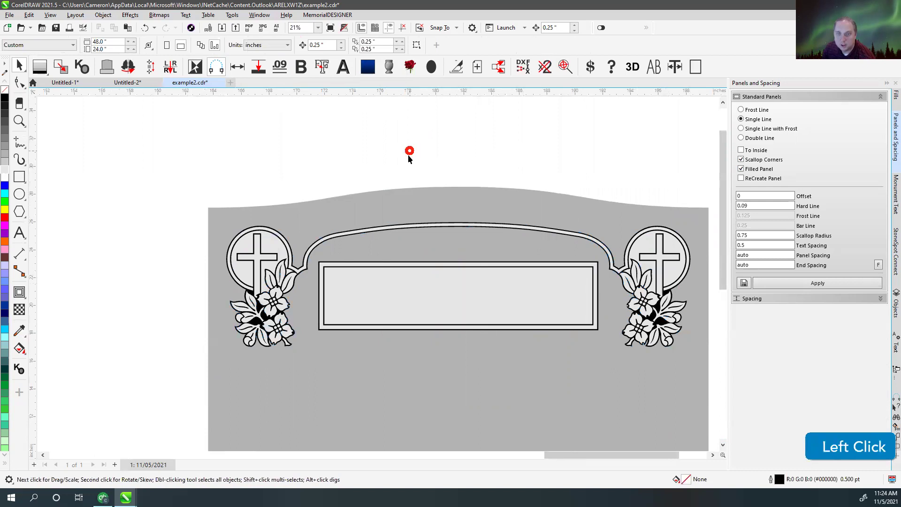
- Select the emblems, border and panel and inspect the joined corners in wireframe view
{"action": "scroll", "scroll_direction": "down", "scroll_amount": 3}
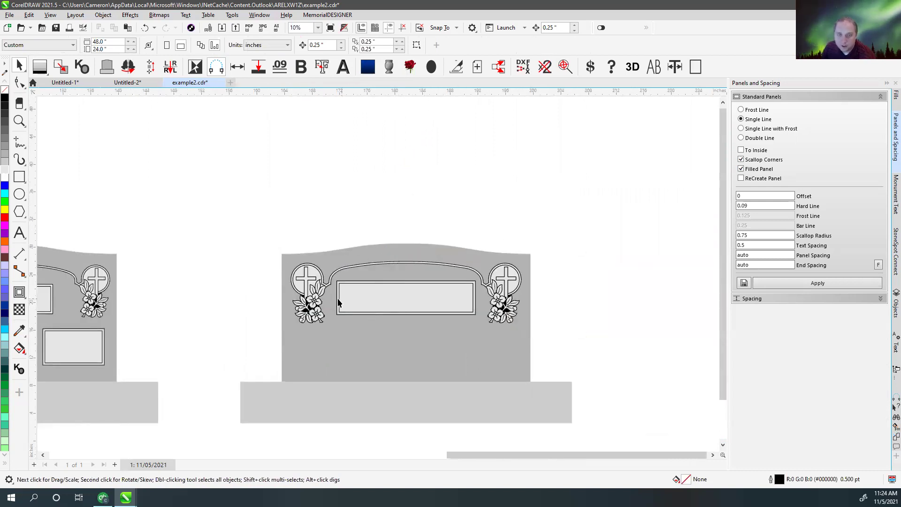
{"action": "scroll", "scroll_direction": "up", "scroll_amount": 3}
{"action": "scroll", "scroll_direction": "down", "scroll_amount": 3}
{"action": "left_click", "coordinate": [448, 280]}
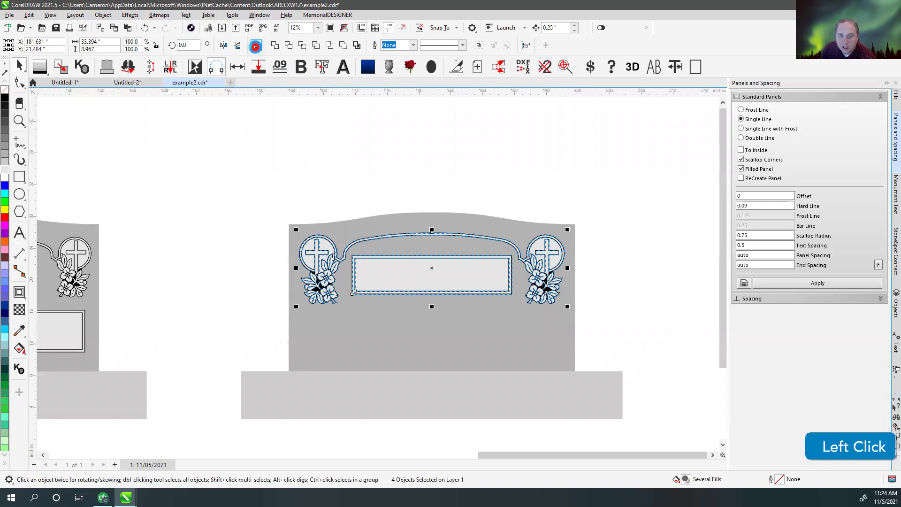
{"action": "scroll", "scroll_direction": "up", "scroll_amount": 3}
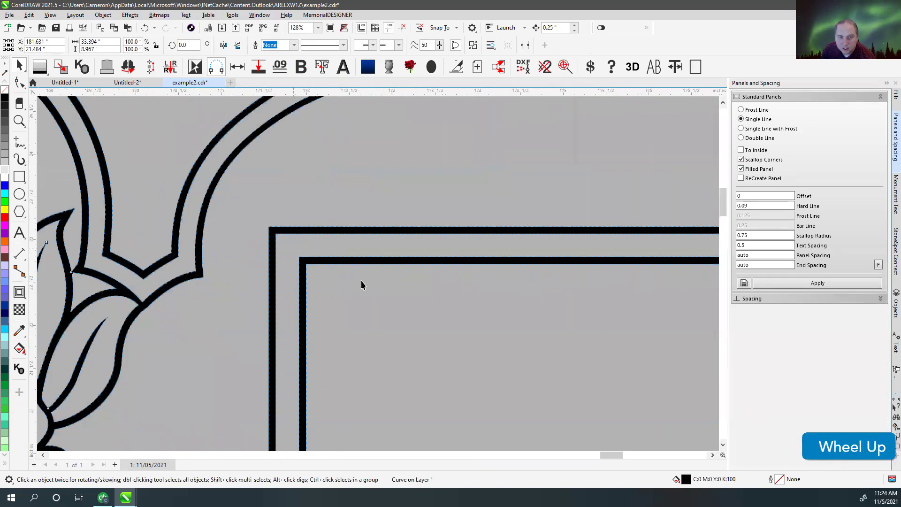
{"action": "scroll", "scroll_direction": "down", "scroll_amount": 3}
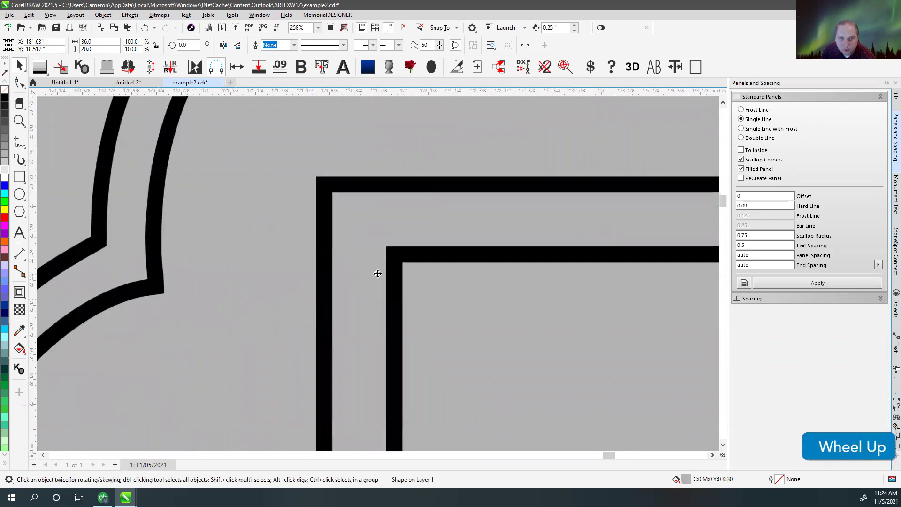
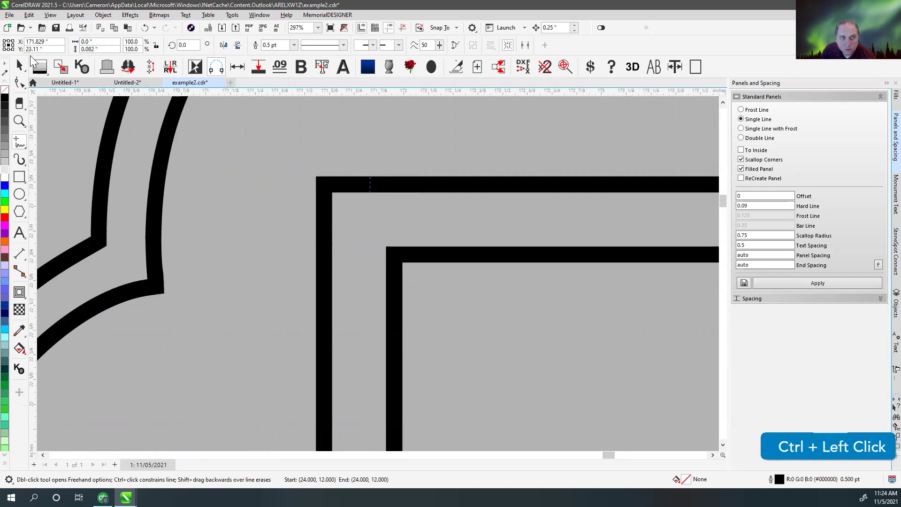
{"action": "scroll", "scroll_direction": "down", "scroll_amount": 3}
{"action": "key", "text": "v"}
{"action": "left_click", "coordinate": [428, 334]}
{"action": "key", "text": "Delete"}
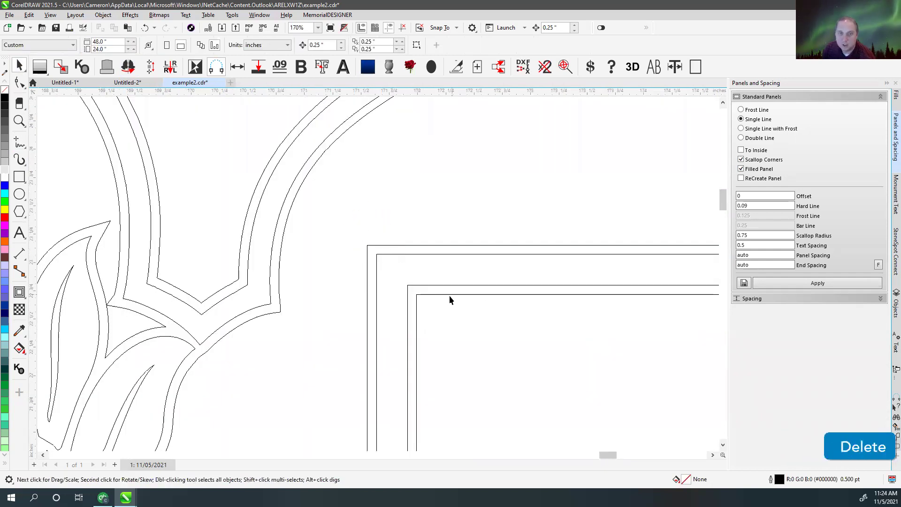
{"action": "scroll", "scroll_direction": "down", "scroll_amount": 3}
- Back in filled view, fill the top panel solid black between the two emblems
{"action": "left_click", "coordinate": [382, 260]}
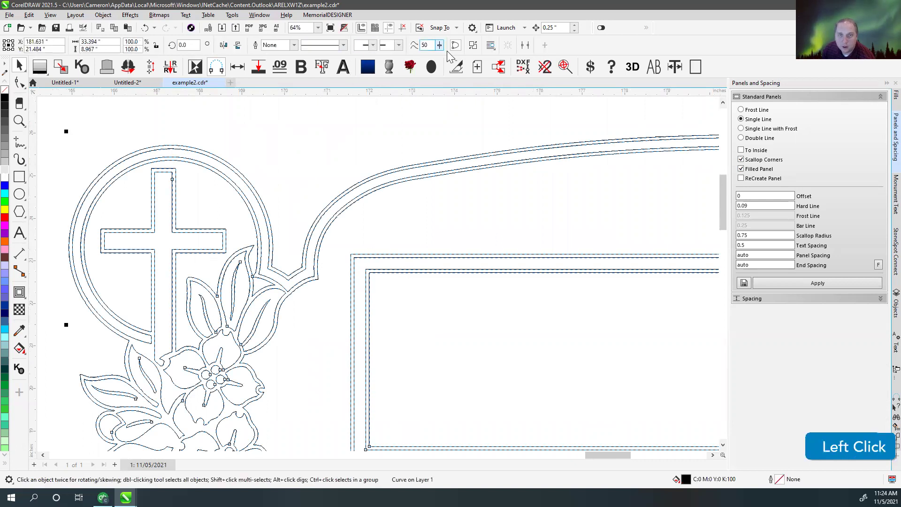
{"action": "scroll", "scroll_direction": "down", "scroll_amount": 3}
{"action": "key", "text": "v"}
{"action": "left_click", "coordinate": [614, 370]}
{"action": "left_click", "coordinate": [345, 236]}
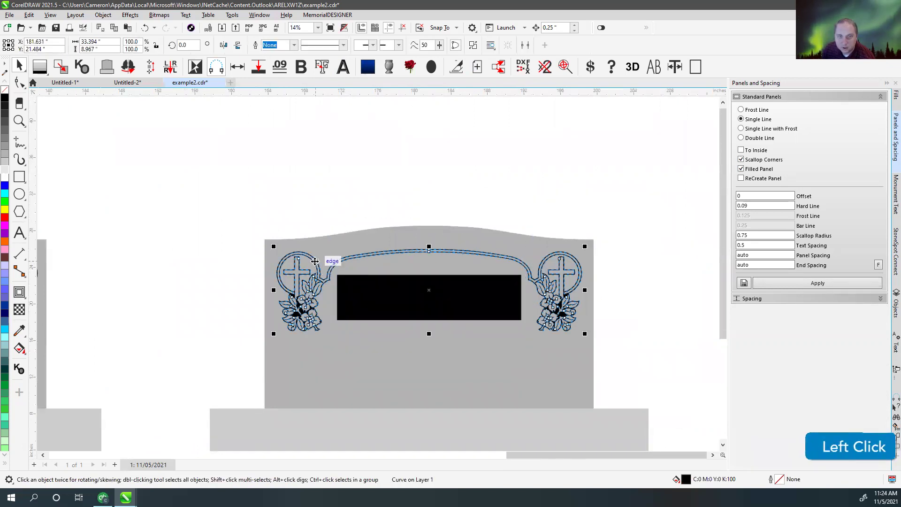
- Step back one action and inspect the black top panel between the two cross-flower emblems
{"action": "key", "text": "ctrl+z"}
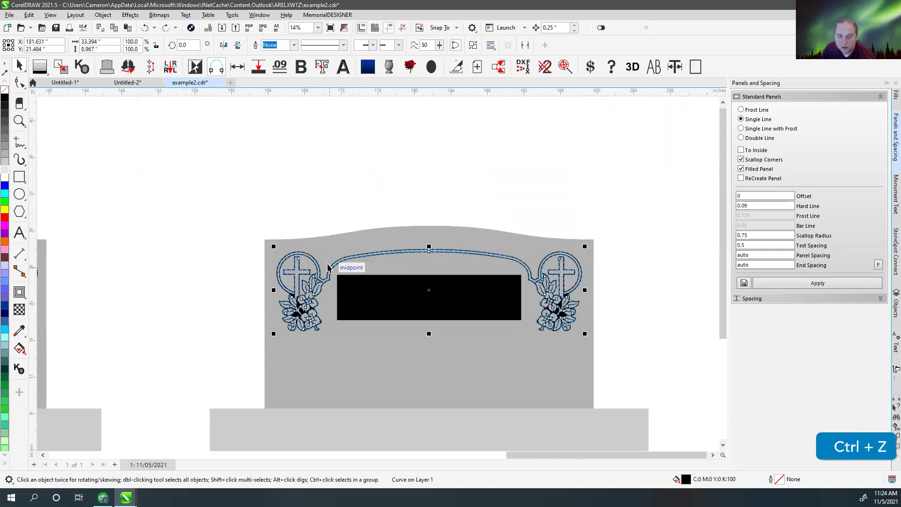
{"action": "scroll", "scroll_direction": "up", "scroll_amount": 3}
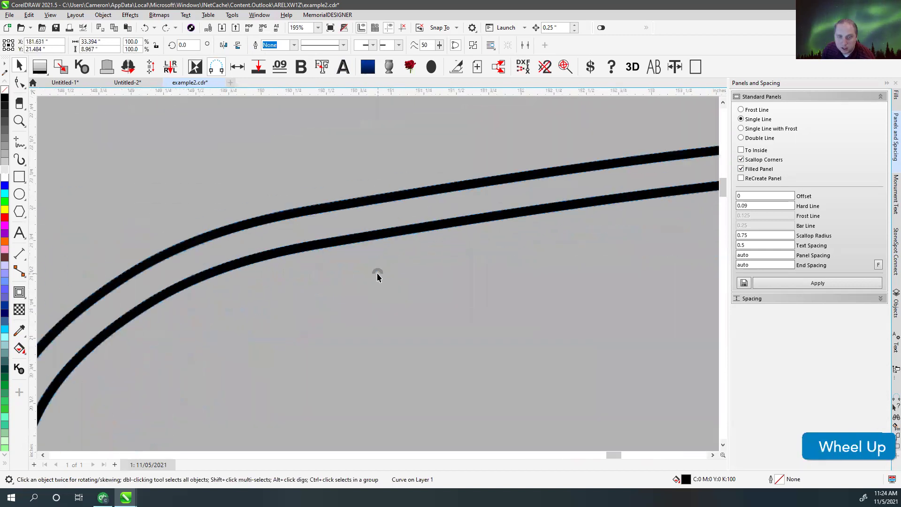
{"action": "left_click", "coordinate": [42, 155]}
{"action": "scroll", "scroll_direction": "up", "scroll_amount": 3}
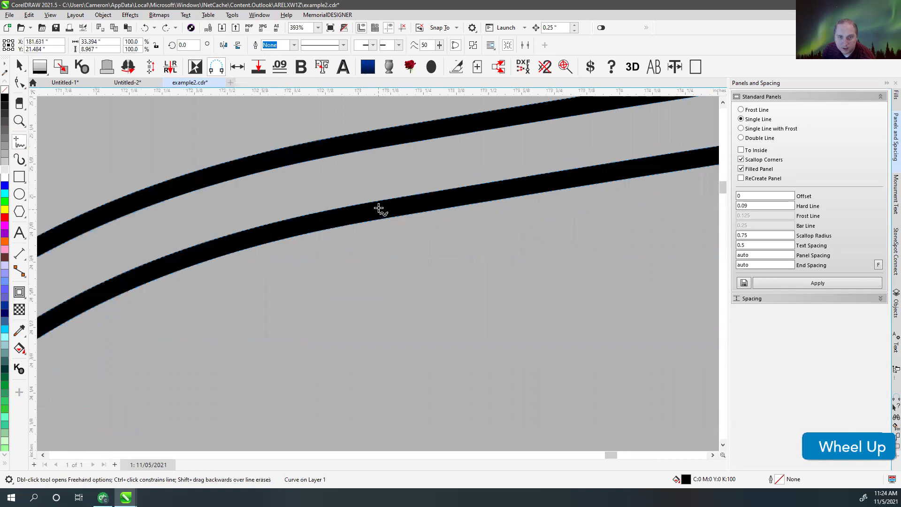
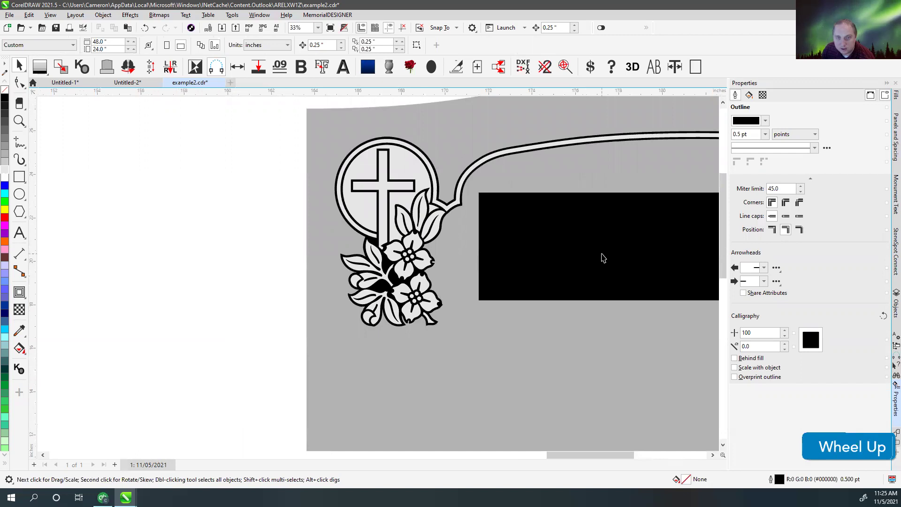
{"action": "scroll", "scroll_direction": "down", "scroll_amount": 3}
{"action": "scroll", "scroll_direction": "up", "scroll_amount": 3}
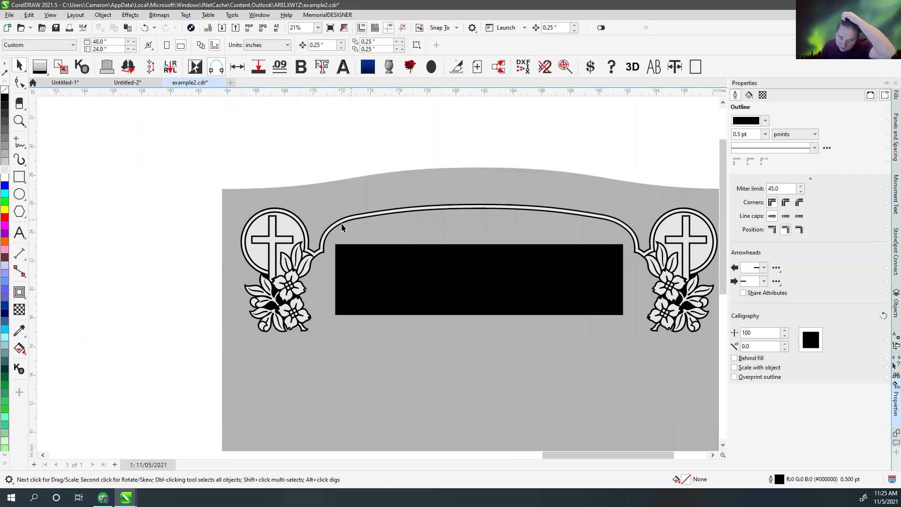
{"action": "left_click", "coordinate": [328, 155]}
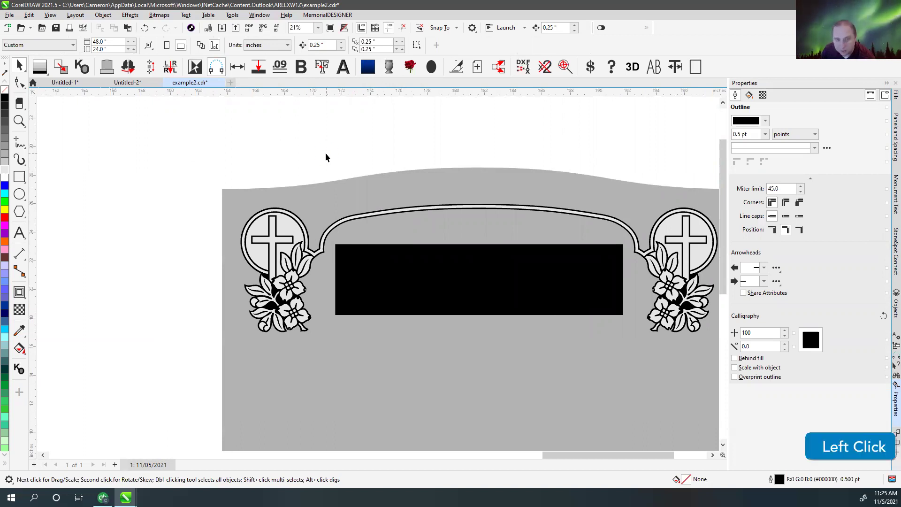
- Cycle undo and redo to compare panel states, then fit all stones in view
{"action": "key", "text": "ctrl+z"}
{"action": "key", "text": "ctrl+z"}
{"action": "key", "text": "ctrl+shift+z"}
{"action": "key", "text": "ctrl+shift+z"}
{"action": "key", "text": "ctrl+z"}
{"action": "key", "text": "ctrl+z"}
{"action": "key", "text": "ctrl+shift+z"}
{"action": "key", "text": "ctrl+shift+z"}
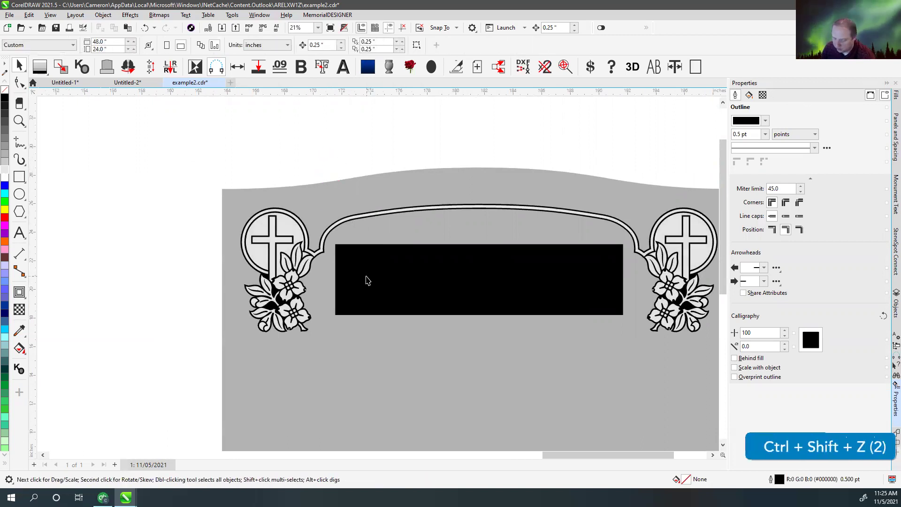
{"action": "key", "text": "F4"}
{"action": "scroll", "scroll_direction": "up", "scroll_amount": 3}
- Convert the black top panel into a light panel framed by a double line
{"action": "left_click", "coordinate": [338, 172]}
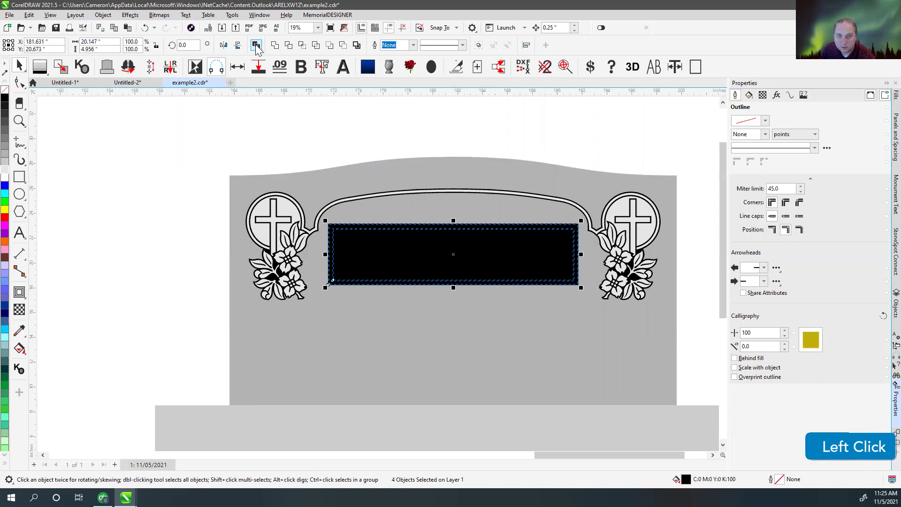
{"action": "key", "text": "f"}
{"action": "left_click", "coordinate": [357, 147]}
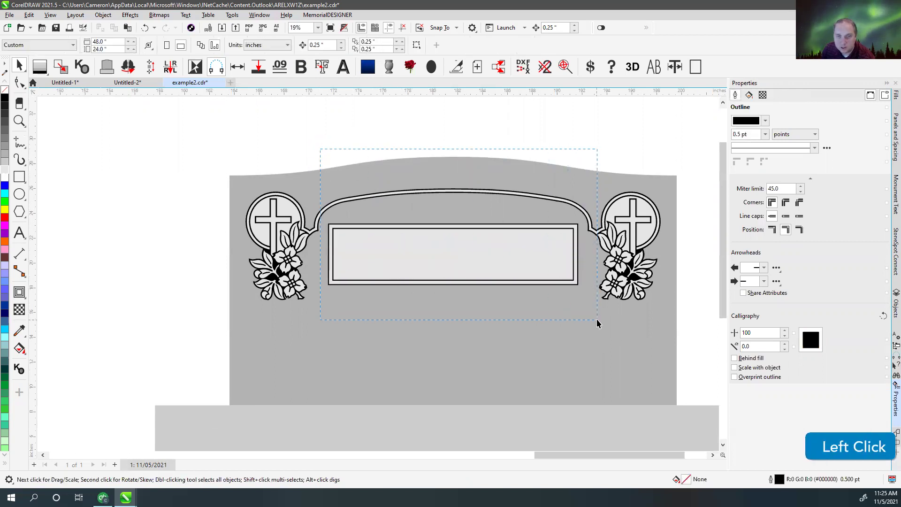
- Draw a short two-node freehand line cutting across the double arched border band
{"action": "scroll", "scroll_direction": "up", "scroll_amount": 3}
{"action": "left_click", "coordinate": [262, 51]}
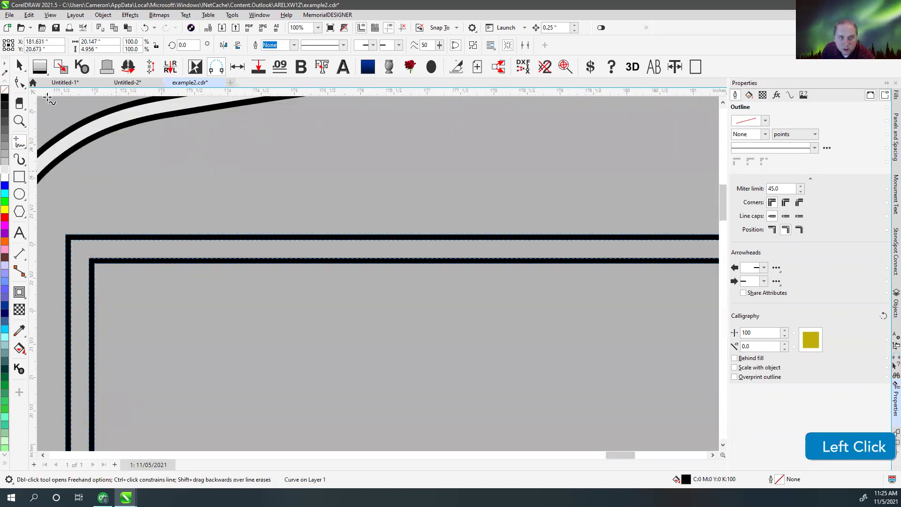
{"action": "scroll", "scroll_direction": "down", "scroll_amount": 3}
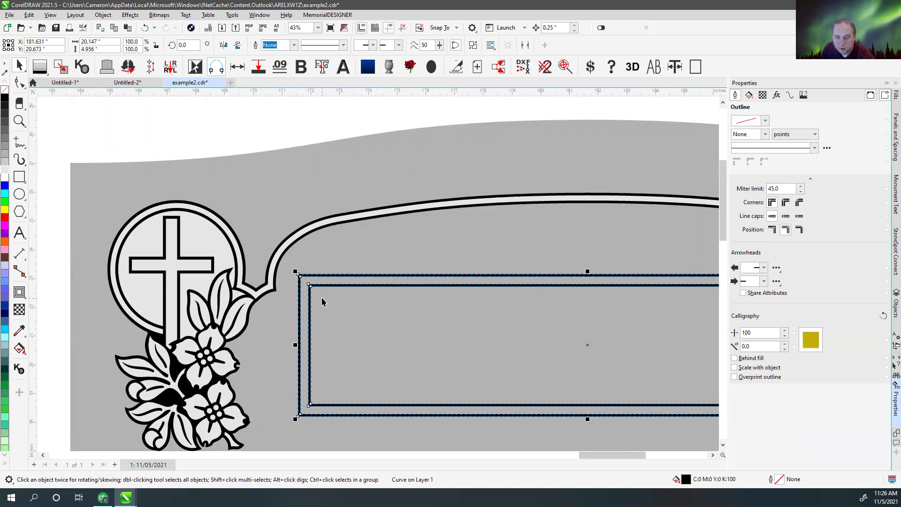
{"action": "scroll", "scroll_direction": "up", "scroll_amount": 3}
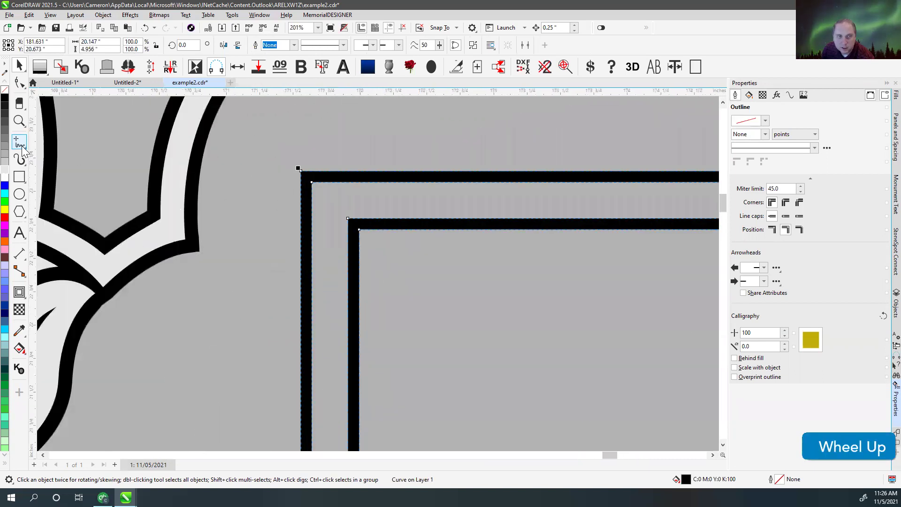
{"action": "left_click", "coordinate": [25, 147]}
{"action": "scroll", "scroll_direction": "down", "scroll_amount": 3}
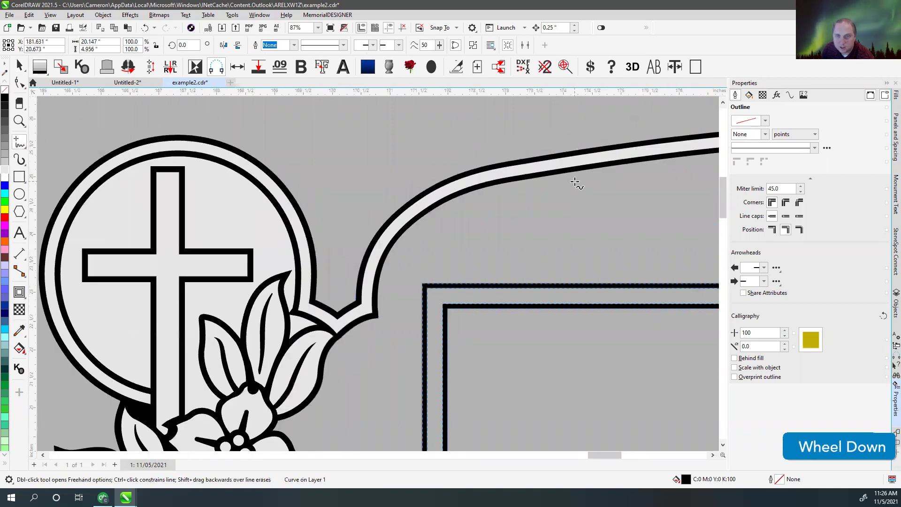
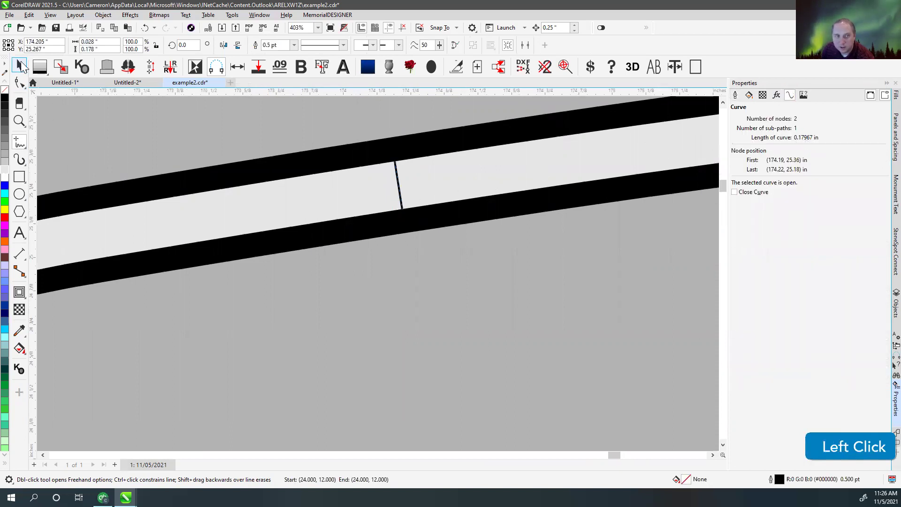
{"action": "key", "text": "Delete"}
- Remove the top panel's extra frame lines and show the design in wireframe outline view
{"action": "scroll", "scroll_direction": "down", "scroll_amount": 3}
{"action": "left_click", "coordinate": [297, 350]}
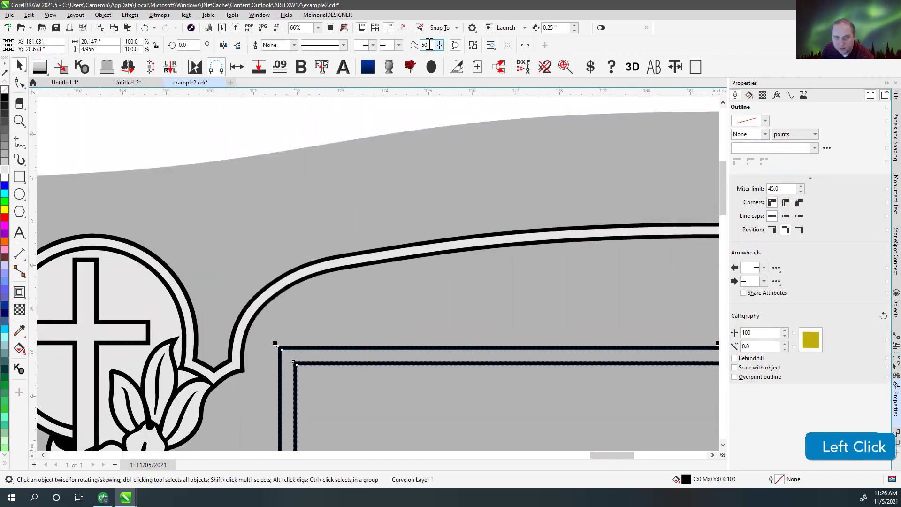
{"action": "scroll", "scroll_direction": "down", "scroll_amount": 3}
{"action": "key", "text": "v"}
{"action": "scroll", "scroll_direction": "up", "scroll_amount": 3}
{"action": "left_click", "coordinate": [368, 263]}
{"action": "key", "text": "Delete"}
{"action": "left_click", "coordinate": [376, 259]}
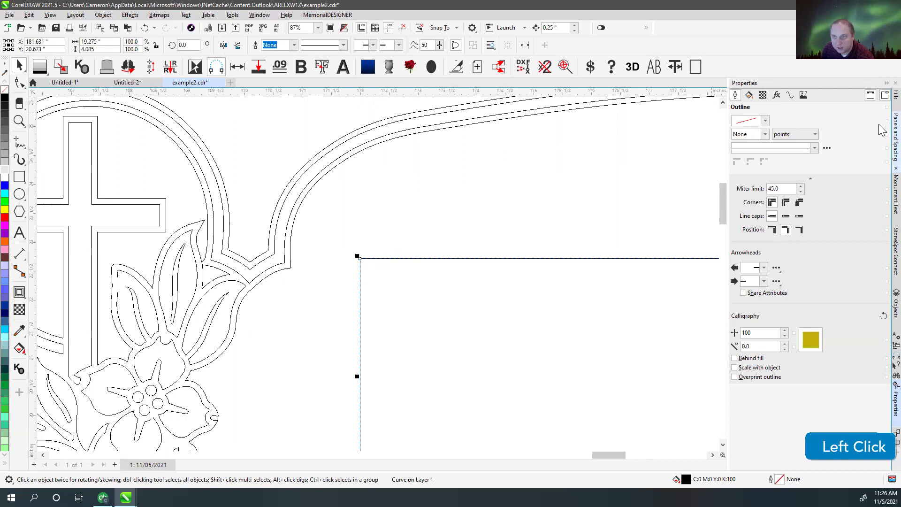
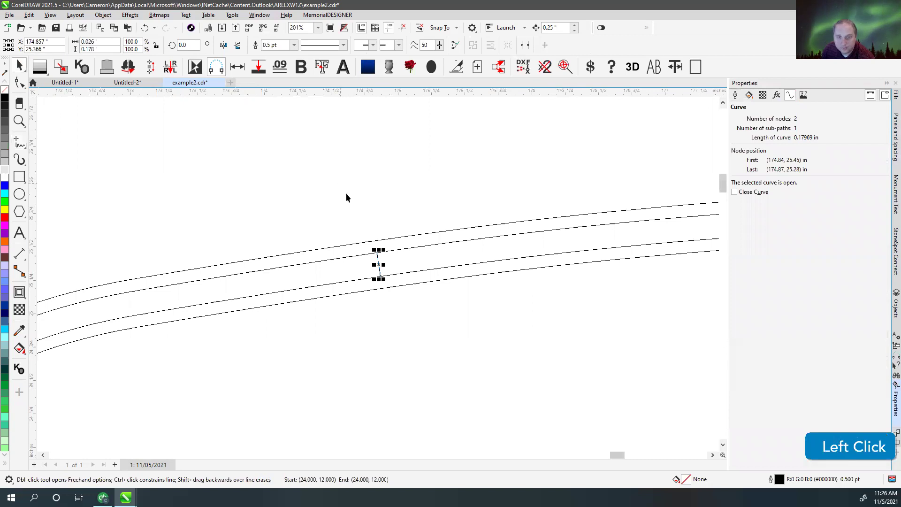
- Rebuild the top panel as a double-line panel with Bar Line .18 and apply it
{"action": "key", "text": "Delete"}
{"action": "scroll", "scroll_direction": "down", "scroll_amount": 3}
{"action": "key", "text": "ctrl+z"}
{"action": "key", "text": "ctrl+z"}
{"action": "key", "text": "ctrl+z"}
{"action": "key", "text": "ctrl+shift+z"}
{"action": "left_click", "coordinate": [286, 338]}
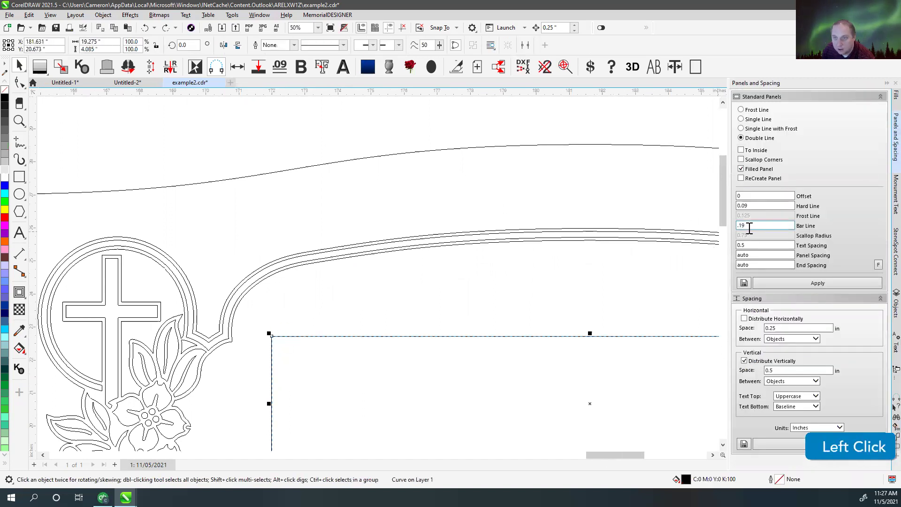
{"action": "key", "text": "."}
{"action": "key", "text": "1"}
{"action": "left_click", "coordinate": [803, 283]}
{"action": "key", "text": "v"}
{"action": "left_click", "coordinate": [332, 334]}
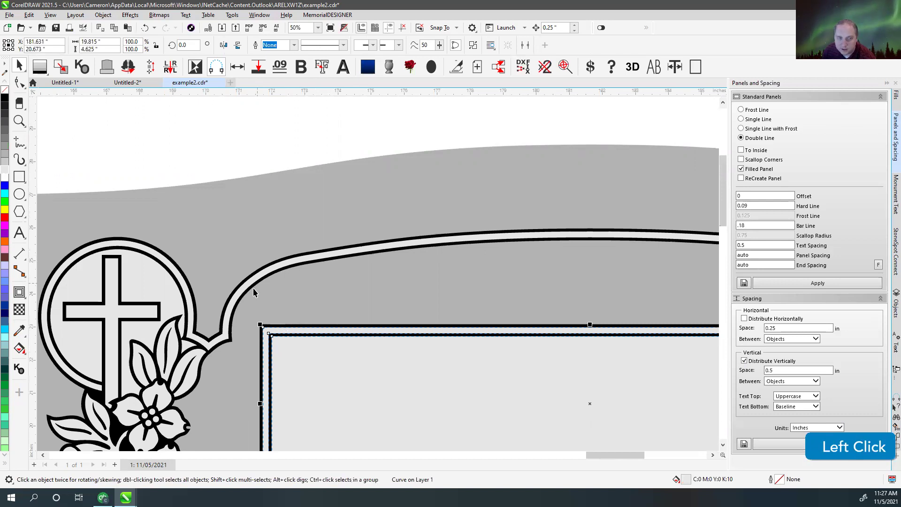
- Fit the page so all four stone designs show together
{"action": "left_click", "coordinate": [167, 153]}
{"action": "key", "text": "F4"}
{"action": "left_click", "coordinate": [594, 305]}
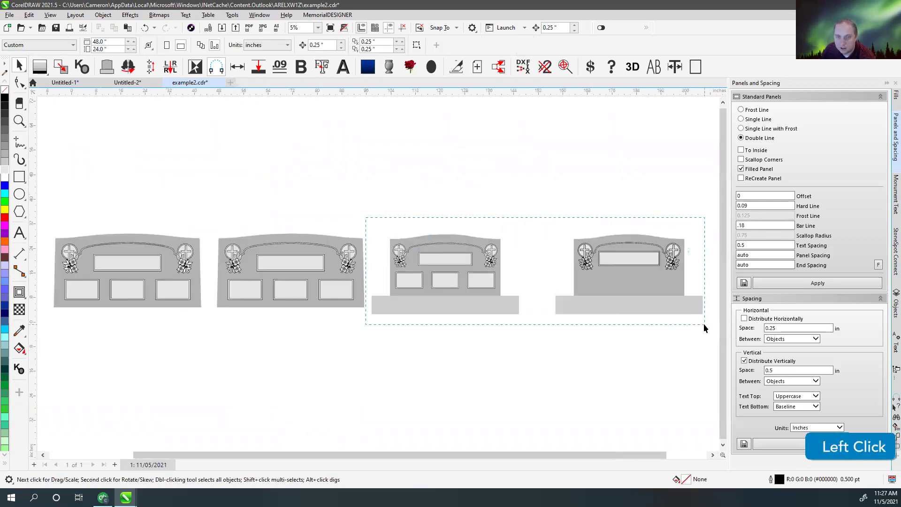
- Draw framed lower panel rectangles snapped to the panel nodes and group them
{"action": "key", "text": "shift+F2"}
{"action": "left_click", "coordinate": [482, 162]}
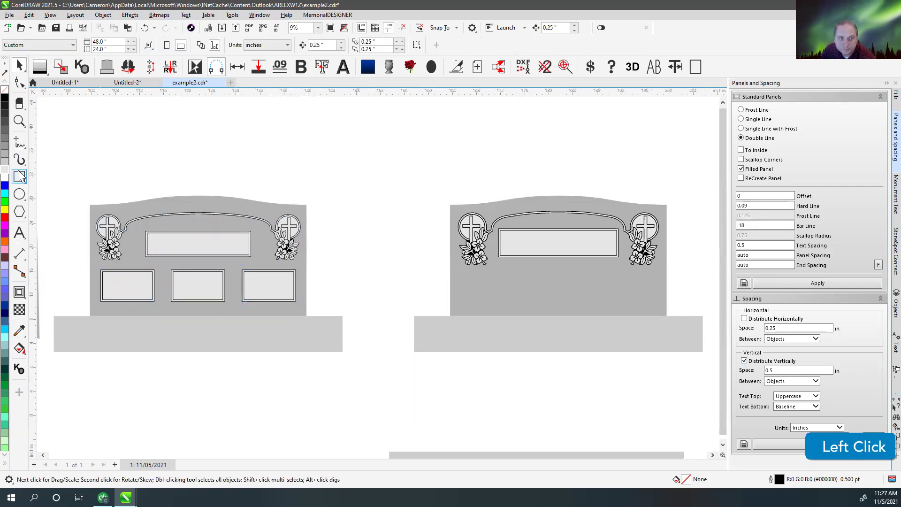
{"action": "scroll", "scroll_direction": "up", "scroll_amount": 3}
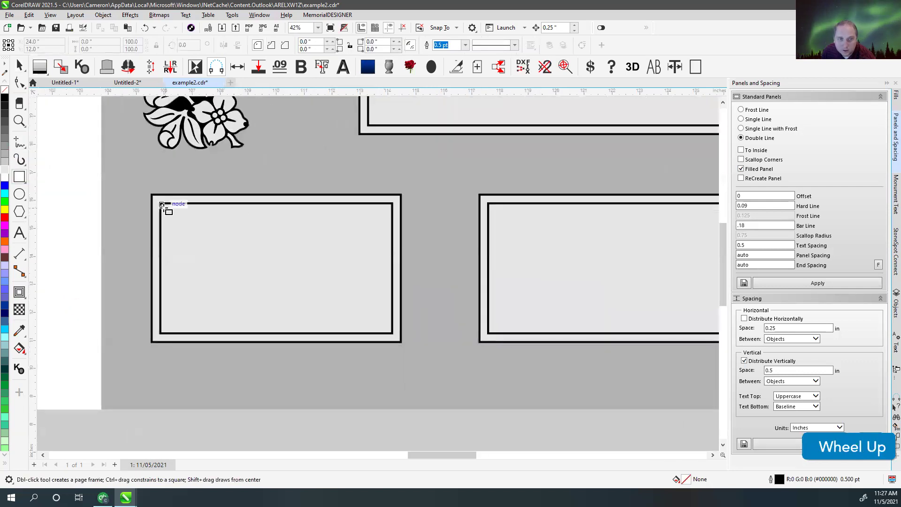
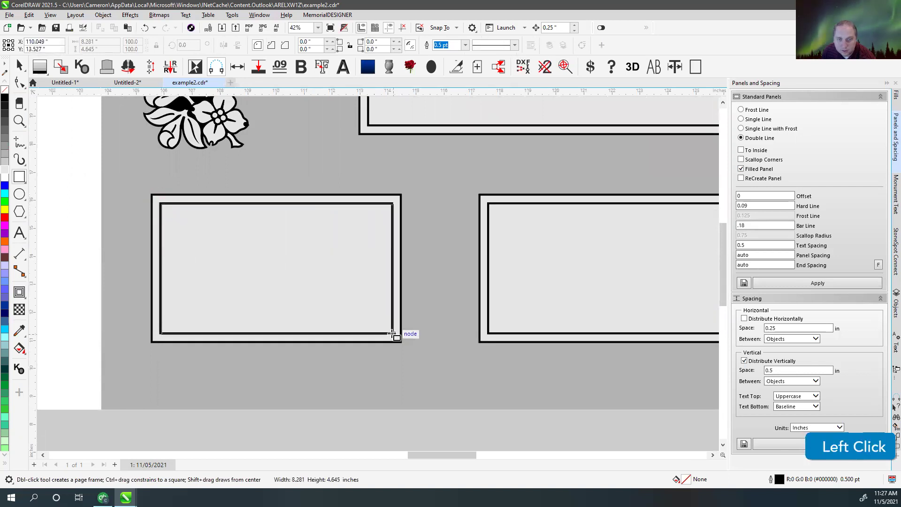
{"action": "scroll", "scroll_direction": "down", "scroll_amount": 3}
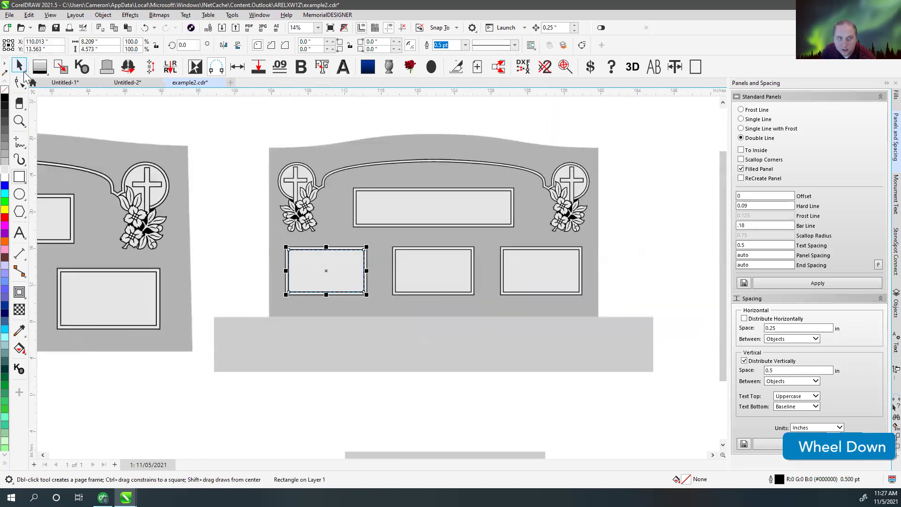
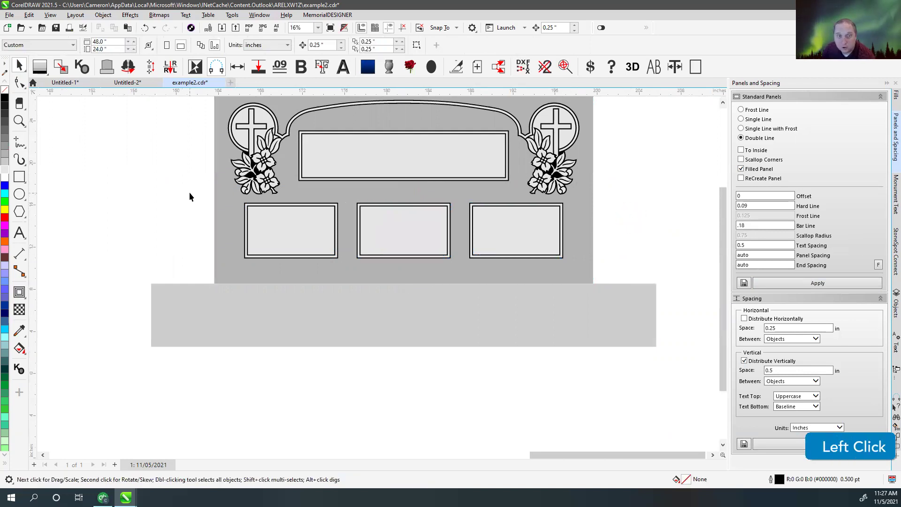
{"action": "key", "text": "ctrl+g"}
{"action": "left_click", "coordinate": [483, 262]}
{"action": "key", "text": "ctrl+g"}
- Space the three lower panels evenly beneath the narrow stone's top panel
{"action": "left_click", "coordinate": [496, 238]}
{"action": "key", "text": "ctrl+z"}
{"action": "key", "text": "ctrl+z"}
{"action": "left_click", "coordinate": [517, 252]}
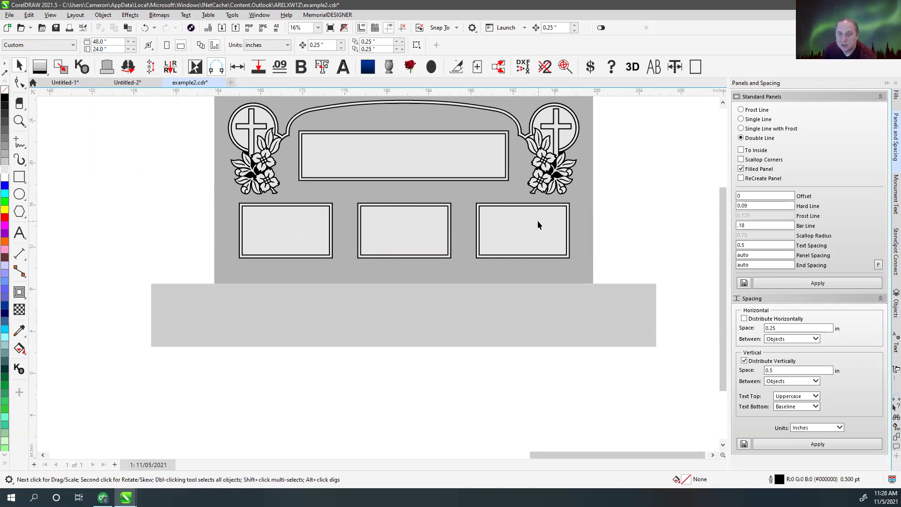
{"action": "left_click", "coordinate": [622, 195]}
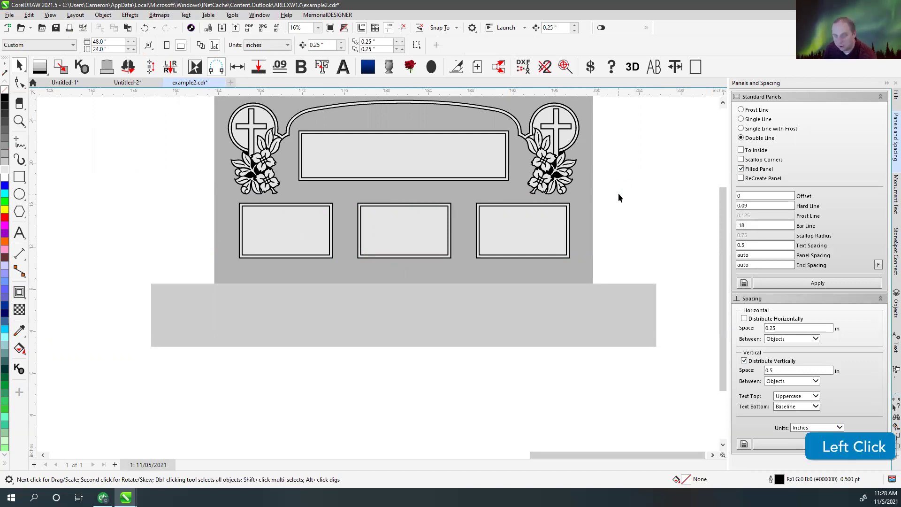
{"action": "key", "text": "F4"}
{"action": "left_click", "coordinate": [634, 298]}
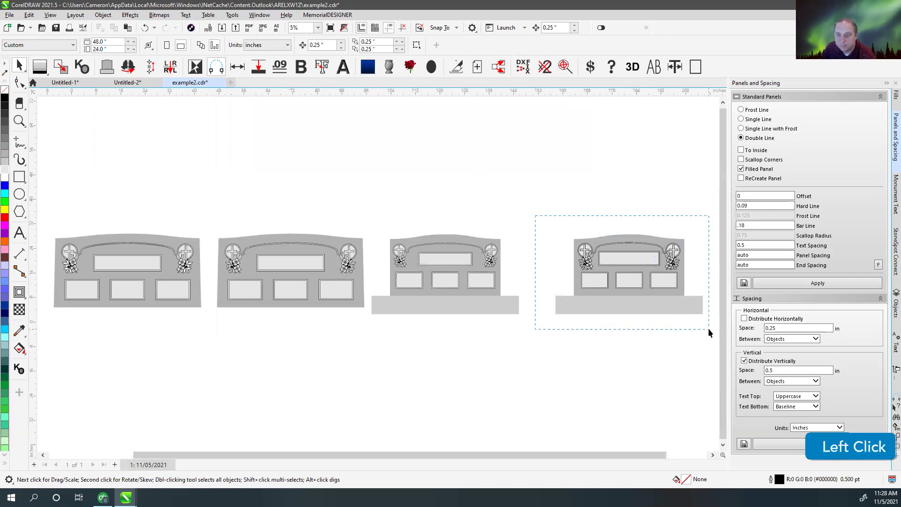
{"action": "key", "text": "shift+F2"}
{"action": "left_click", "coordinate": [149, 109]}
{"action": "scroll", "scroll_direction": "down", "scroll_amount": 3}
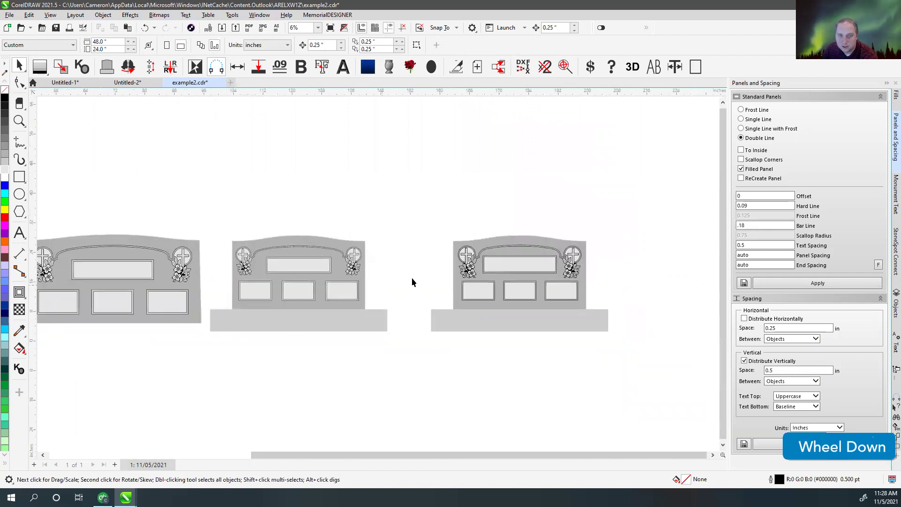
{"action": "left_click", "coordinate": [486, 243]}
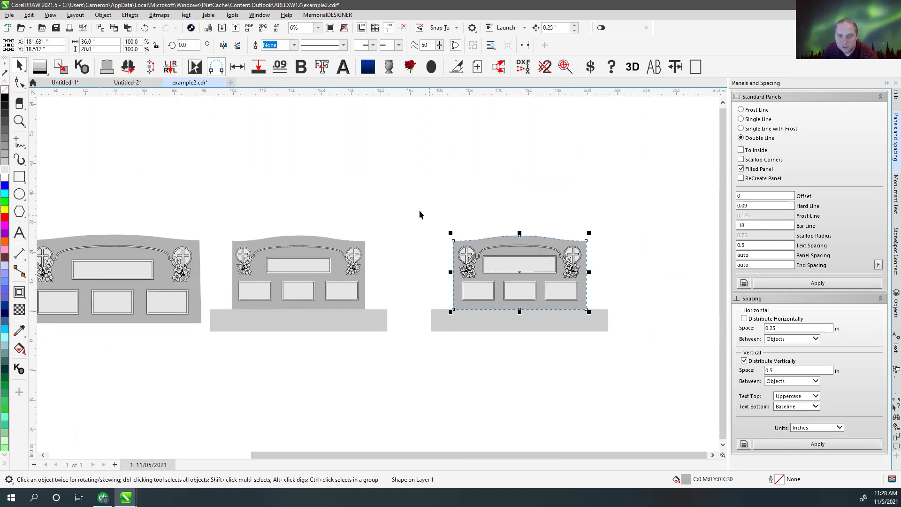
{"action": "left_click", "coordinate": [422, 212]}
{"action": "key", "text": "F4"}
{"action": "left_click", "coordinate": [399, 202]}
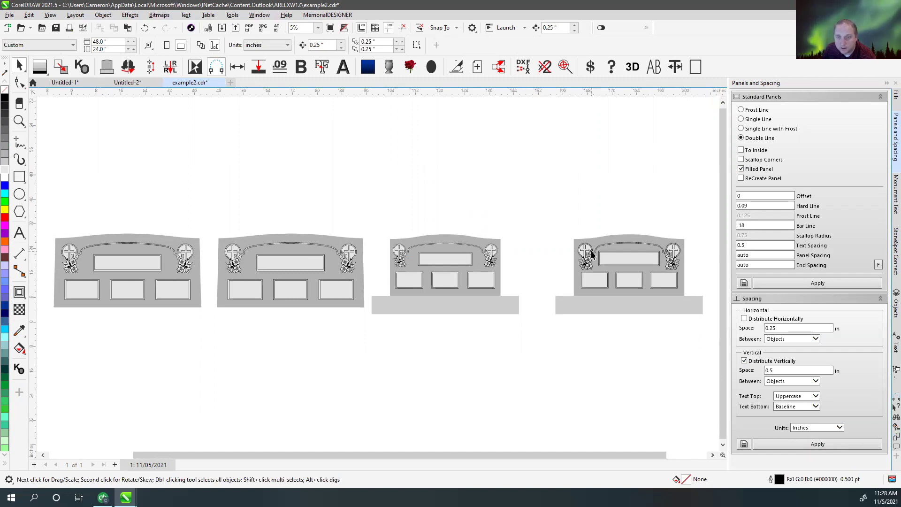
{"action": "scroll", "scroll_direction": "up", "scroll_amount": 3}
- Inspect the double arched border line of the based stone up close
{"action": "left_click", "coordinate": [443, 285]}
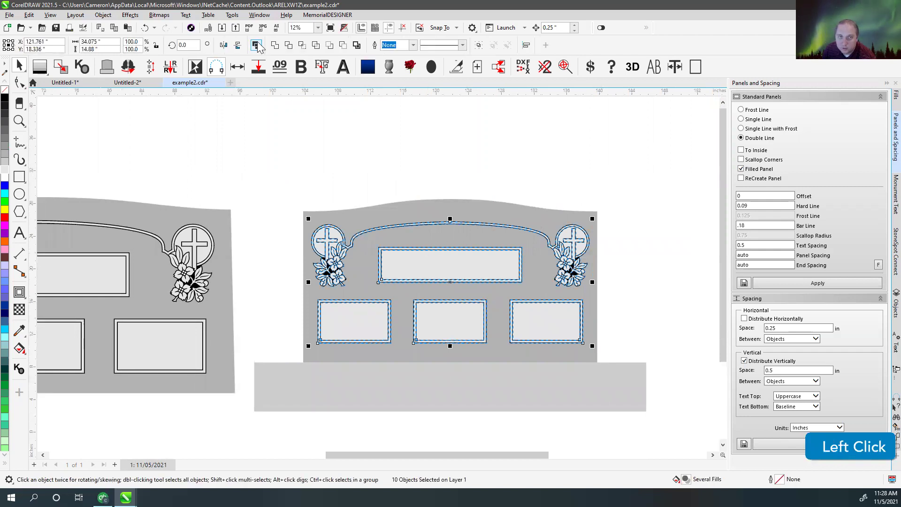
{"action": "scroll", "scroll_direction": "up", "scroll_amount": 3}
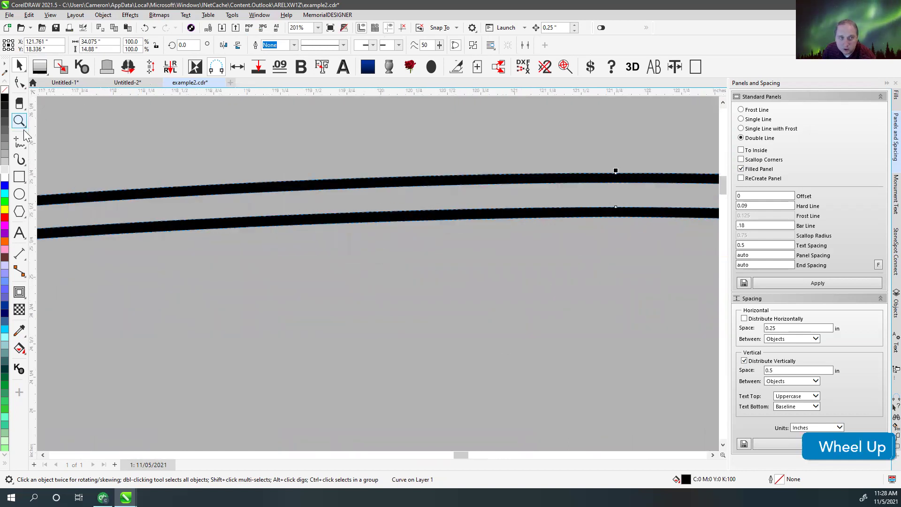
{"action": "left_click", "coordinate": [26, 144]}
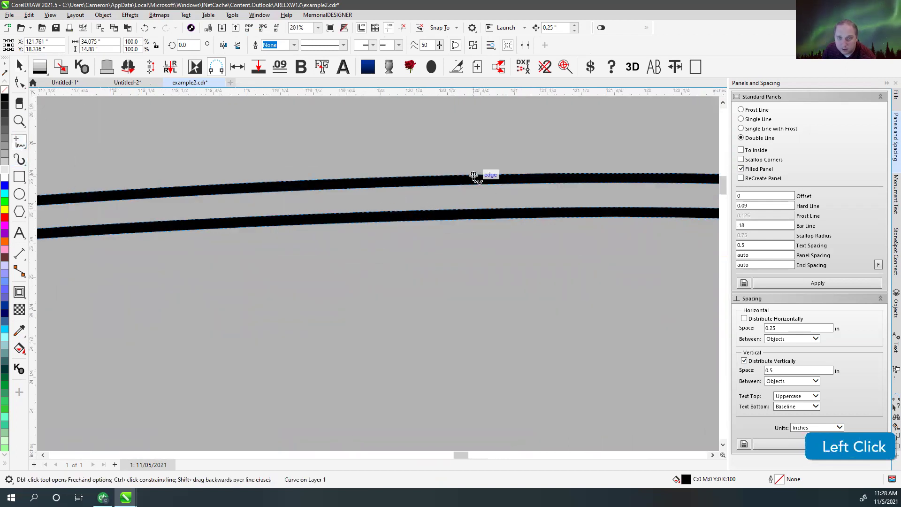
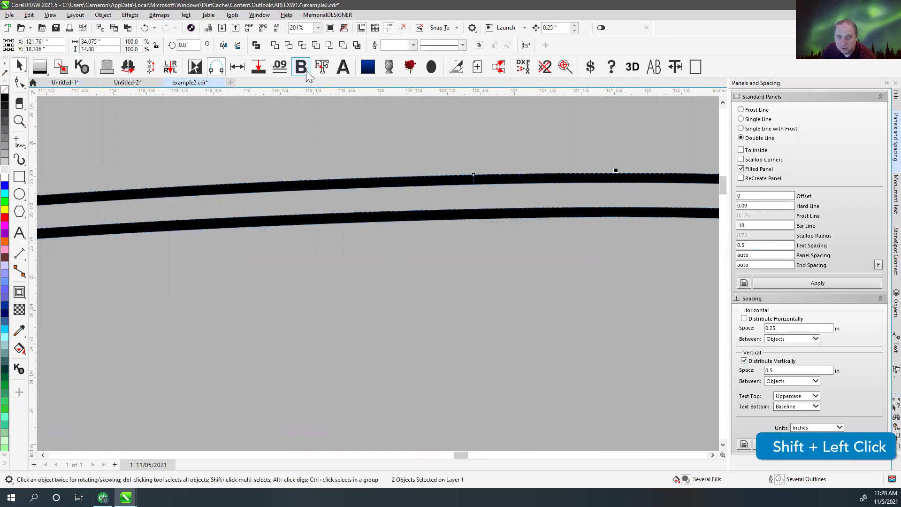
{"action": "left_click", "coordinate": [292, 72]}
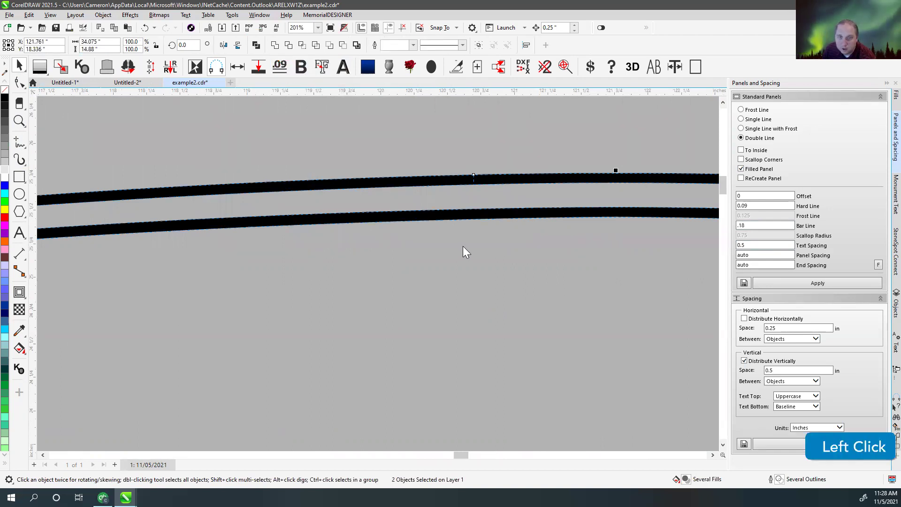
{"action": "scroll", "scroll_direction": "down", "scroll_amount": 3}
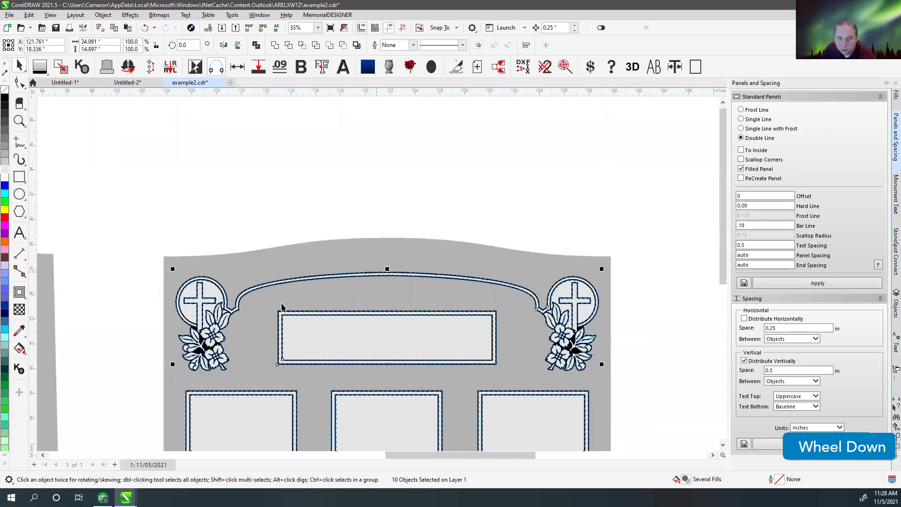
{"action": "left_click", "coordinate": [283, 216]}
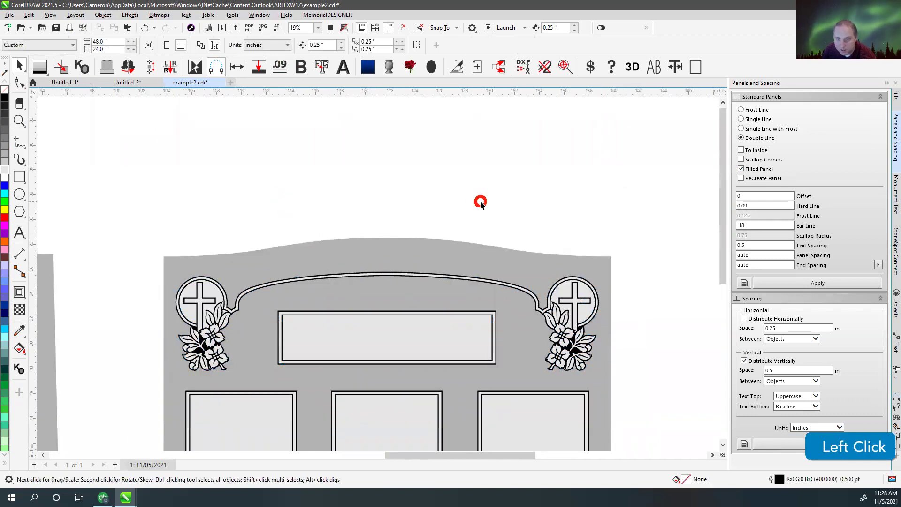
{"action": "key", "text": "F4"}
- Duplicate the based stone with its emblems, border and panels and move the copy to the right
{"action": "scroll", "scroll_direction": "up", "scroll_amount": 3}
{"action": "left_click", "coordinate": [337, 185]}
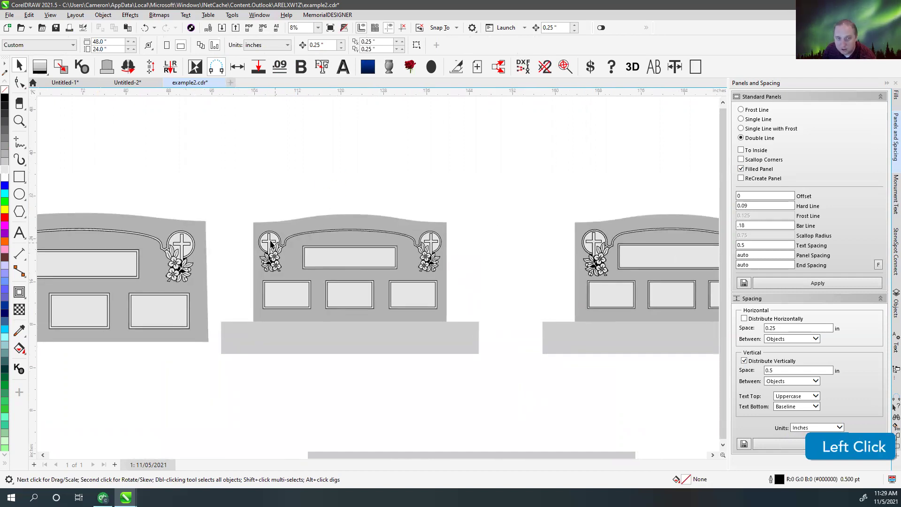
{"action": "key", "text": "F4"}
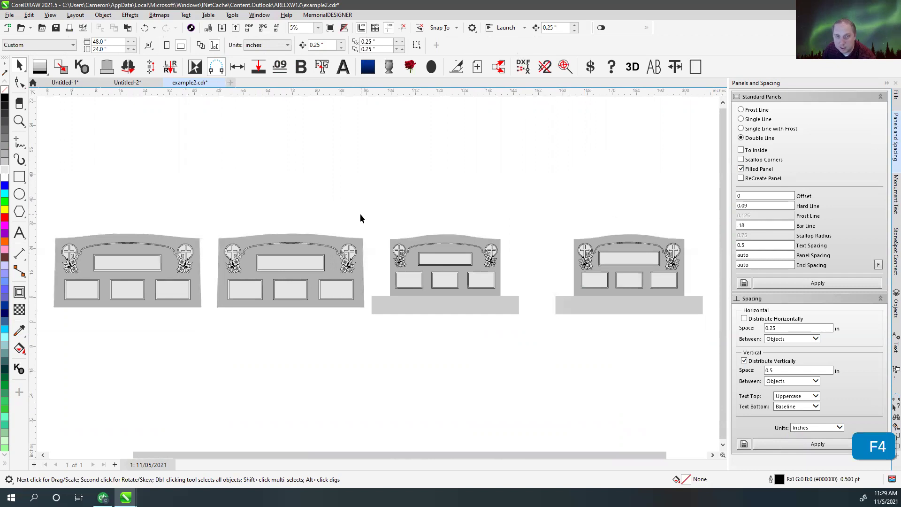
{"action": "left_click", "coordinate": [485, 275]}
{"action": "key", "text": "shift+F2"}
{"action": "left_click", "coordinate": [483, 158]}
{"action": "scroll", "scroll_direction": "down", "scroll_amount": 3}
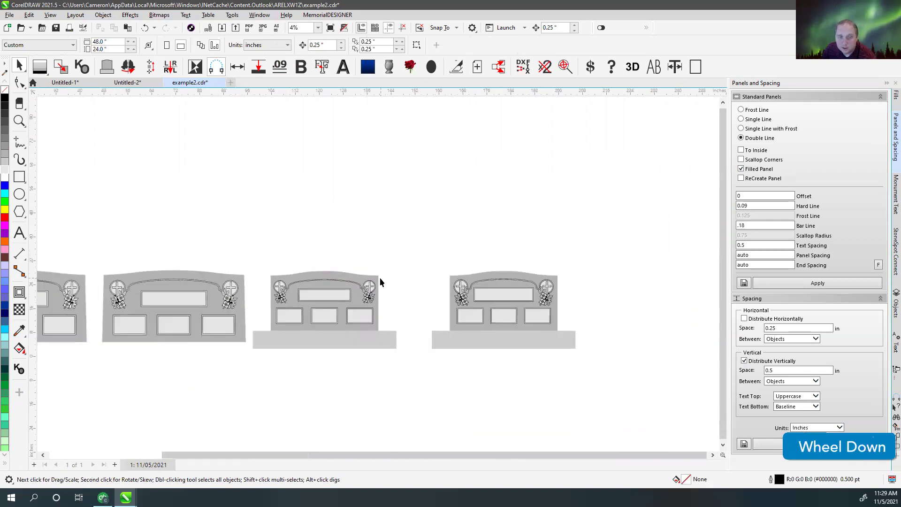
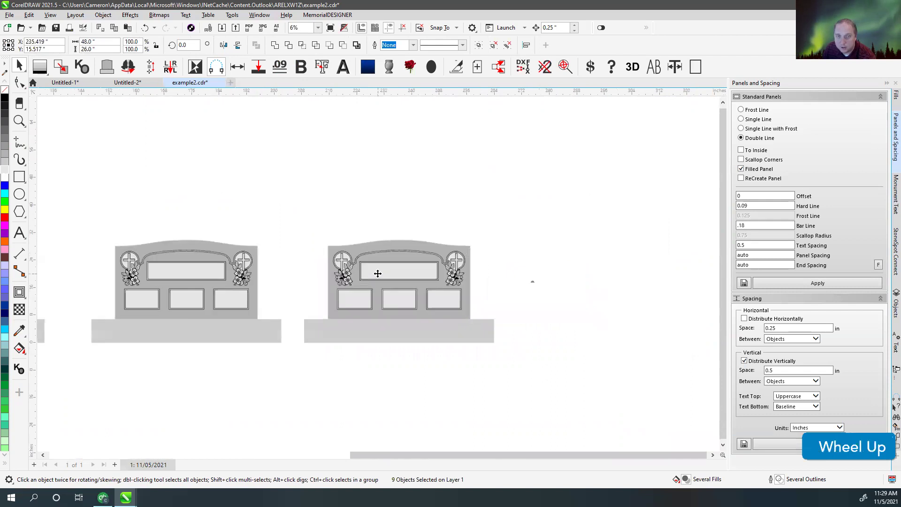
- Replace the fifth stone's body in Shape Builder with a 24-wide tall serp-top and narrower base
{"action": "left_click", "coordinate": [388, 201]}
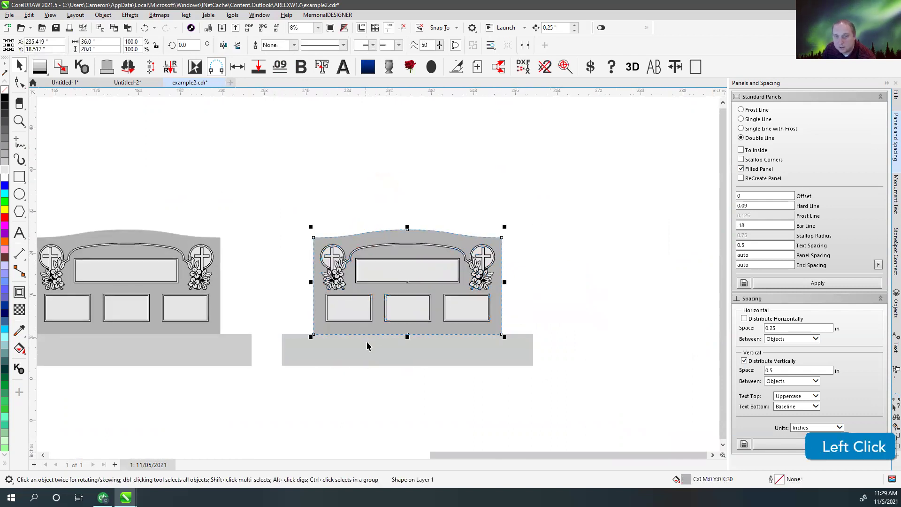
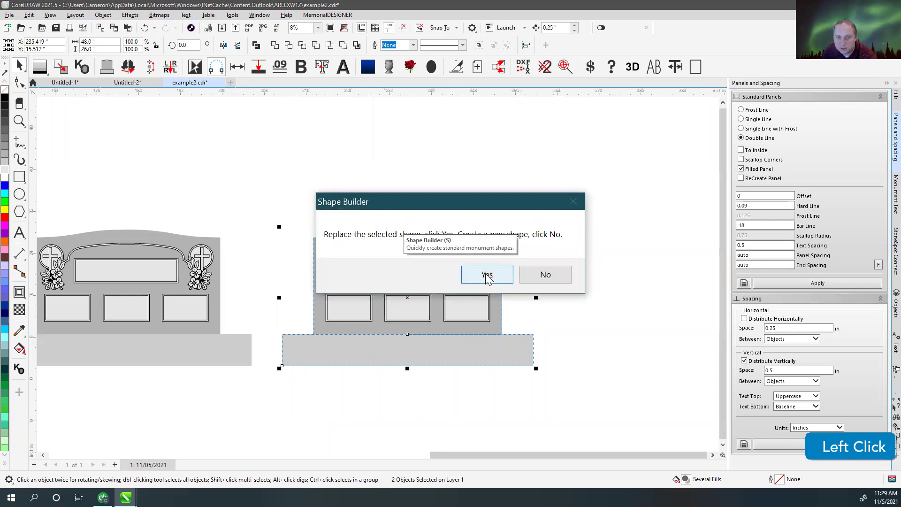
{"action": "left_click", "coordinate": [490, 277]}
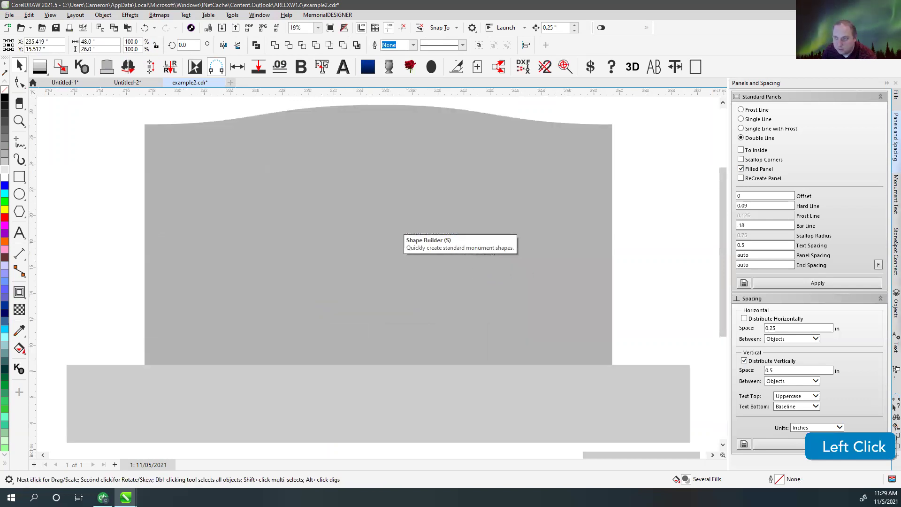
{"action": "key", "text": "Tab"}
{"action": "key", "text": "2"}
{"action": "key", "text": "4"}
{"action": "key", "text": "Tab"}
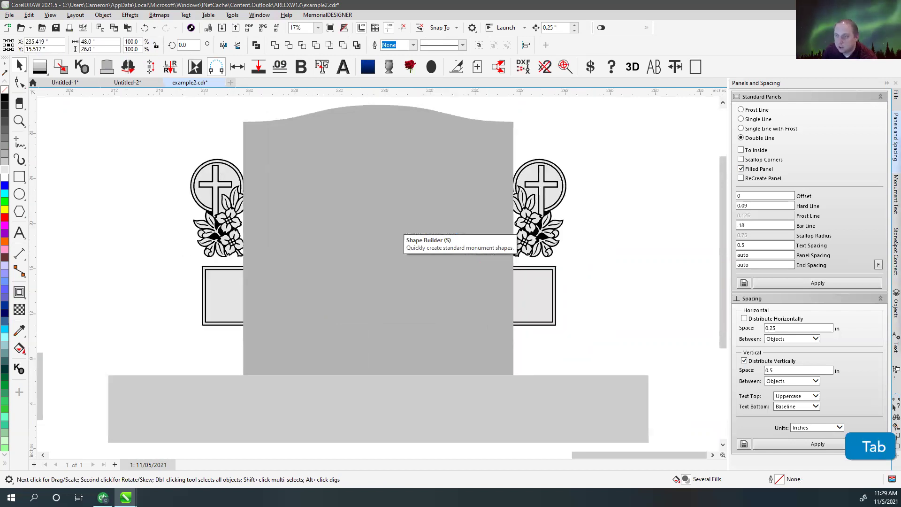
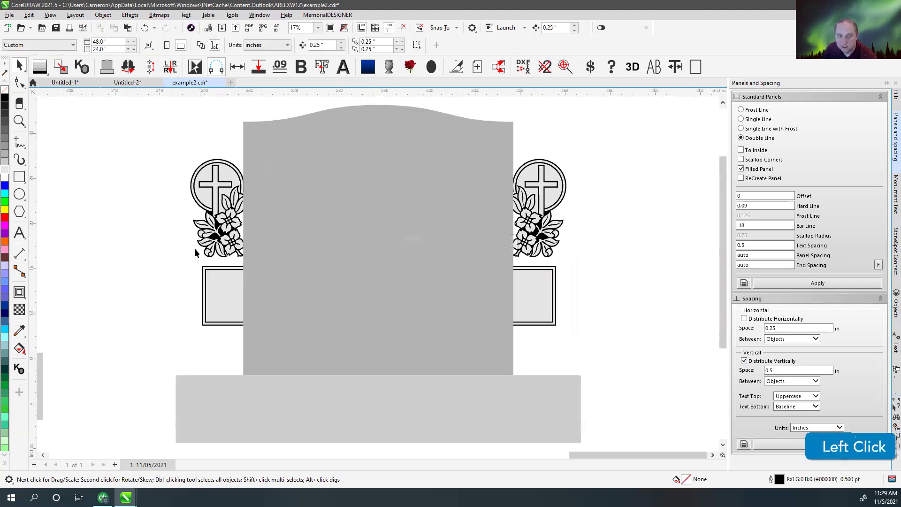
{"action": "key", "text": "F4"}
{"action": "left_click", "coordinate": [563, 207]}
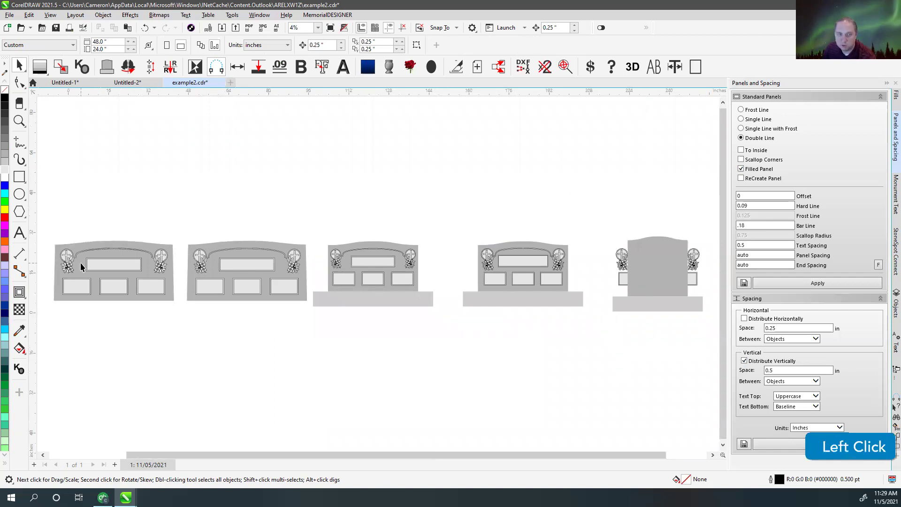
- Delete the three lower panels from the narrow stone
{"action": "scroll", "scroll_direction": "up", "scroll_amount": 3}
{"action": "key", "text": "v"}
{"action": "left_click", "coordinate": [617, 374]}
{"action": "key", "text": "v"}
{"action": "key", "text": "shift+Page_Up"}
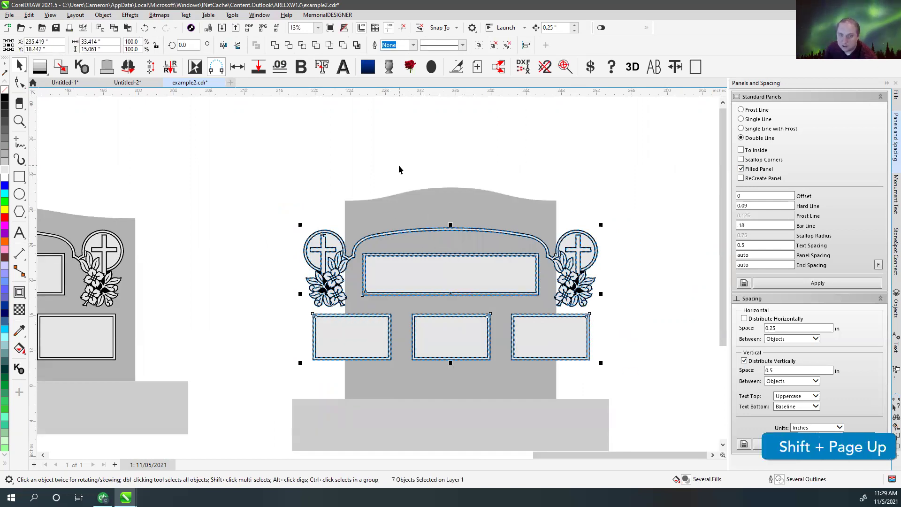
{"action": "left_click", "coordinate": [403, 155]}
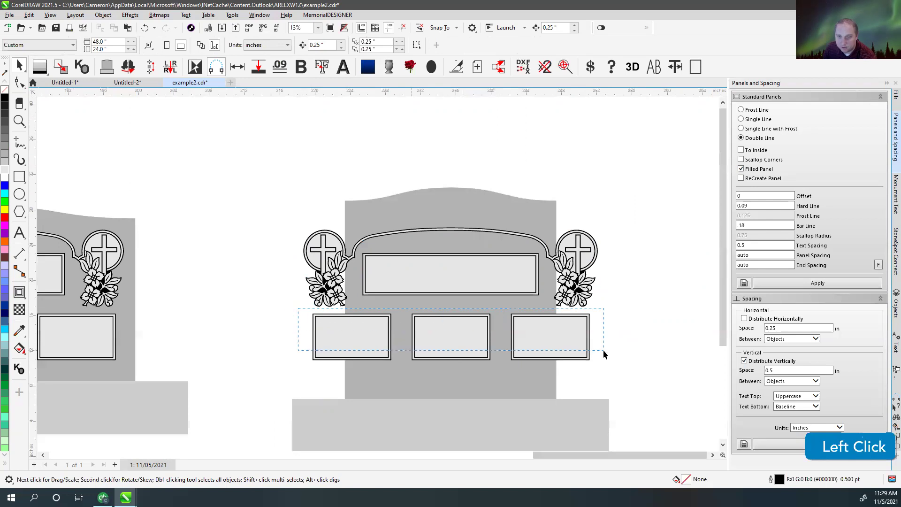
{"action": "key", "text": "Delete"}
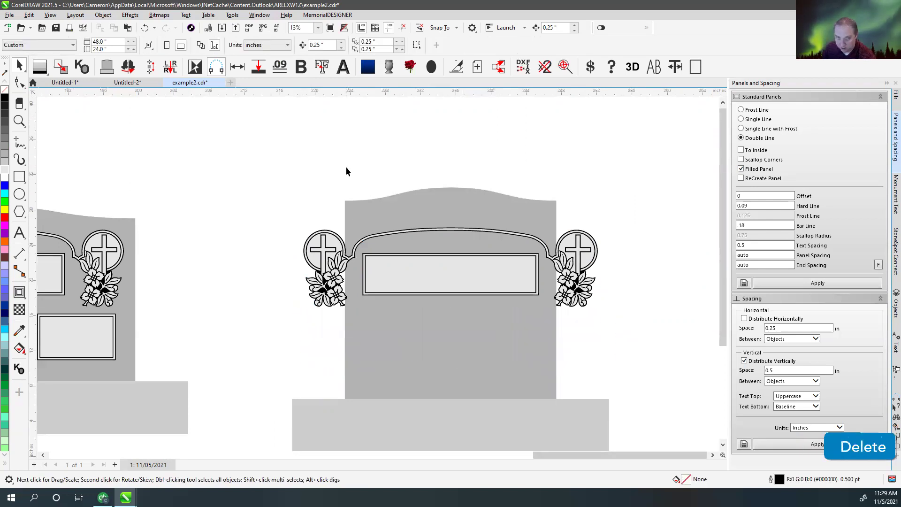
- Narrow the top panel to fit the tall stone from the property bar
{"action": "left_click", "coordinate": [450, 265]}
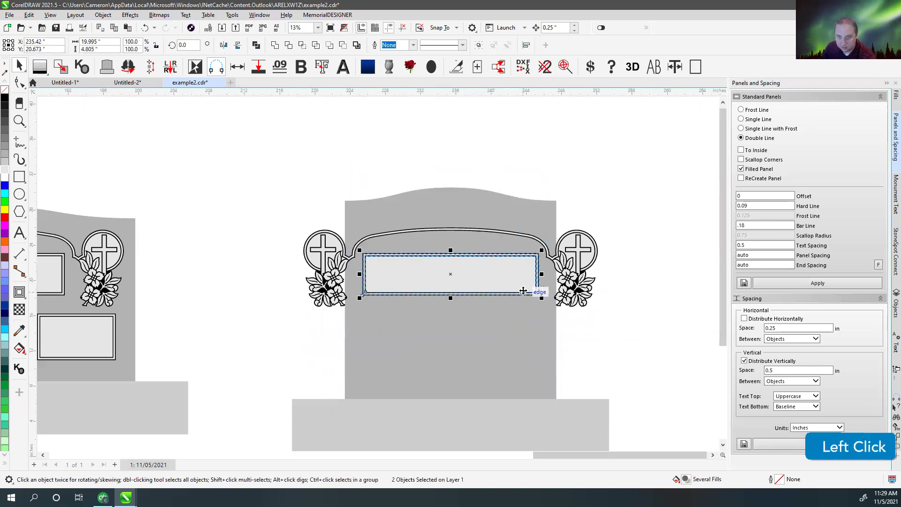
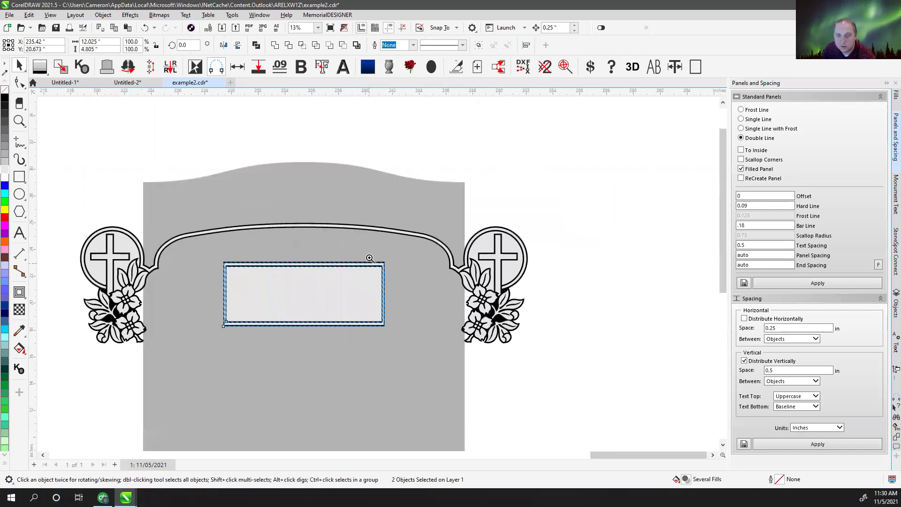
{"action": "scroll", "scroll_direction": "up", "scroll_amount": 3}
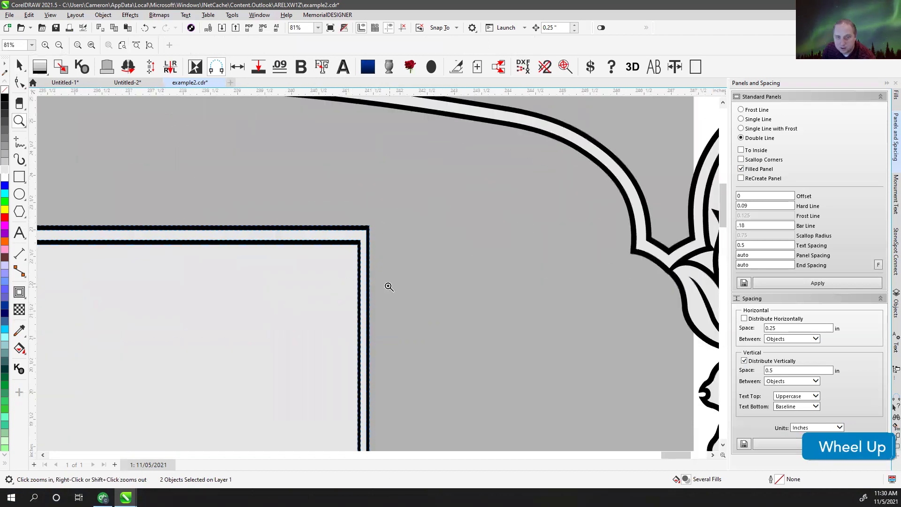
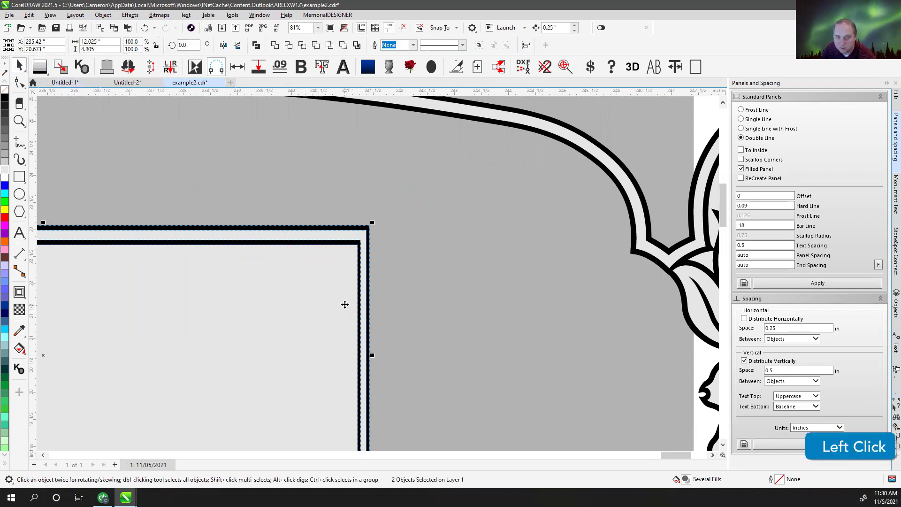
{"action": "scroll", "scroll_direction": "down", "scroll_amount": 3}
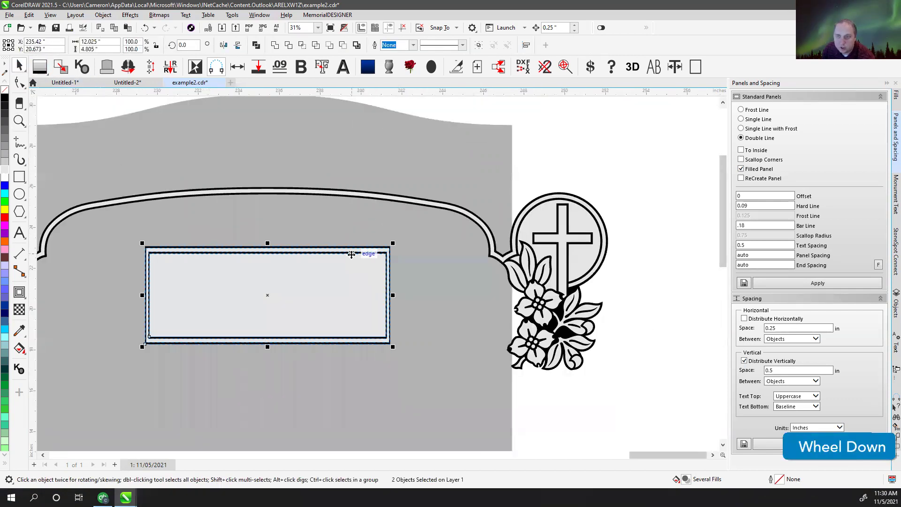
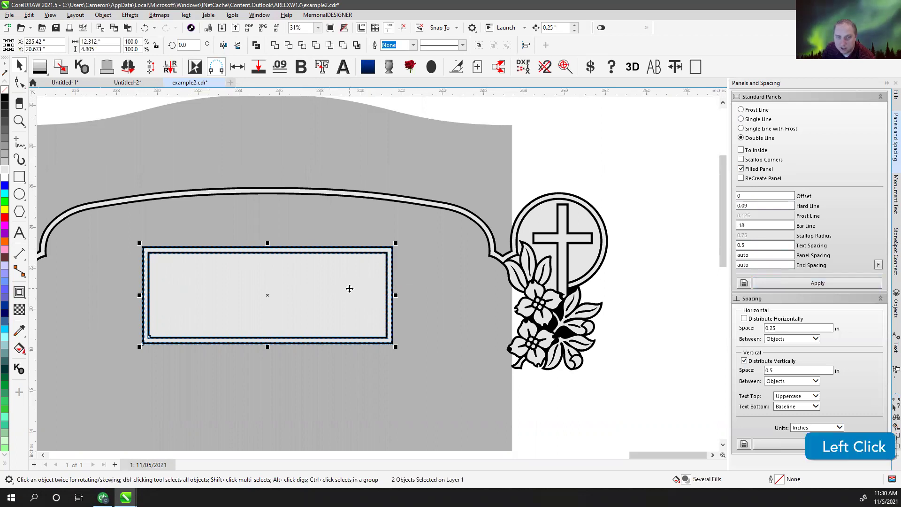
{"action": "scroll", "scroll_direction": "up", "scroll_amount": 3}
{"action": "key", "text": "v"}
{"action": "key", "text": "v"}
{"action": "left_click", "coordinate": [646, 127]}
{"action": "scroll", "scroll_direction": "down", "scroll_amount": 3}
{"action": "left_click", "coordinate": [447, 298]}
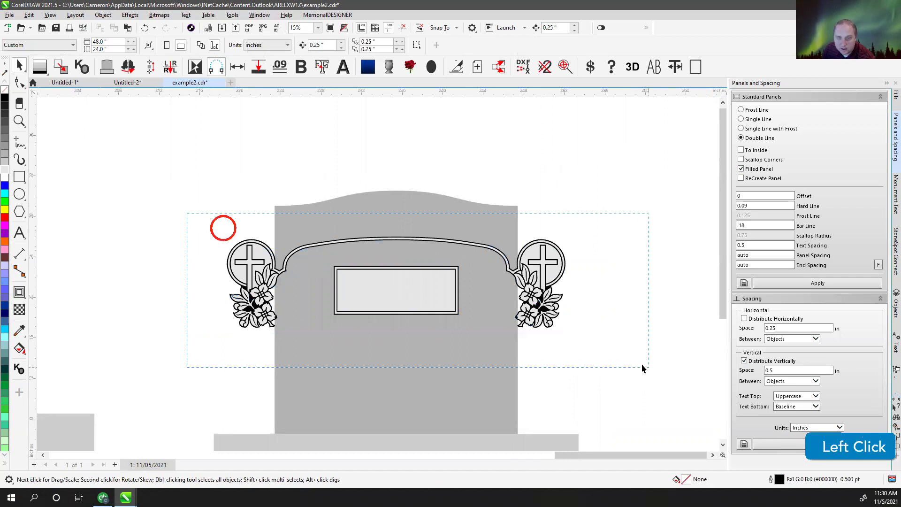
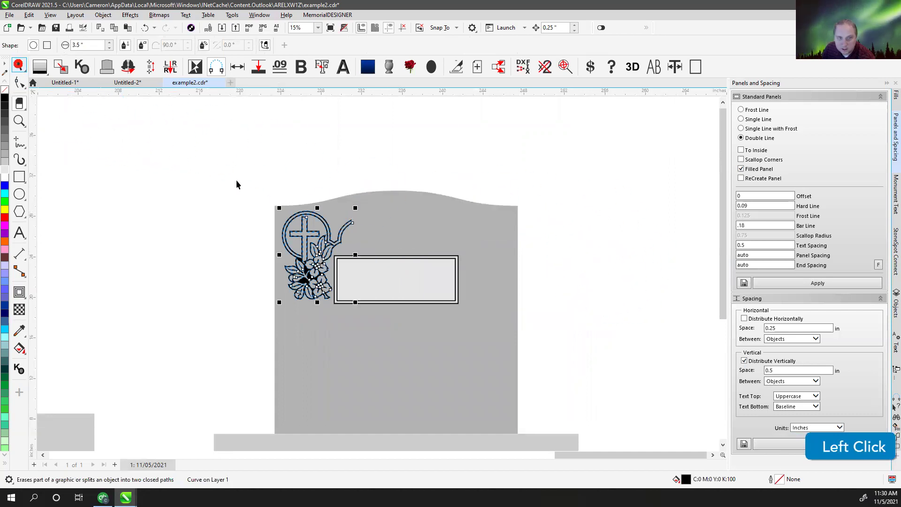
- Erase the arched border span between the two cross-flower emblems, leaving short curved tails
{"action": "scroll", "scroll_direction": "up", "scroll_amount": 3}
{"action": "key", "text": "m"}
{"action": "left_click", "coordinate": [413, 110]}
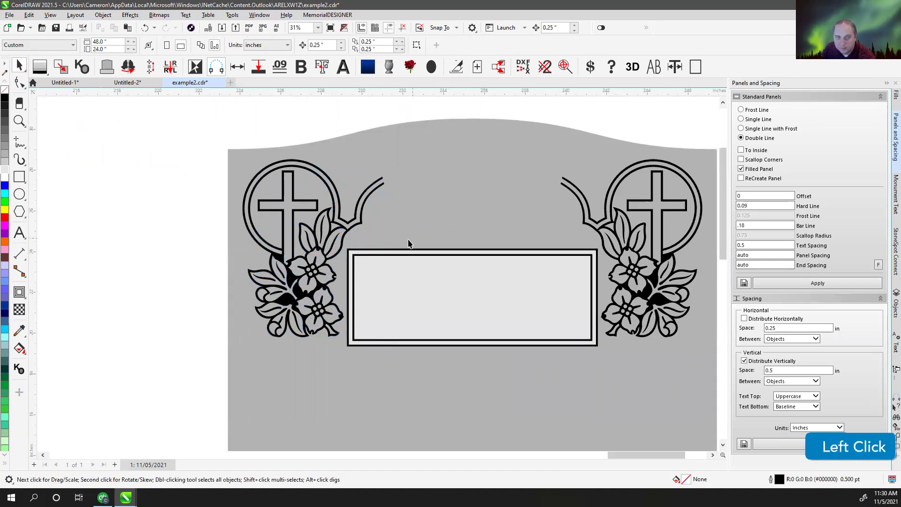
{"action": "key", "text": "v"}
{"action": "left_click", "coordinate": [614, 372]}
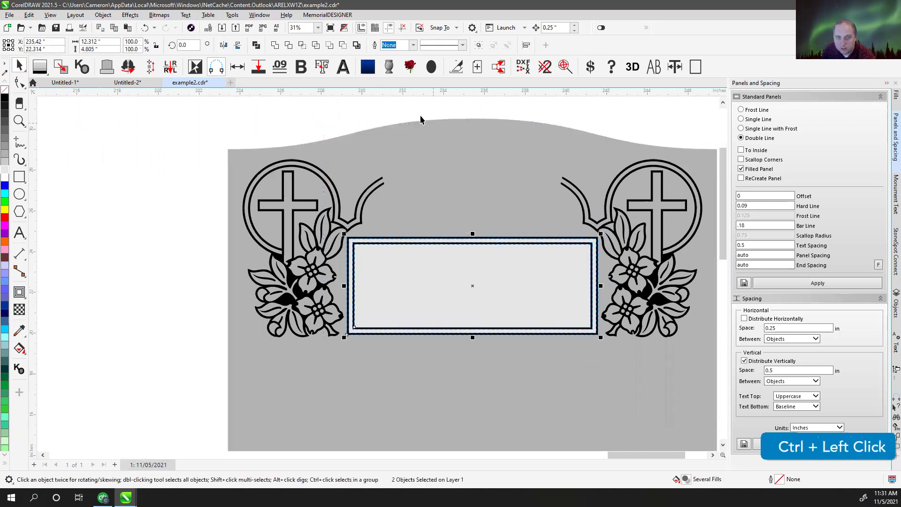
{"action": "scroll", "scroll_direction": "up", "scroll_amount": 3}
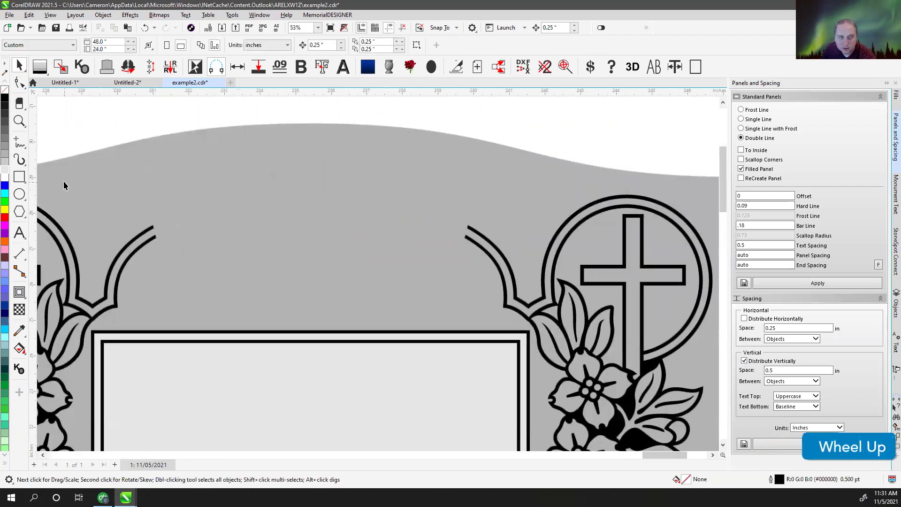
- Combine the left and right border pieces into one 1252-node curve and return to node editing
{"action": "left_click", "coordinate": [20, 145]}
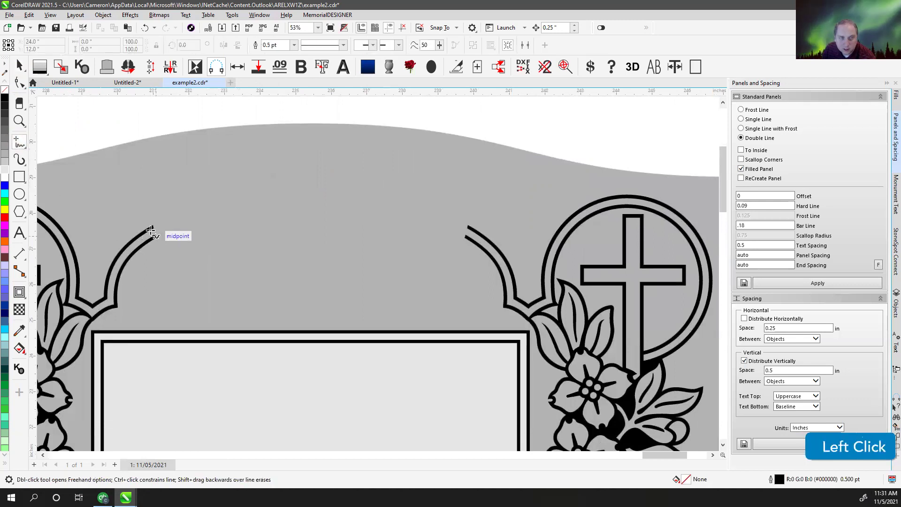
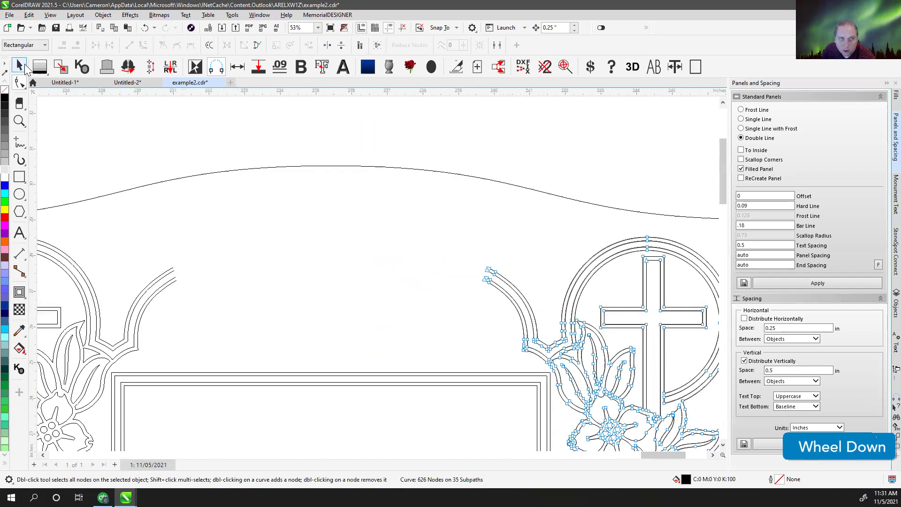
{"action": "left_click", "coordinate": [175, 271]}
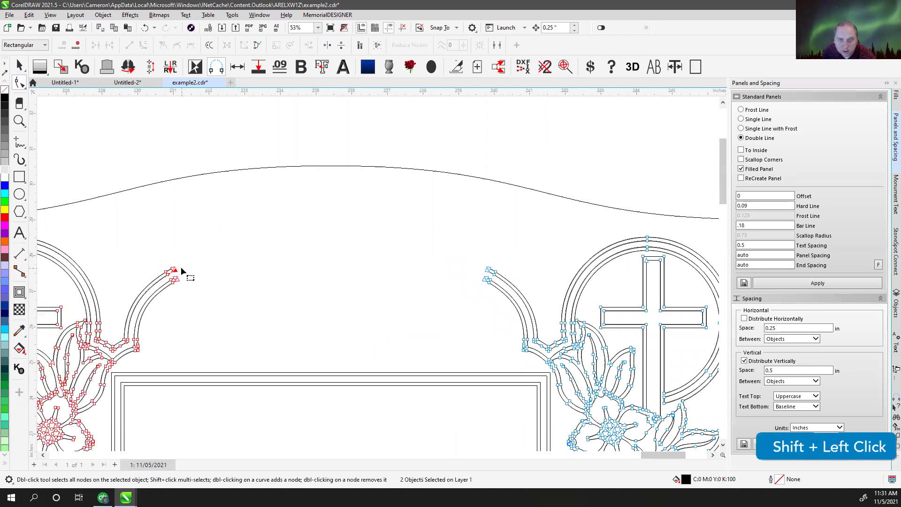
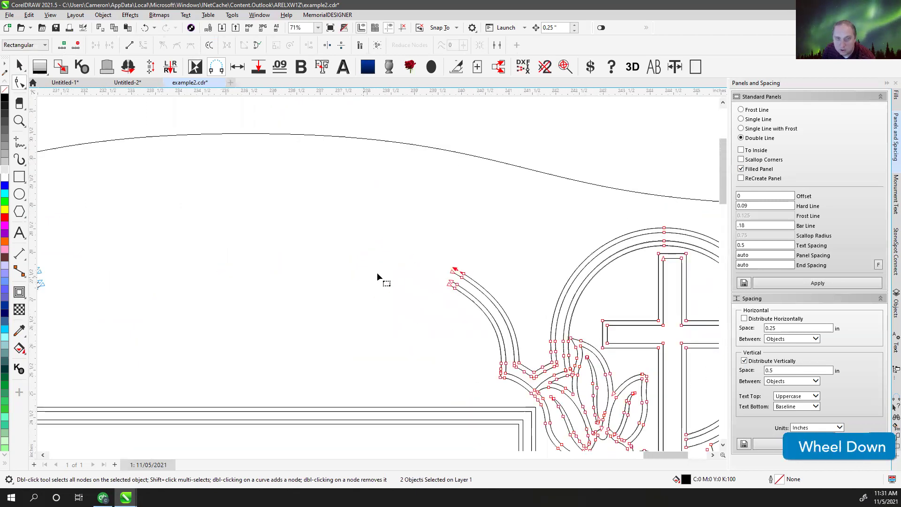
{"action": "scroll", "scroll_direction": "up", "scroll_amount": 3}
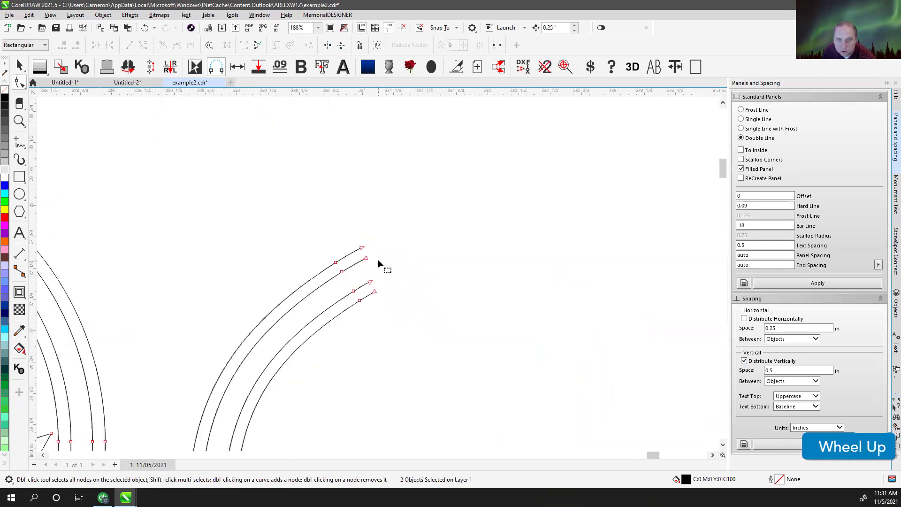
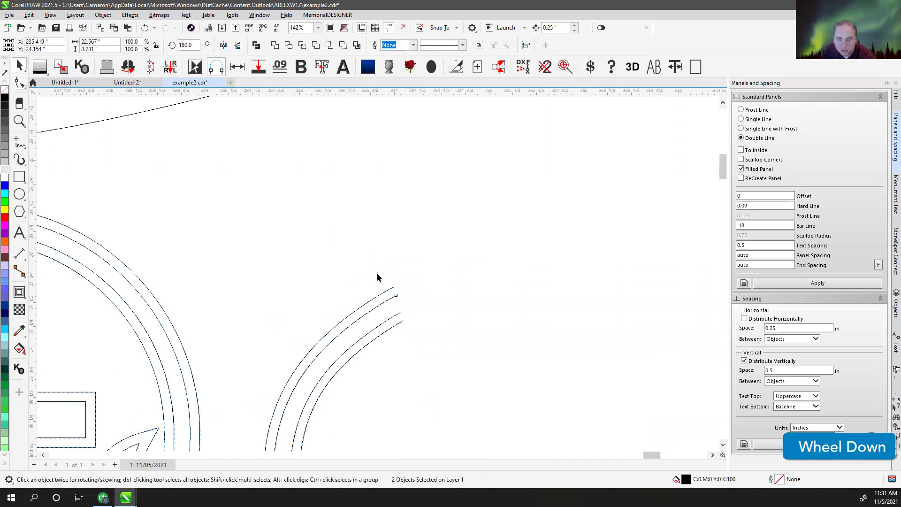
{"action": "key", "text": "v"}
{"action": "left_click", "coordinate": [262, 50]}
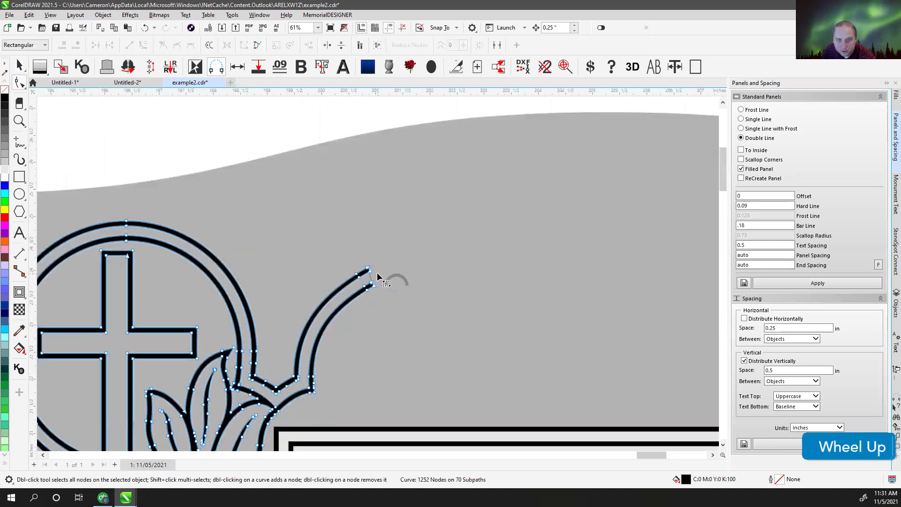
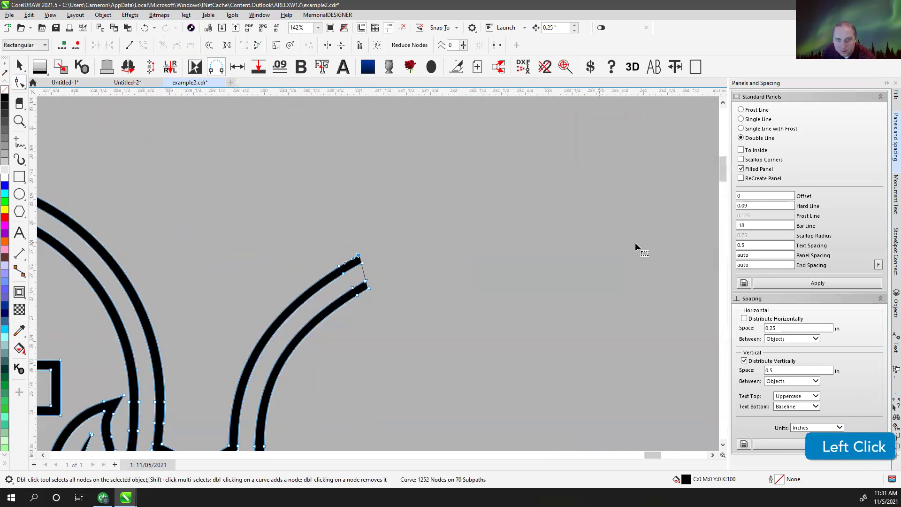
{"action": "scroll", "scroll_direction": "up", "scroll_amount": 3}
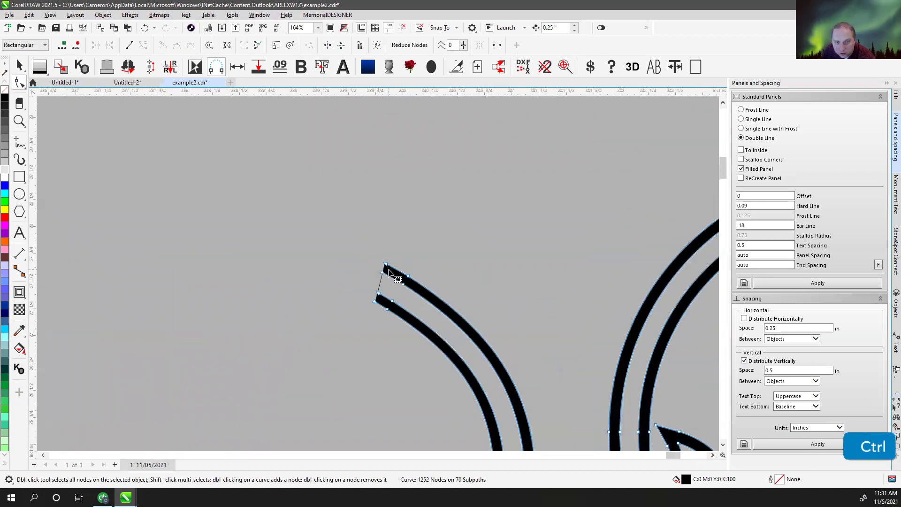
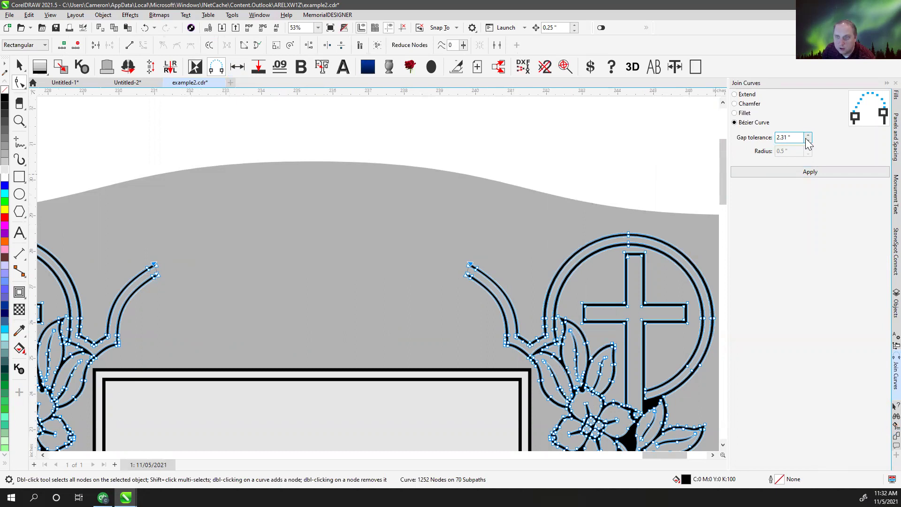
- Join the border tails with a Bézier curve at gap tolerance 30, forming a continuous arch
{"action": "left_click", "coordinate": [812, 140]}
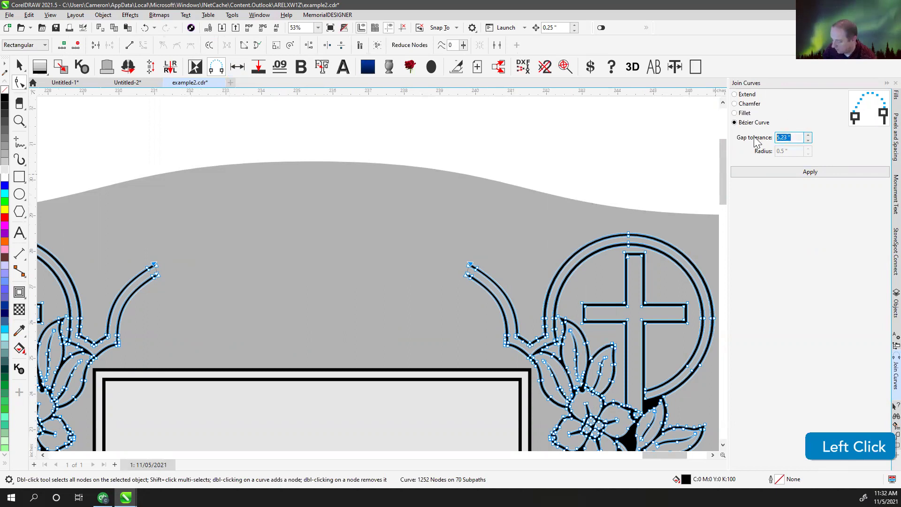
{"action": "key", "text": "3"}
{"action": "key", "text": "Tab"}
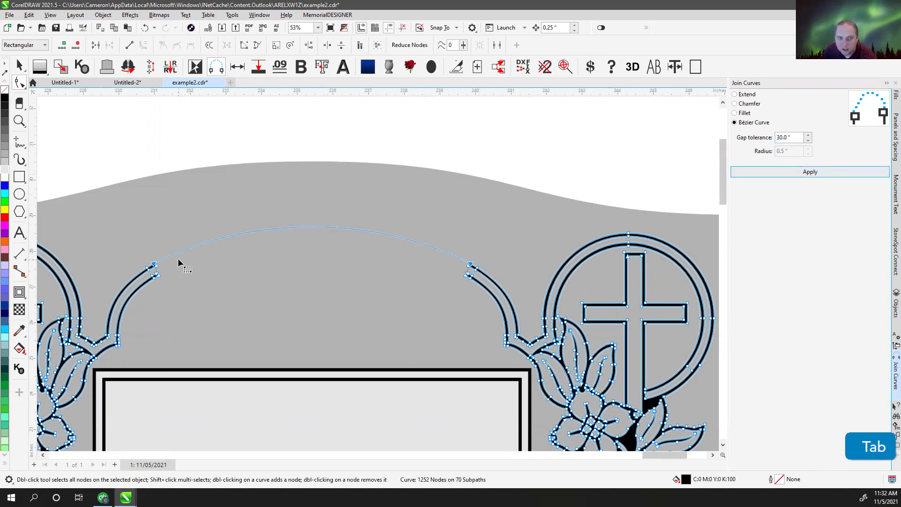
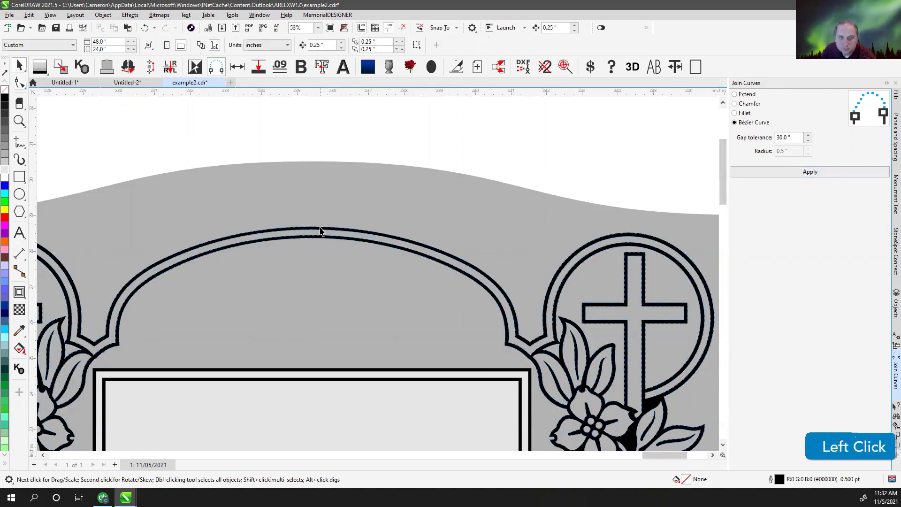
{"action": "key", "text": "f"}
{"action": "left_click", "coordinate": [327, 137]}
{"action": "scroll", "scroll_direction": "down", "scroll_amount": 3}
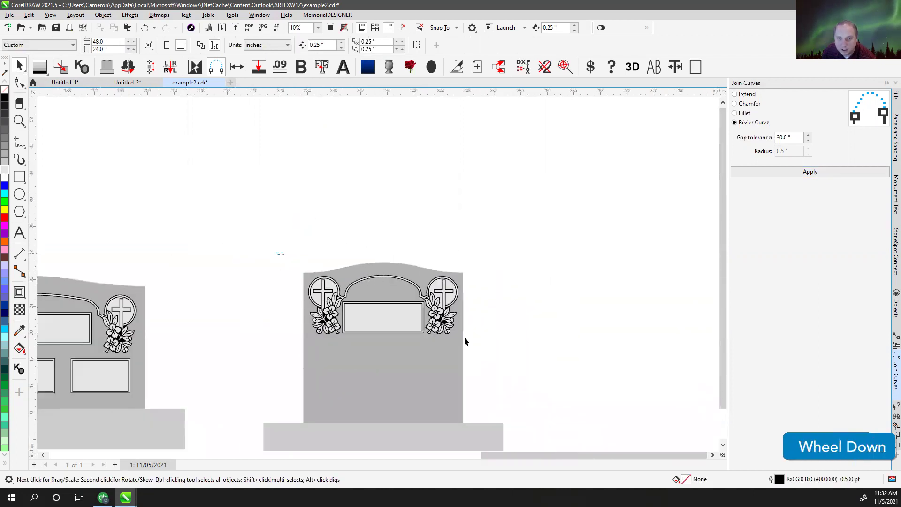
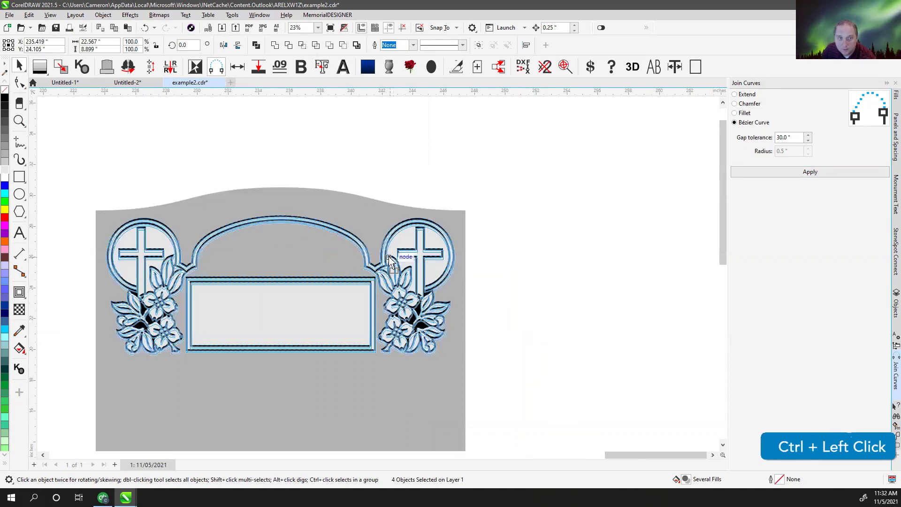
- Place a large Double Line filled panel across the narrow stone's lower face beneath the top panel
{"action": "key", "text": "ctrl+z"}
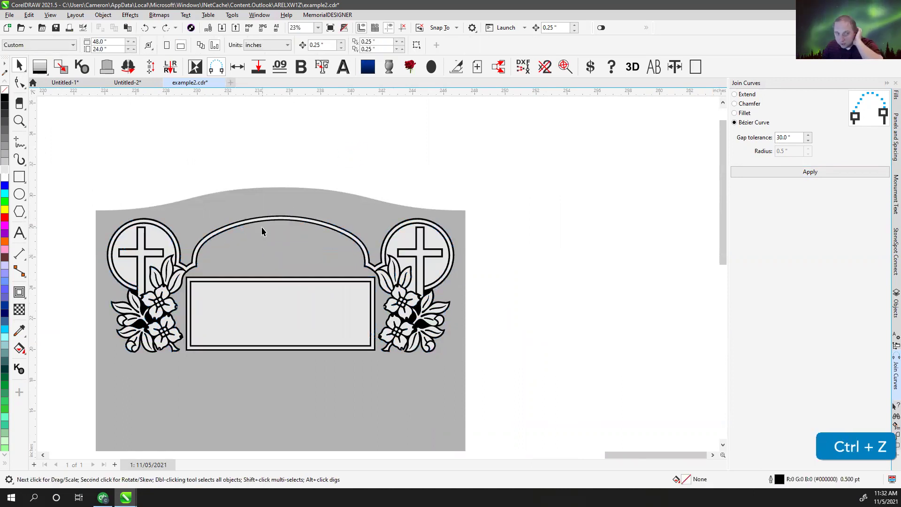
{"action": "left_click", "coordinate": [257, 193]}
{"action": "scroll", "scroll_direction": "down", "scroll_amount": 3}
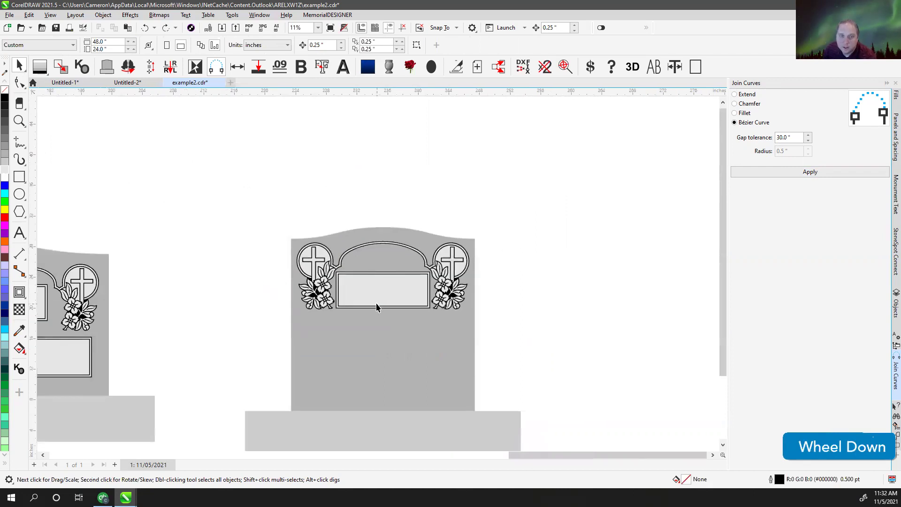
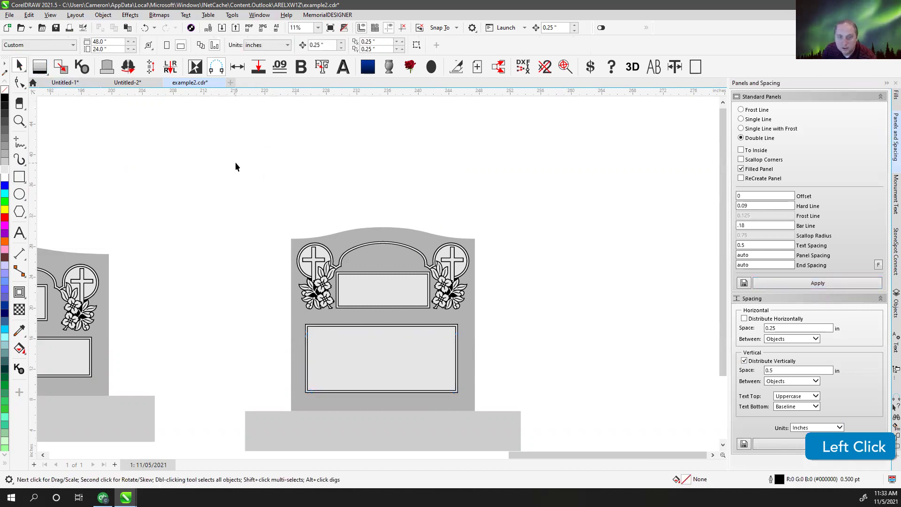
{"action": "key", "text": "c"}
{"action": "left_click", "coordinate": [536, 358]}
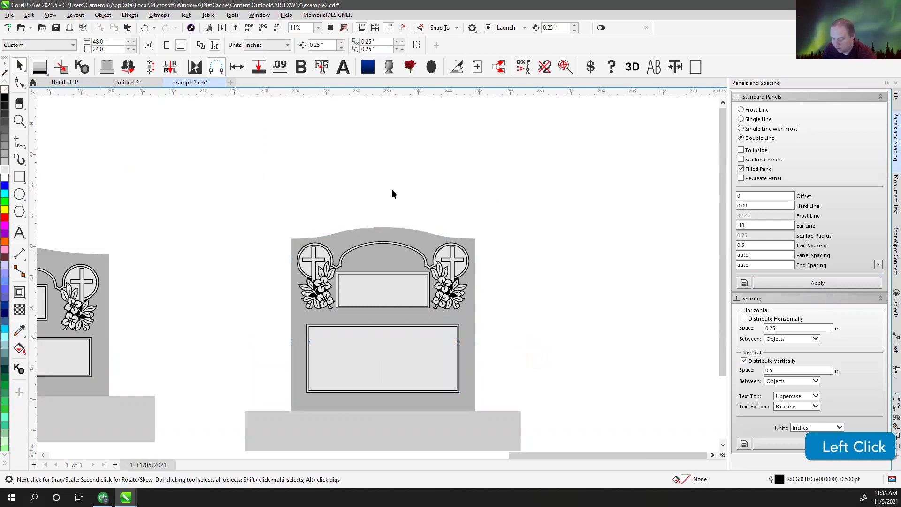
{"action": "key", "text": "F4"}
- Select the narrow stone and save as example2.cdr in version 19.0 (2017) format
{"action": "left_click", "coordinate": [669, 301]}
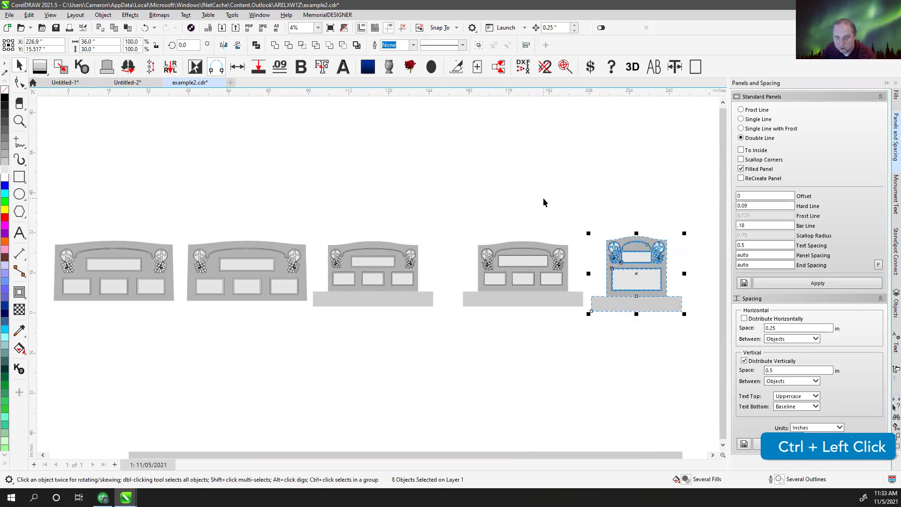
{"action": "key", "text": "F4"}
{"action": "left_click", "coordinate": [188, 146]}
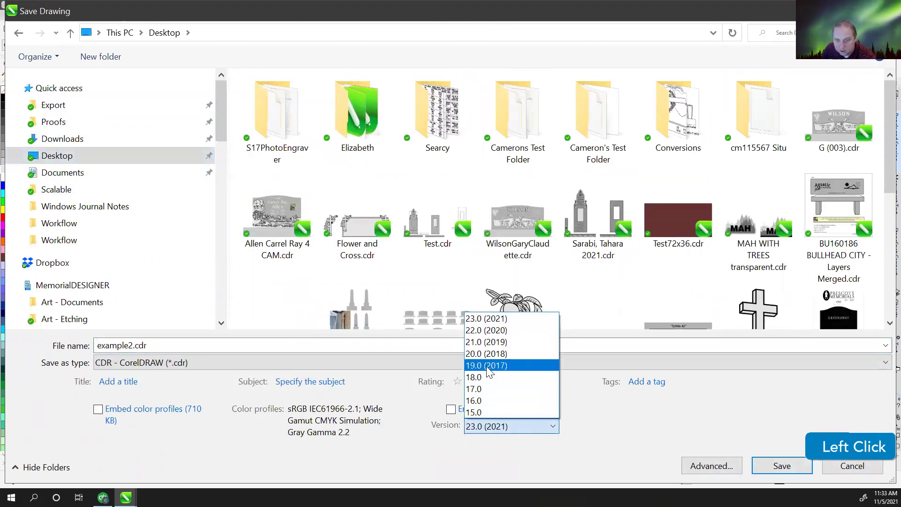
{"action": "left_click", "coordinate": [491, 369]}
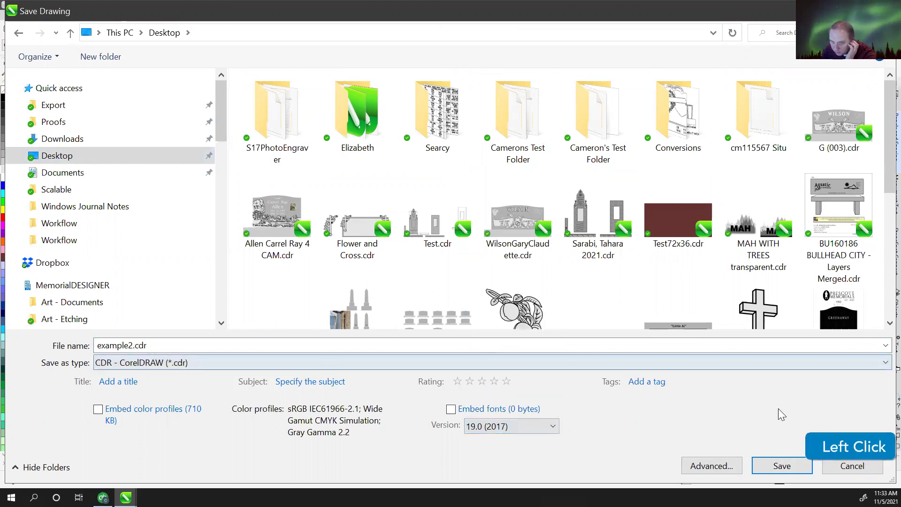
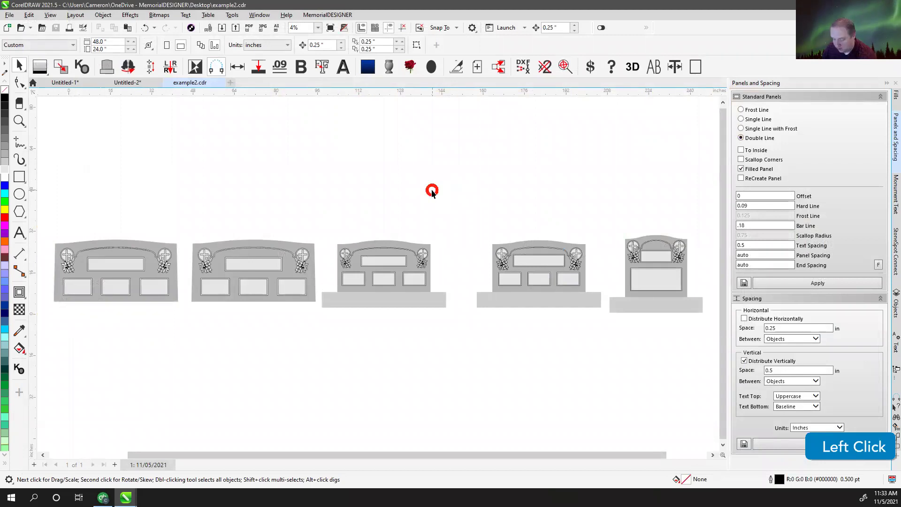
- Drag a horizontal guideline from the top ruler above the stones and zoom toward the narrow stone
{"action": "key", "text": "F4"}
{"action": "left_click", "coordinate": [508, 193]}
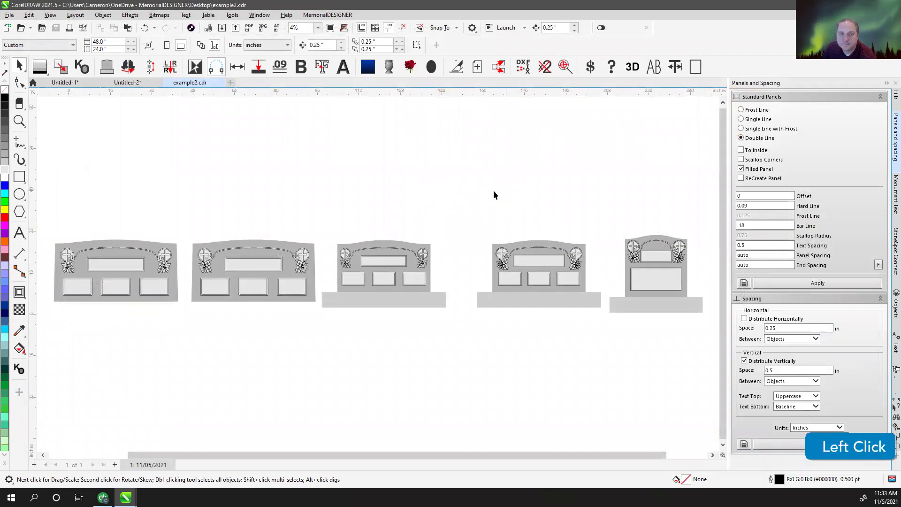
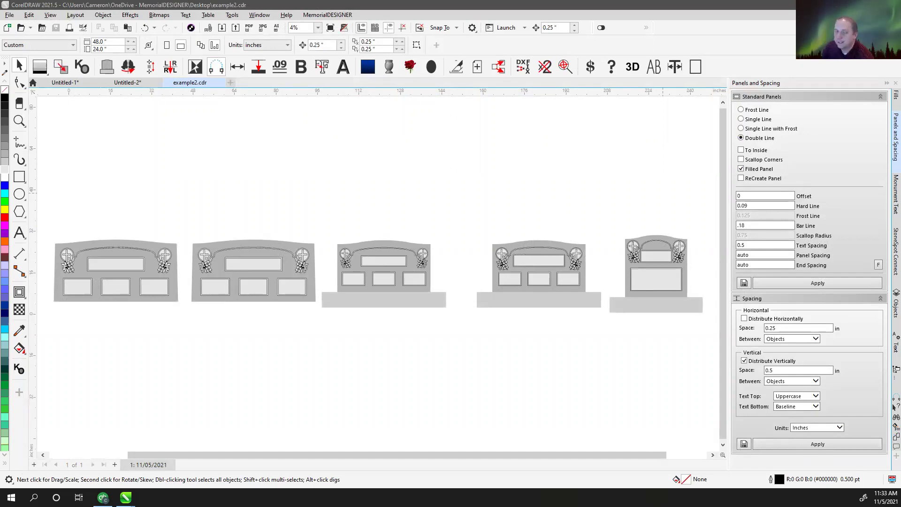
{"action": "left_click", "coordinate": [442, 193]}
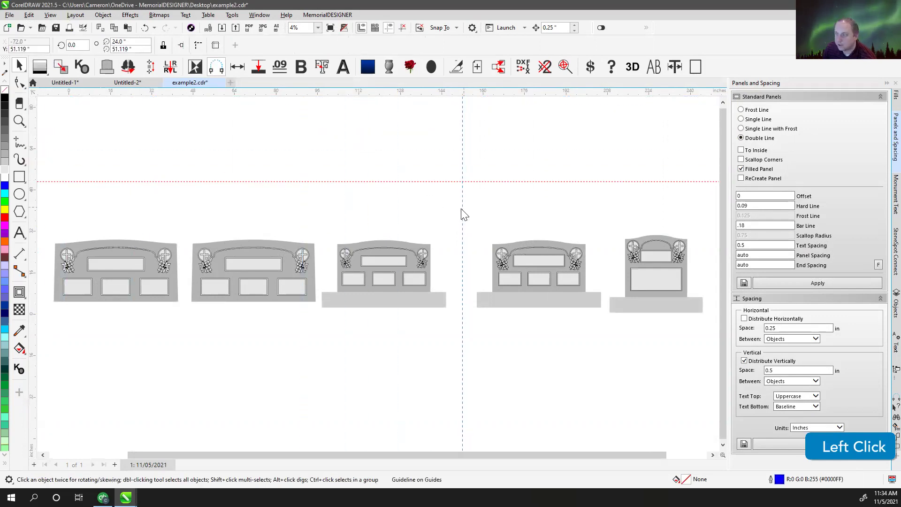
{"action": "key", "text": "ctrl+z"}
{"action": "key", "text": "ctrl+z"}
{"action": "scroll", "scroll_direction": "up", "scroll_amount": 3}
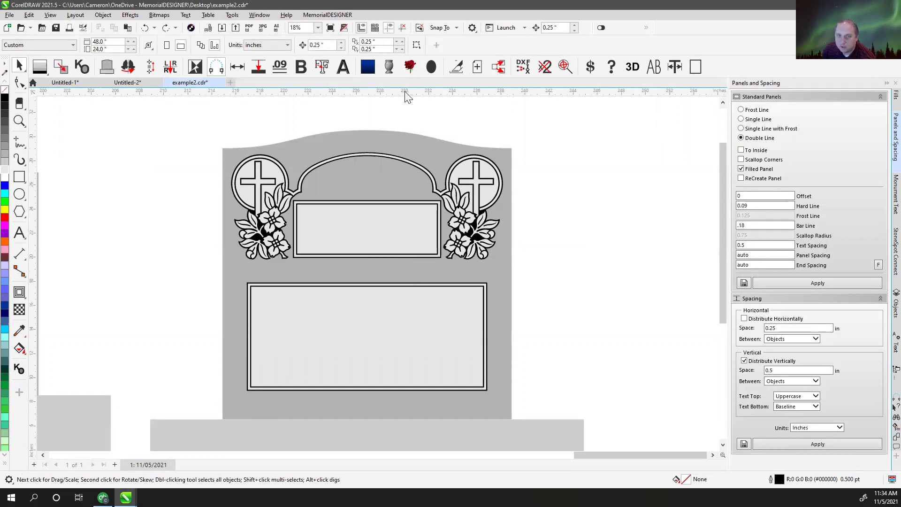
- Set a horizontal guideline between the two panels and remove the second TEST label
{"action": "left_click", "coordinate": [409, 113]}
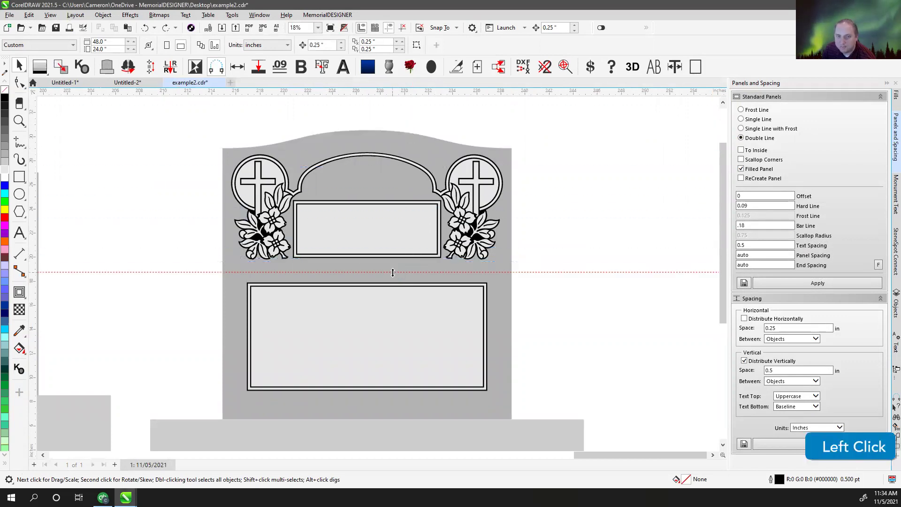
{"action": "scroll", "scroll_direction": "up", "scroll_amount": 3}
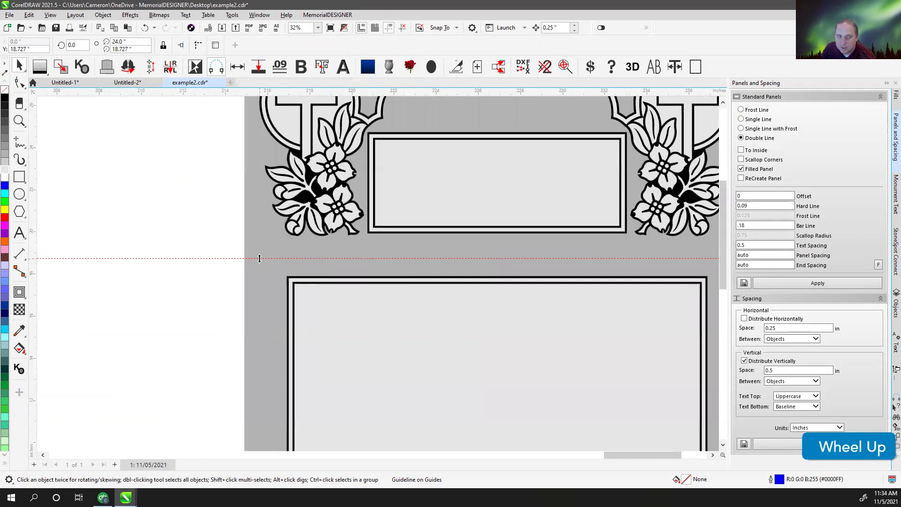
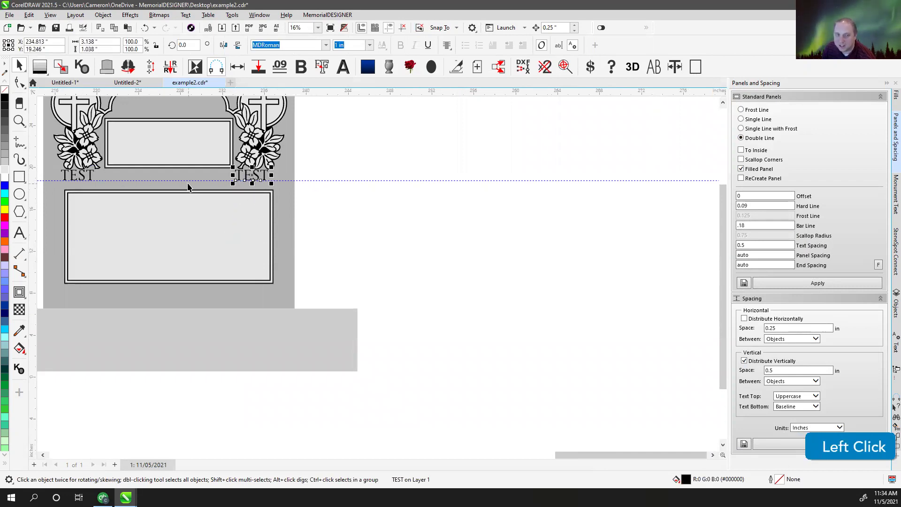
{"action": "left_click", "coordinate": [323, 163]}
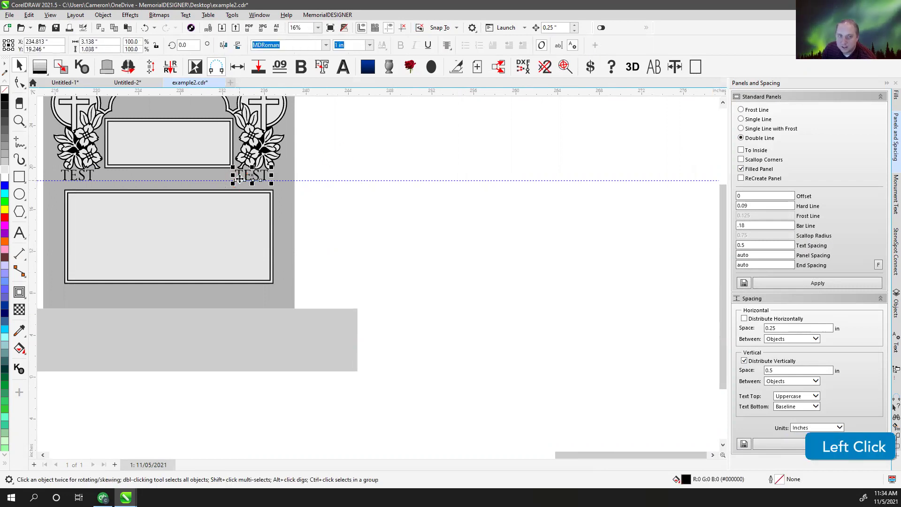
{"action": "key", "text": "Delete"}
{"action": "left_click", "coordinate": [89, 180]}
{"action": "key", "text": "m"}
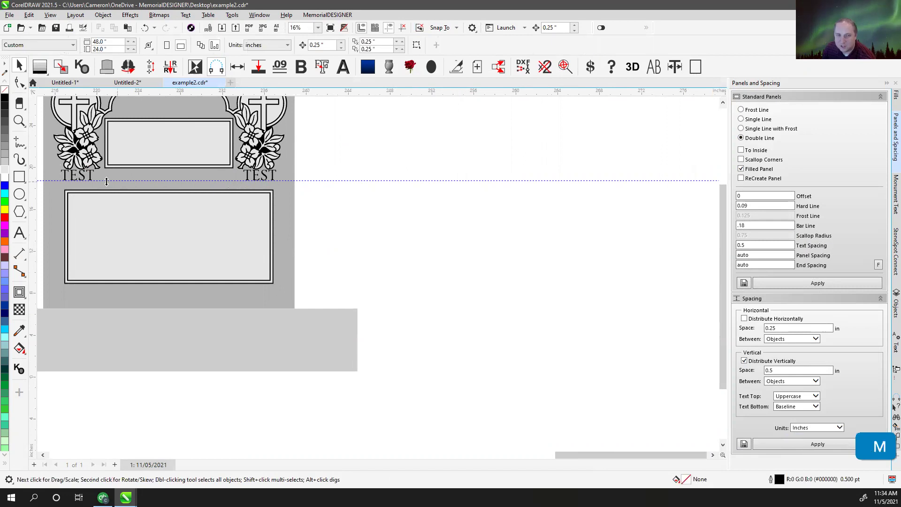
- Delete the duplicate TEST under the right emblem and nudge the left TEST upward above the guideline
{"action": "left_click", "coordinate": [320, 172]}
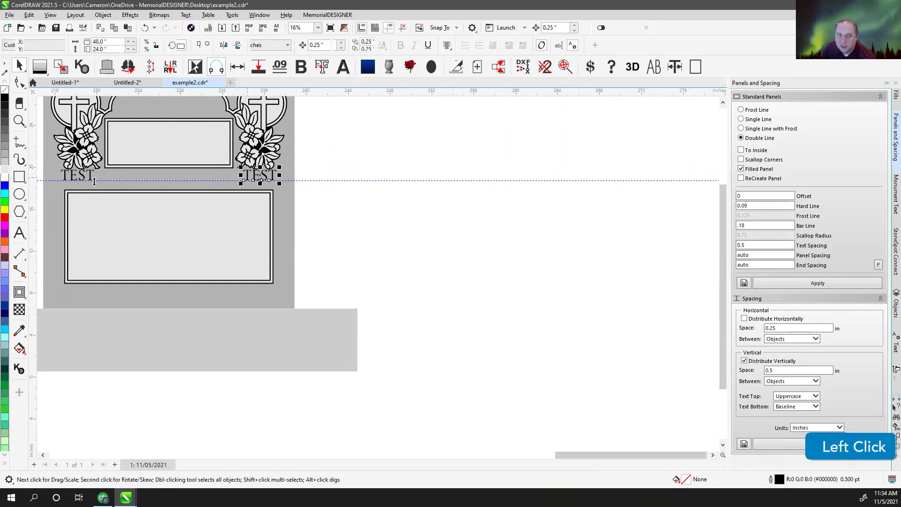
{"action": "key", "text": "Delete"}
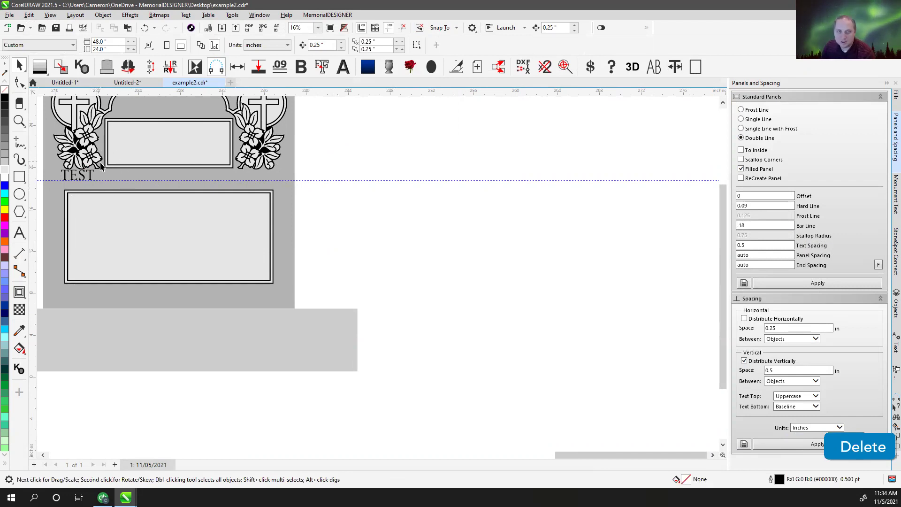
{"action": "left_click", "coordinate": [93, 178]}
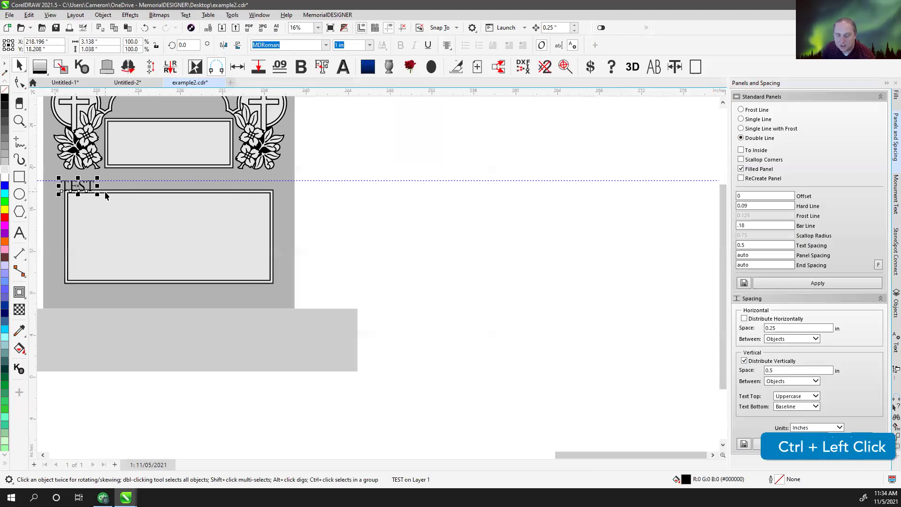
{"action": "key", "text": "ctrl+z"}
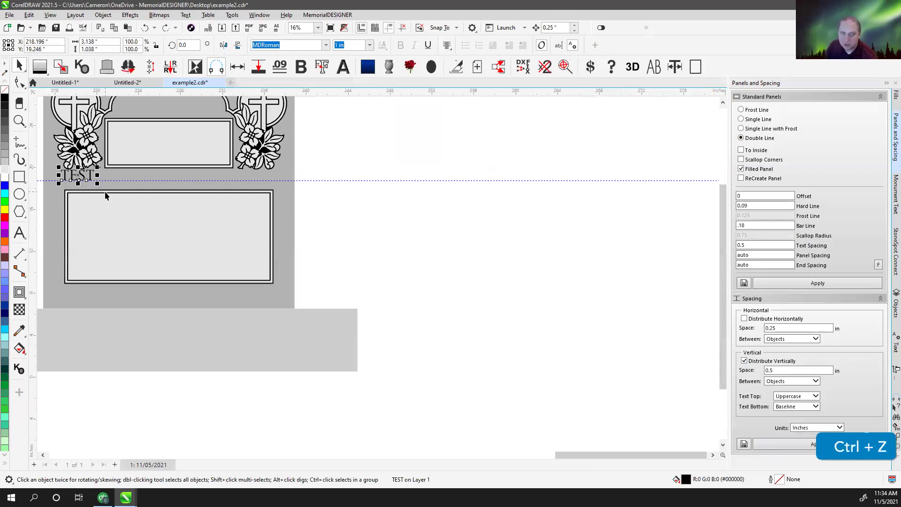
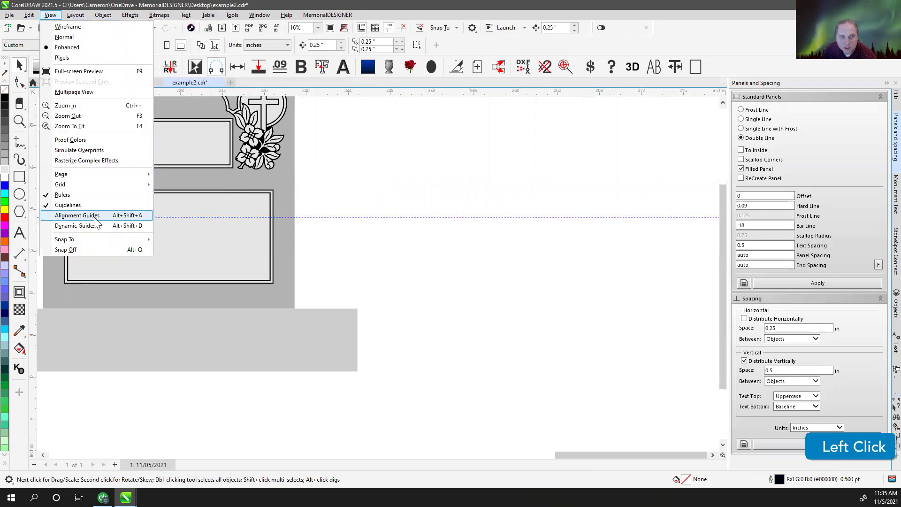
- Turn on Alignment Guides and zoom in on the narrow stone's panels
{"action": "left_click", "coordinate": [80, 220]}
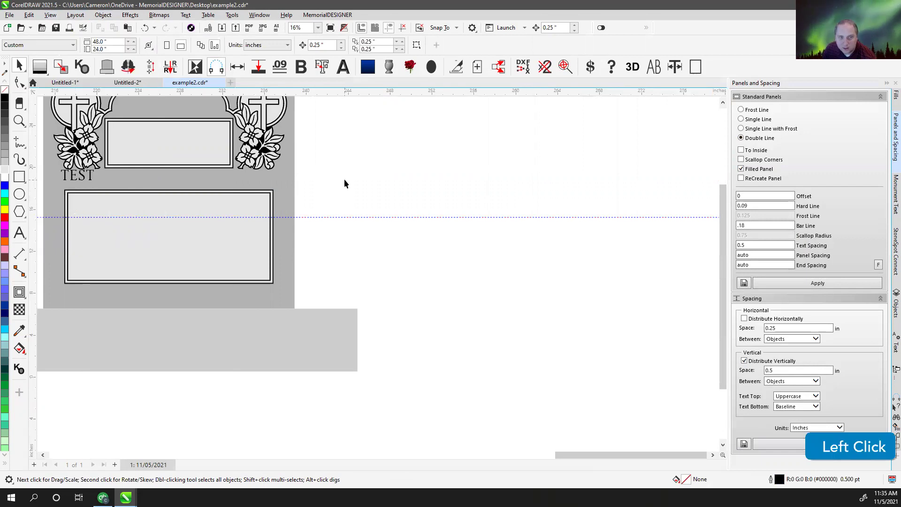
{"action": "scroll", "scroll_direction": "up", "scroll_amount": 3}
{"action": "scroll", "scroll_direction": "down", "scroll_amount": 3}
{"action": "scroll", "scroll_direction": "up", "scroll_amount": 3}
- Delete the TEST text between the panels and zoom to show all five stones
{"action": "left_click", "coordinate": [359, 264]}
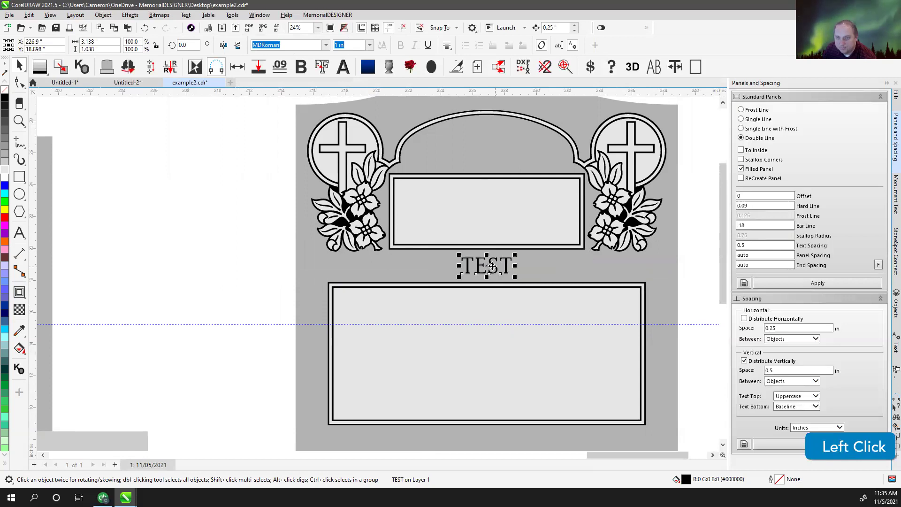
{"action": "key", "text": "Delete"}
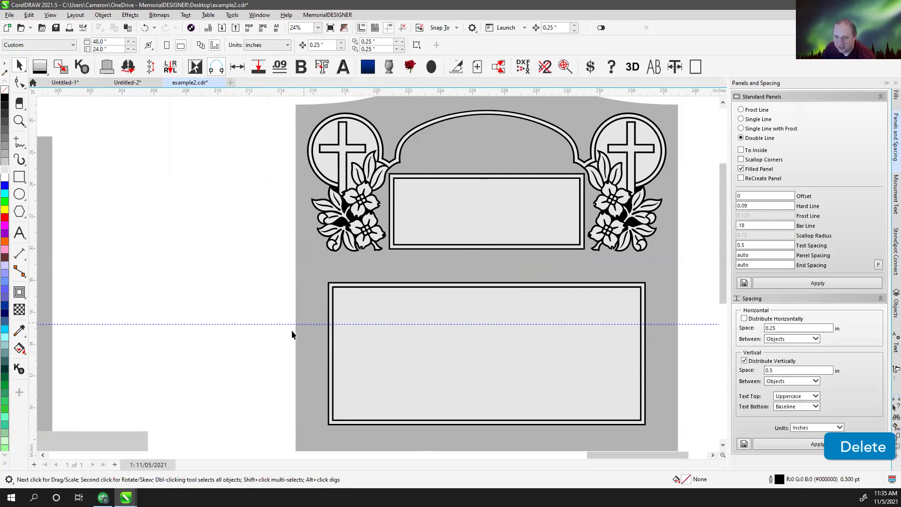
{"action": "left_click", "coordinate": [268, 251]}
{"action": "key", "text": "F4"}
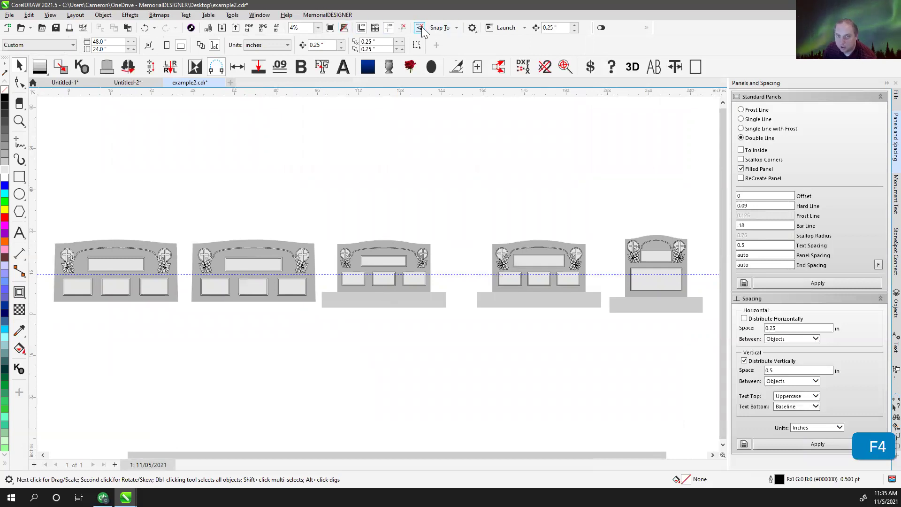
{"action": "left_click", "coordinate": [410, 30]}
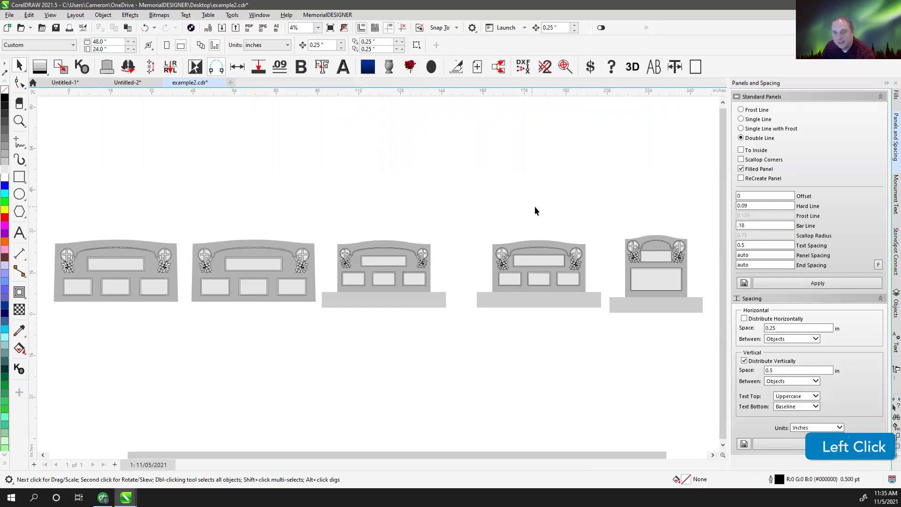
{"action": "scroll", "scroll_direction": "up", "scroll_amount": 3}
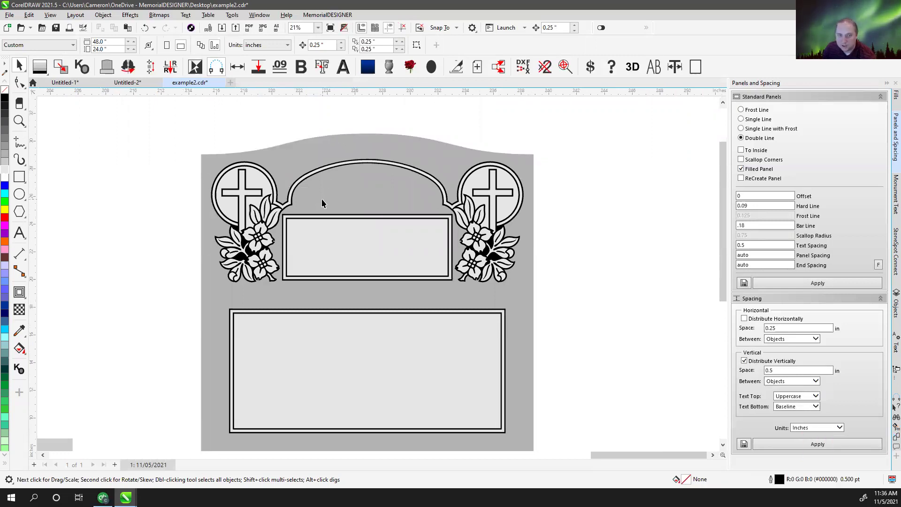
{"action": "left_click", "coordinate": [397, 237]}
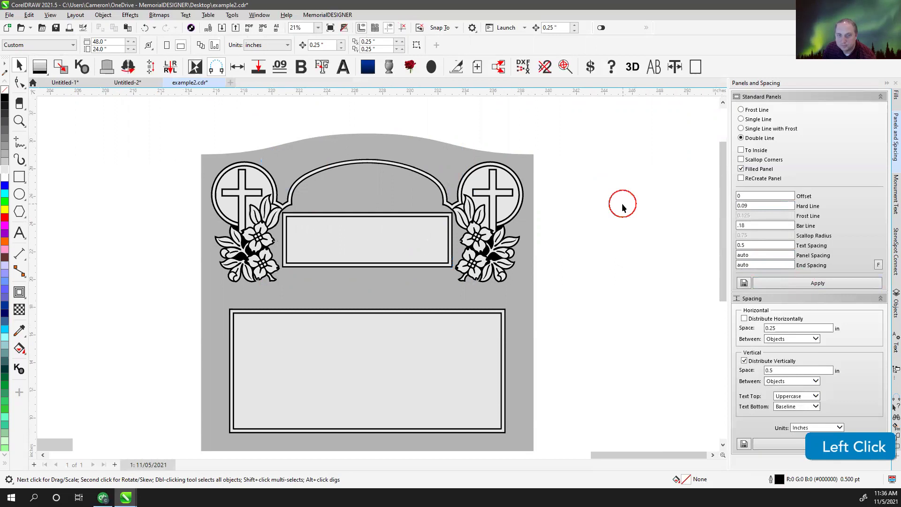
{"action": "key", "text": "F4"}
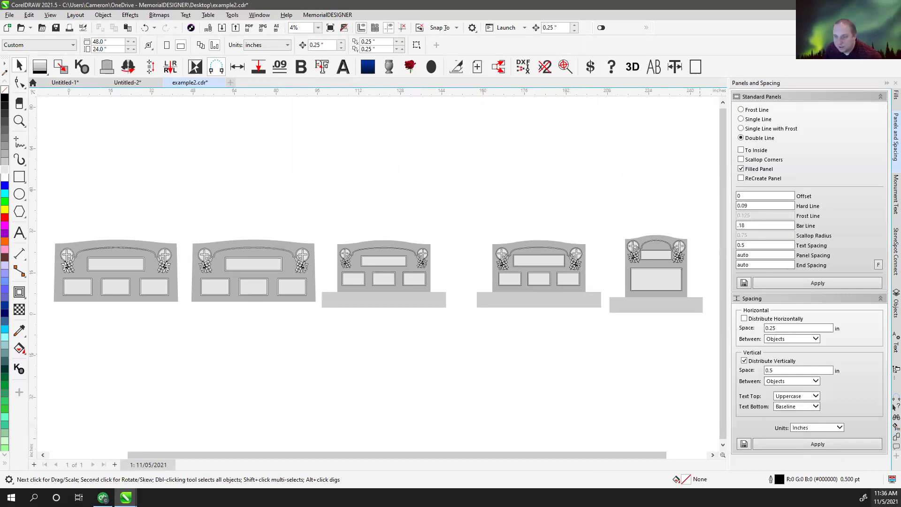
{"action": "left_click", "coordinate": [482, 167]}
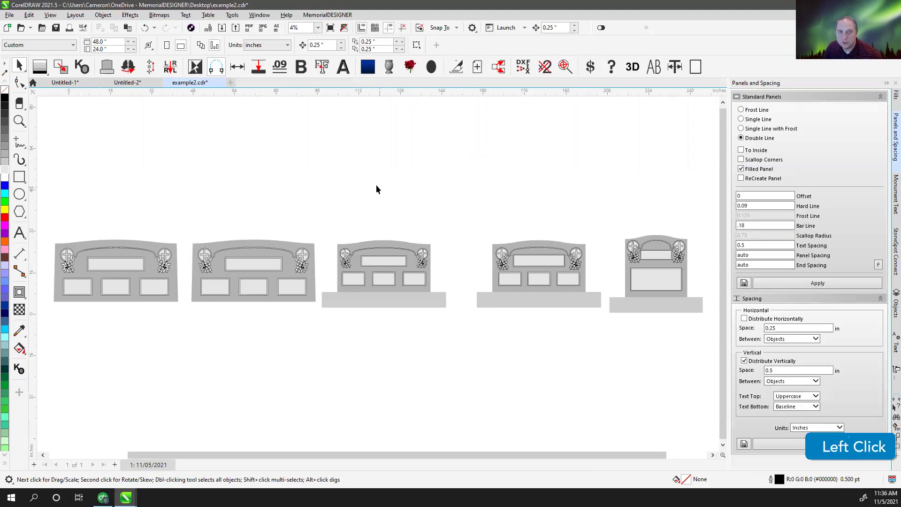